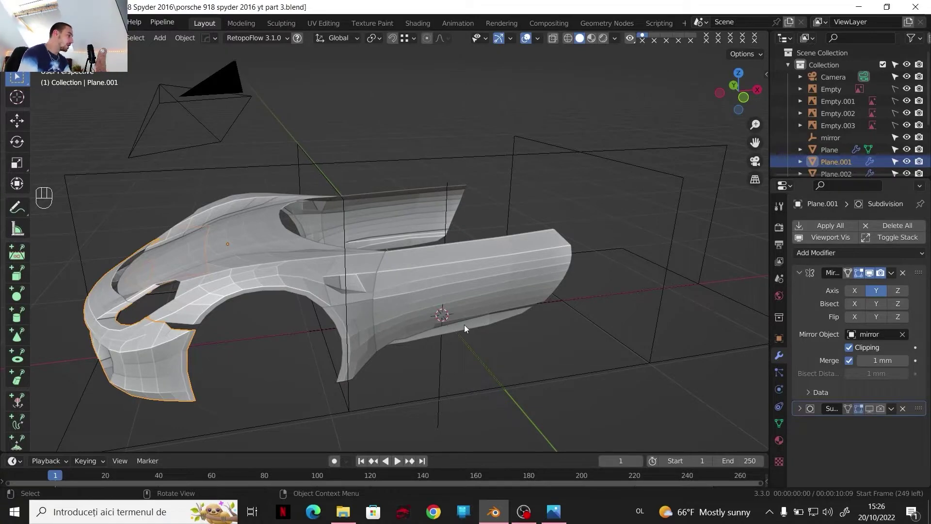
# - Frame the side blueprint on Plane.004's lower panel and enter Edit Mode on it
pyautogui.moveTo(463, 321); pyautogui.dragTo(448, 308)
pyautogui.moveTo(447, 306); pyautogui.dragTo(433, 294)
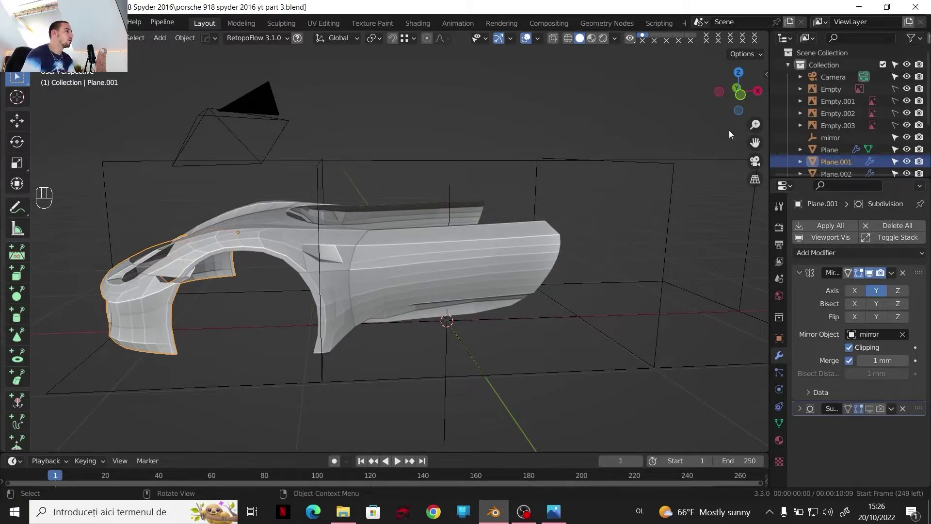
pyautogui.click(739, 97)
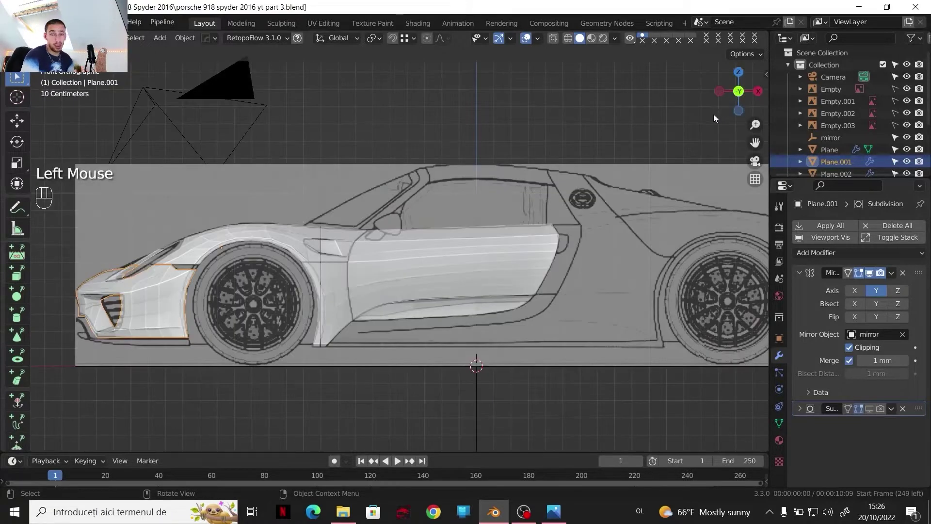
pyautogui.moveTo(477, 246); pyautogui.dragTo(450, 245)
pyautogui.scroll(3)
pyautogui.moveTo(432, 265); pyautogui.dragTo(470, 295)
pyautogui.moveTo(464, 288); pyautogui.dragTo(442, 271)
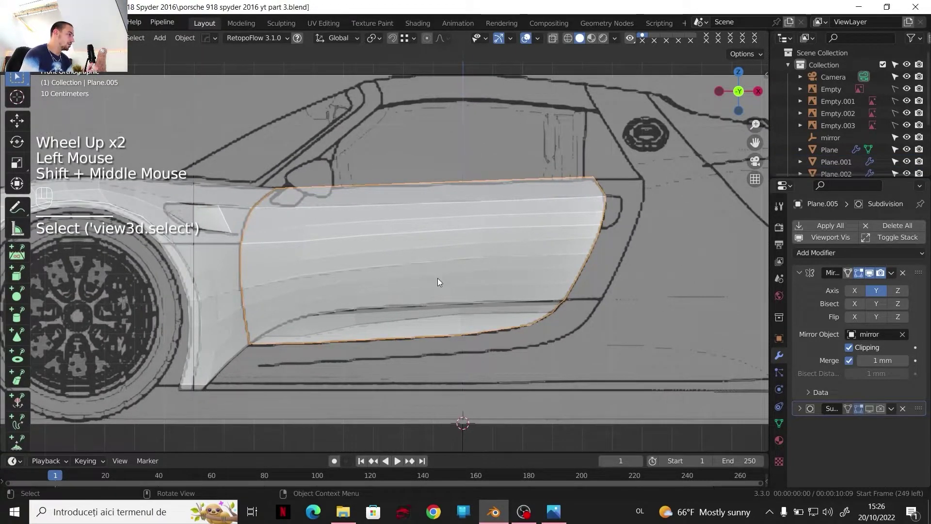
pyautogui.press('Tab')
pyautogui.scroll(3)
pyautogui.moveTo(370, 337); pyautogui.dragTo(324, 307)
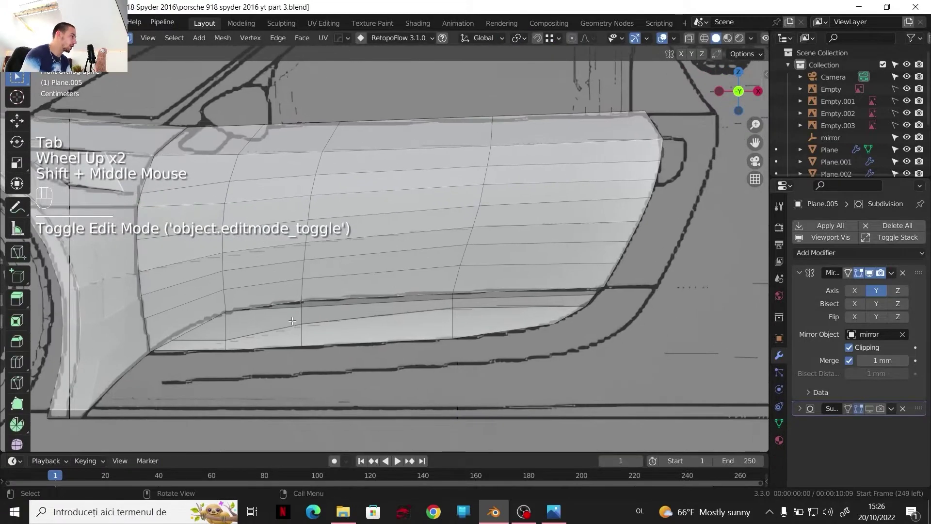
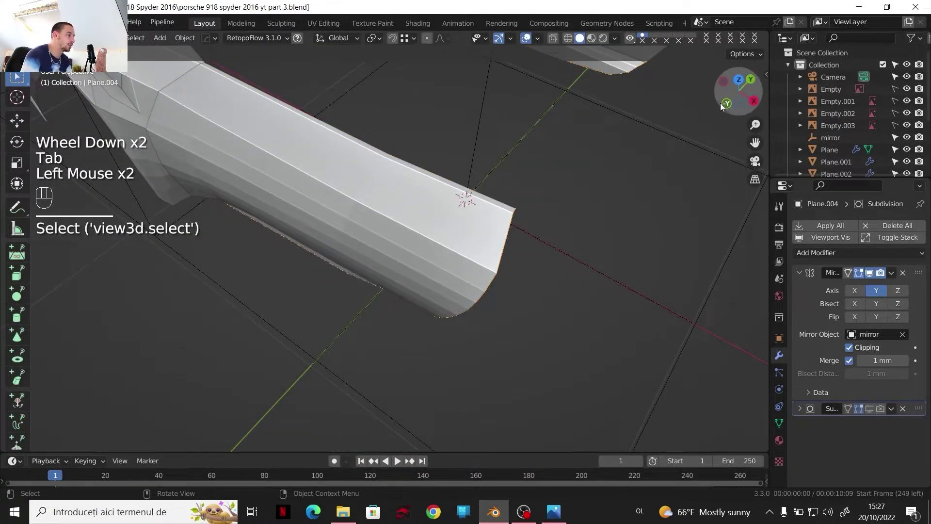
pyautogui.middleClick(566, 161)
pyautogui.scroll(-3)
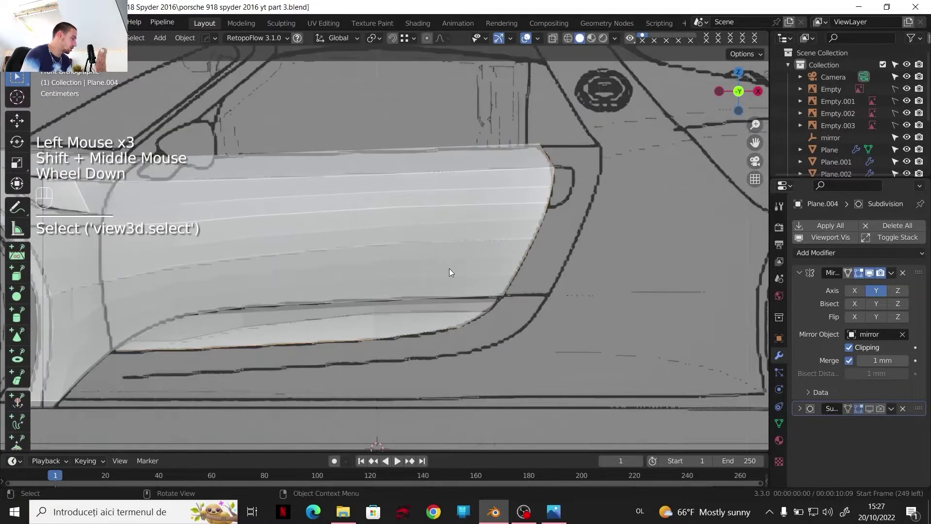
pyautogui.press('Tab')
# - Select the whole bottom edge row of the side panel
pyautogui.click(191, 344)
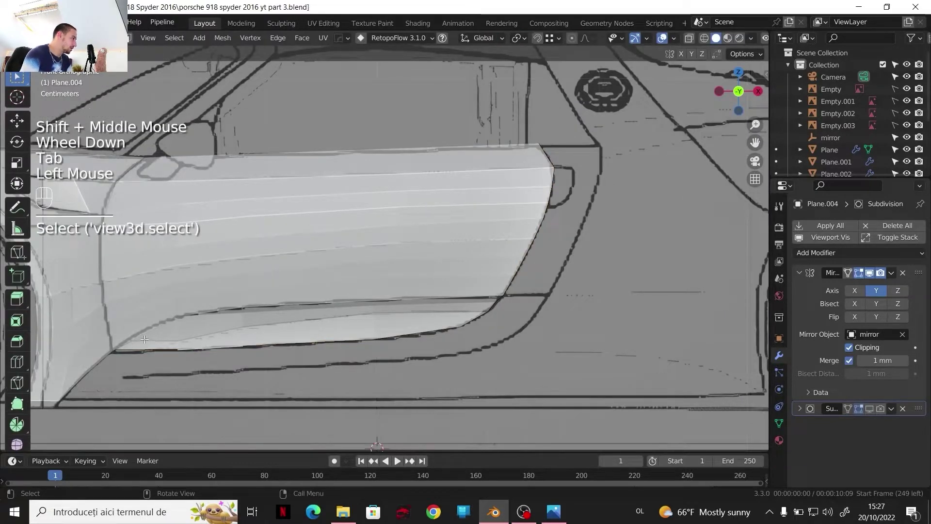
pyautogui.click(144, 350)
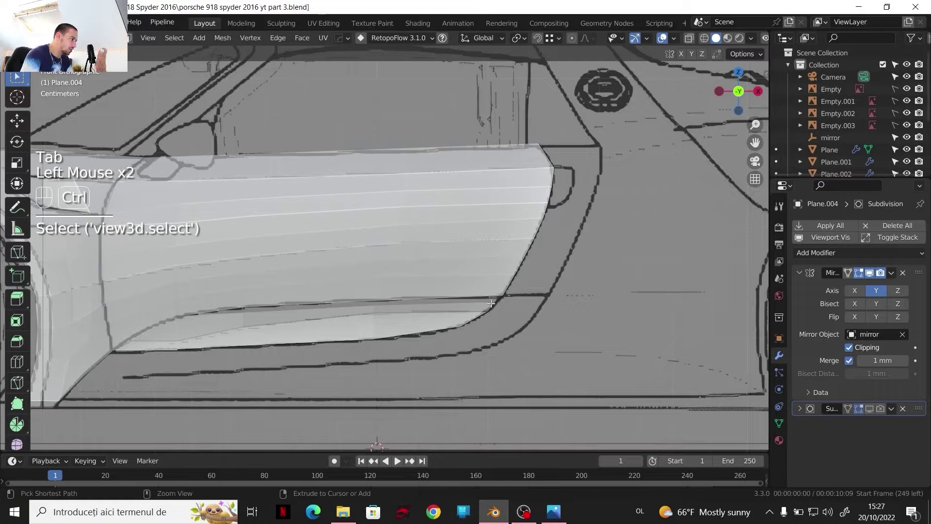
pyautogui.click(481, 316)
pyautogui.moveTo(490, 343); pyautogui.dragTo(568, 305)
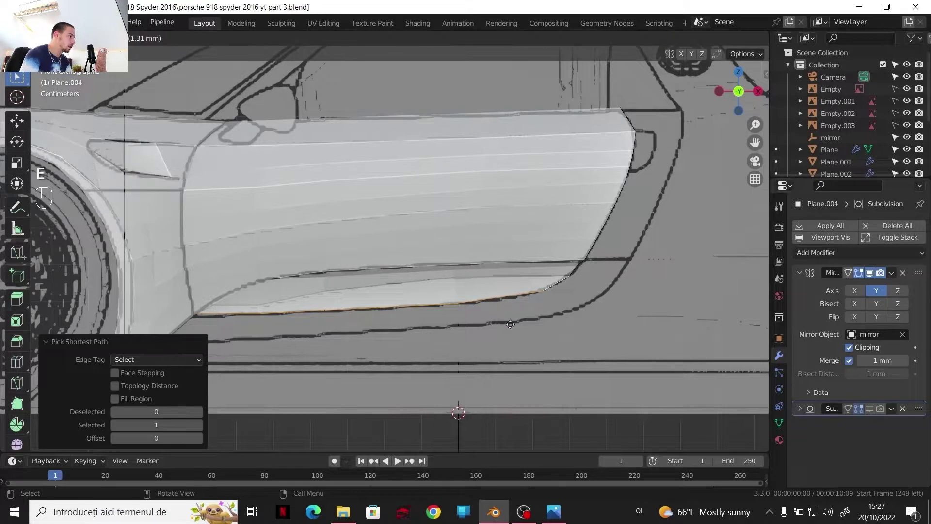
pyautogui.press('z')
pyautogui.click(505, 385)
pyautogui.moveTo(50, 334); pyautogui.dragTo(480, 352)
# - Extrude the bottom edge down to the sill line and flatten the new edge straight along Z
pyautogui.press('s')
pyautogui.press('z')
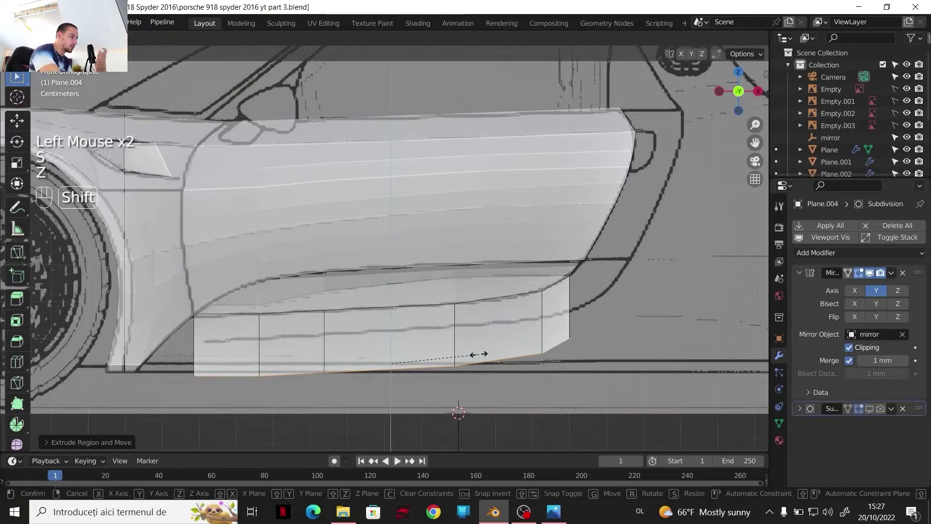
pyautogui.press('shift+0')
pyautogui.press('Return')
pyautogui.press('g')
pyautogui.press('z')
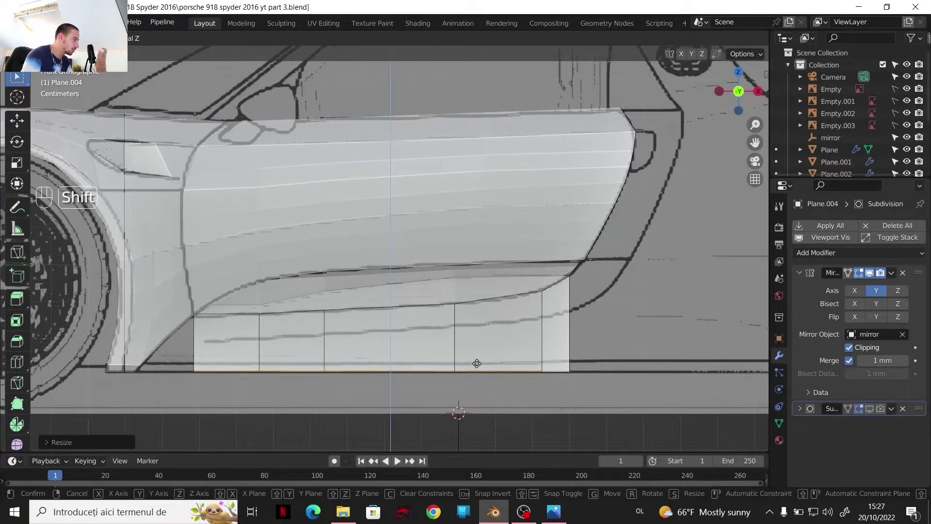
pyautogui.click(478, 362)
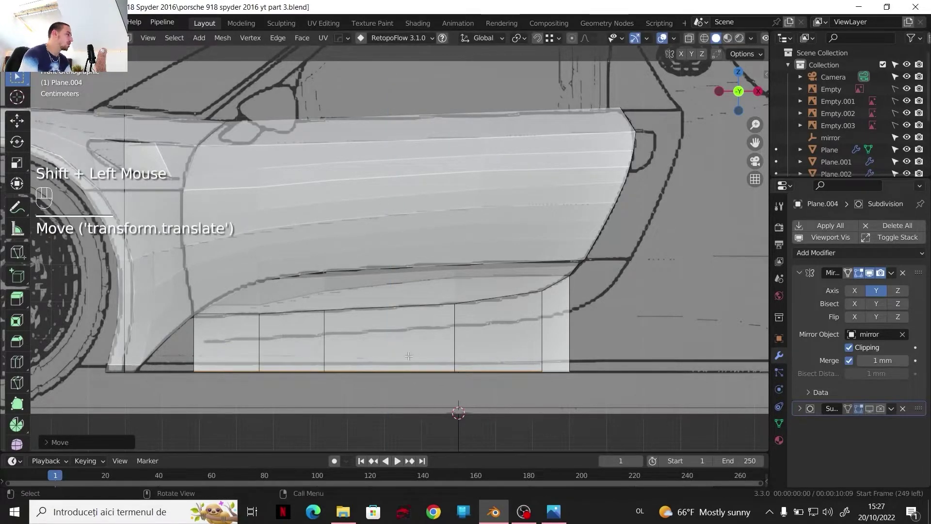
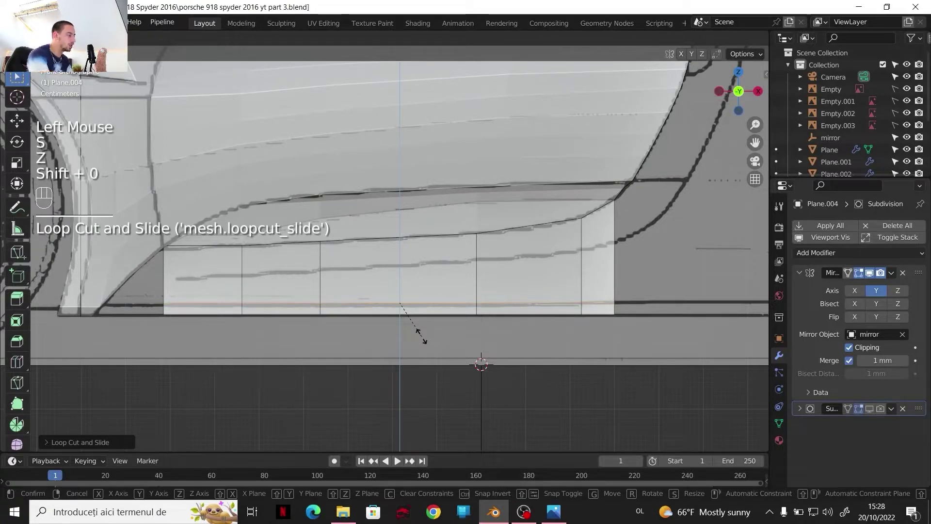
# - Add an edge loop across the new sill strip and slide it into place
pyautogui.press('Return')
pyautogui.scroll(-3)
pyautogui.scroll(3)
pyautogui.moveTo(543, 285); pyautogui.dragTo(571, 296)
pyautogui.press('g')
pyautogui.press('x')
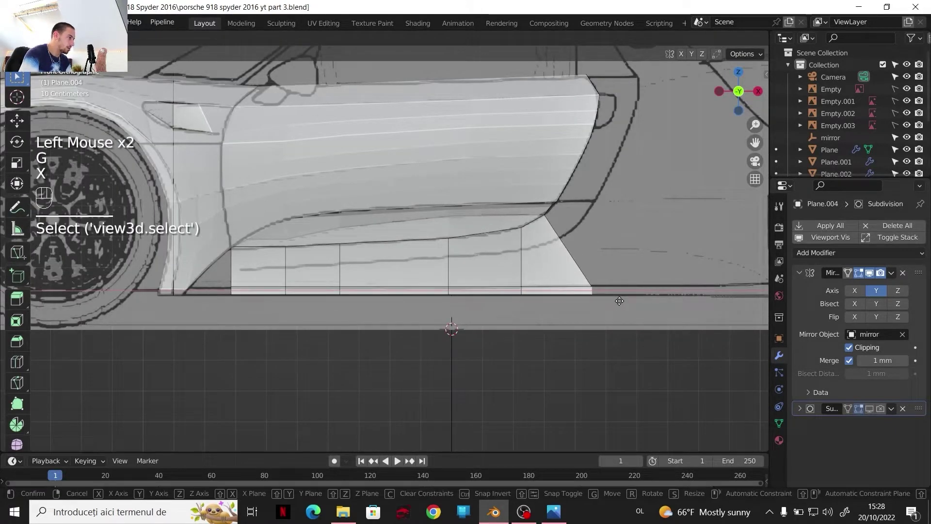
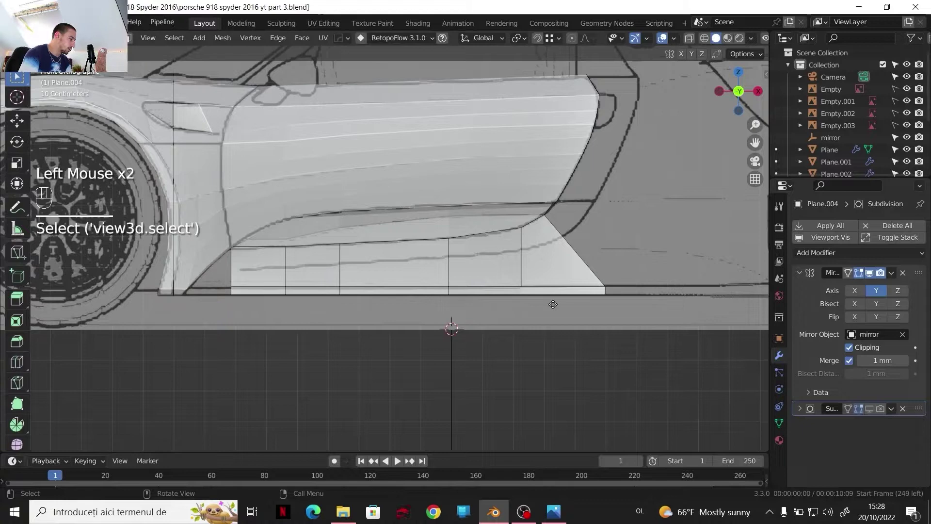
# - Slant the sill strip's rear end so its corner follows the blueprint line
pyautogui.press('x')
pyautogui.moveTo(563, 300); pyautogui.dragTo(257, 289)
pyautogui.moveTo(276, 295); pyautogui.dragTo(326, 289)
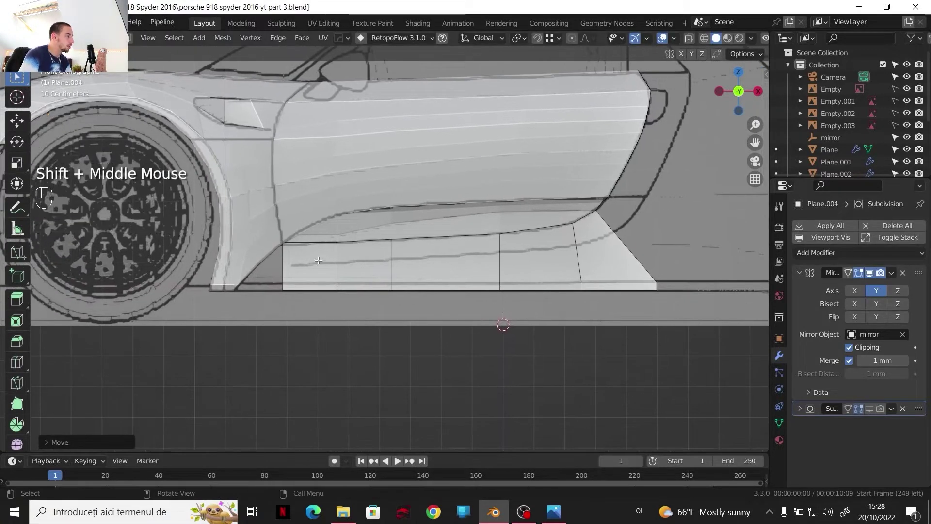
pyautogui.scroll(3)
pyautogui.moveTo(287, 276); pyautogui.dragTo(376, 258)
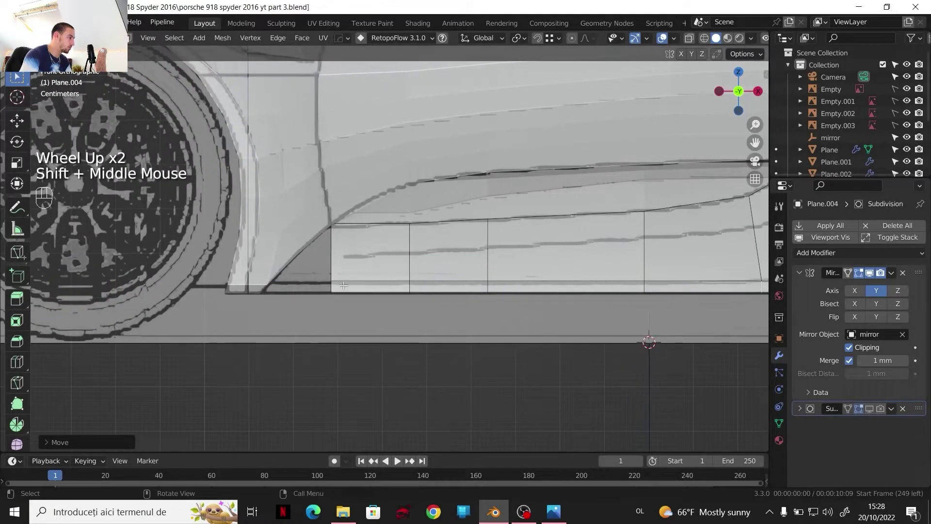
# - Select the sill strip's edges and bring up the front-view blueprint
pyautogui.press('3')
pyautogui.click(355, 283)
pyautogui.scroll(-3)
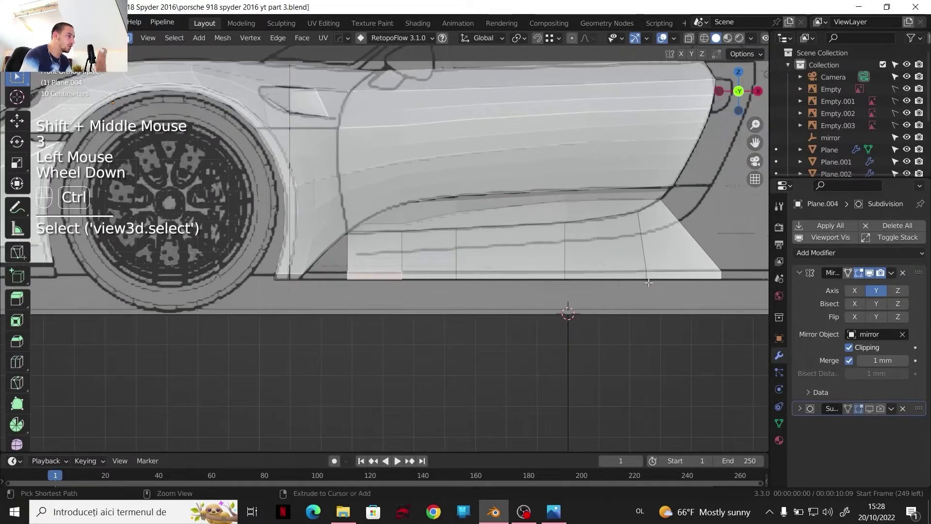
pyautogui.click(656, 274)
pyautogui.moveTo(759, 96); pyautogui.dragTo(424, 247)
pyautogui.scroll(3)
pyautogui.scroll(3)
pyautogui.moveTo(408, 257); pyautogui.dragTo(435, 208)
pyautogui.scroll(3)
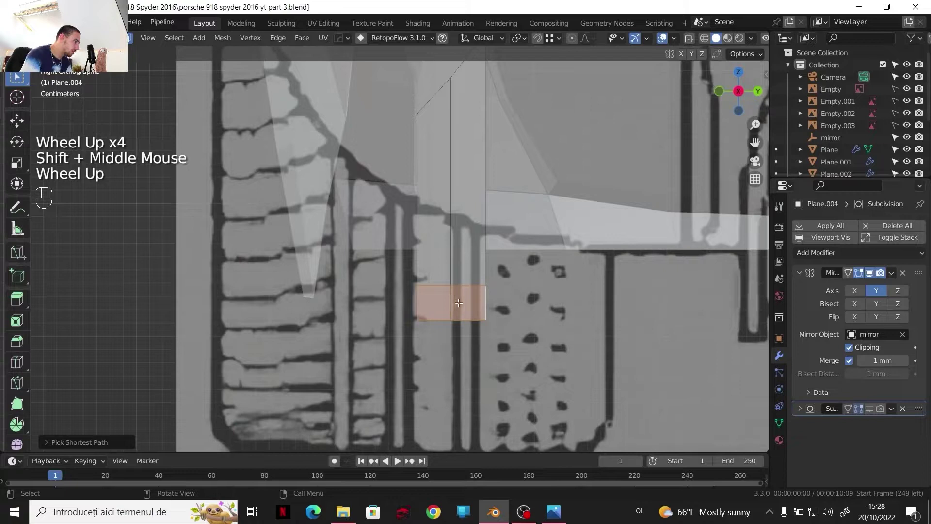
# - Move the sill edges inward along Y to the body width shown in the front blueprint
pyautogui.press('g')
pyautogui.press('y')
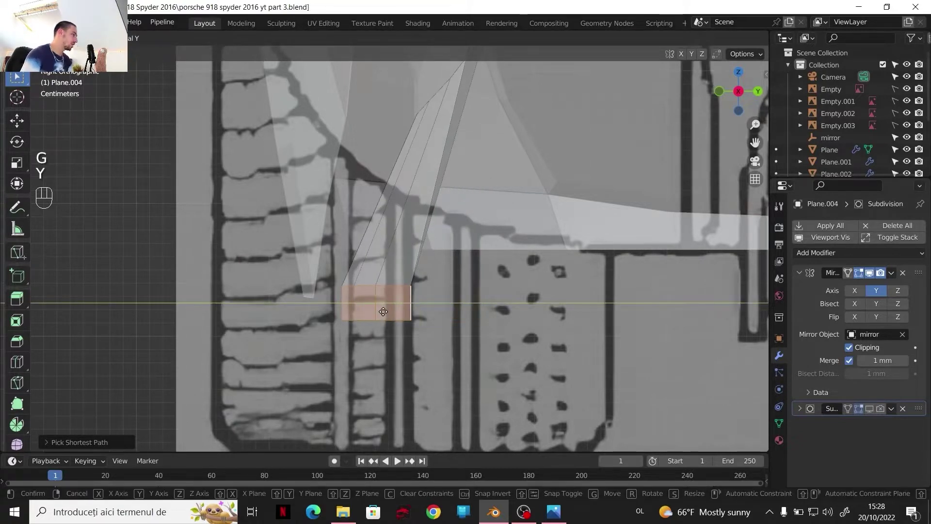
pyautogui.moveTo(385, 309); pyautogui.dragTo(723, 95)
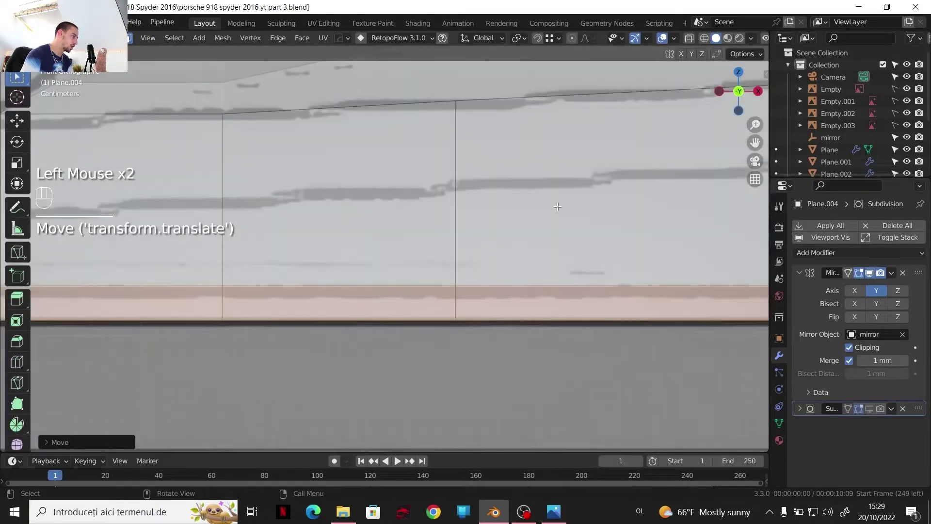
pyautogui.scroll(-3)
pyautogui.moveTo(330, 272); pyautogui.dragTo(694, 41)
pyautogui.click(694, 40)
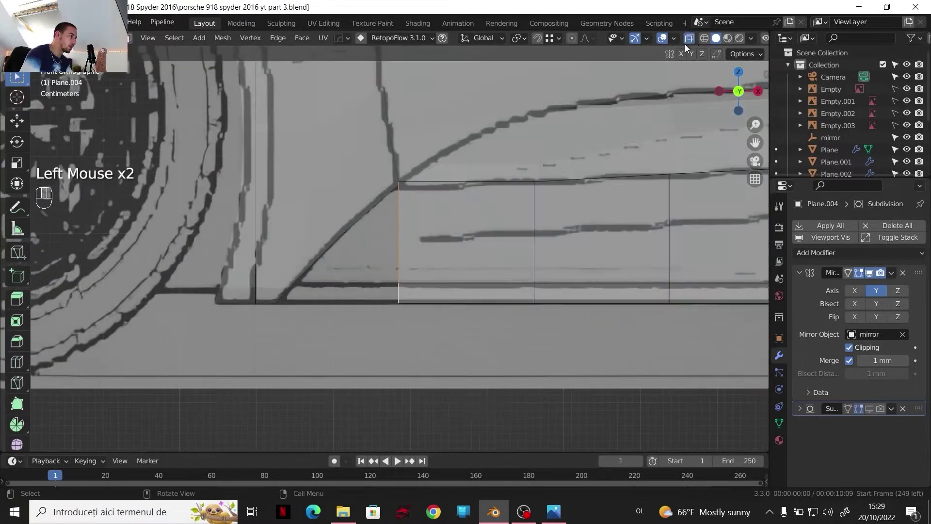
pyautogui.press('e')
pyautogui.press('x')
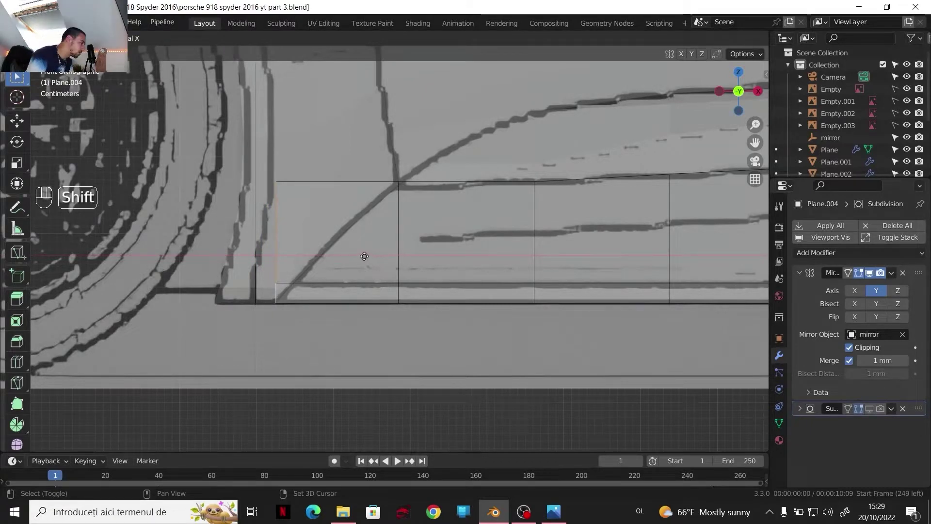
# - Extrude the sill strip's front edge into a new face along X
pyautogui.click(366, 254)
pyautogui.moveTo(337, 272); pyautogui.dragTo(428, 206)
pyautogui.scroll(3)
pyautogui.middleClick(424, 219)
pyautogui.press('g')
pyautogui.press('x')
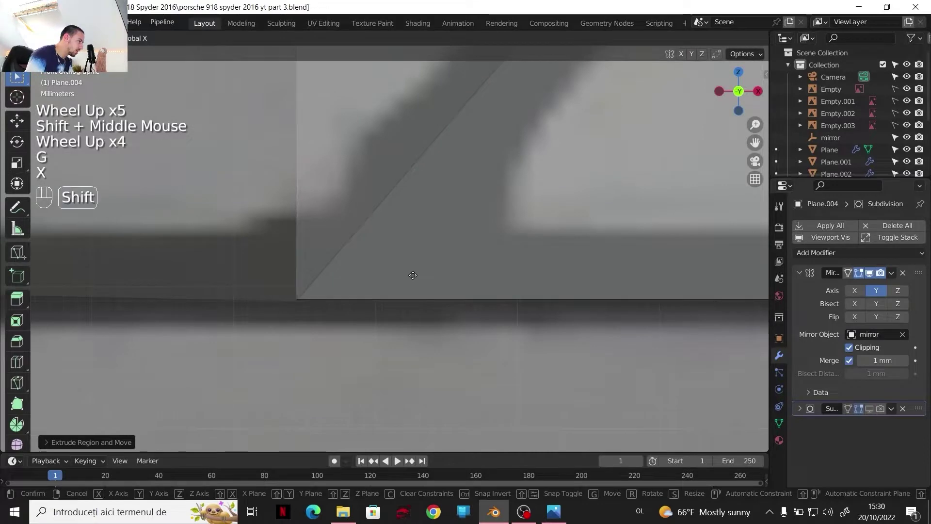
pyautogui.click(413, 273)
pyautogui.scroll(-3)
pyautogui.moveTo(420, 223); pyautogui.dragTo(347, 321)
pyautogui.moveTo(416, 244); pyautogui.dragTo(305, 154)
# - Move the new front vertices onto the blueprint's slanted corner line
pyautogui.press('1')
pyautogui.scroll(3)
pyautogui.moveTo(297, 149); pyautogui.dragTo(308, 270)
pyautogui.click(299, 298)
pyautogui.press('g')
pyautogui.press('x')
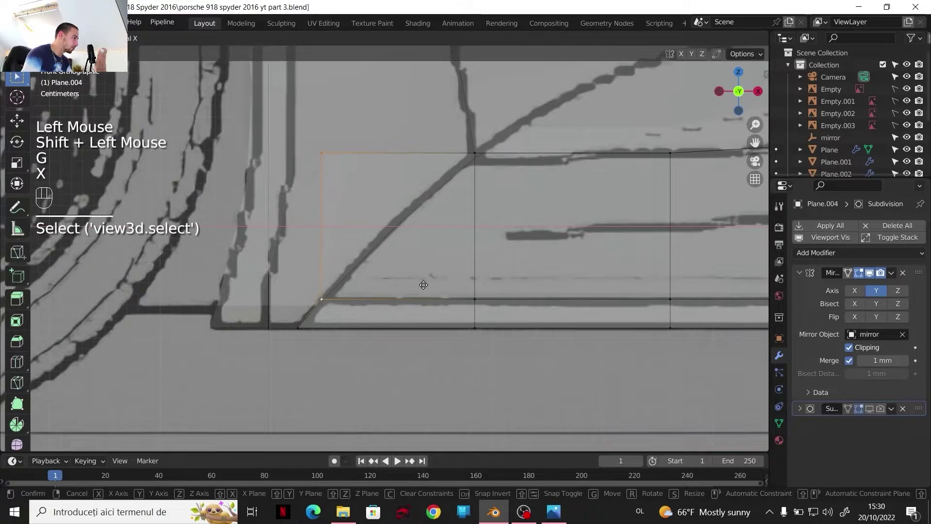
pyautogui.moveTo(424, 283); pyautogui.dragTo(330, 156)
pyautogui.press('g')
pyautogui.press('x')
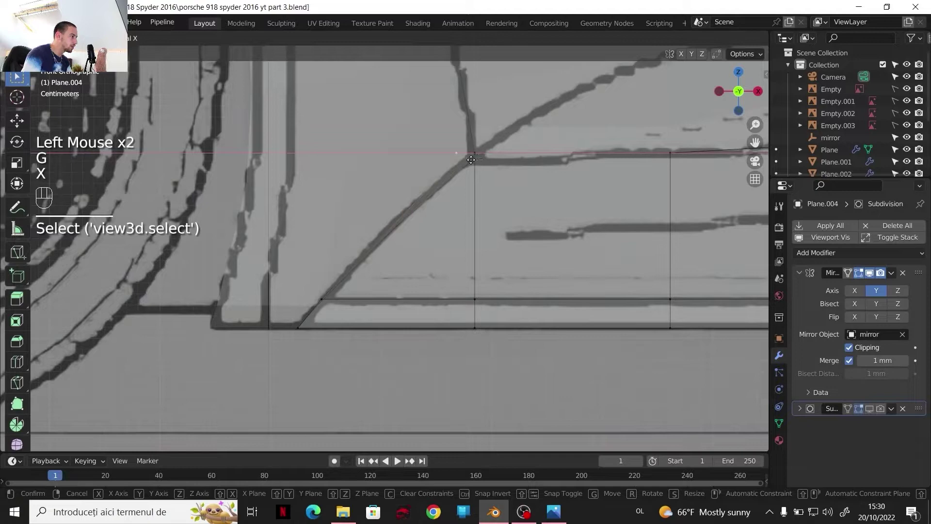
pyautogui.moveTo(472, 157); pyautogui.dragTo(495, 195)
pyautogui.scroll(-3)
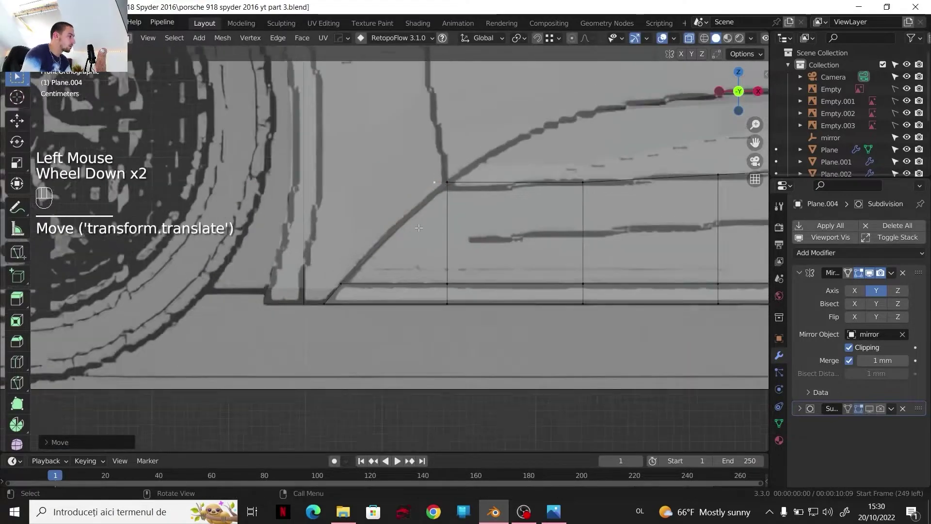
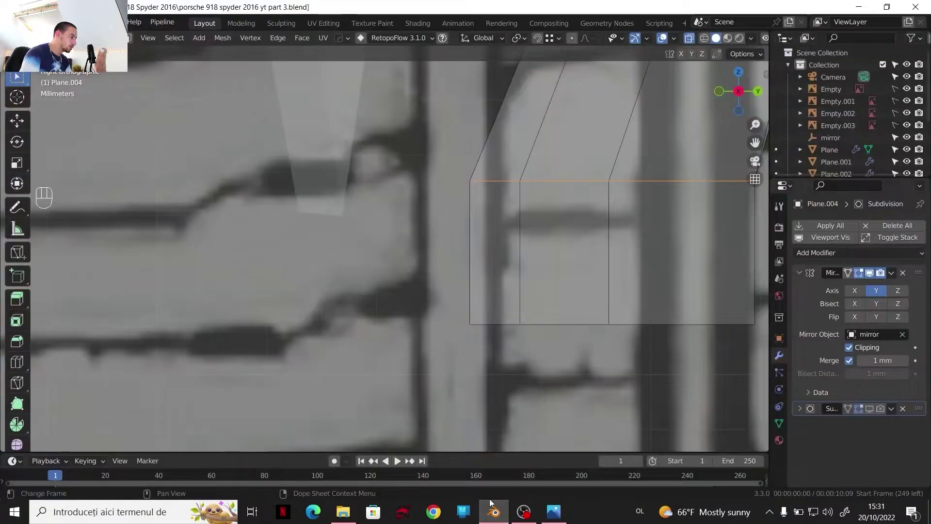
# - Move the lower edge vertices along Y and Z until they lie on the blueprint's sill line
pyautogui.press('x')
pyautogui.press('y')
pyautogui.click(348, 267)
pyautogui.press('g')
pyautogui.press('z')
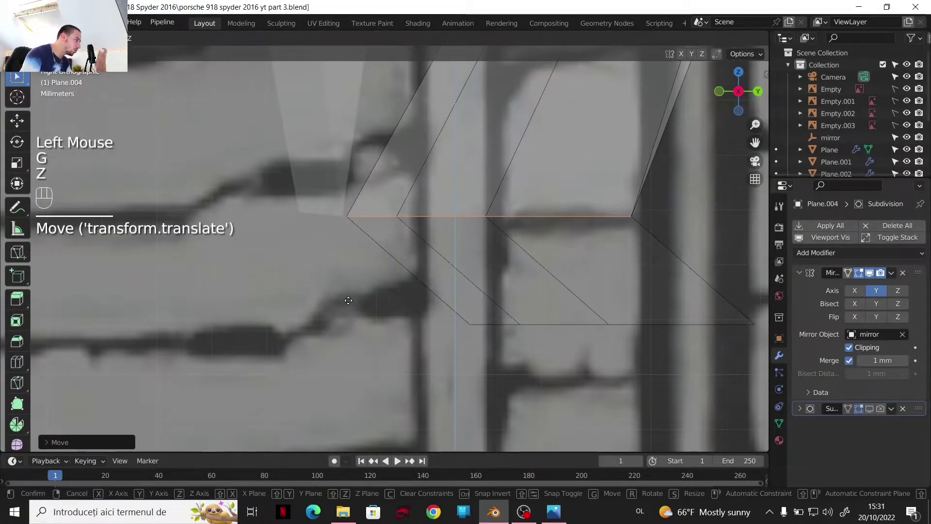
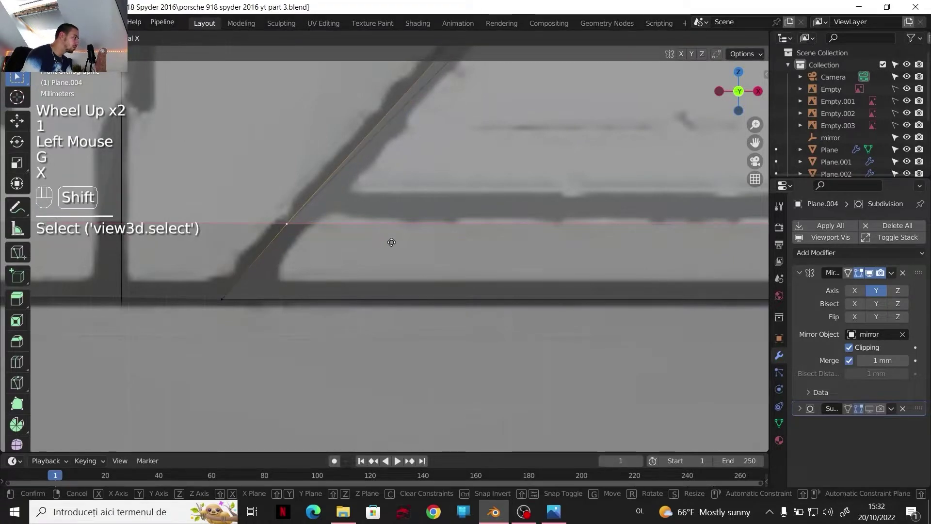
pyautogui.click(392, 240)
pyautogui.scroll(-3)
pyautogui.moveTo(450, 244); pyautogui.dragTo(383, 268)
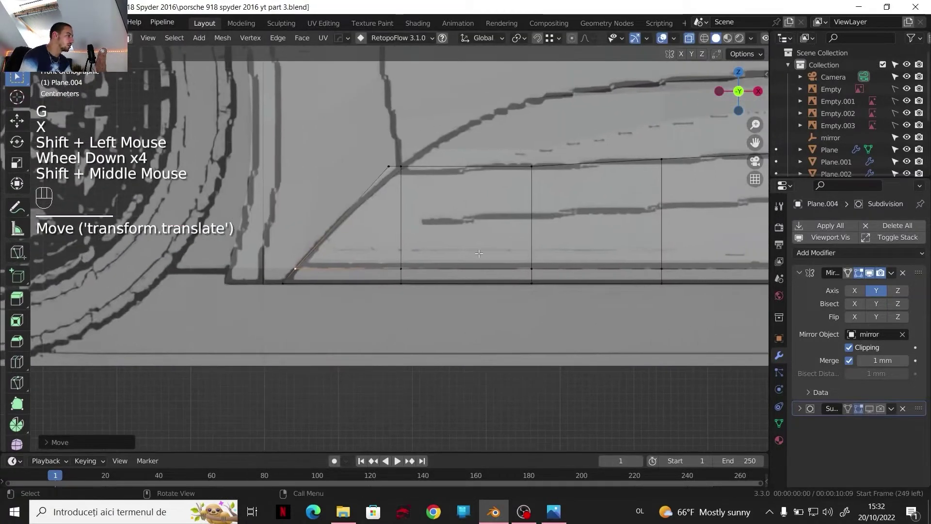
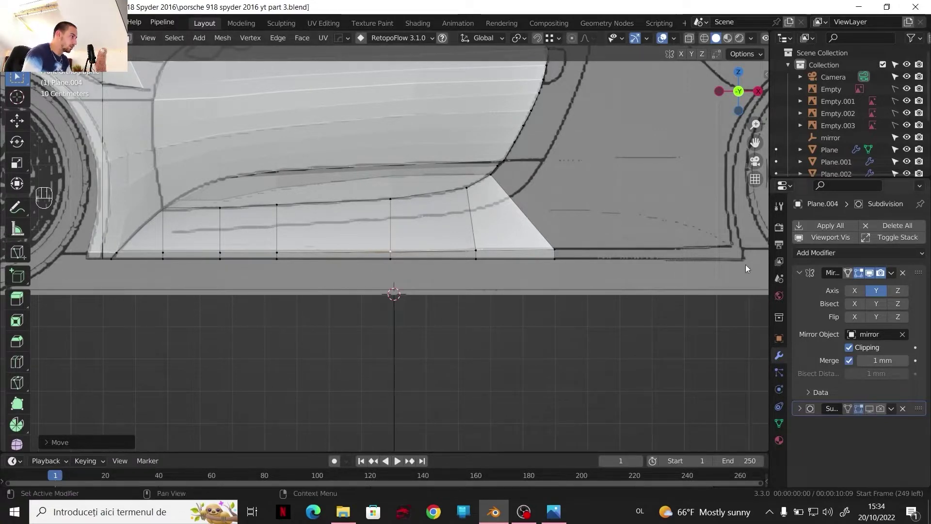
pyautogui.middleClick(721, 250)
pyautogui.scroll(3)
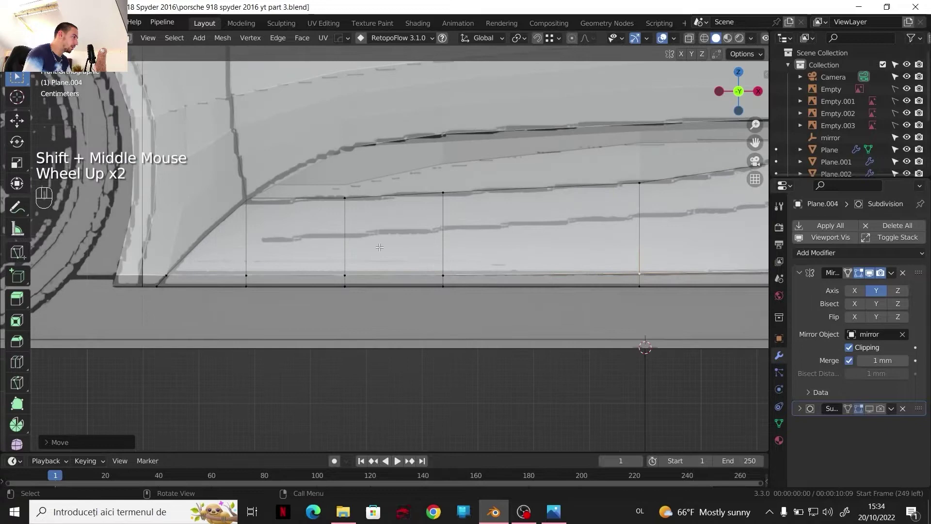
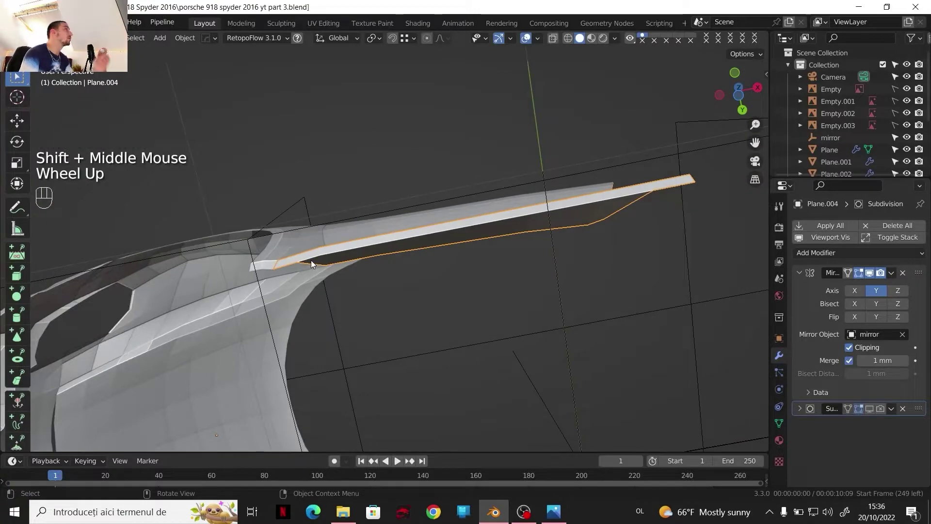
# - Select Plane.002 and frame the view on its corner by the rear wheel arch
pyautogui.scroll(3)
pyautogui.scroll(3)
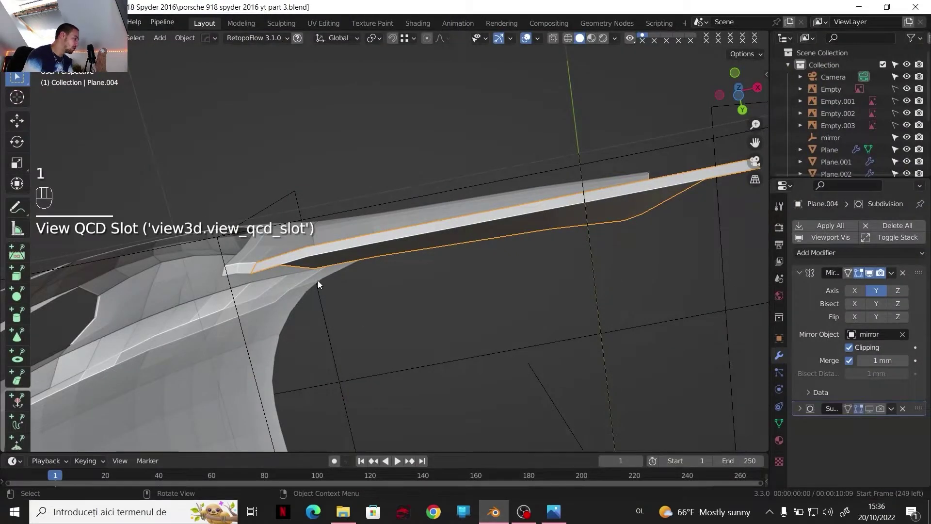
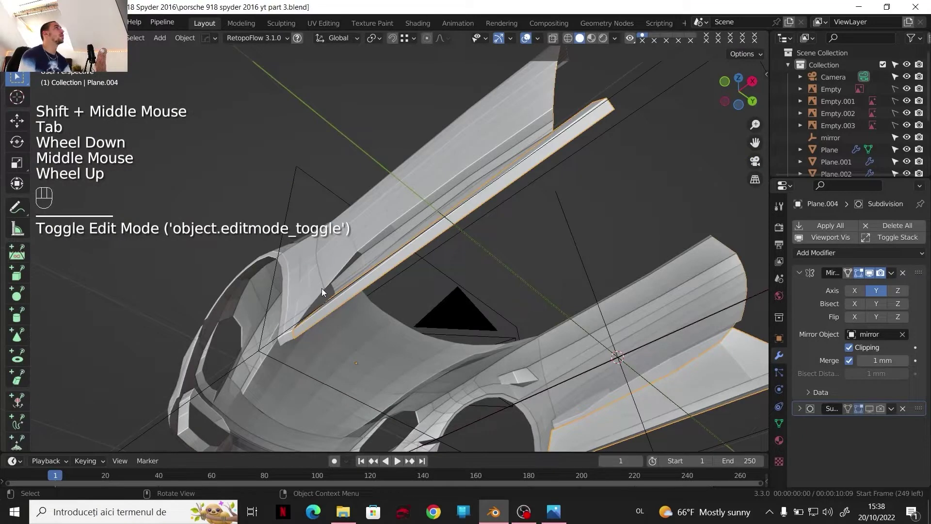
pyautogui.middleClick(331, 317)
pyautogui.click(740, 81)
pyautogui.scroll(3)
pyautogui.moveTo(513, 298); pyautogui.dragTo(469, 203)
pyautogui.scroll(3)
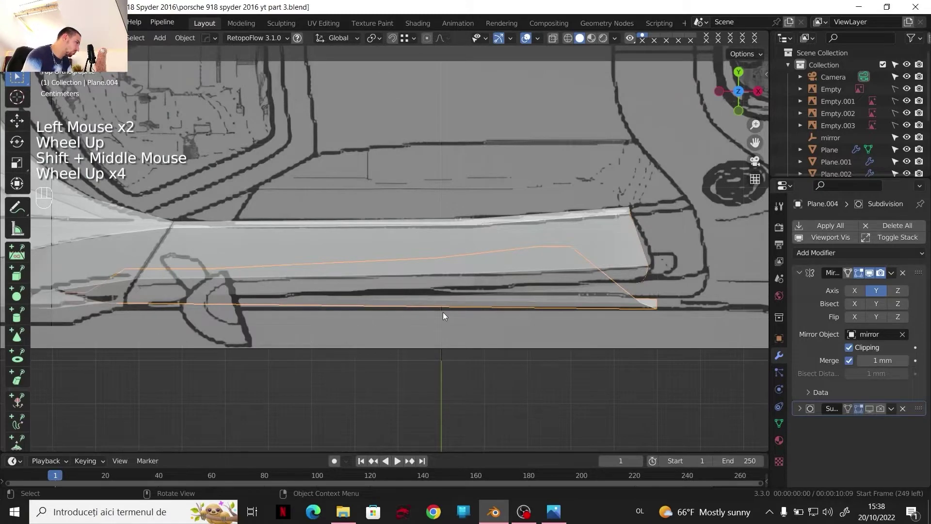
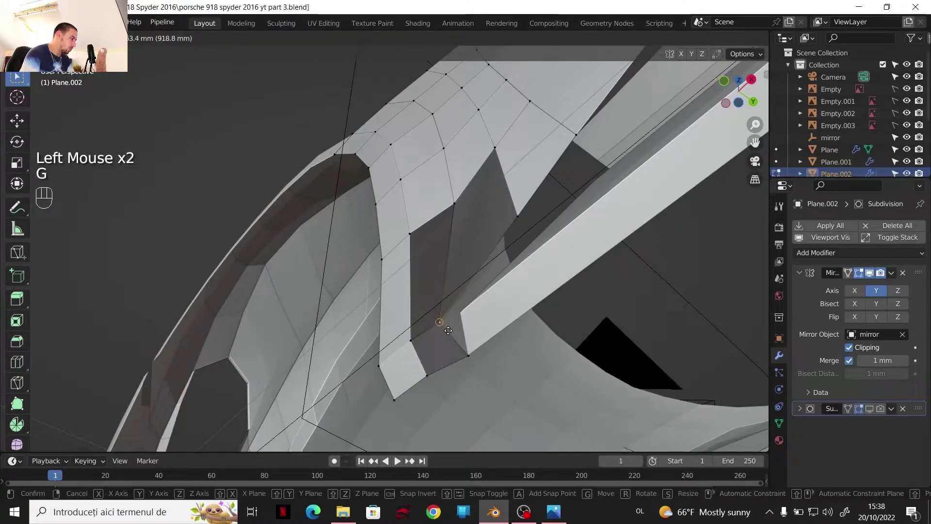
# - Settle the vertex near the wheel arch with small moves along Y
pyautogui.press('y')
pyautogui.click(416, 336)
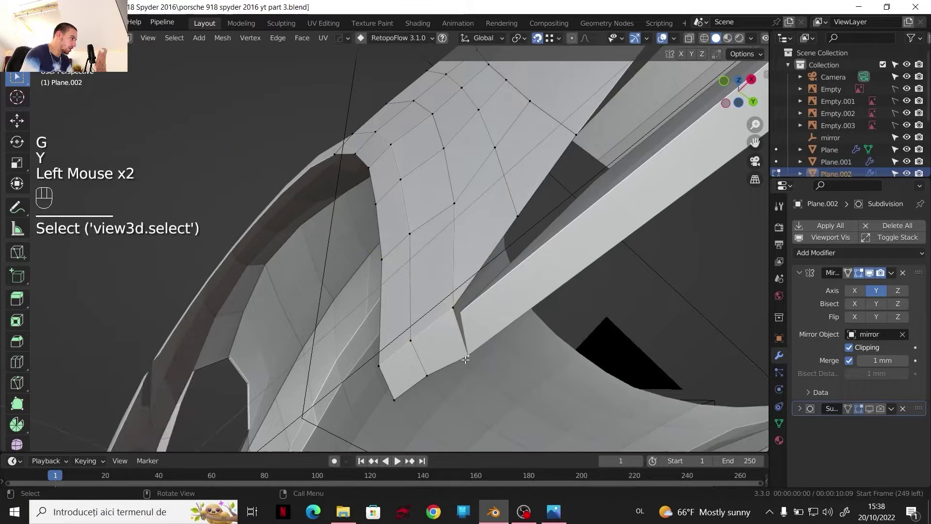
pyautogui.press('g')
pyautogui.press('y')
pyautogui.moveTo(428, 372); pyautogui.dragTo(439, 351)
pyautogui.scroll(-3)
pyautogui.middleClick(441, 339)
pyautogui.moveTo(439, 344); pyautogui.dragTo(454, 321)
# - Re-enter Edit Mode on Plane.004 with the view on its lower edge
pyautogui.press('Tab')
pyautogui.scroll(-3)
pyautogui.middleClick(441, 337)
pyautogui.middleClick(438, 337)
pyautogui.scroll(-3)
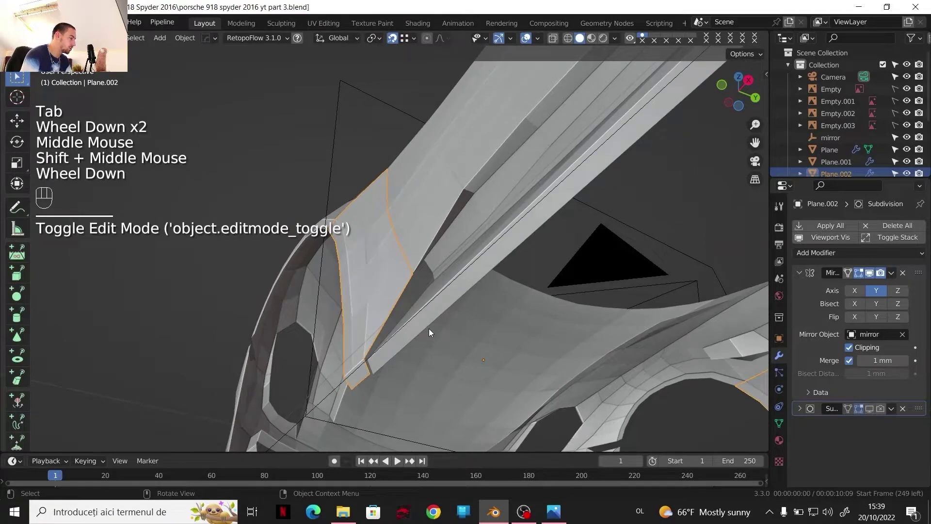
pyautogui.scroll(3)
pyautogui.press('Tab')
pyautogui.middleClick(412, 323)
# - Nudge the lower edge vertices about 7.6 mm inward along Y against the body
pyautogui.click(412, 323)
pyautogui.moveTo(395, 335); pyautogui.dragTo(389, 355)
pyautogui.moveTo(379, 338); pyautogui.dragTo(373, 331)
pyautogui.press('g')
pyautogui.moveTo(370, 331); pyautogui.dragTo(388, 351)
pyautogui.press('g')
pyautogui.moveTo(386, 371); pyautogui.dragTo(386, 355)
pyautogui.scroll(-3)
pyautogui.middleClick(398, 334)
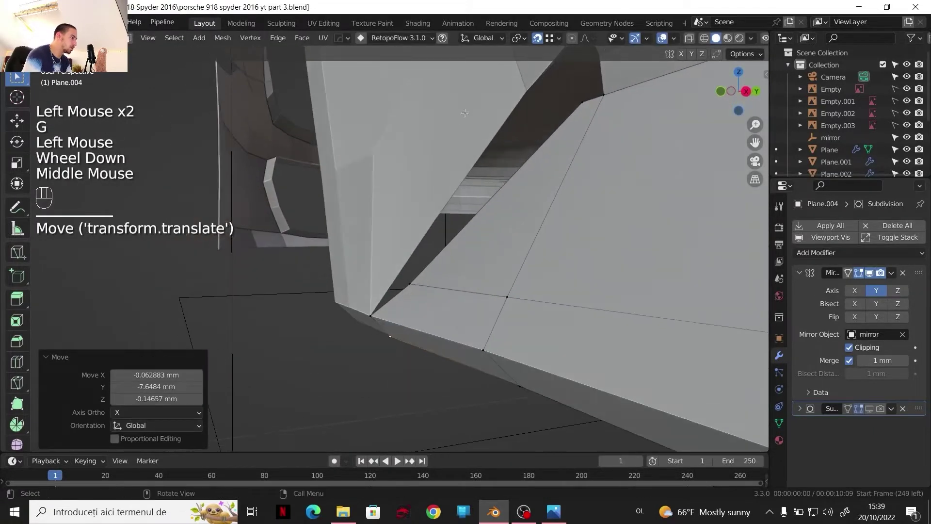
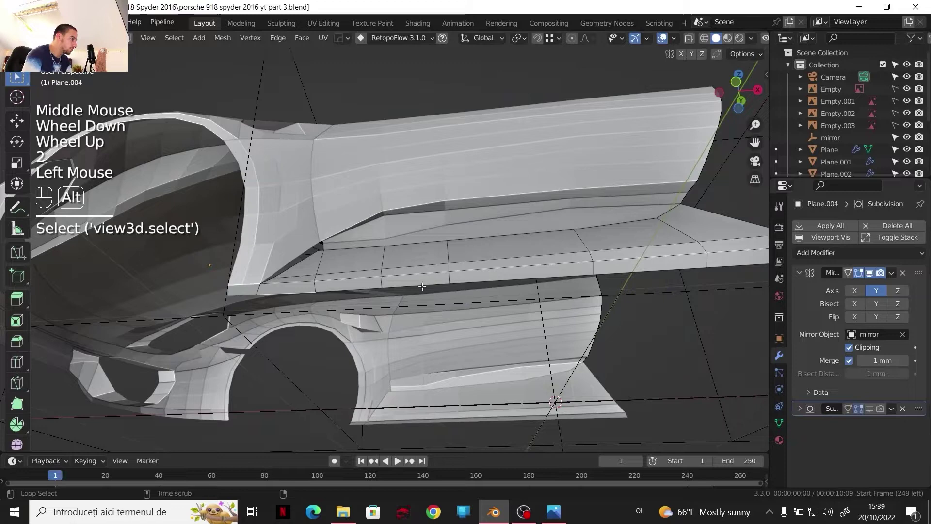
# - Select the edge loop along the side panel and bring up its edge options
pyautogui.moveTo(418, 281); pyautogui.dragTo(405, 264)
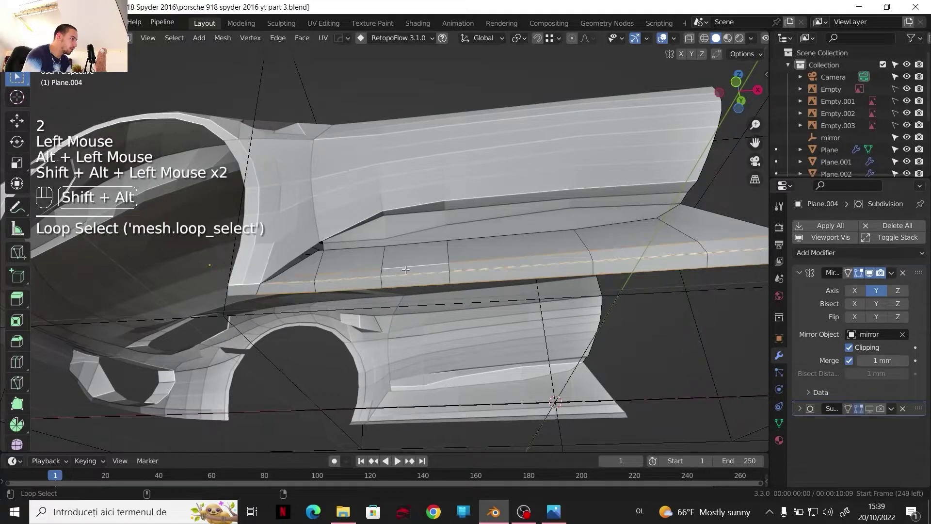
pyautogui.rightClick(413, 276)
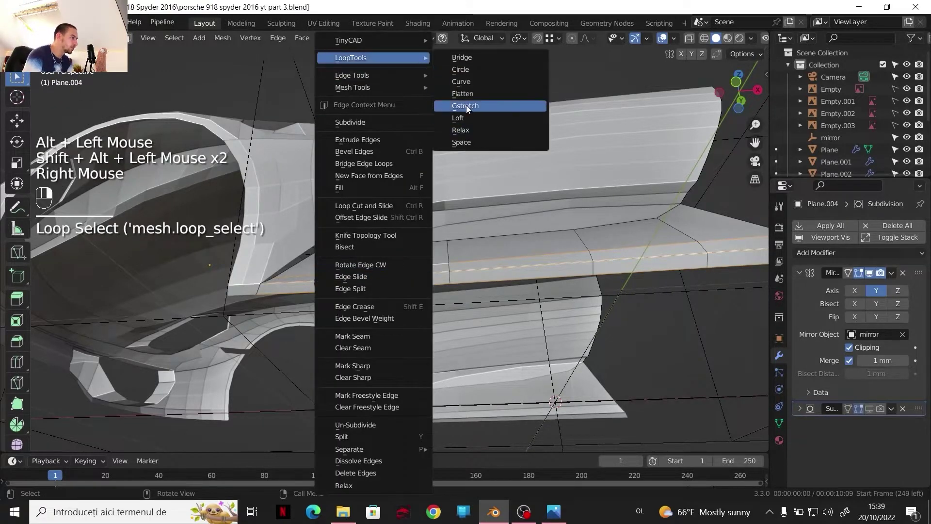
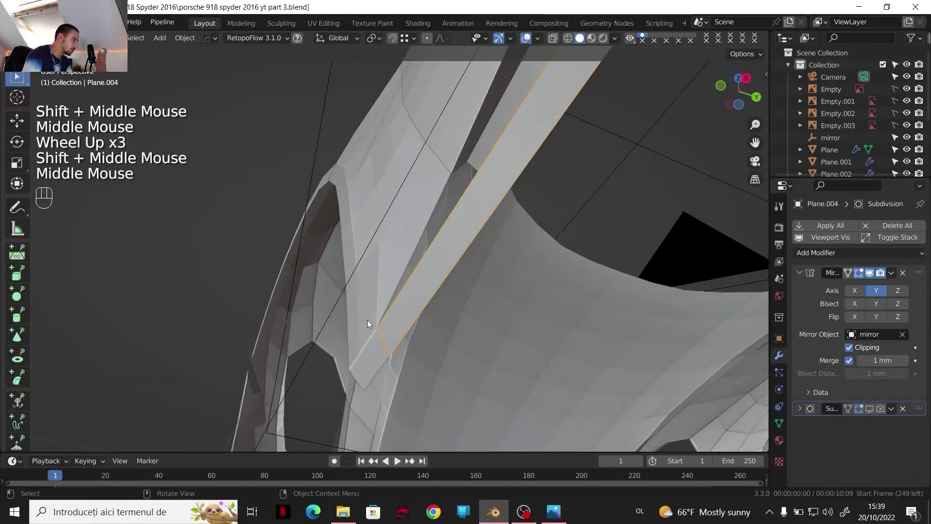
pyautogui.scroll(-3)
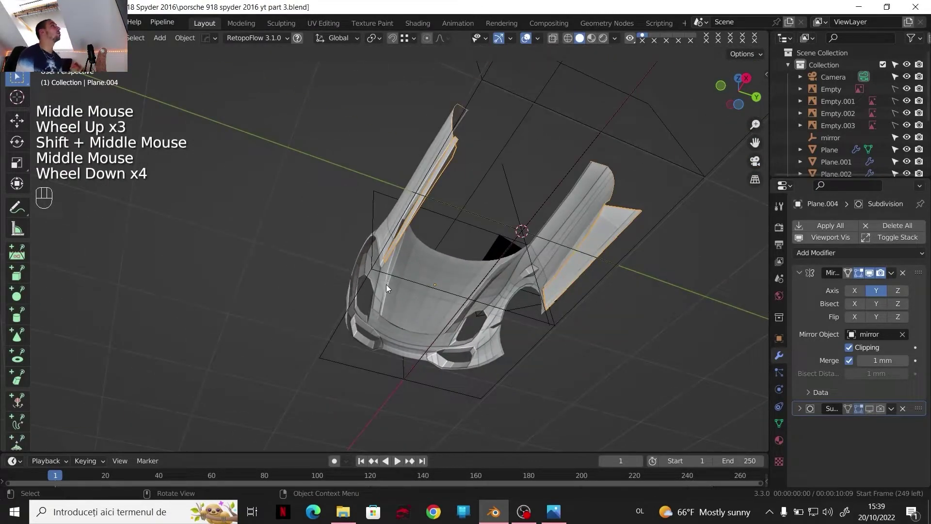
# - Select the rear side-panel vertex row and compare it with the rear reference photo
pyautogui.scroll(-3)
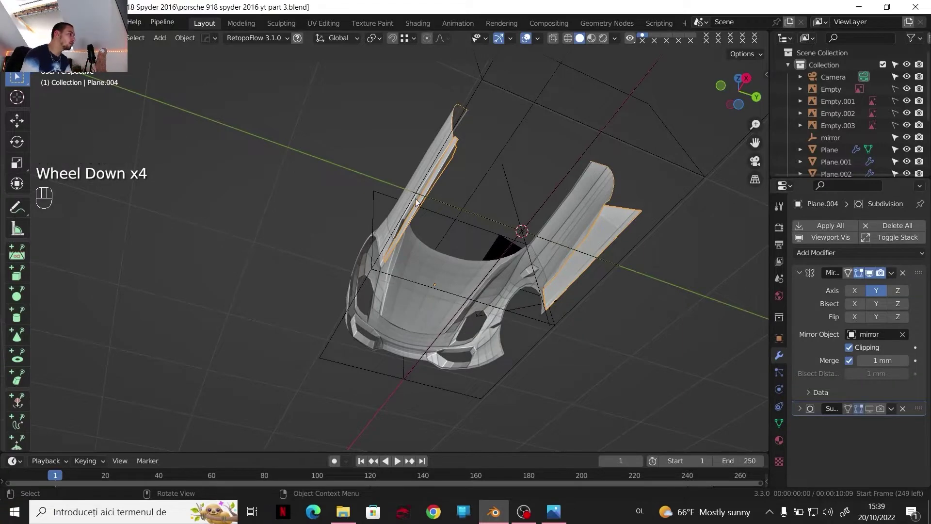
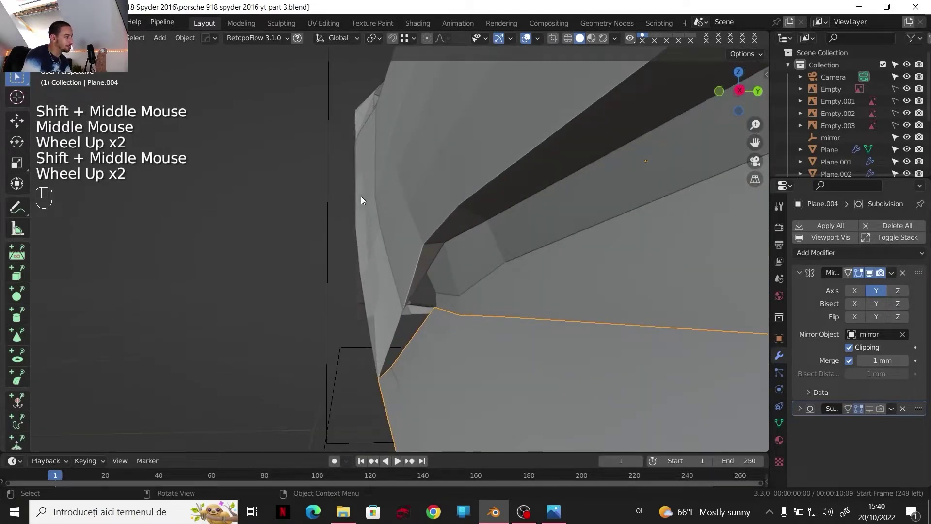
pyautogui.scroll(-3)
pyautogui.moveTo(422, 319); pyautogui.dragTo(398, 297)
pyautogui.middleClick(411, 306)
pyautogui.scroll(-3)
pyautogui.click(761, 94)
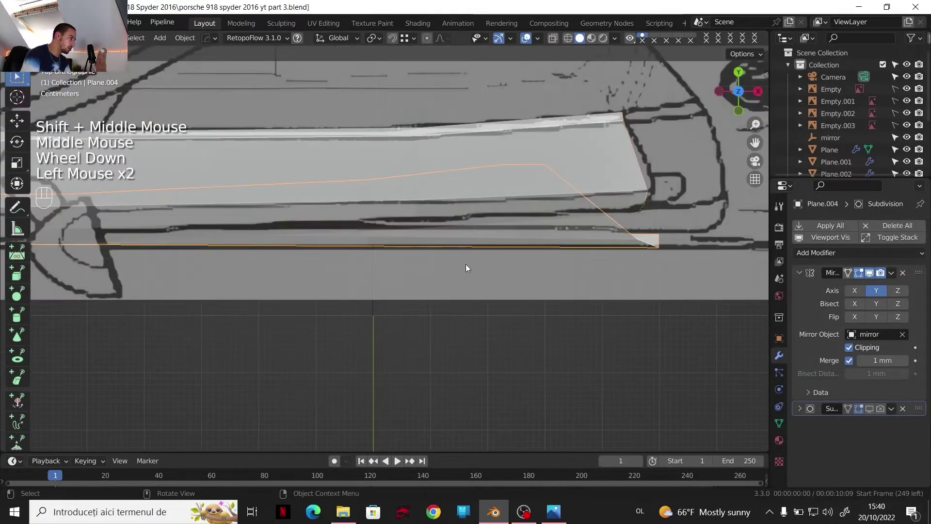
pyautogui.middleClick(489, 278)
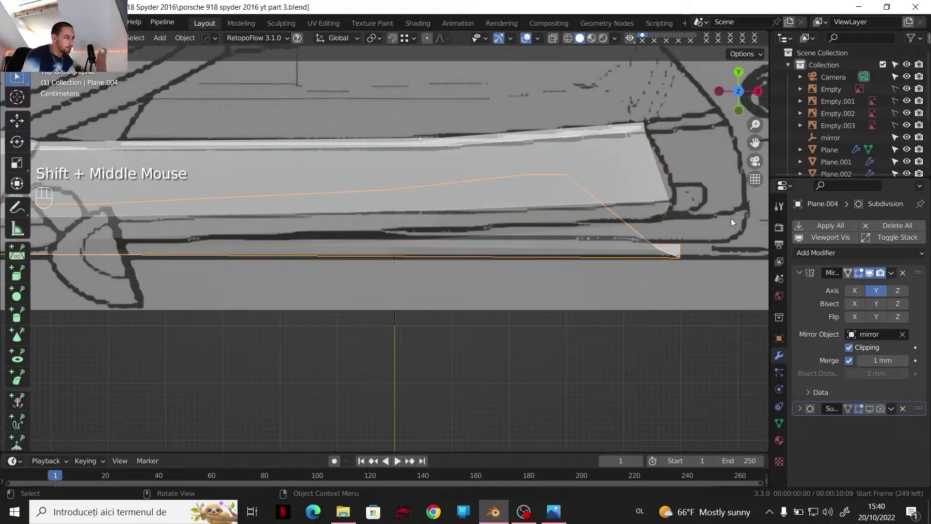
pyautogui.click(745, 117)
pyautogui.scroll(-3)
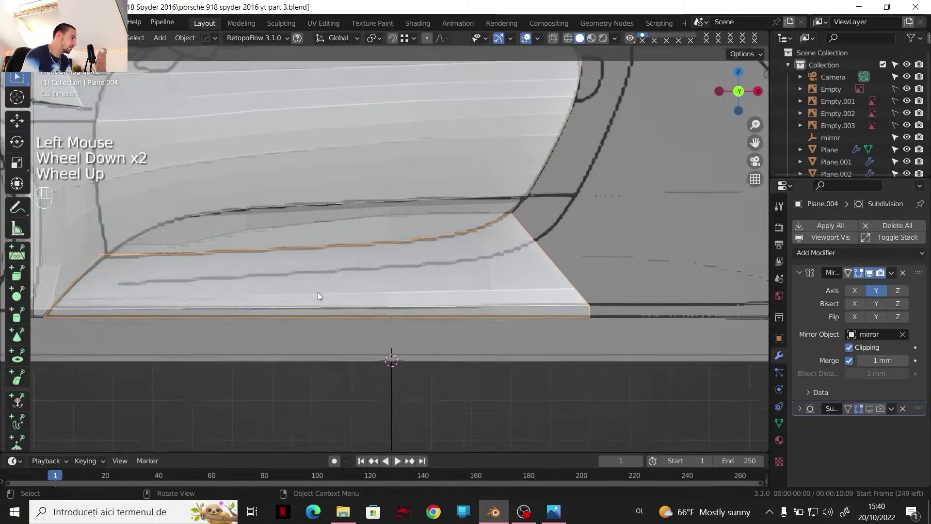
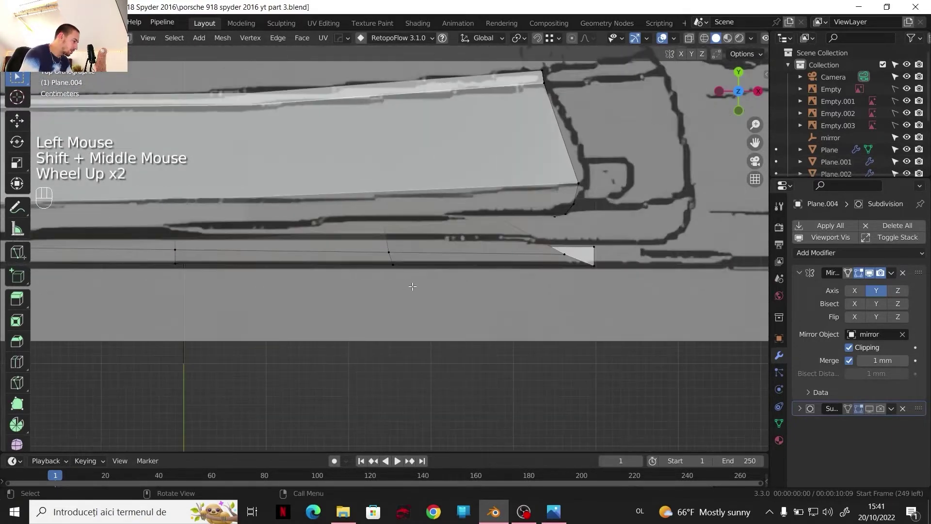
# - Shift the vertex row 37.07 mm along Y to match the reference
pyautogui.press('g')
pyautogui.press('y')
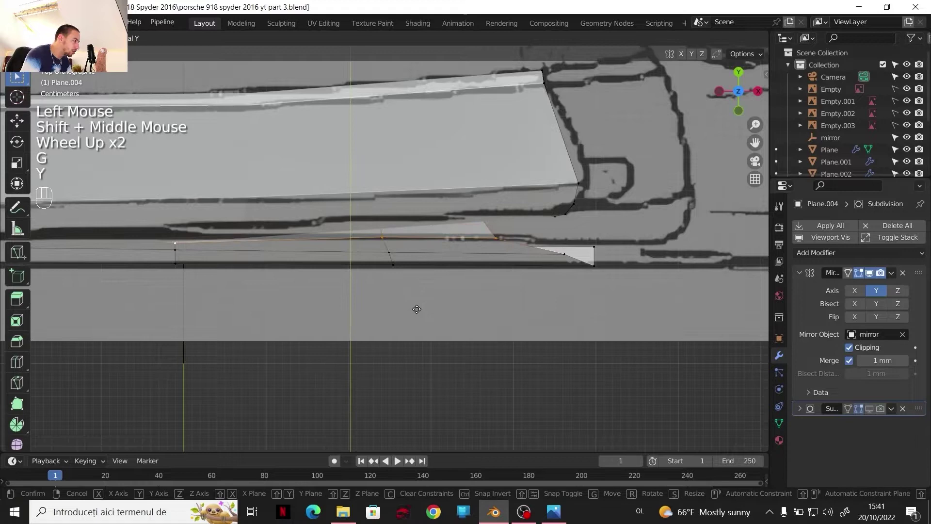
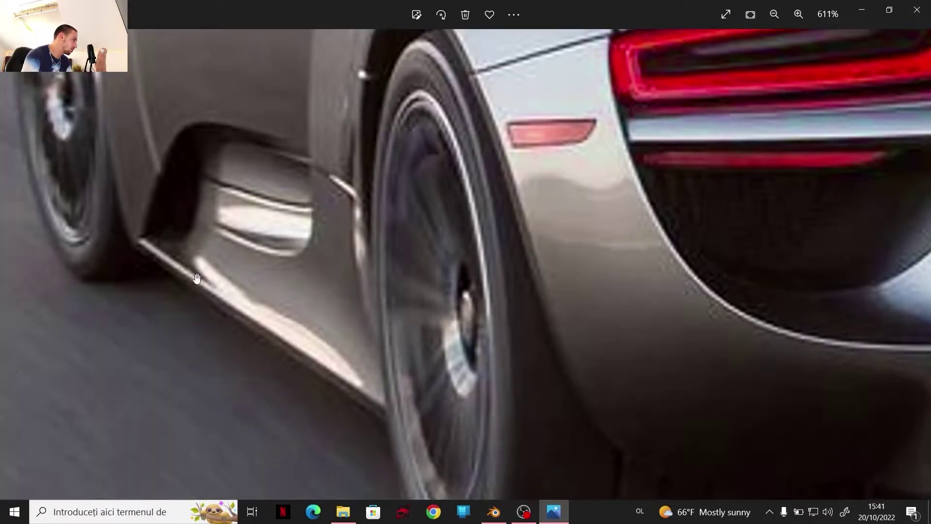
pyautogui.press('g')
pyautogui.middleClick(344, 249)
pyautogui.click(344, 249)
pyautogui.press('y')
pyautogui.click(358, 245)
pyautogui.middleClick(360, 257)
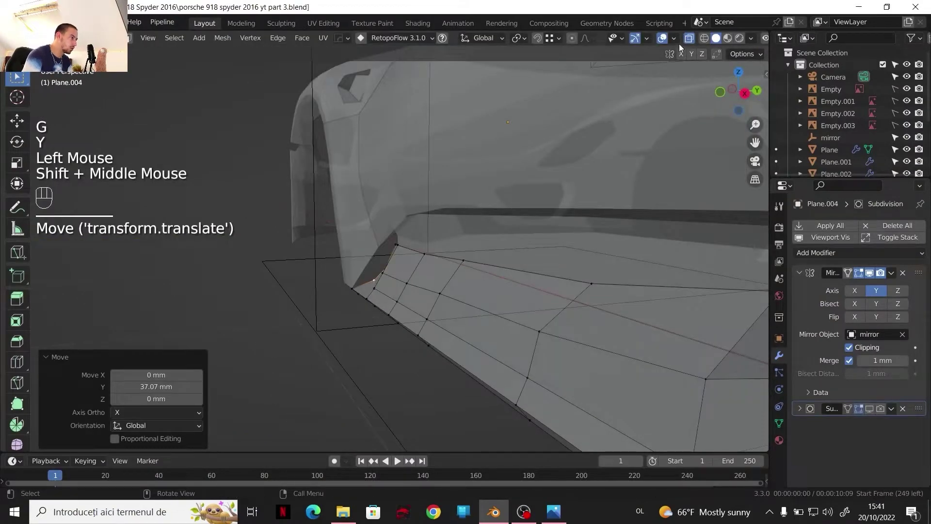
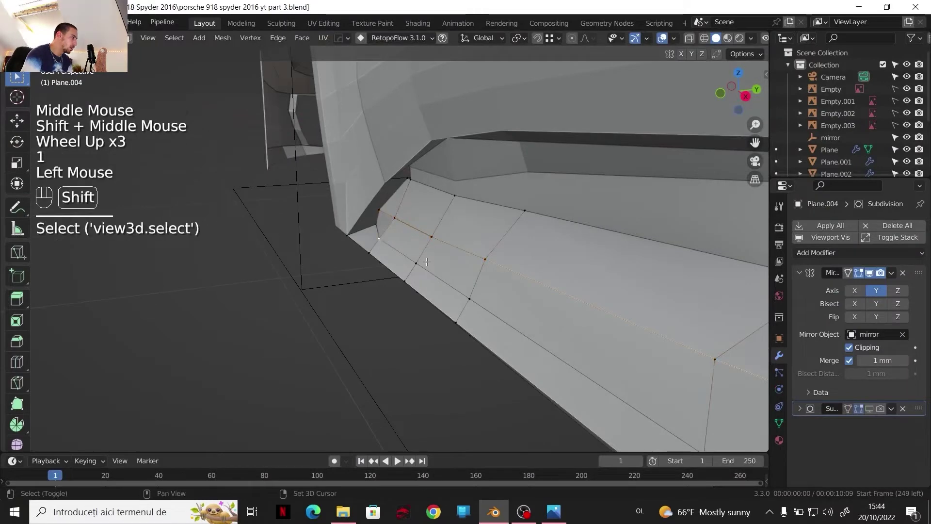
# - Begin lowering the bottom edge vertices about 13.6 mm to match the blueprint sill
pyautogui.press('y')
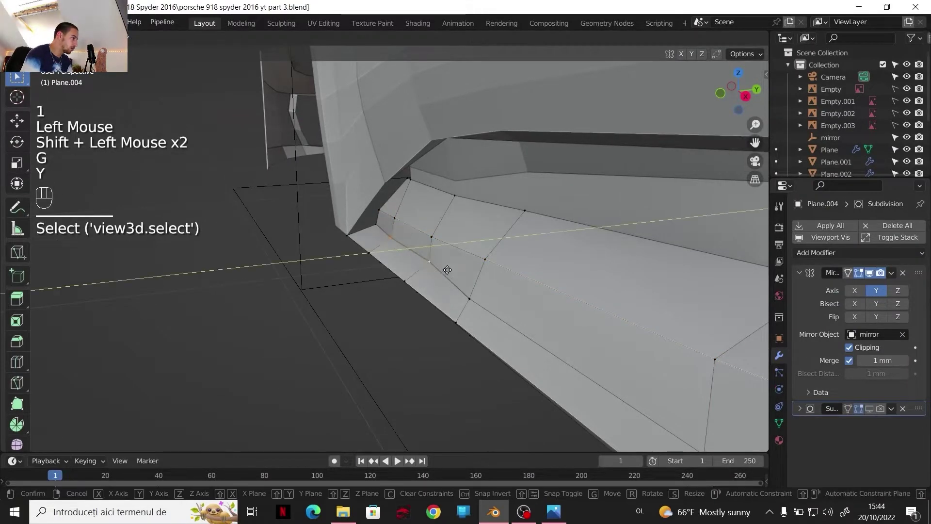
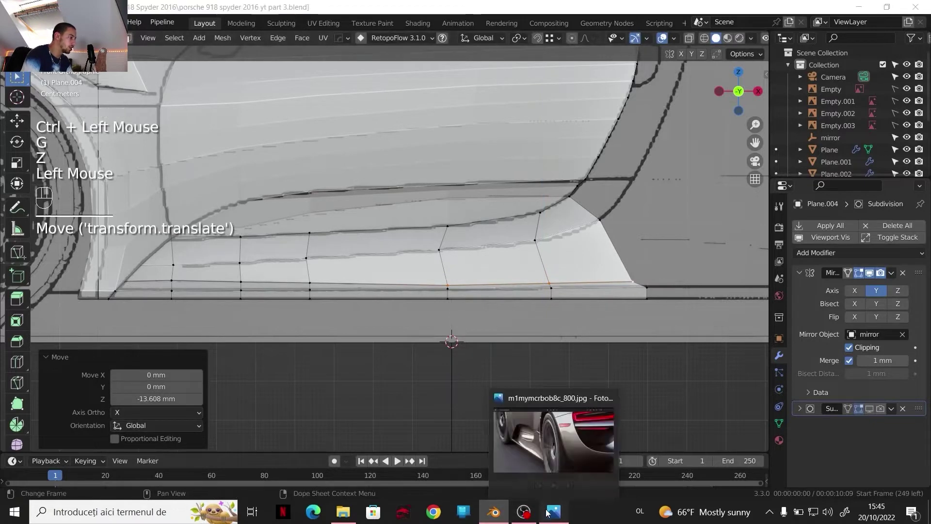
# - Extrude the sill strip's rear edge about 581 mm rearward along Y toward the wheel
pyautogui.click(496, 515)
pyautogui.scroll(-3)
pyautogui.moveTo(427, 227); pyautogui.dragTo(446, 240)
pyautogui.click(446, 240)
pyautogui.press('g')
pyautogui.press('y')
pyautogui.middleClick(496, 288)
pyautogui.click(497, 288)
pyautogui.press('g')
pyautogui.press('y')
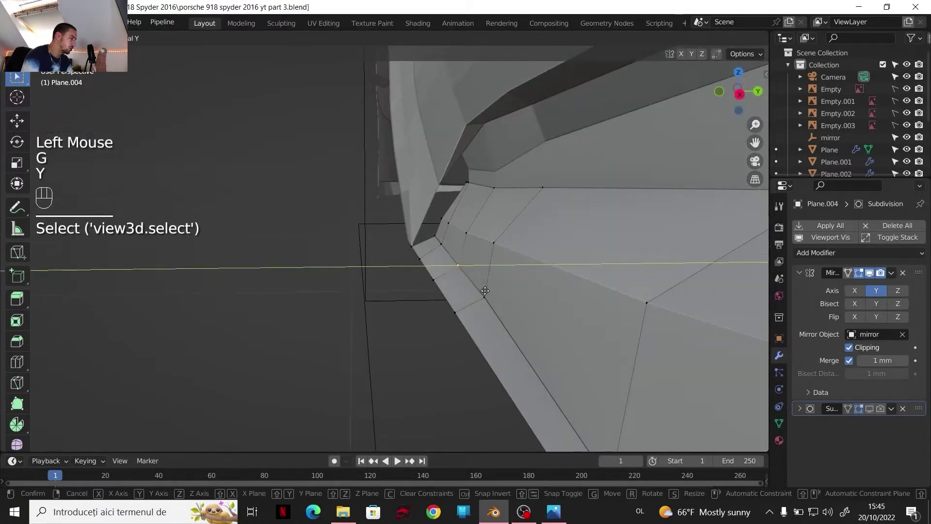
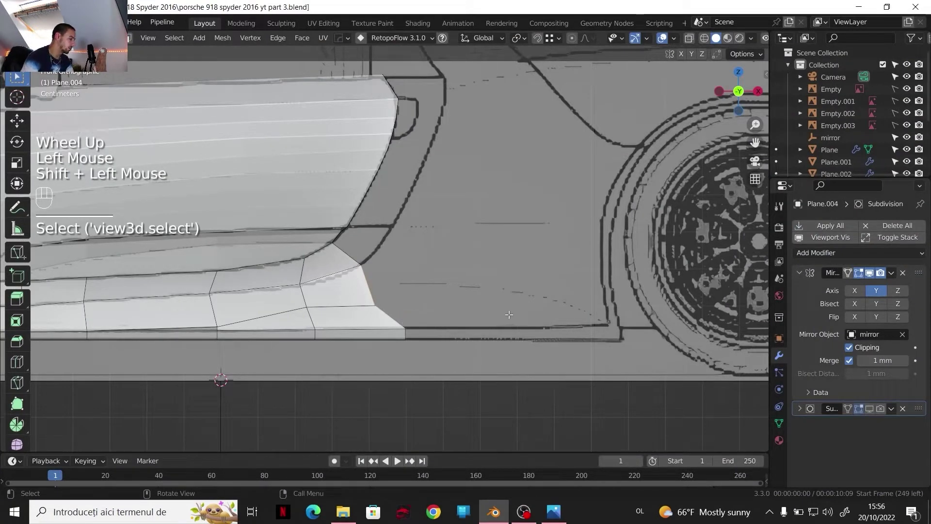
# - Slide the panel's rear end vertex along its existing edge toward the wheel
pyautogui.press('e')
pyautogui.press('ctrl+z')
pyautogui.click(406, 334)
pyautogui.press('e')
pyautogui.press('x')
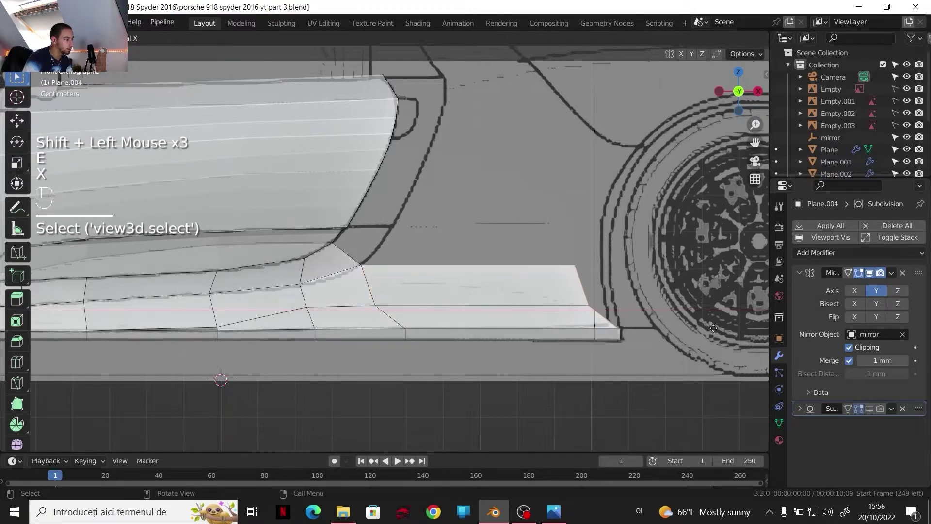
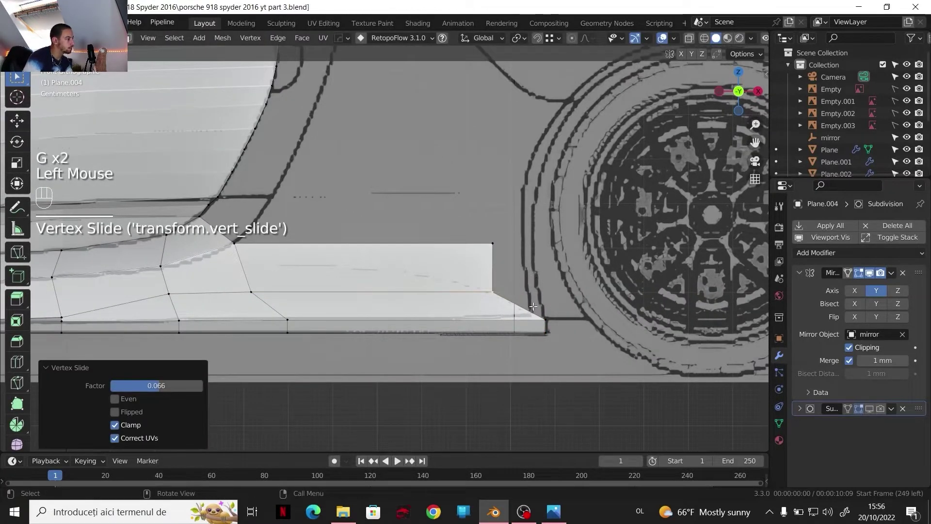
# - Raise the rear bottom vertices about 8.7 mm along Z to match the blueprint's lower edge
pyautogui.press('g')
pyautogui.press('z')
pyautogui.click(568, 324)
pyautogui.press('g')
pyautogui.press('g')
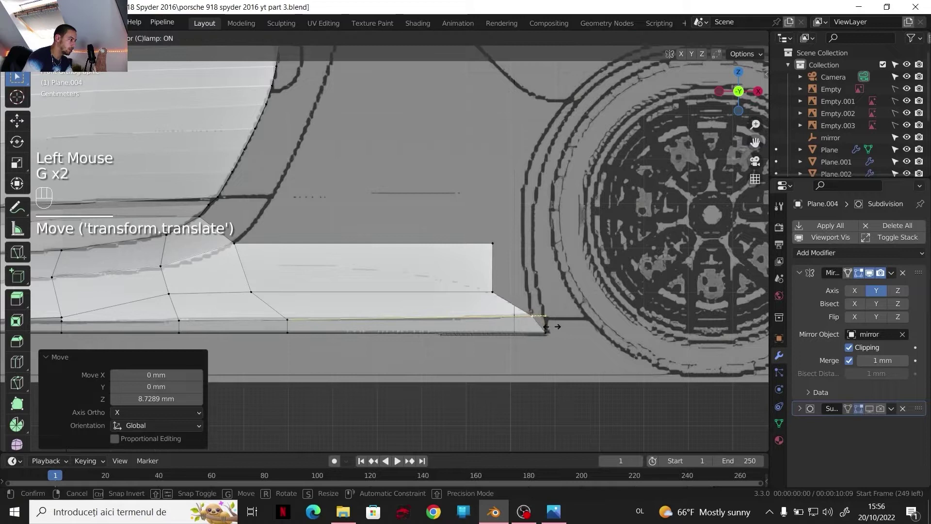
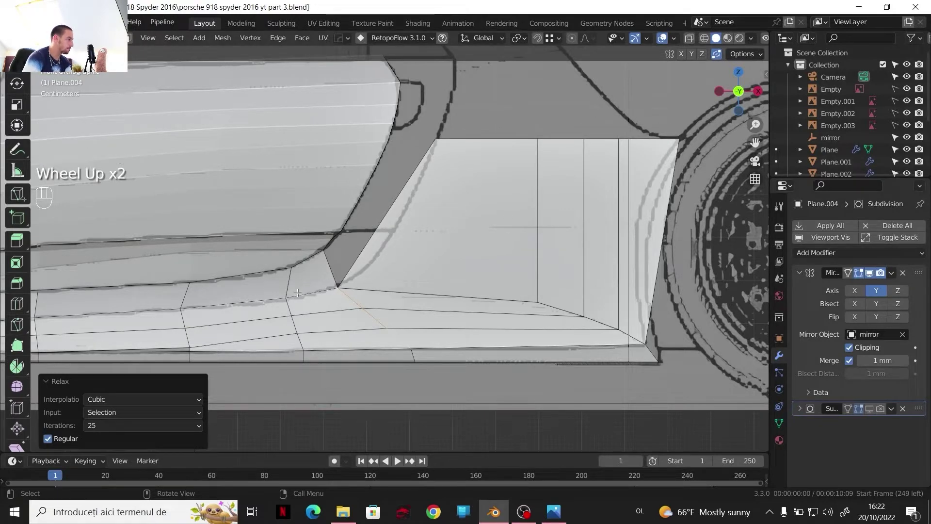
# - Apply LoopTools Relax (Cubic, 25 iterations) to even out the sill strip's vertex spacing
pyautogui.press('1')
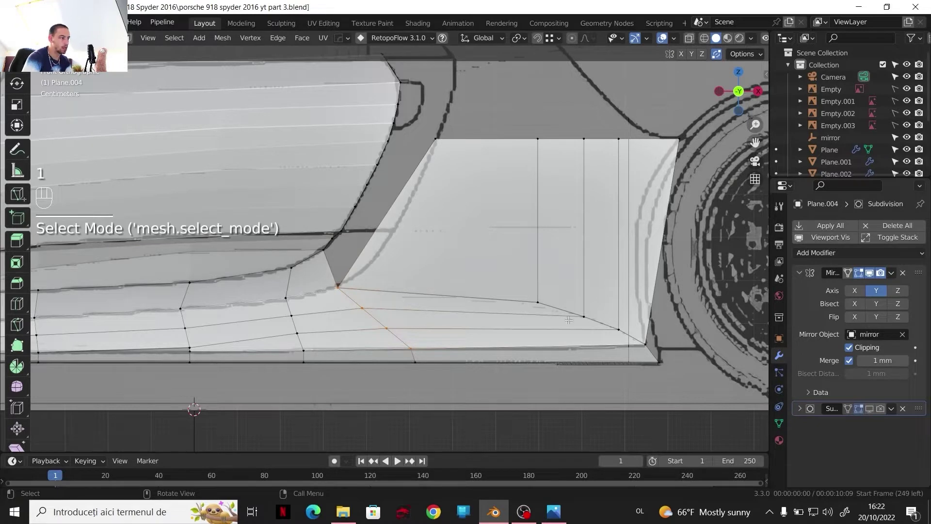
# - Insert an edge loop across the panel near the rear wheel and move a vertex about 27 mm along Y
pyautogui.press('ctrl+r')
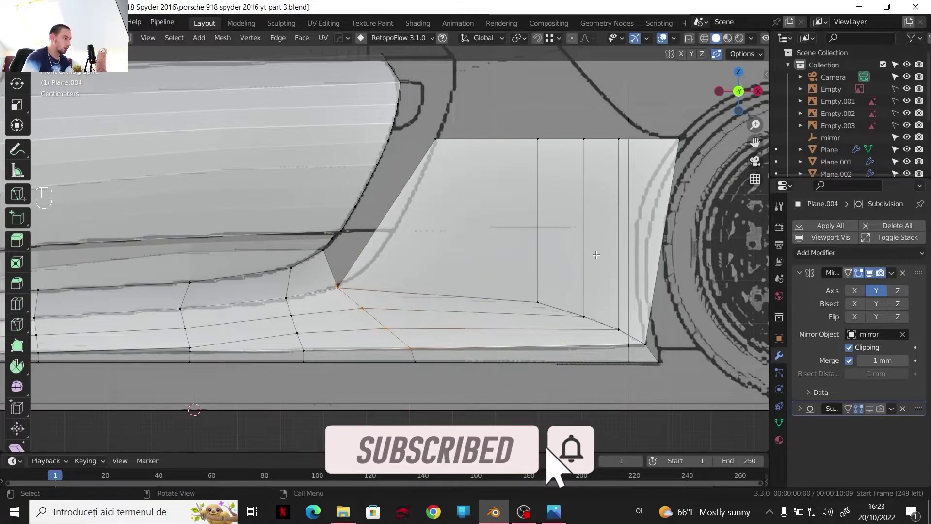
pyautogui.press('ctrl+r')
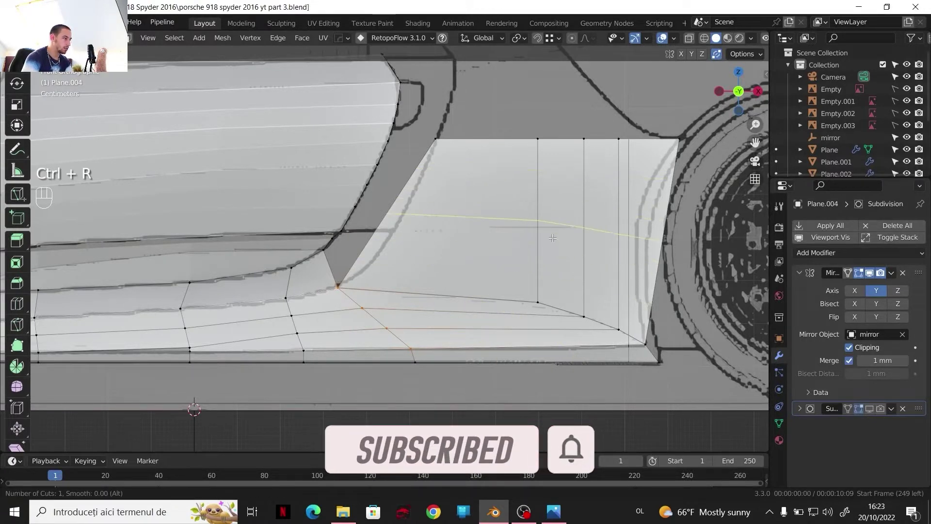
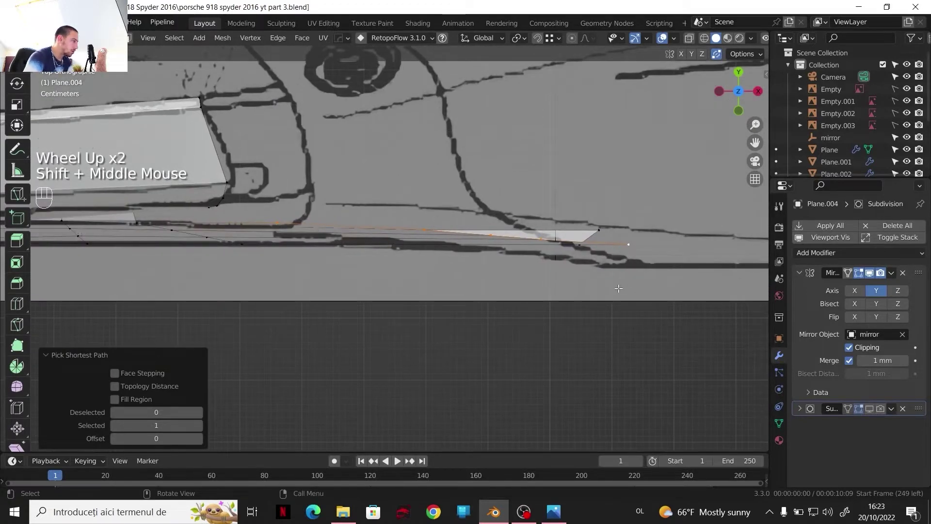
pyautogui.press('g')
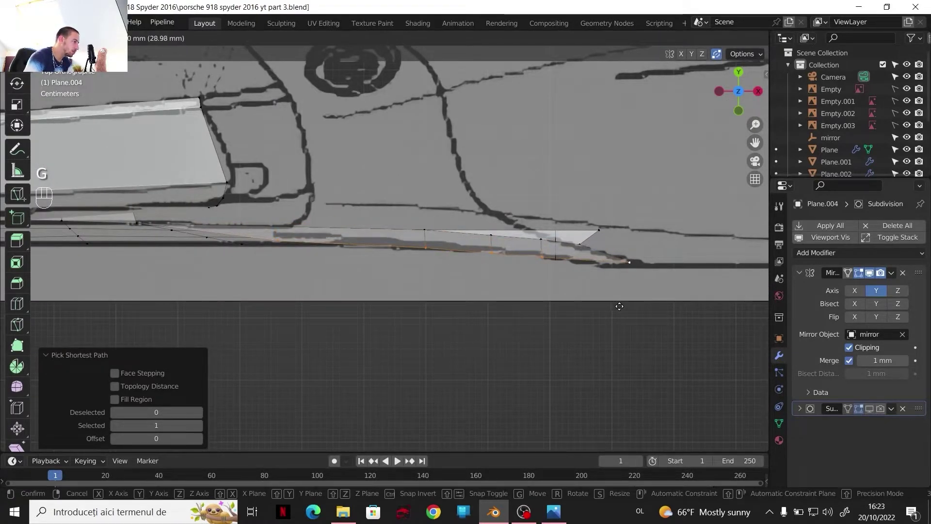
pyautogui.press('y')
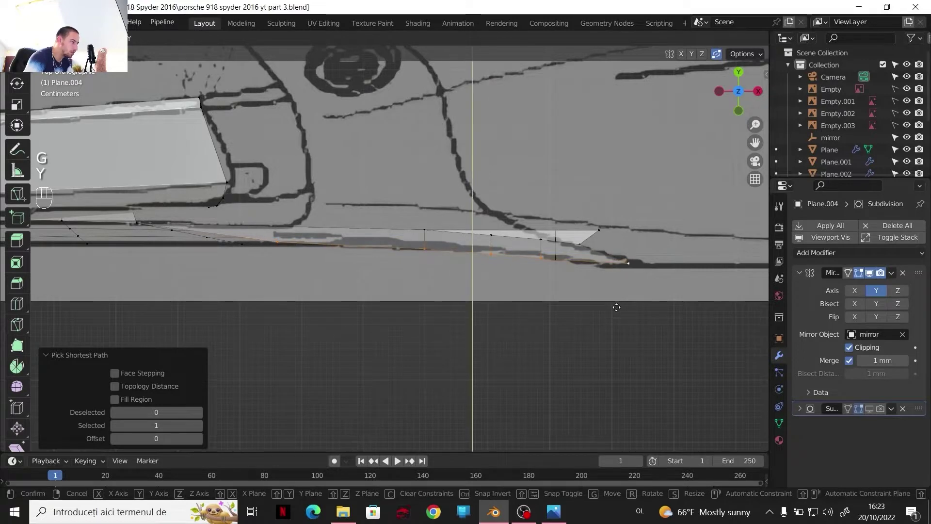
pyautogui.moveTo(624, 303); pyautogui.dragTo(351, 261)
# - Start another axis-locked vertex move toward the top-view outline, then cancel it
pyautogui.press('g')
pyautogui.press('z')
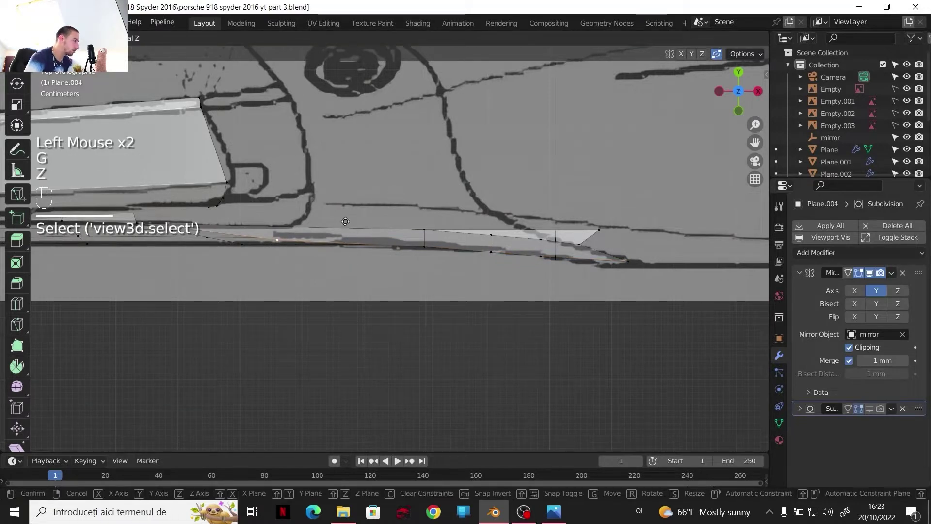
pyautogui.press('y')
pyautogui.rightClick(358, 226)
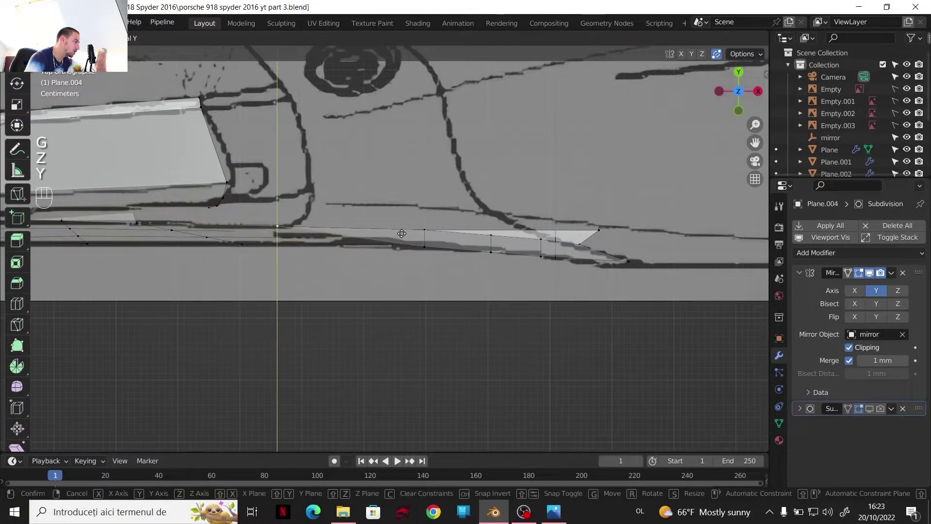
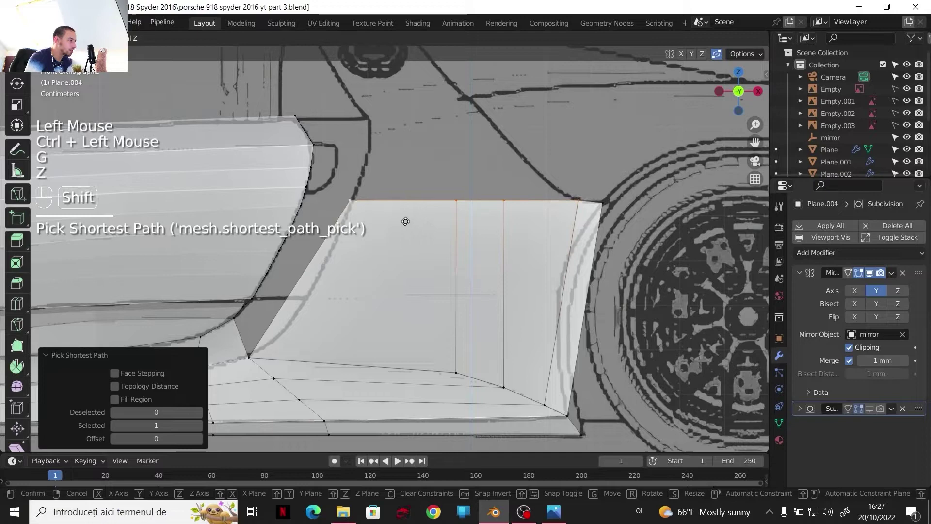
# - Raise a sill vertex about 6.4 mm along Z and begin a Y-locked move against the wheel arch
pyautogui.click(406, 219)
pyautogui.scroll(3)
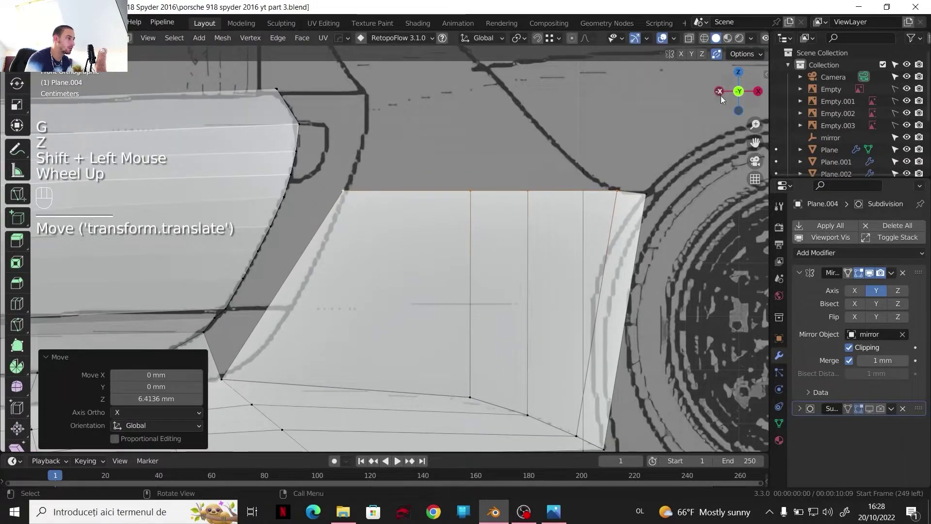
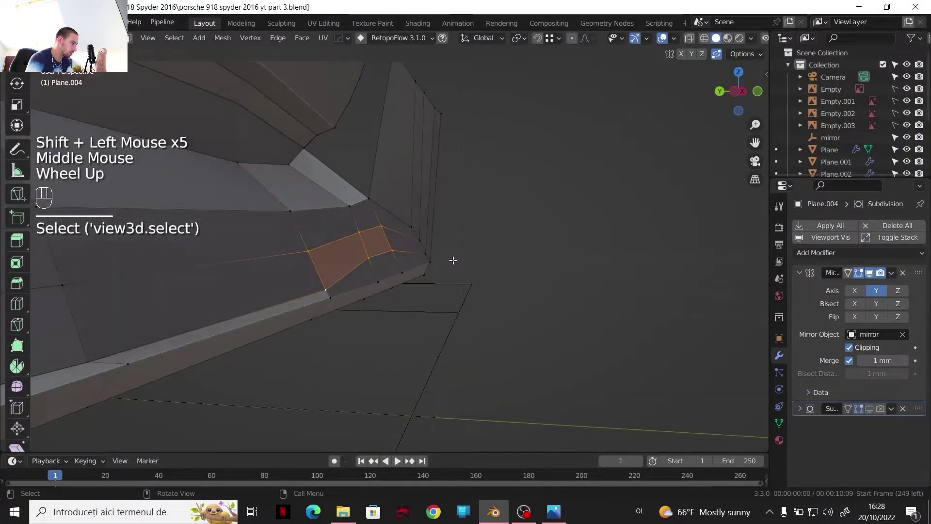
pyautogui.press('g')
pyautogui.scroll(3)
pyautogui.press('y')
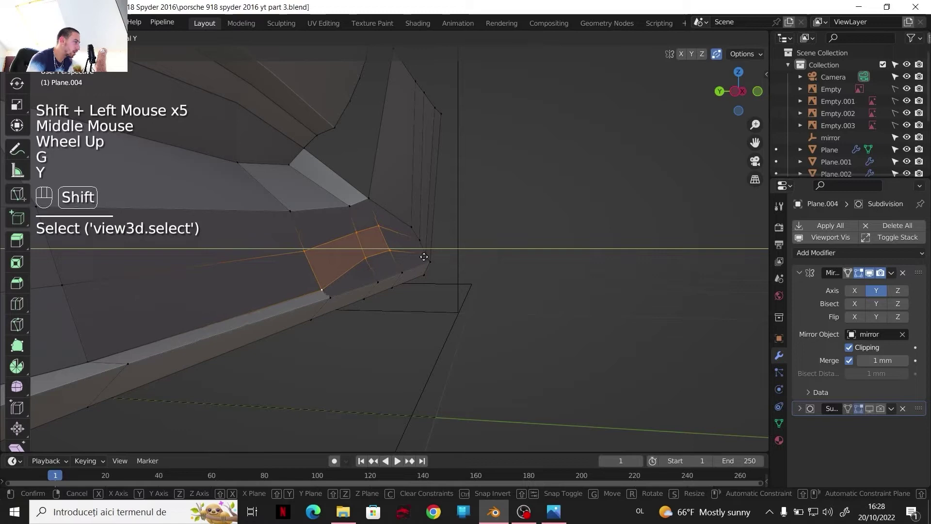
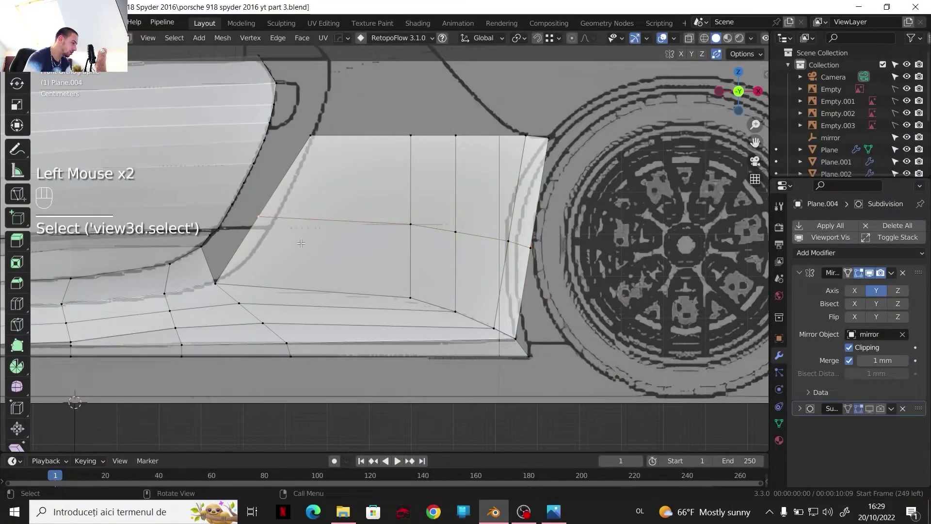
# - Move the sill's end vertices about 29 mm along X and add a loop cut near the wheel arch
pyautogui.press('g')
pyautogui.press('g')
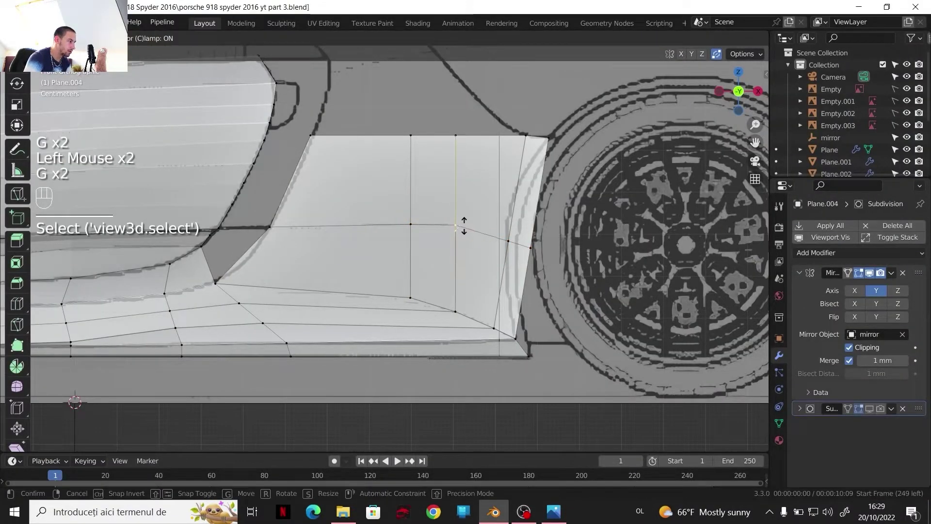
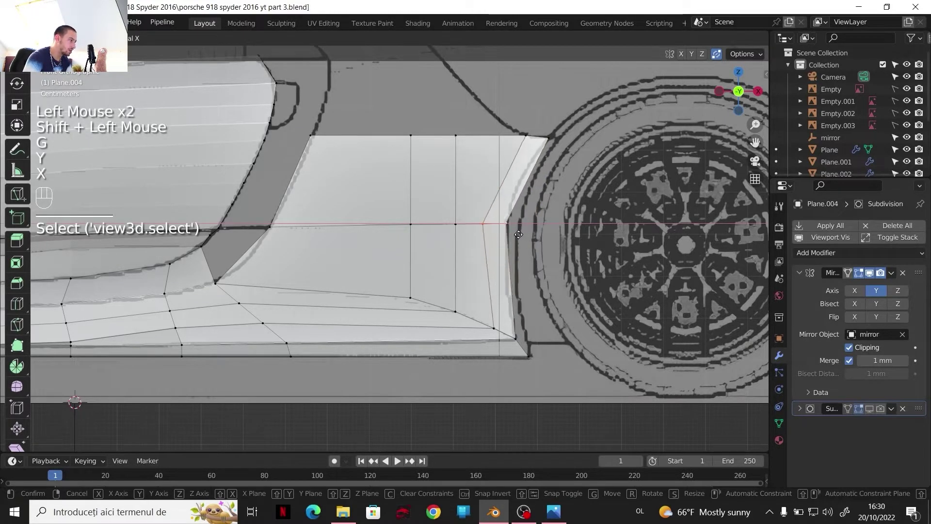
pyautogui.click(521, 233)
pyautogui.moveTo(532, 263); pyautogui.dragTo(567, 288)
pyautogui.scroll(3)
pyautogui.press('ctrl+t')
pyautogui.press('ctrl+r')
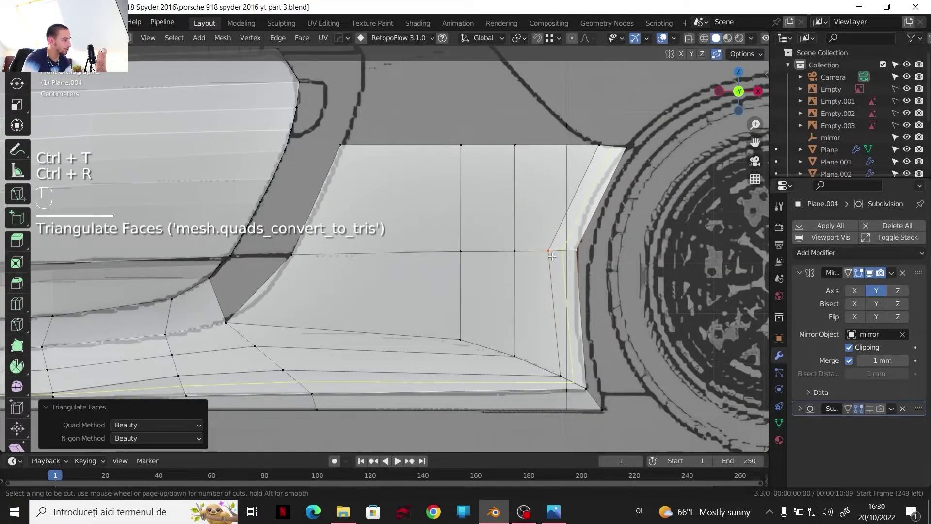
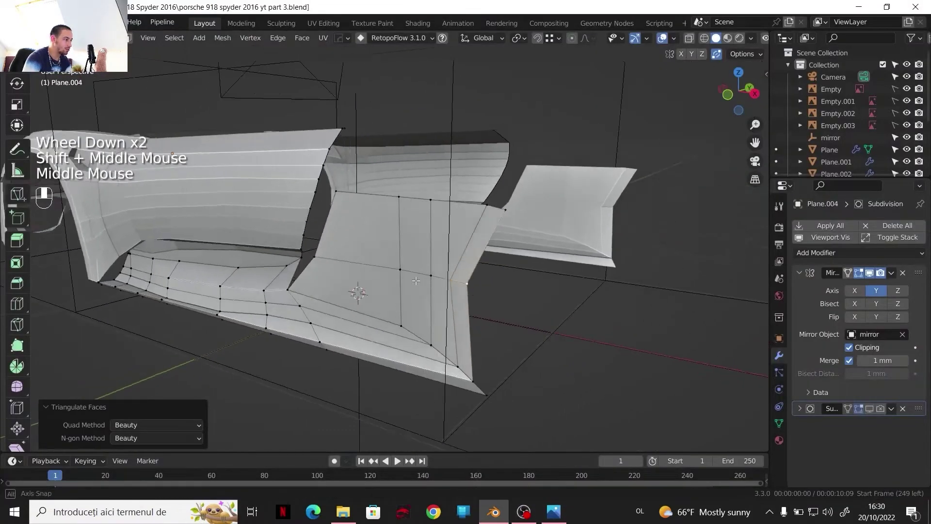
# - In side view, move the rear vertices to follow the arch and select a connected vertex path
pyautogui.click(744, 102)
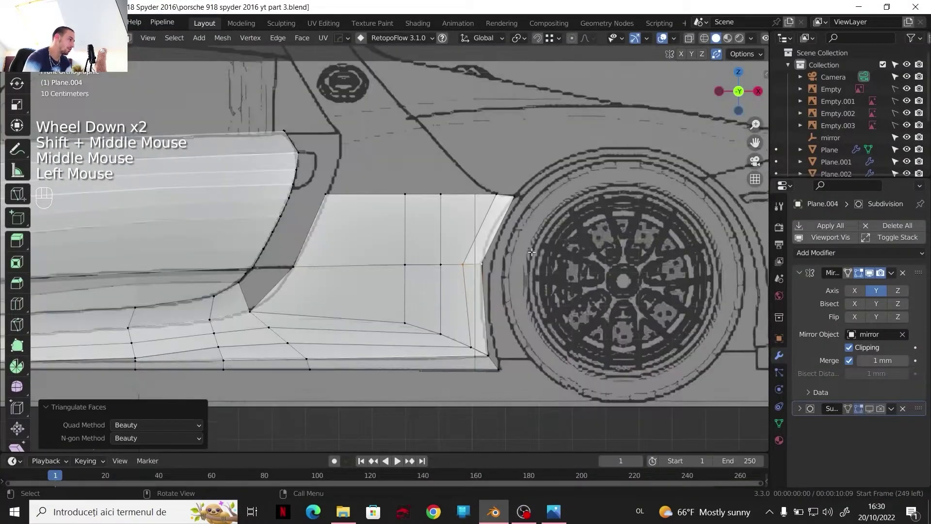
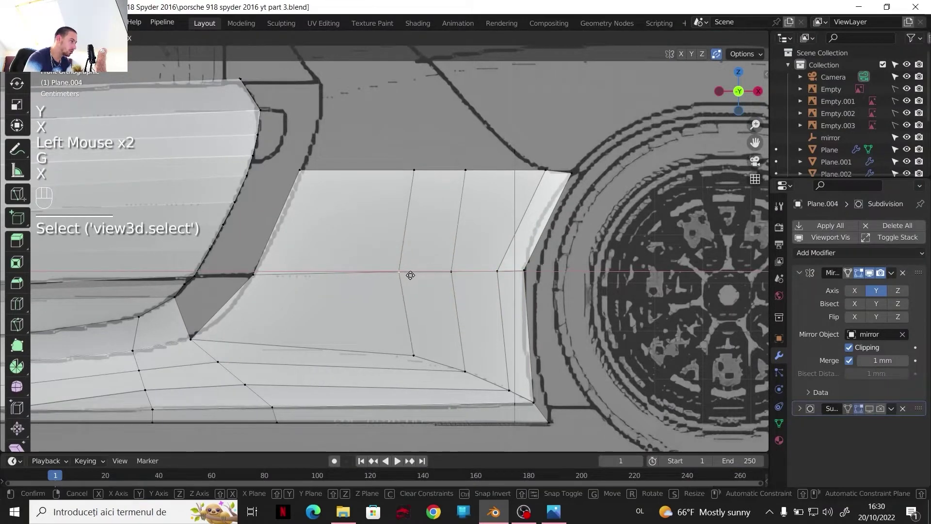
pyautogui.moveTo(409, 272); pyautogui.dragTo(461, 296)
pyautogui.scroll(-3)
pyautogui.scroll(3)
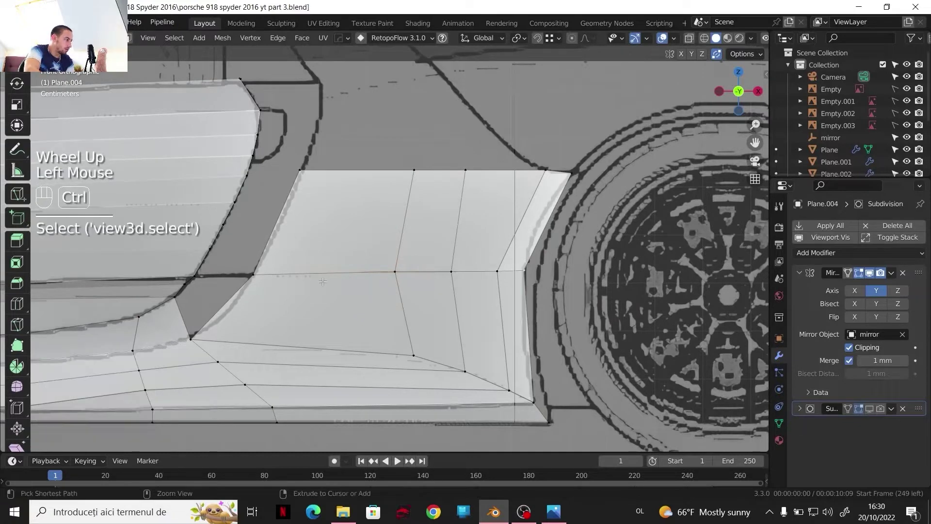
pyautogui.click(259, 268)
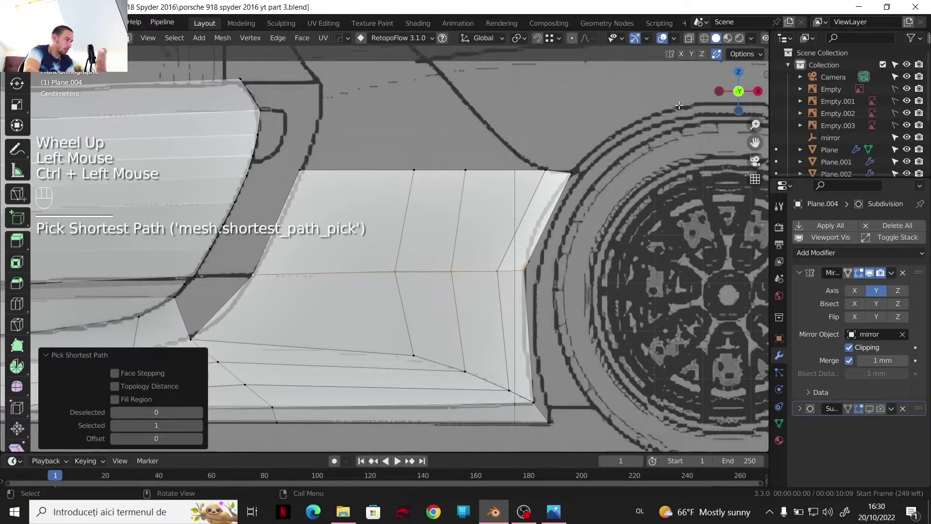
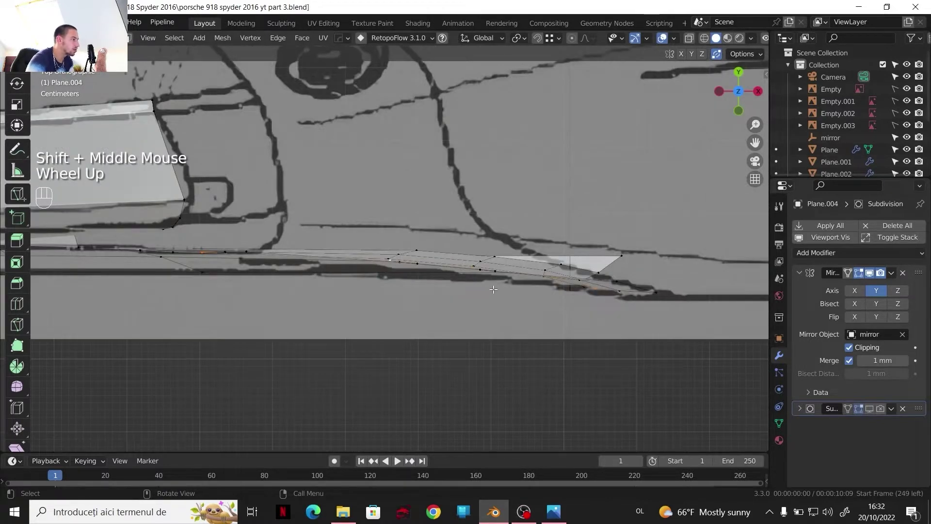
# - In top view, slide the rear vertices along Y onto the blueprint edge
pyautogui.scroll(3)
pyautogui.scroll(-3)
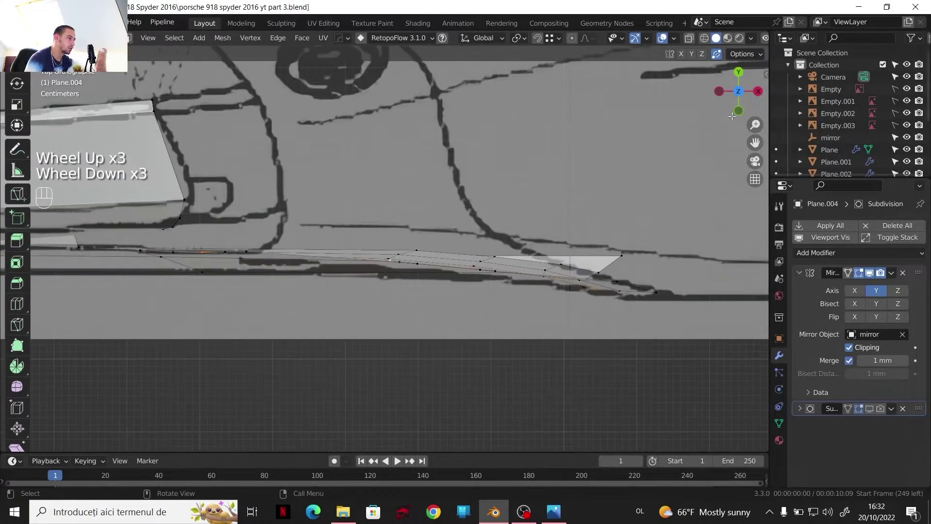
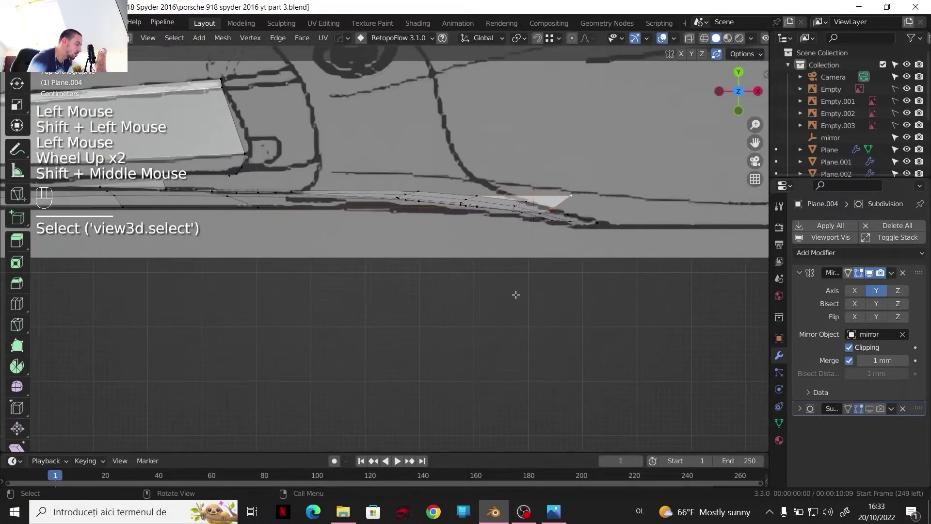
pyautogui.press('g')
pyautogui.press('y')
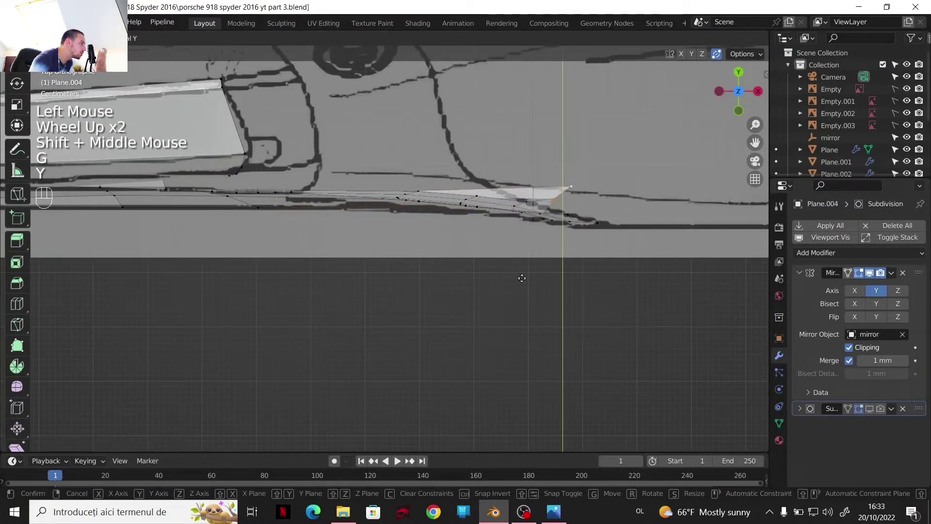
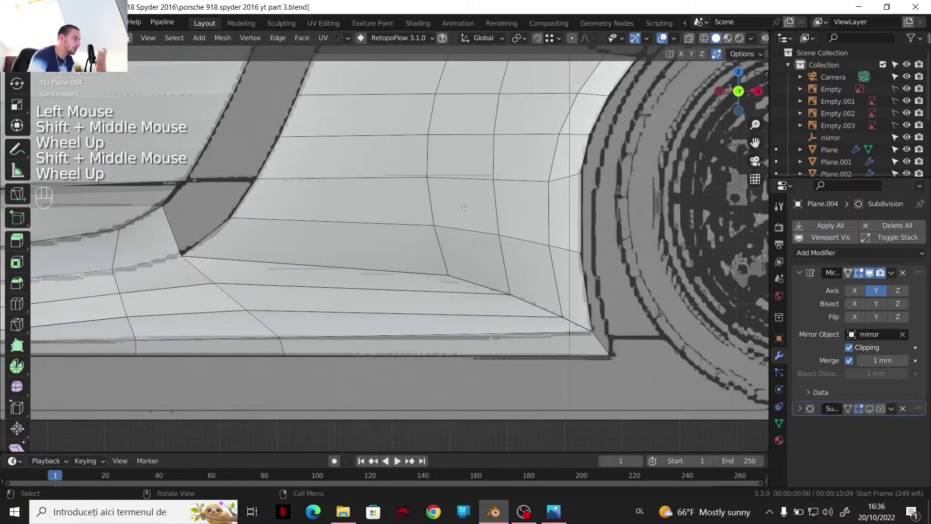
# - Insert two edge loops across the side panel beside the rear wheel arch without sliding them
pyautogui.press('ctrl+r')
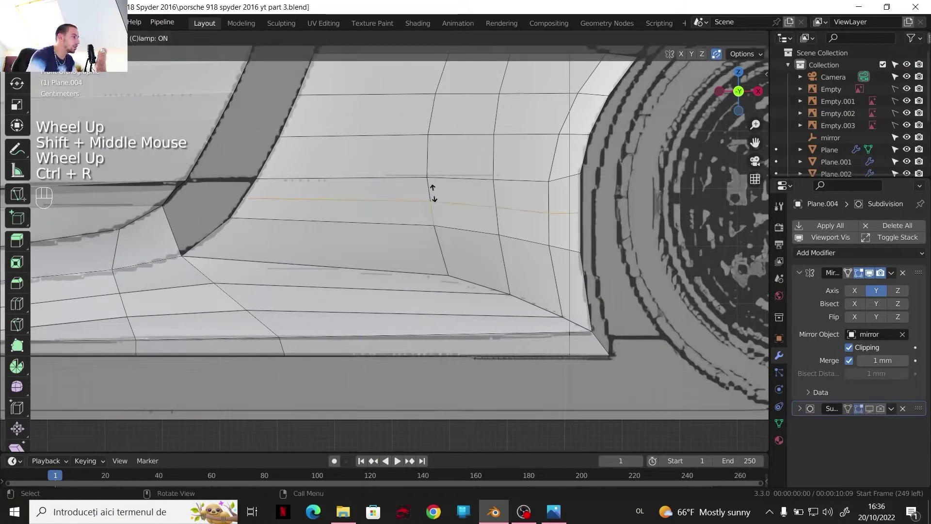
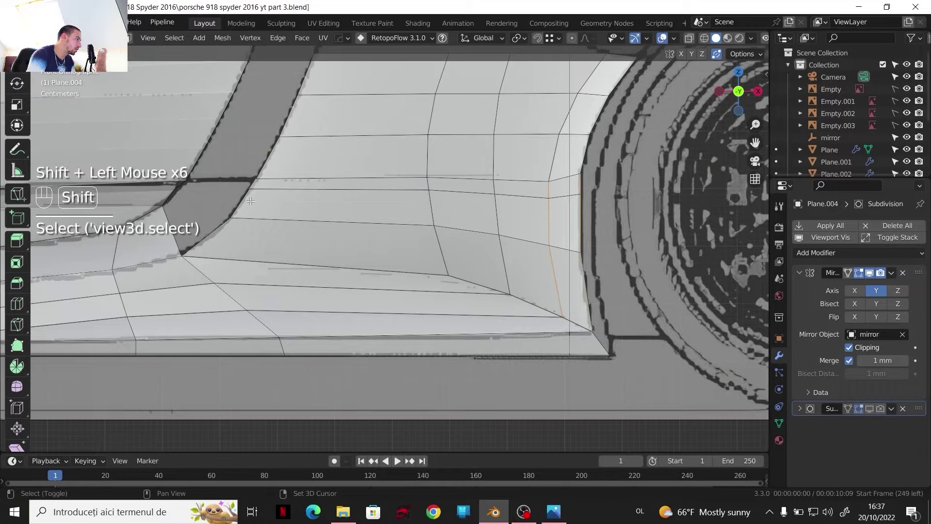
pyautogui.scroll(-3)
pyautogui.press('ctrl+z')
pyautogui.press('ctrl+z')
pyautogui.press('ctrl+z')
pyautogui.press('ctrl+z')
pyautogui.press('ctrl+r')
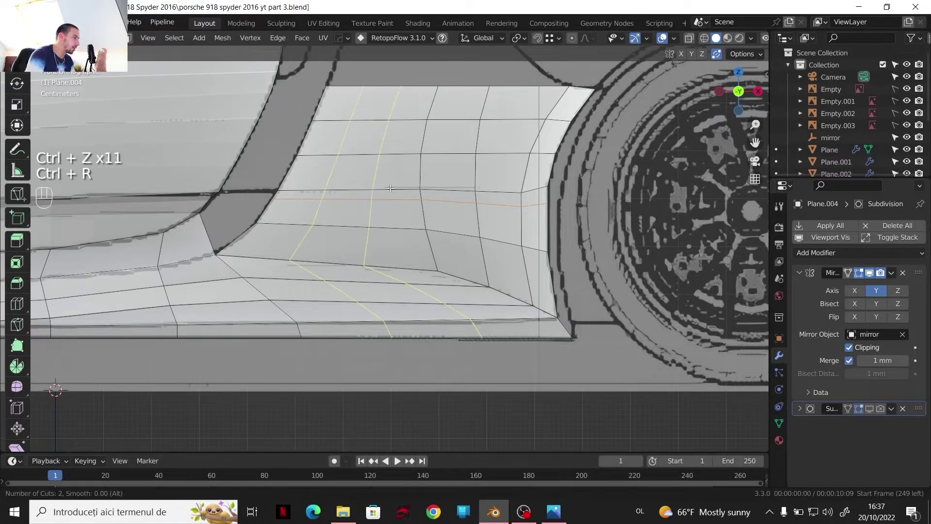
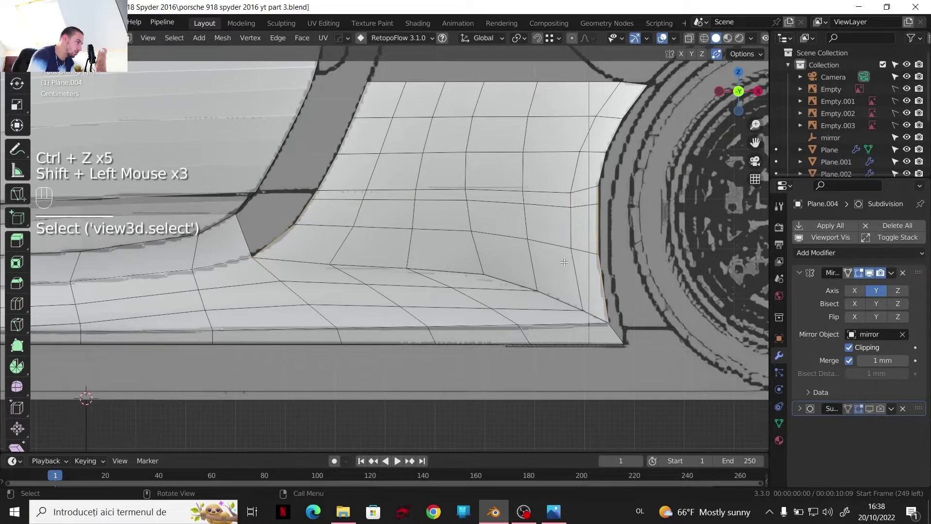
# - Apply LoopTools Space to the edge path beside the rear wheel to even its vertex spacing
pyautogui.rightClick(531, 197)
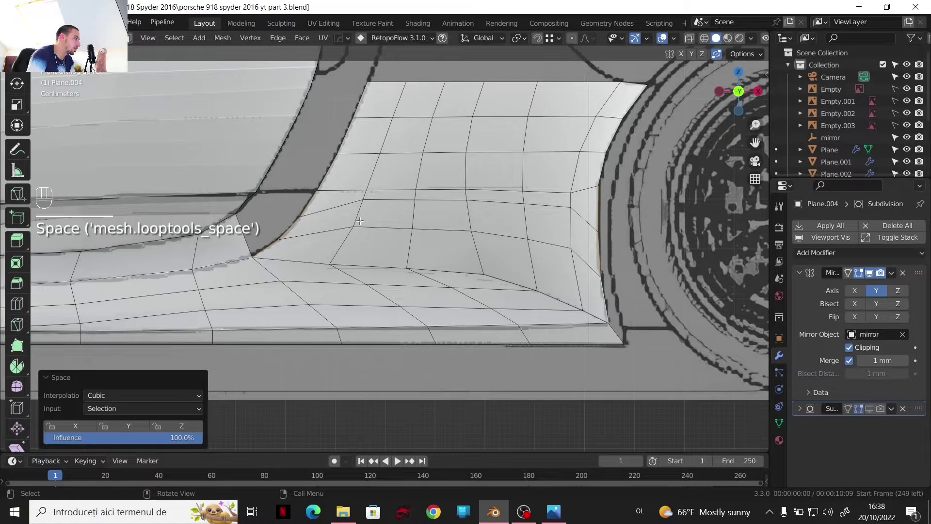
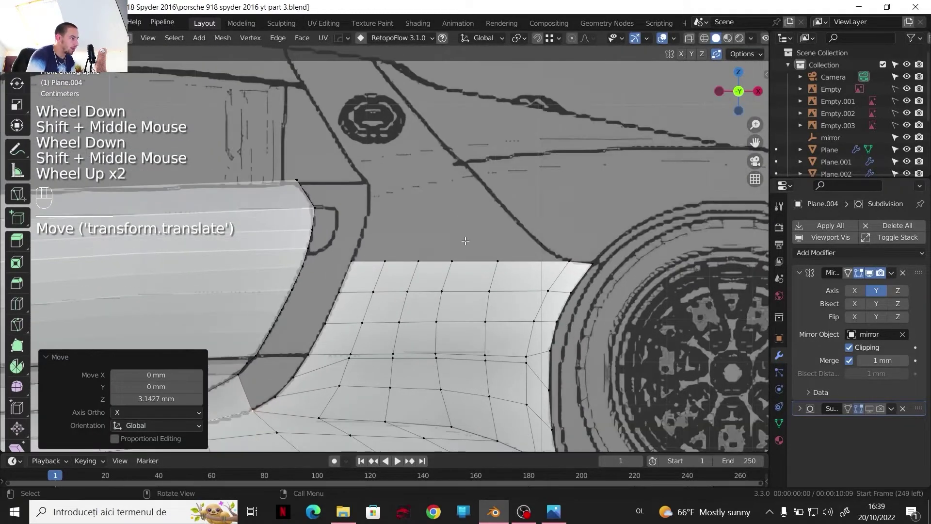
# - Raise the vertex rows above the wheel arch about 3 mm along Z and clear the selection
pyautogui.press('2')
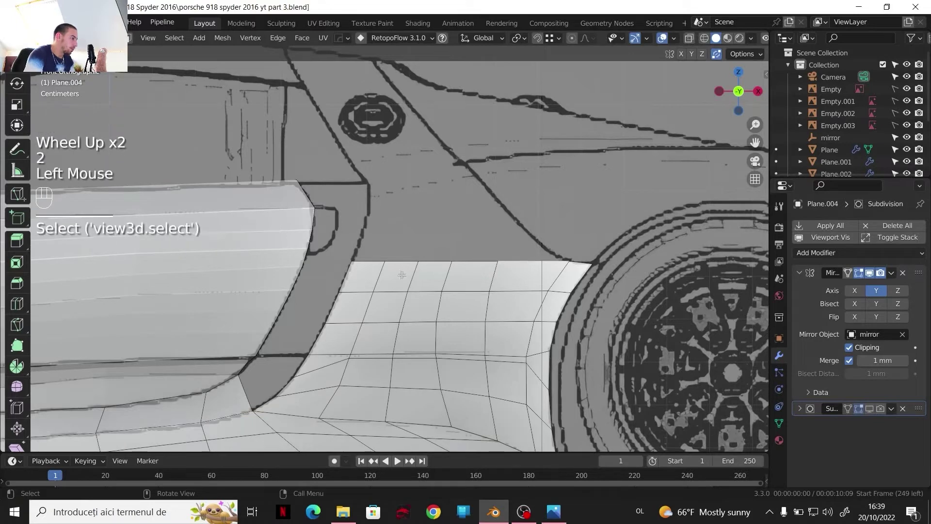
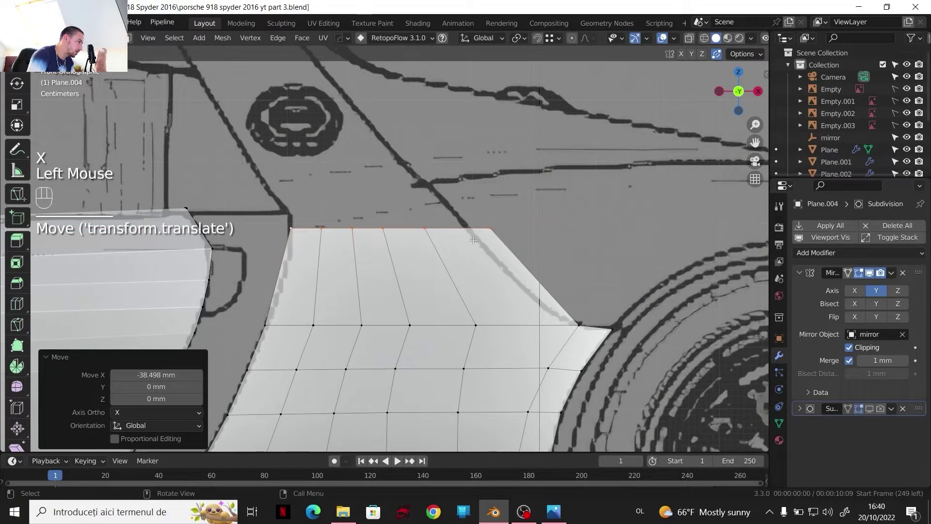
# - Move side-panel vertices about 10.4 mm along X onto the rear deck's blueprint outline from top view
pyautogui.press('g')
pyautogui.press('z')
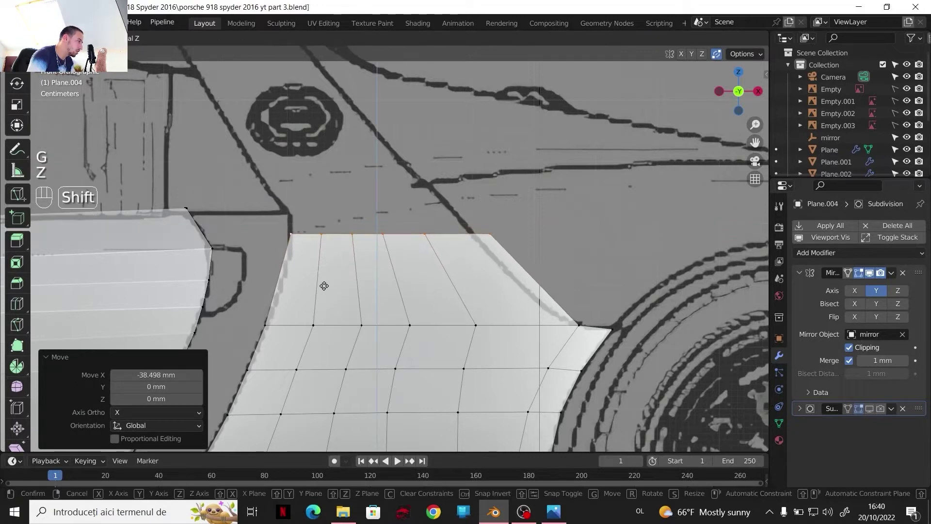
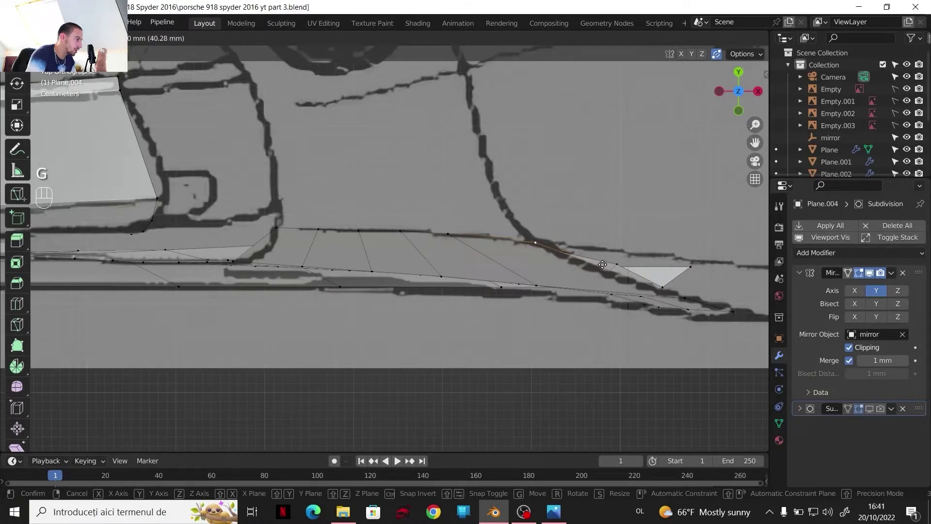
pyautogui.moveTo(603, 262); pyautogui.dragTo(483, 245)
pyautogui.press('g')
pyautogui.moveTo(480, 244); pyautogui.dragTo(727, 113)
pyautogui.click(738, 115)
pyautogui.middleClick(737, 116)
pyautogui.scroll(-3)
pyautogui.scroll(3)
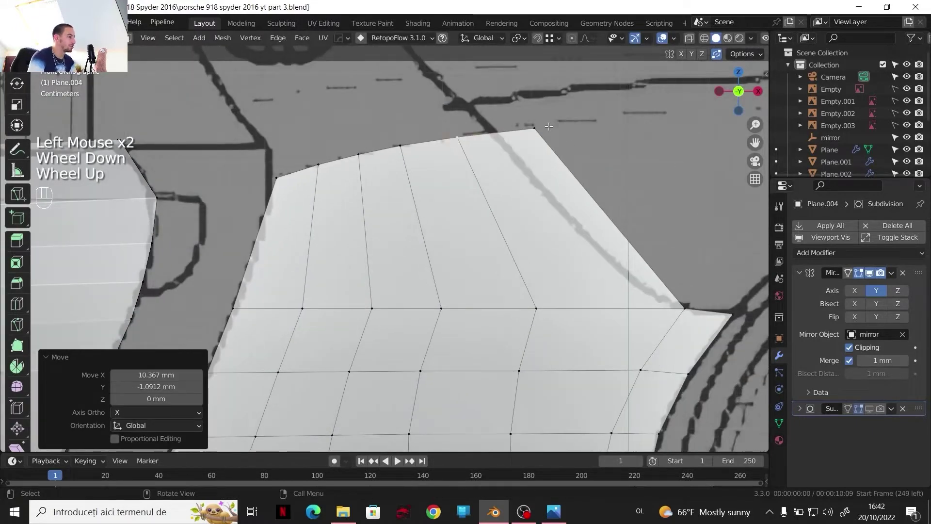
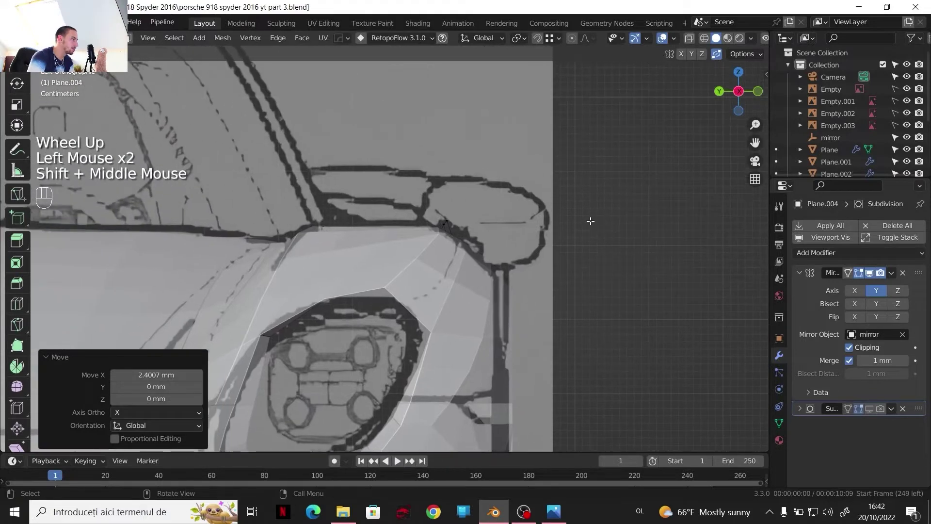
pyautogui.scroll(-3)
pyautogui.scroll(3)
pyautogui.scroll(-3)
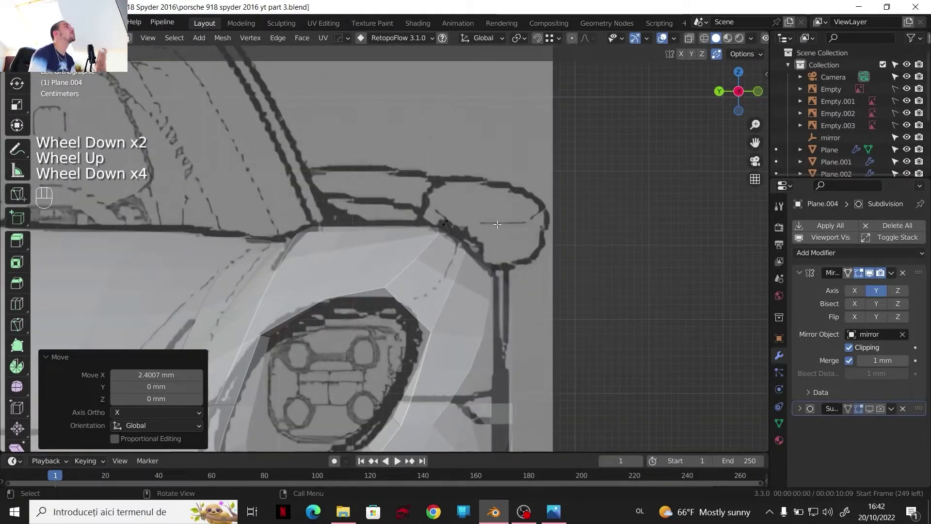
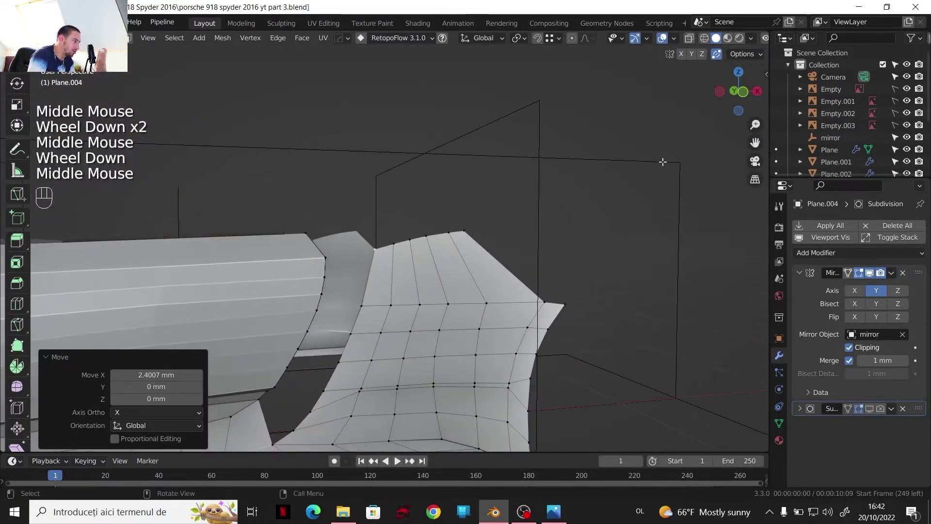
pyautogui.click(741, 76)
pyautogui.scroll(-3)
pyautogui.middleClick(539, 187)
pyautogui.scroll(3)
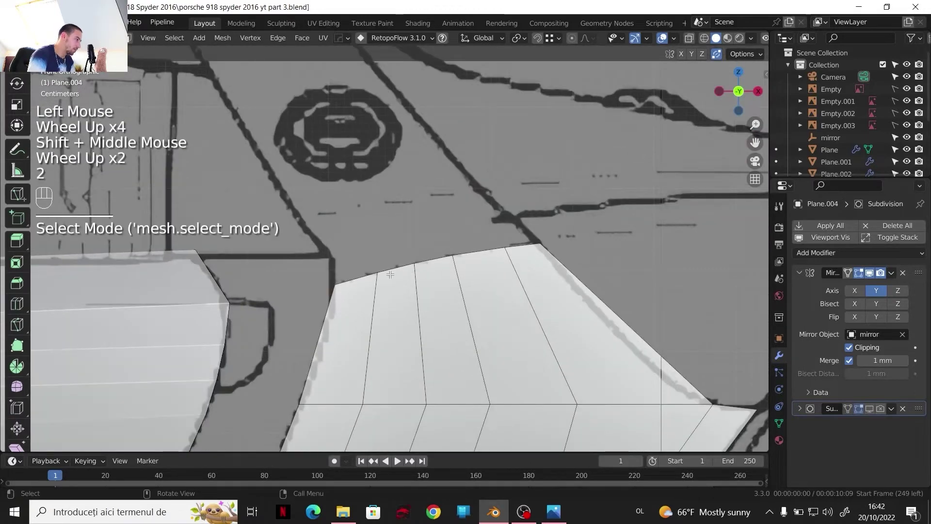
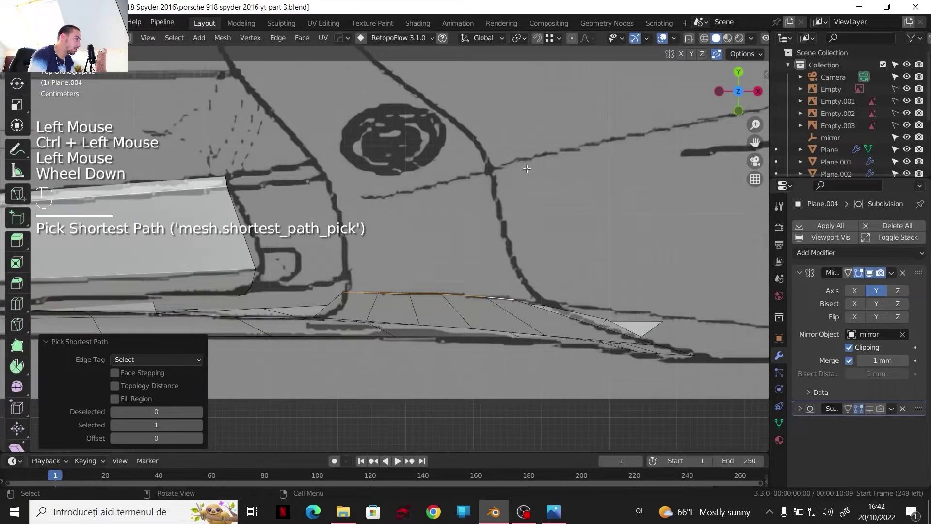
# - Extrude a new row of faces from the rear deck edge and move it along X onto the blueprint
pyautogui.press('e')
pyautogui.press('y')
pyautogui.click(468, 169)
pyautogui.press('g')
pyautogui.press('x')
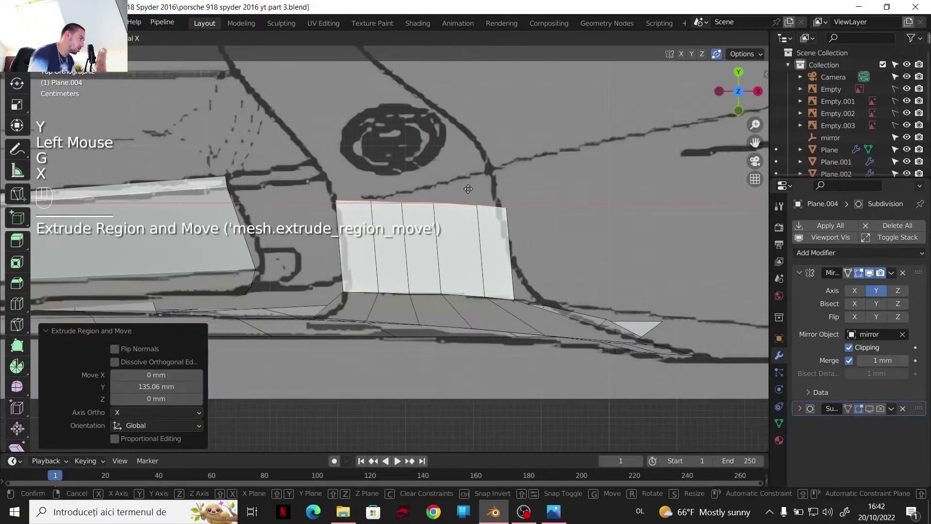
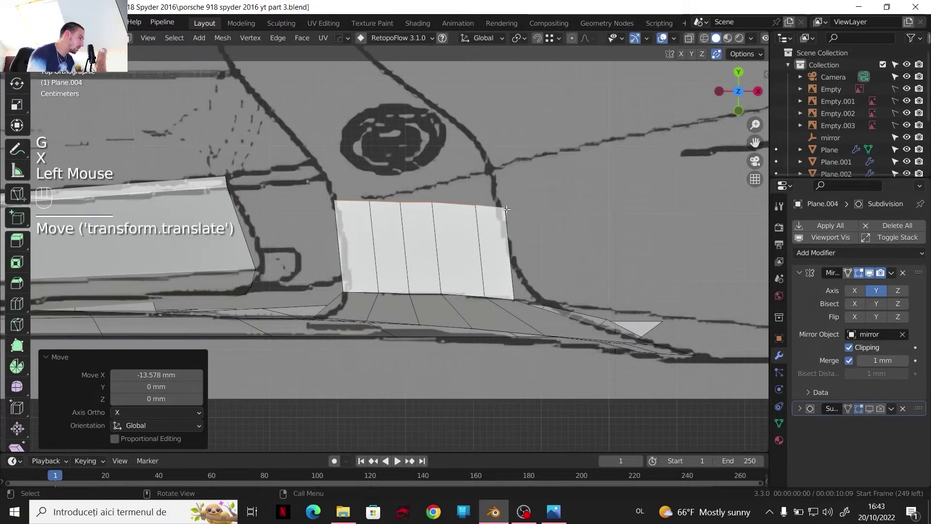
pyautogui.press('1')
pyautogui.press('g')
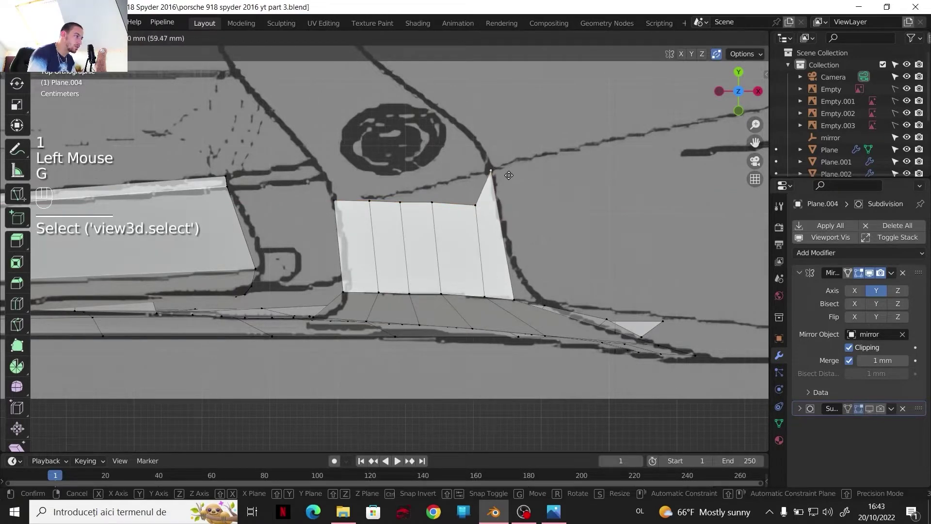
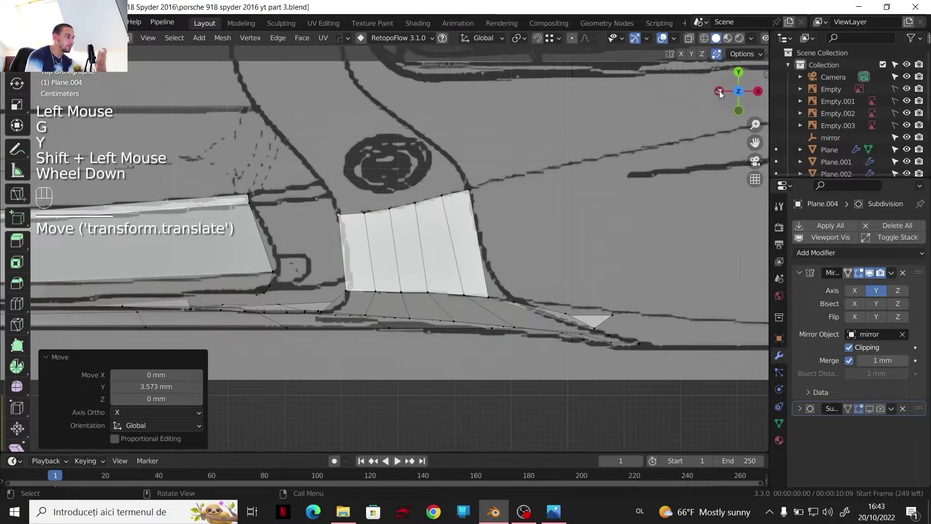
# - Check the new deck strip from the front and top views against the blueprint
pyautogui.click(720, 92)
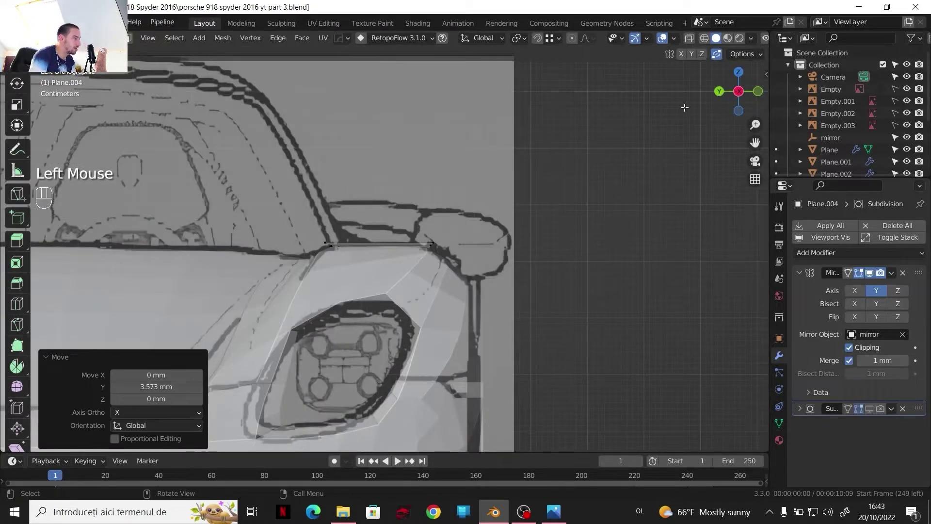
pyautogui.click(445, 237)
pyautogui.scroll(3)
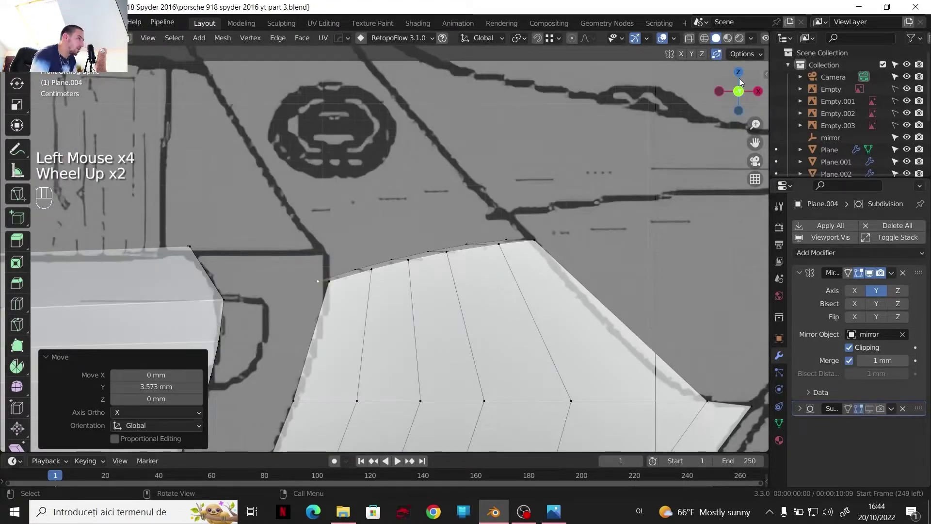
pyautogui.click(744, 75)
pyautogui.scroll(-3)
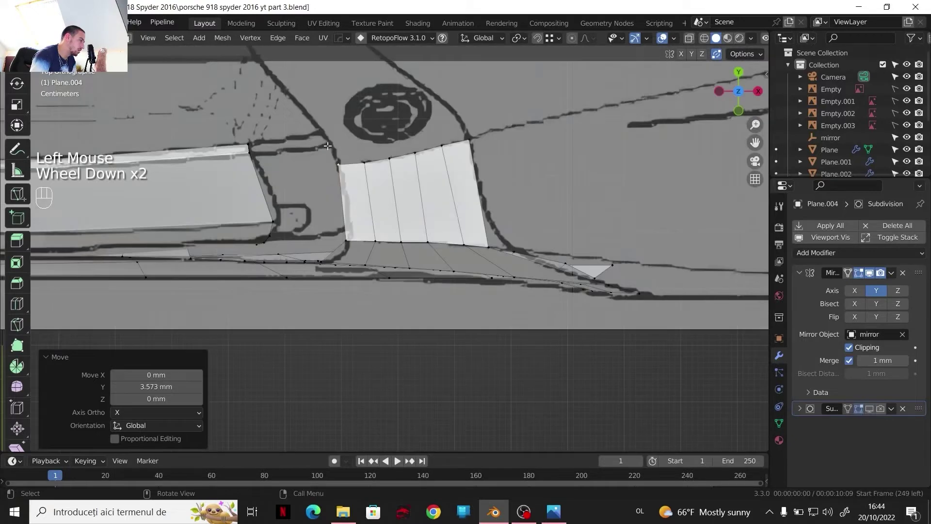
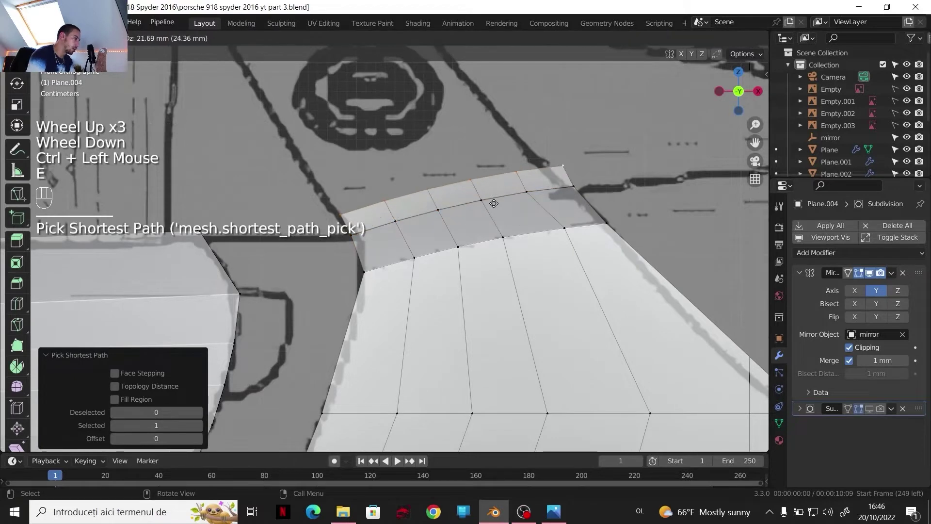
# - Pull a new face row down from the deck edge and move it along Y onto the blueprint line
pyautogui.moveTo(475, 184); pyautogui.dragTo(531, 151)
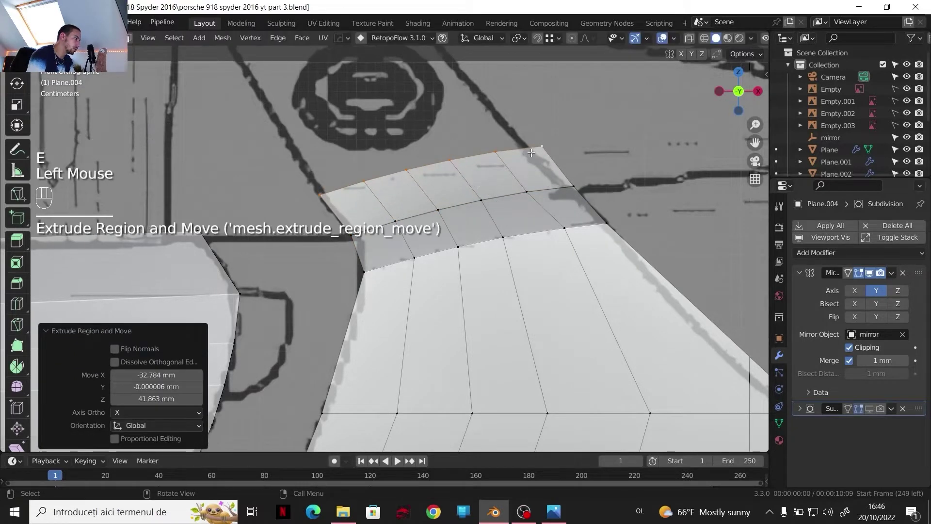
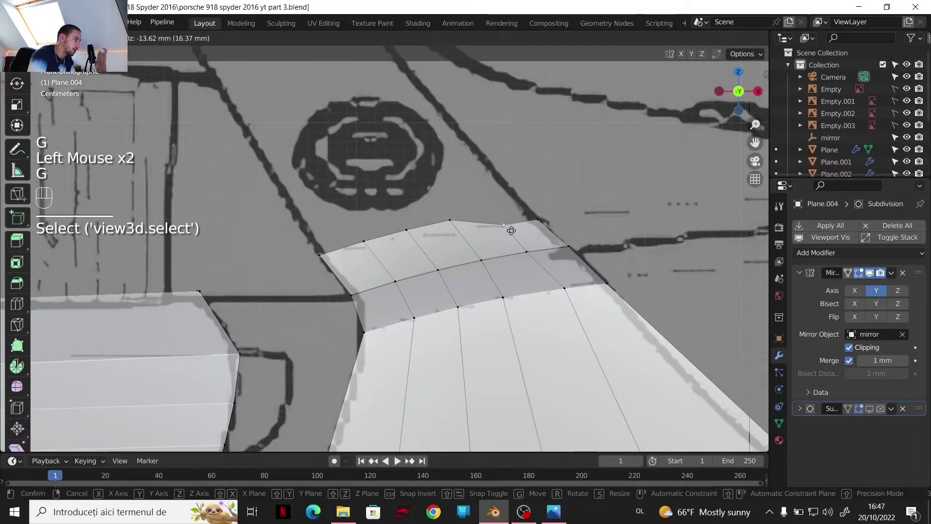
pyautogui.moveTo(513, 228); pyautogui.dragTo(453, 220)
pyautogui.press('g')
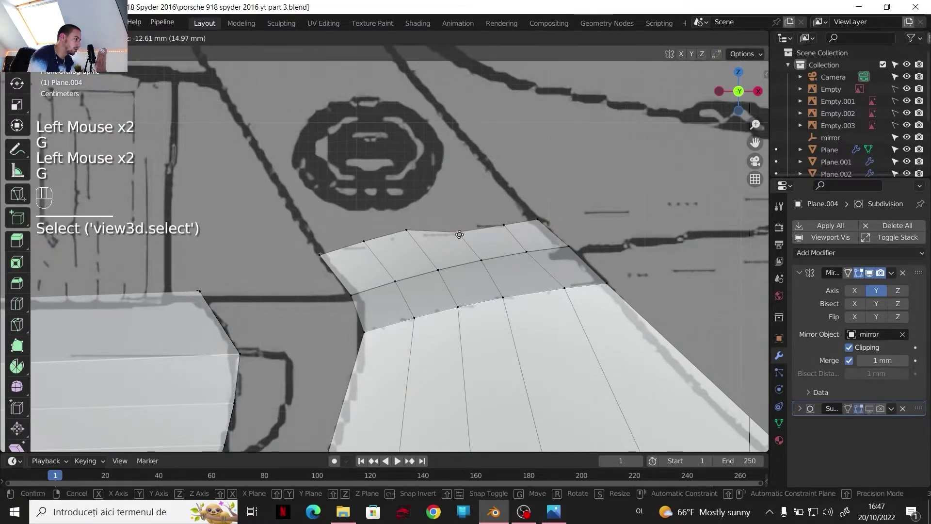
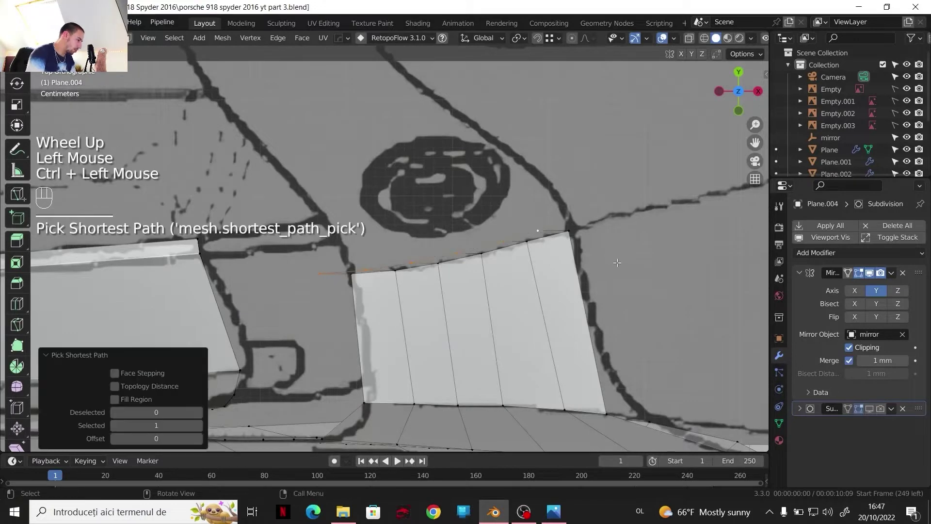
pyautogui.press('g')
pyautogui.press('y')
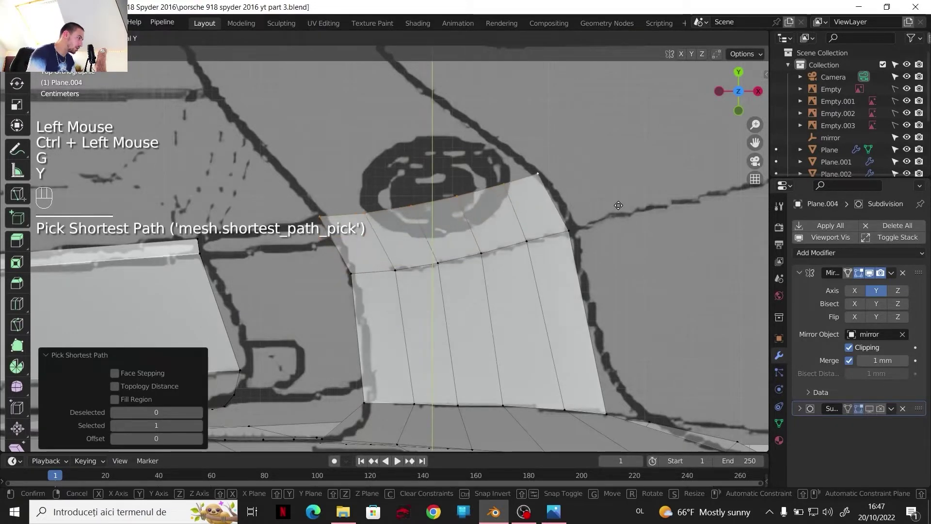
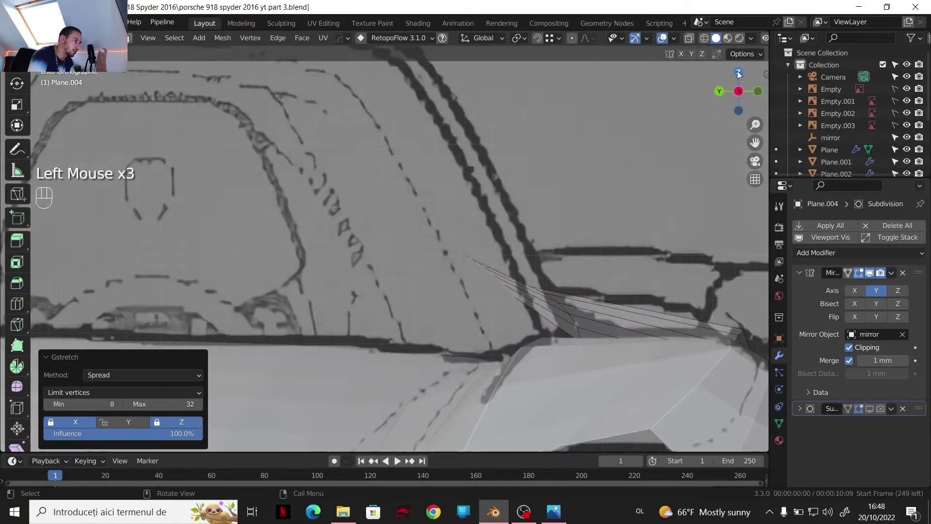
# - Orbit and zoom the view to face the curved rear deck strip
pyautogui.scroll(-3)
pyautogui.moveTo(444, 309); pyautogui.dragTo(470, 241)
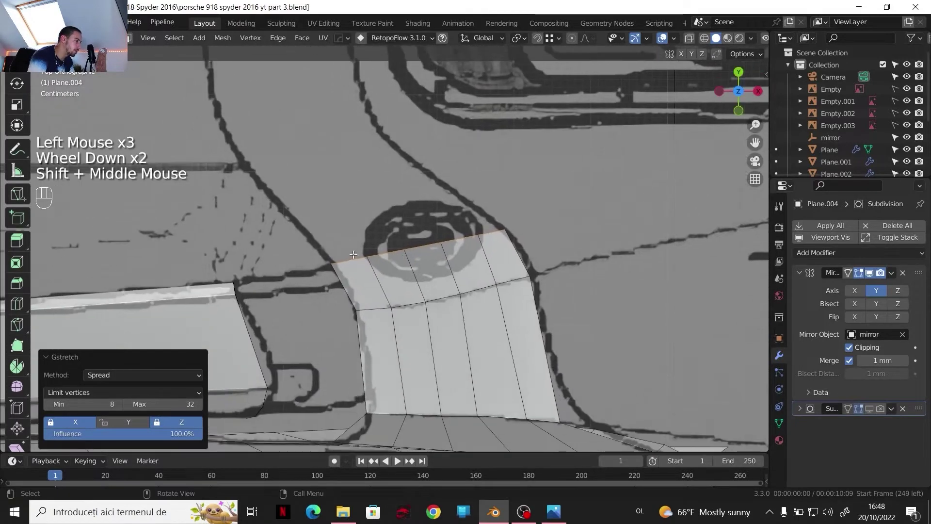
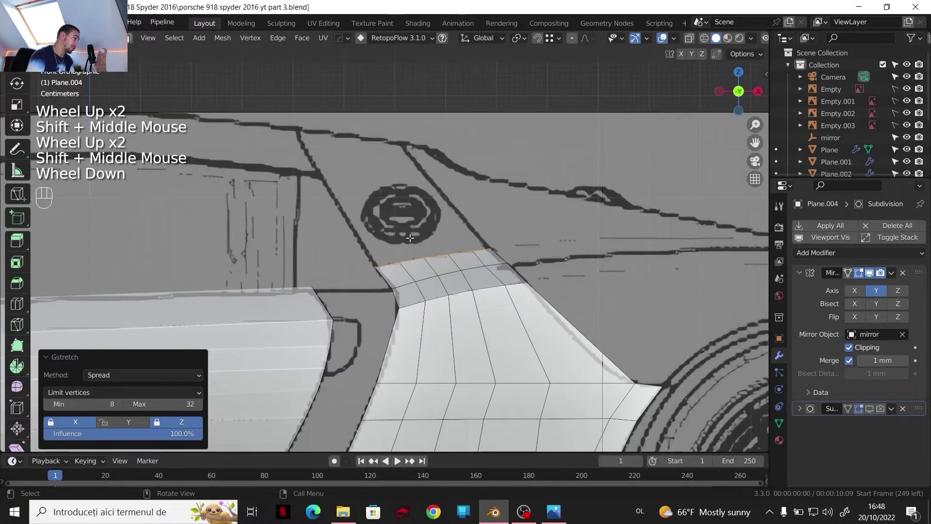
pyautogui.scroll(-3)
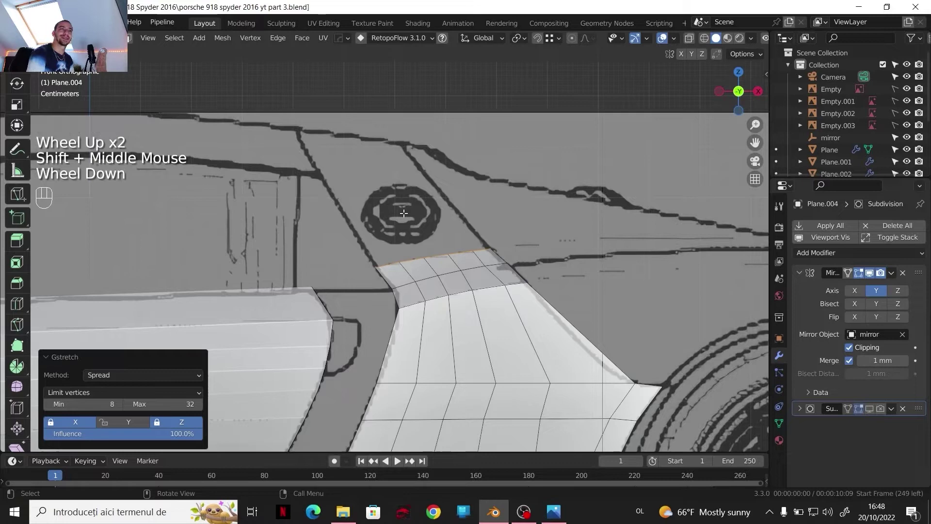
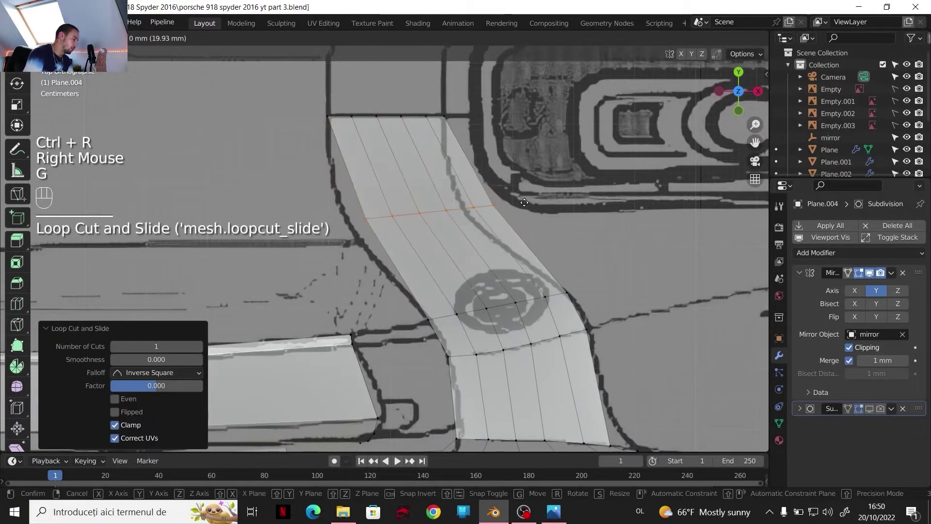
# - Confirm the new deck edge loop and slide it about -2.4 mm across the car's width
pyautogui.press('x')
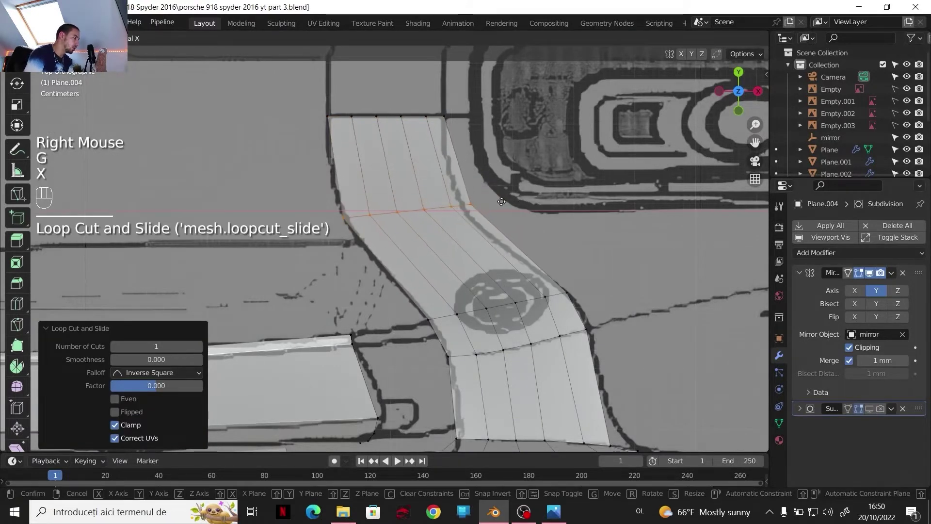
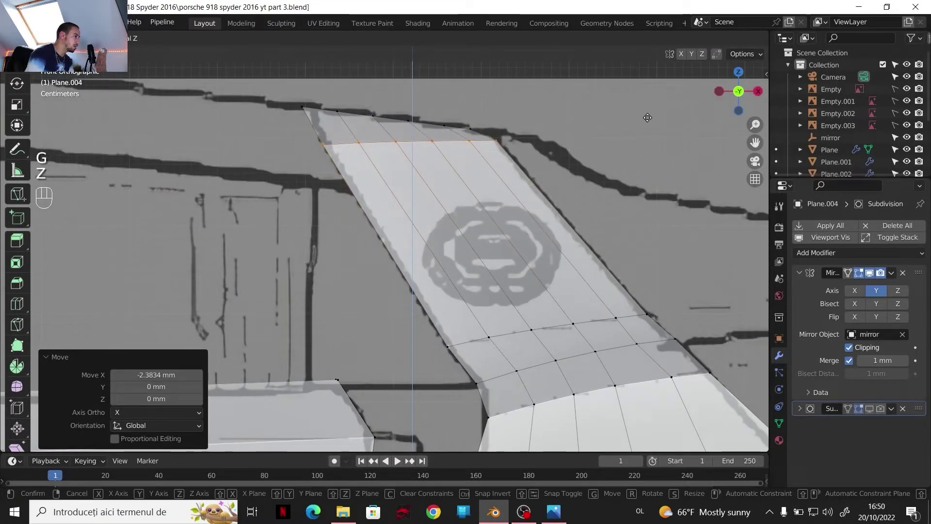
pyautogui.moveTo(649, 115); pyautogui.dragTo(758, 100)
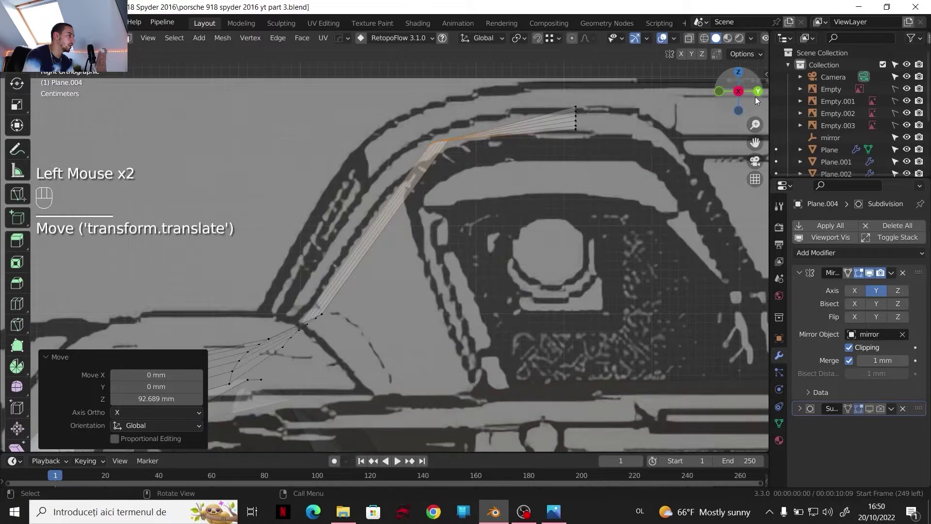
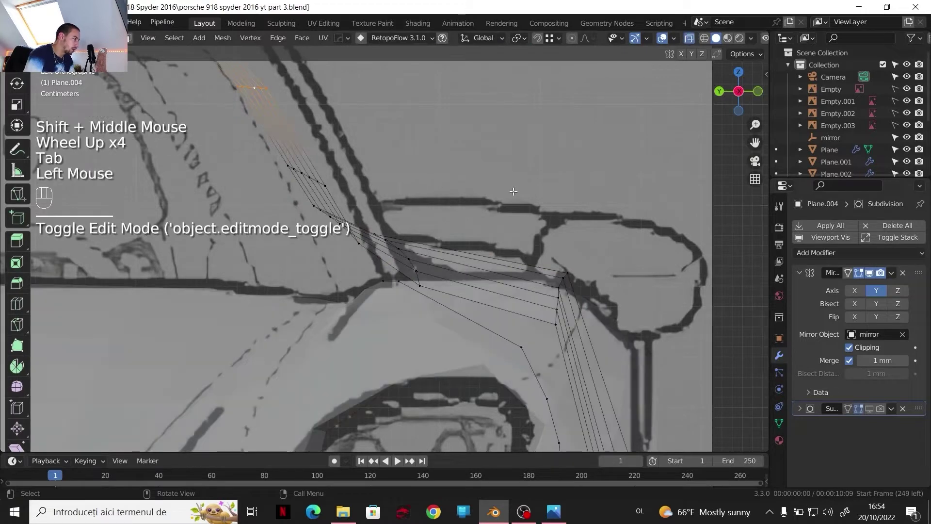
# - Pan and zoom along the body's side outline to compare it with the blueprint
pyautogui.moveTo(462, 236); pyautogui.dragTo(492, 179)
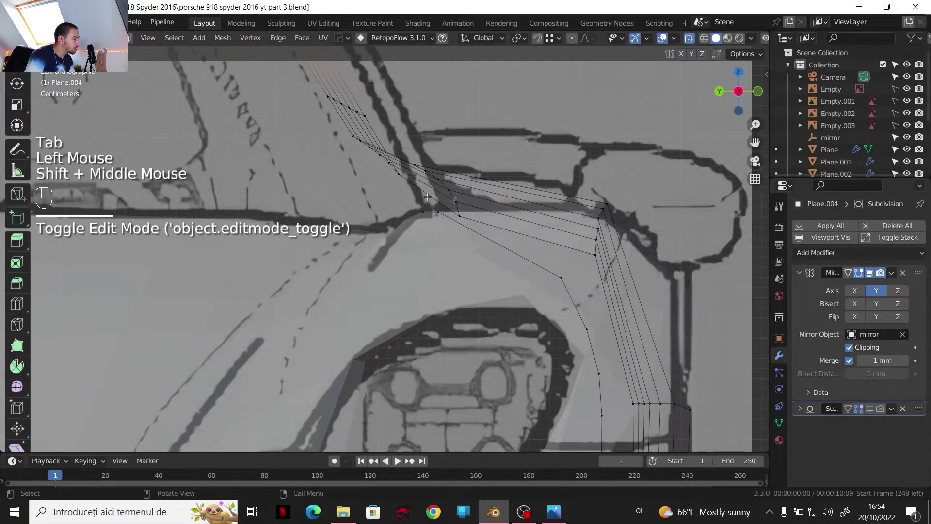
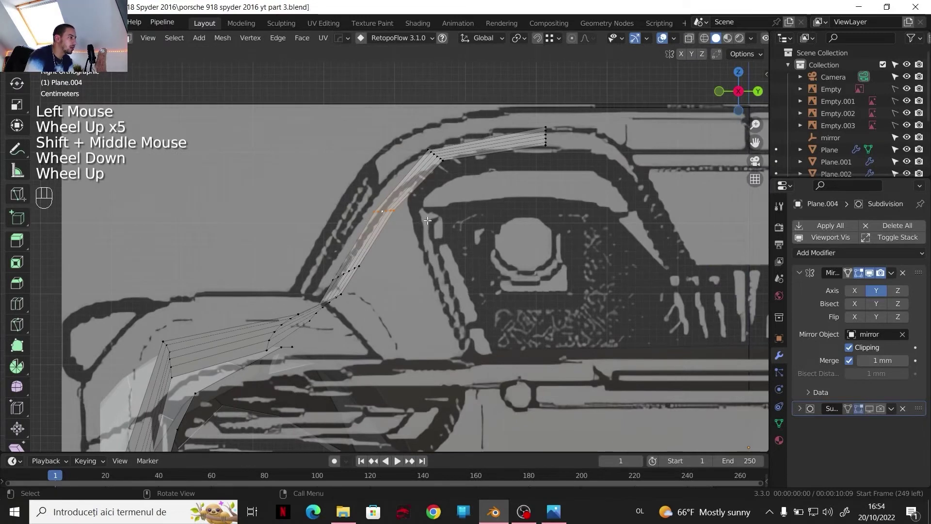
pyautogui.scroll(-3)
pyautogui.scroll(3)
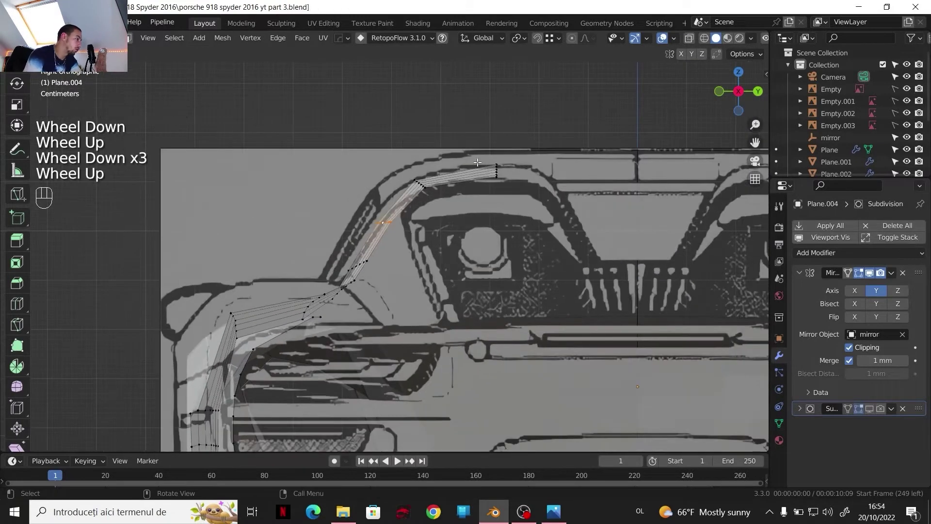
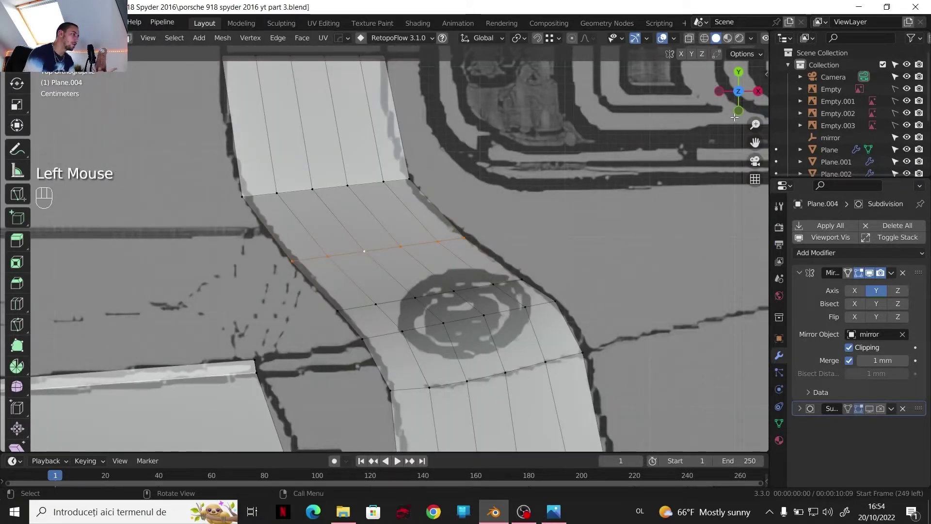
# - Line the view up over the rear deck from directly above
pyautogui.click(739, 117)
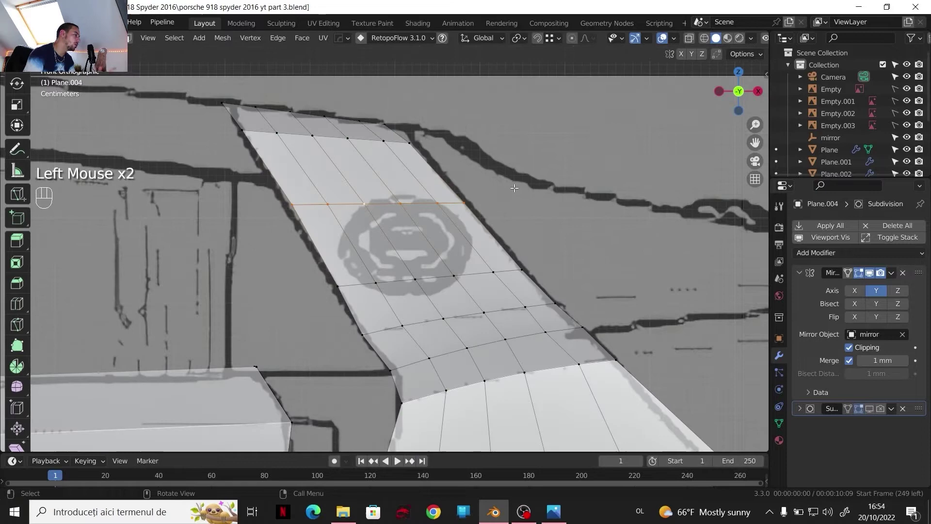
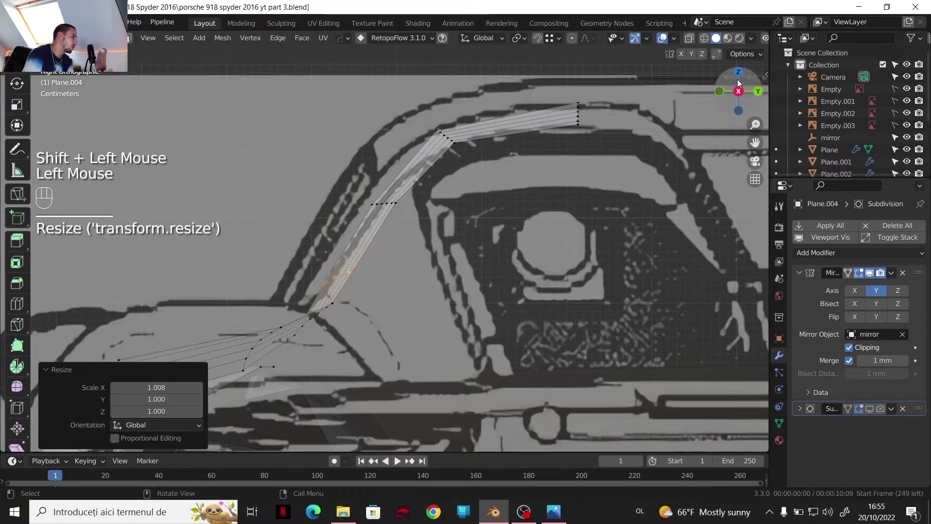
pyautogui.click(741, 80)
pyautogui.moveTo(525, 194); pyautogui.dragTo(587, 298)
pyautogui.scroll(-3)
pyautogui.scroll(3)
# - Cut a new edge loop across the rear deck strip with Ctrl+R
pyautogui.press('ctrl+r')
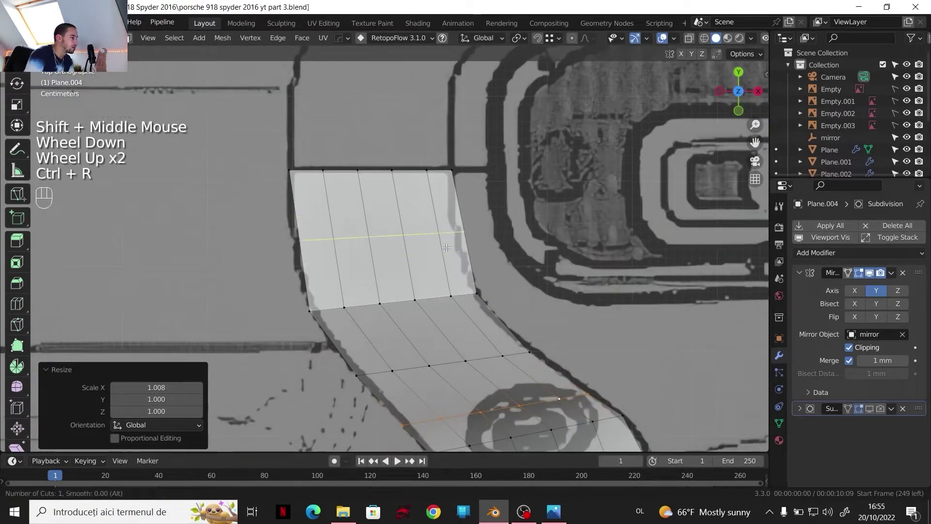
pyautogui.rightClick(446, 245)
pyautogui.press('g')
pyautogui.press('x')
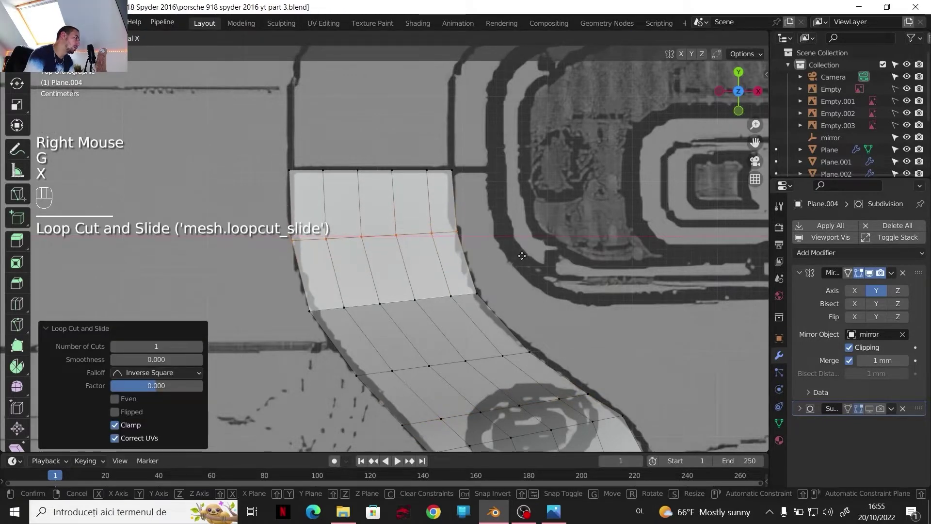
pyautogui.click(522, 255)
pyautogui.click(743, 117)
# - Move the new loop about 8.6 mm along X to sit against the blueprint
pyautogui.press('g')
pyautogui.press('z')
pyautogui.middleClick(624, 184)
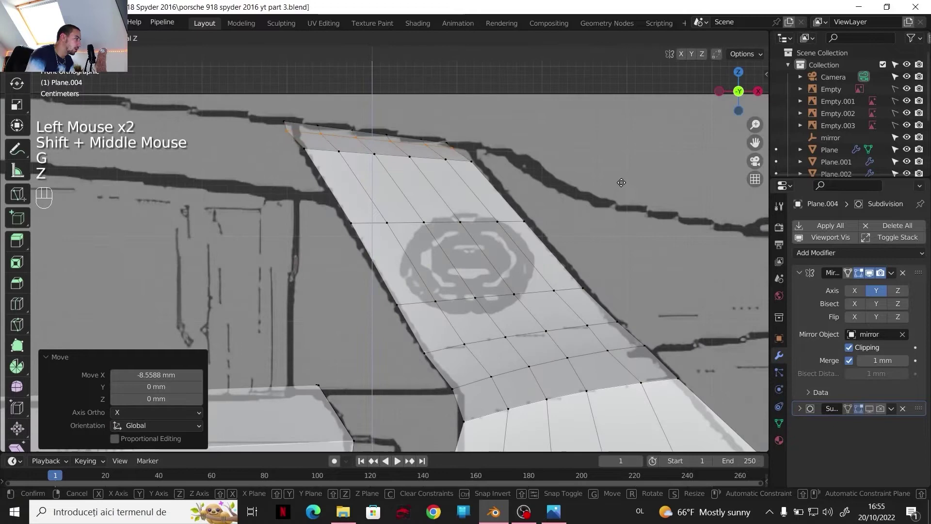
pyautogui.rightClick(622, 179)
pyautogui.click(764, 96)
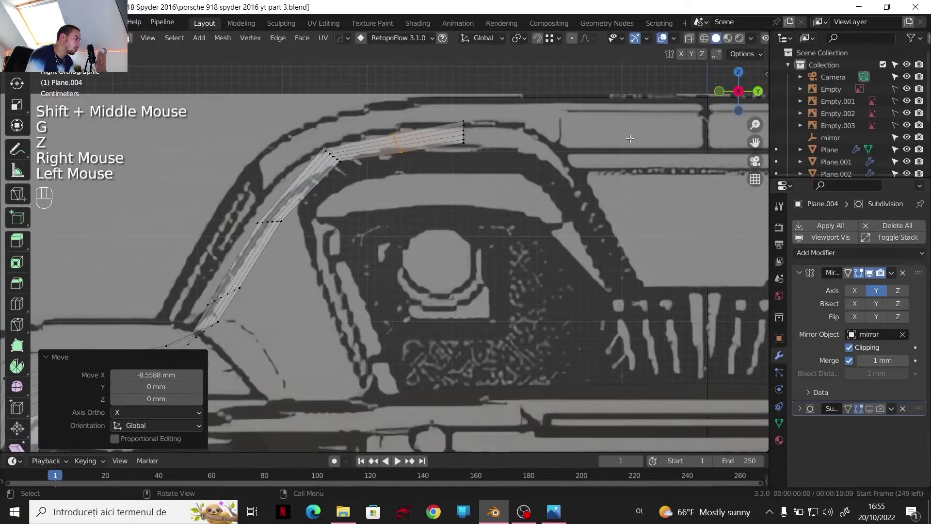
pyautogui.press('z')
pyautogui.press('g')
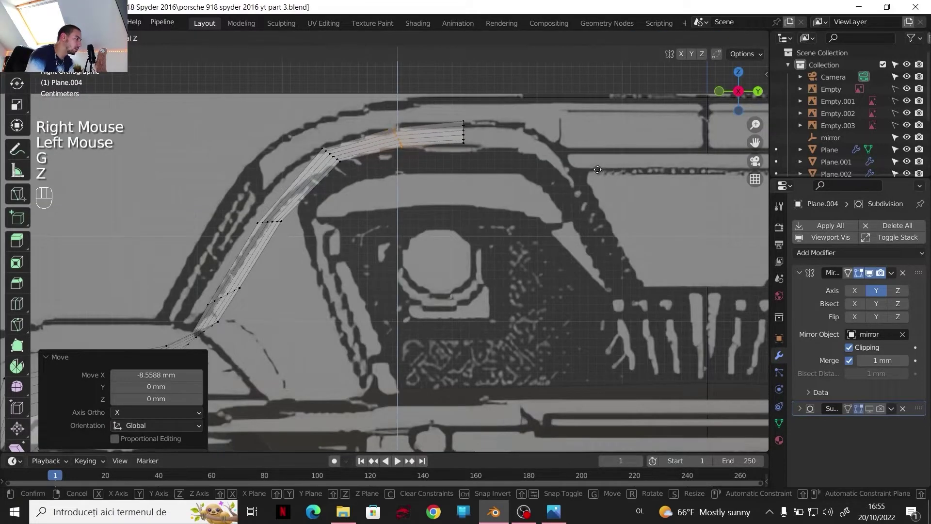
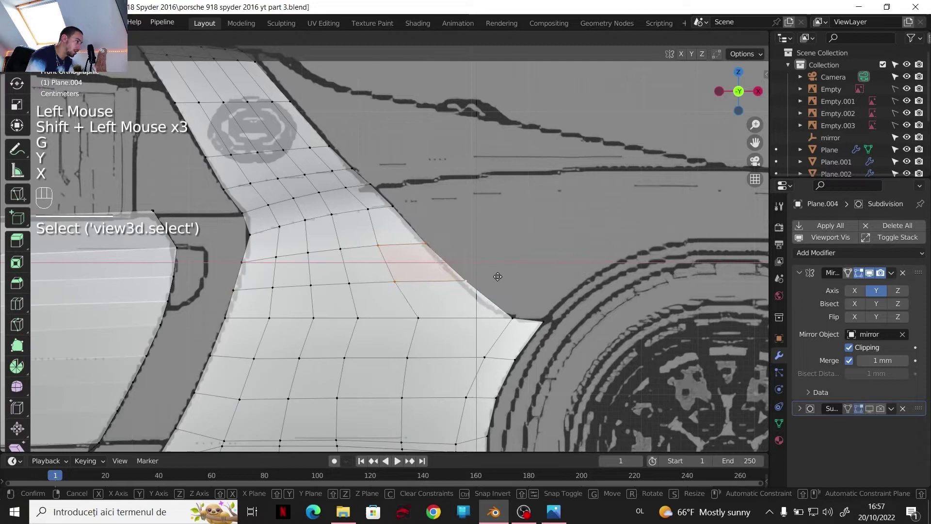
# - Select the vertices along the side panel edge
pyautogui.press('x')
pyautogui.press('g')
pyautogui.click(497, 282)
pyautogui.click(489, 282)
pyautogui.middleClick(478, 286)
pyautogui.click(411, 249)
pyautogui.click(413, 273)
# - Move the selected panel vertices about 2.4 mm along X in top view
pyautogui.press('g')
pyautogui.press('x')
pyautogui.press('g')
pyautogui.press('x')
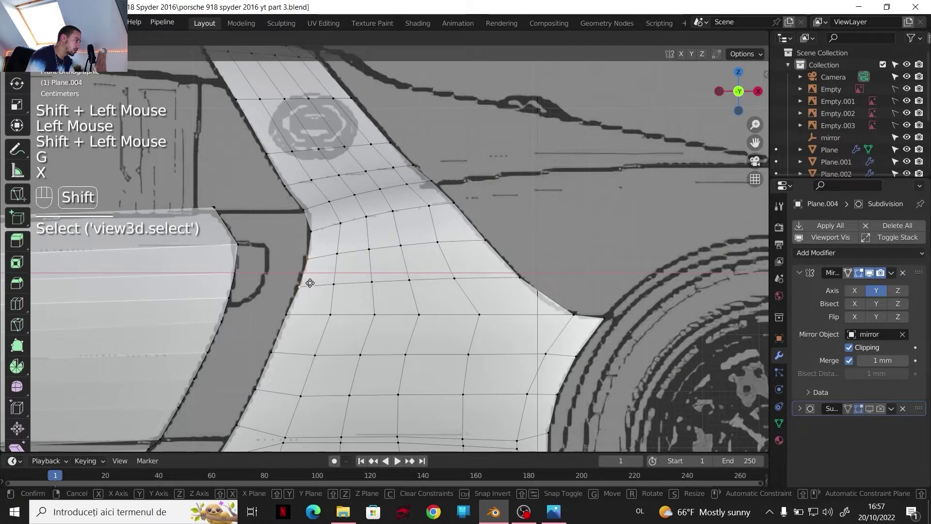
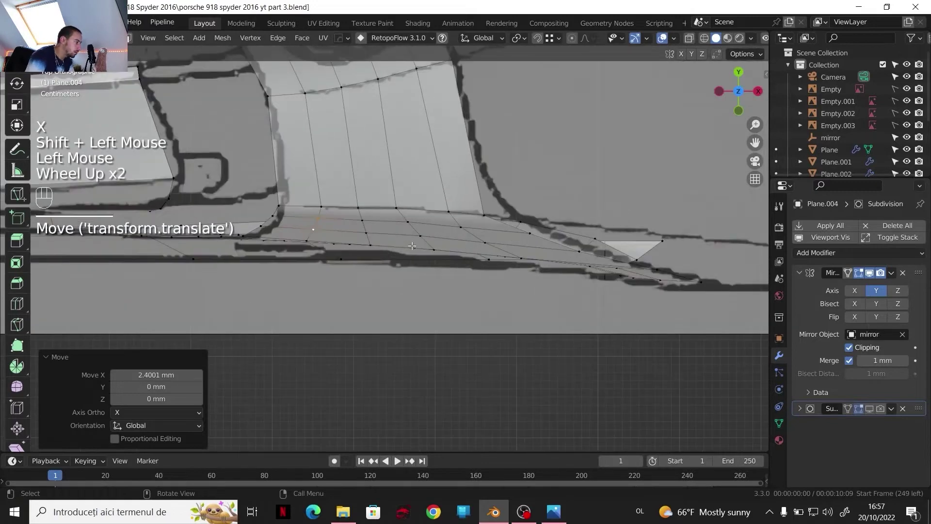
# - Select side panel vertices and shift them along an axis toward the blueprint lines
pyautogui.doubleClick(393, 233)
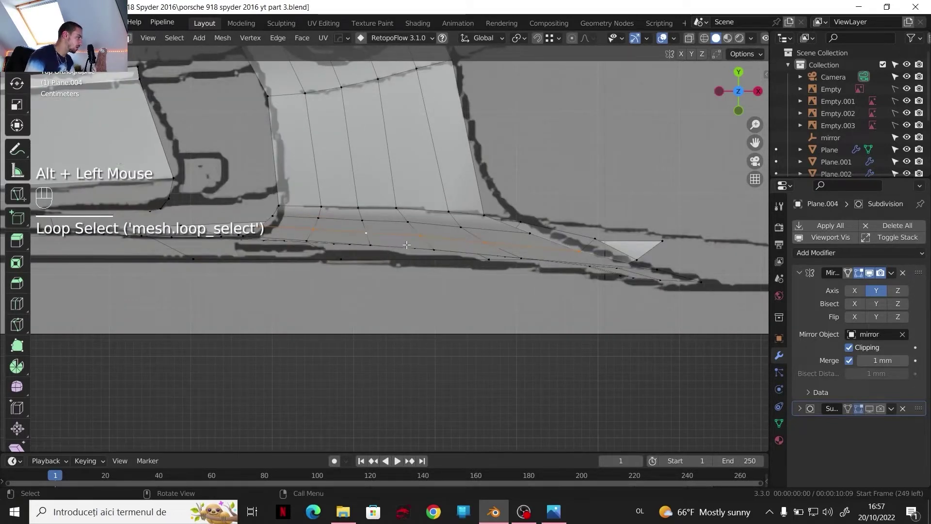
pyautogui.moveTo(450, 253); pyautogui.dragTo(503, 221)
pyautogui.press('g')
pyautogui.press('y')
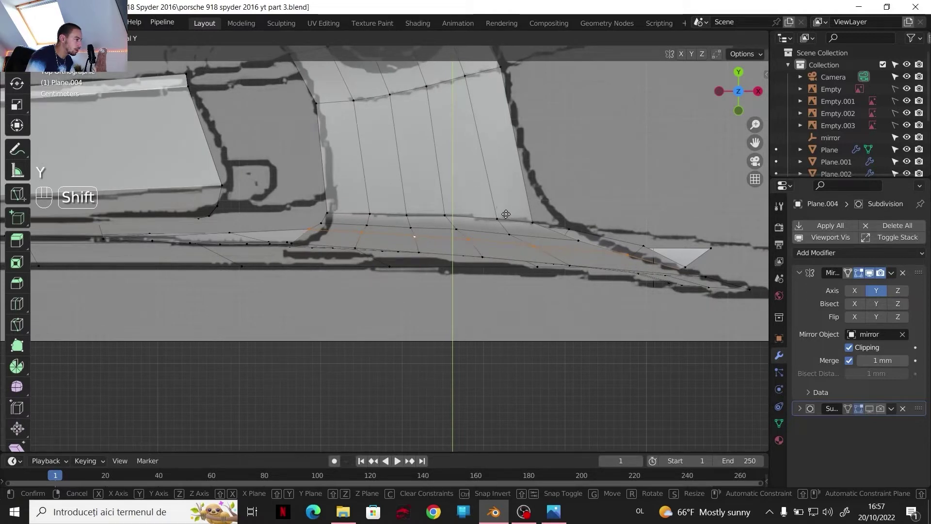
pyautogui.click(508, 214)
pyautogui.click(550, 253)
pyautogui.press('g')
pyautogui.press('y')
# - Inspect the panel underside, then move an outline vertex about -2.94 mm along X
pyautogui.moveTo(552, 241); pyautogui.dragTo(748, 112)
pyautogui.scroll(-3)
pyautogui.middleClick(609, 186)
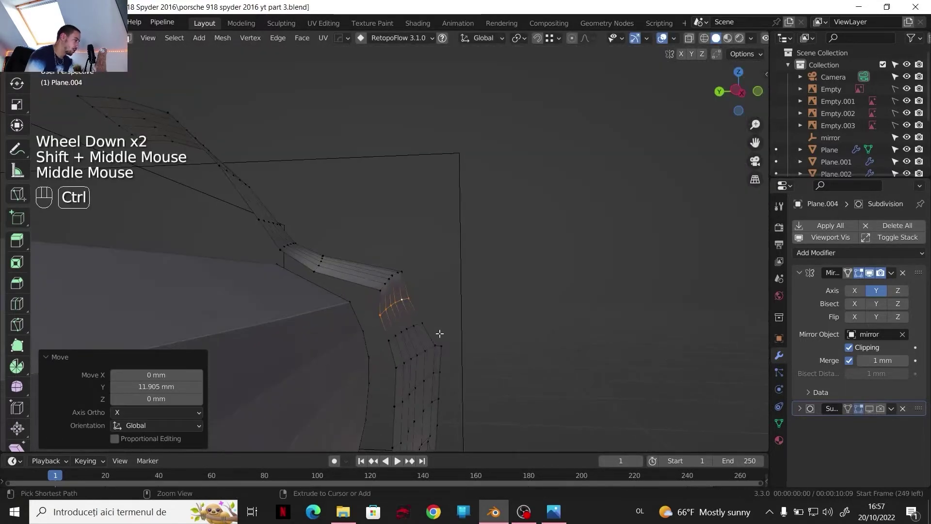
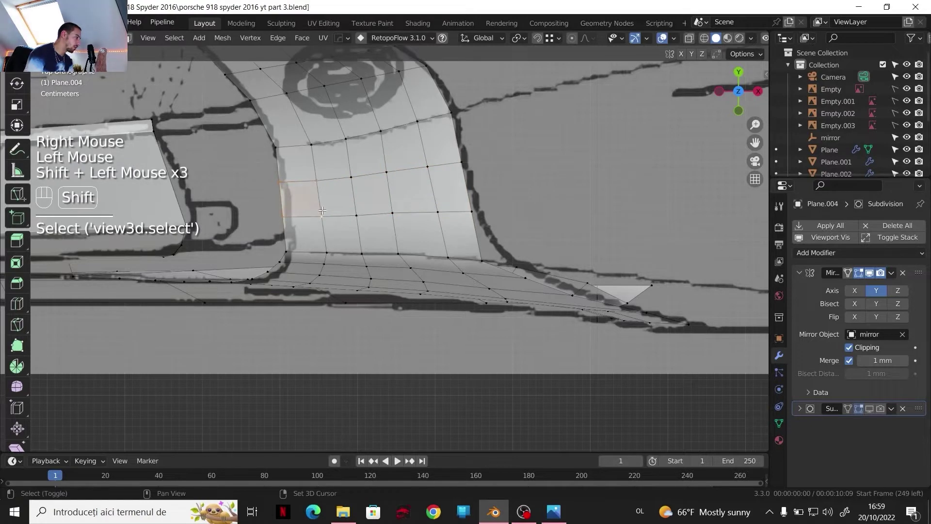
pyautogui.press('g')
pyautogui.press('x')
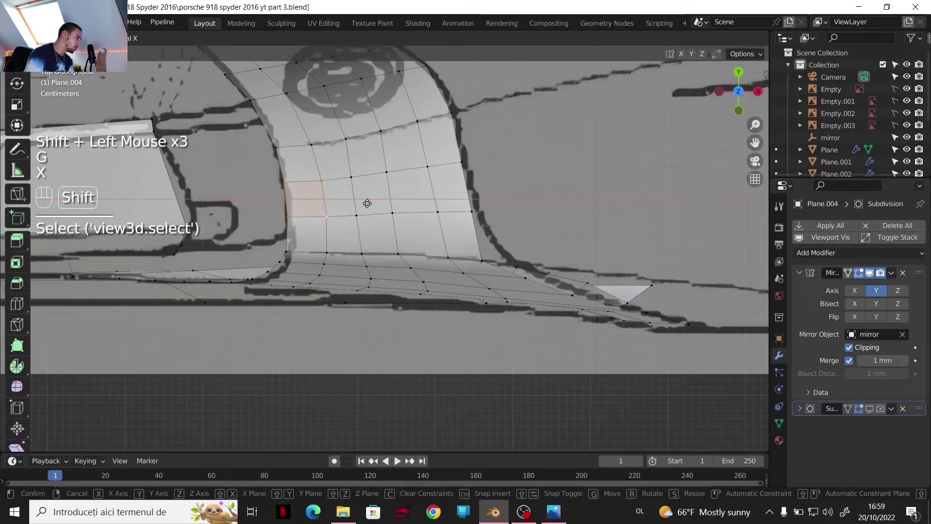
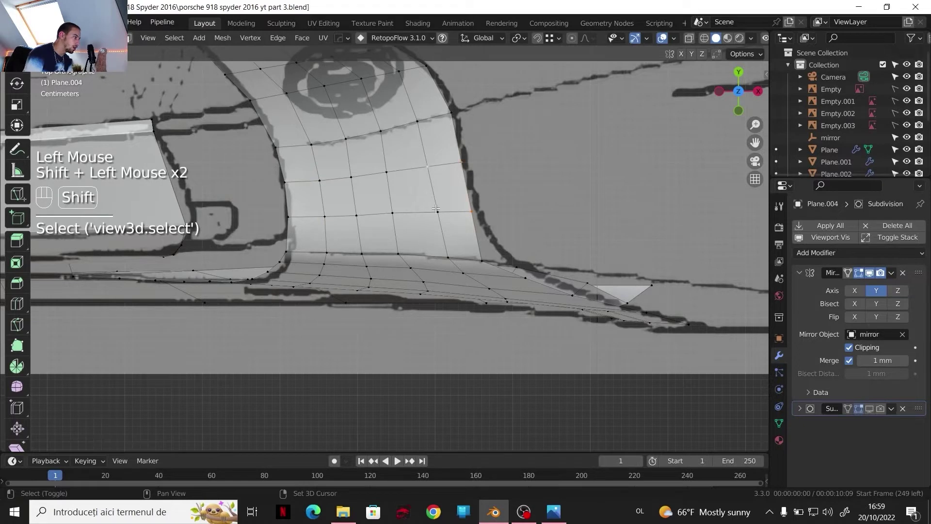
pyautogui.press('g')
pyautogui.press('x')
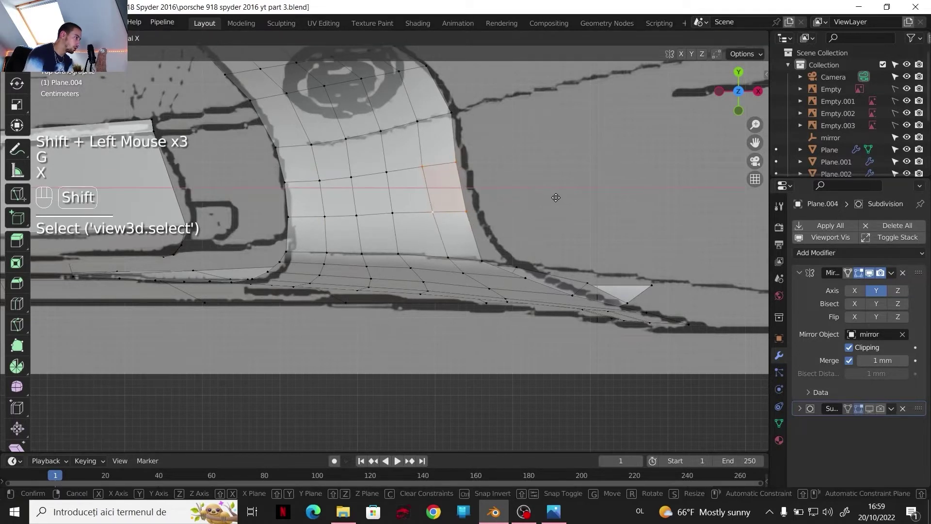
pyautogui.click(432, 176)
pyautogui.press('g')
pyautogui.press('x')
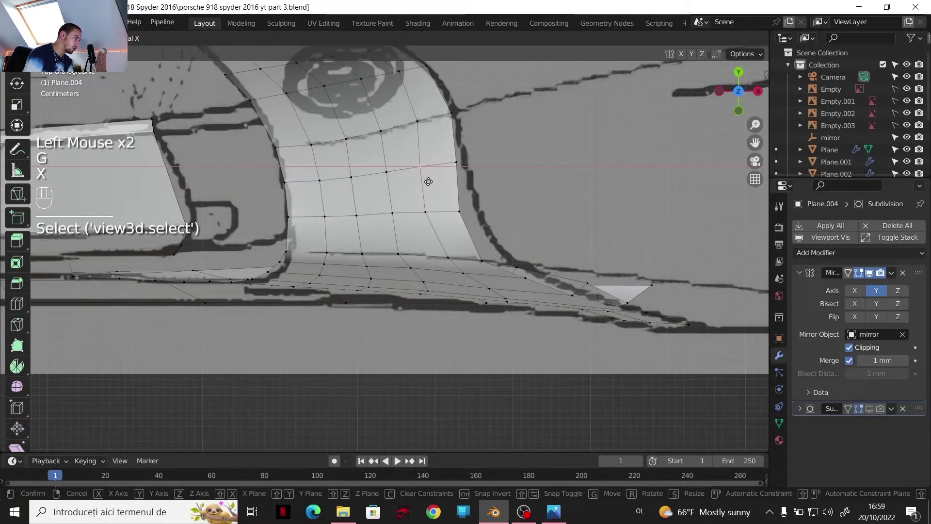
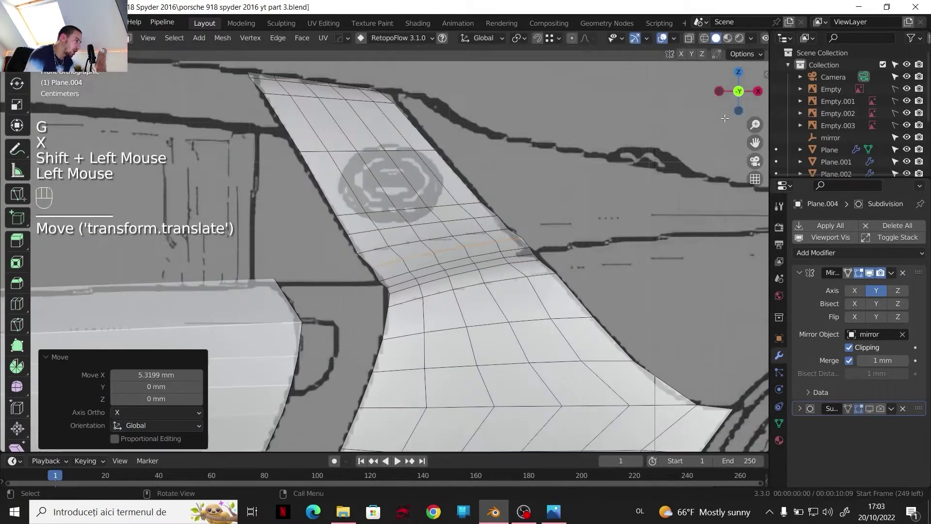
# - Move panel edge vertices about 5.3 mm along X and adjust the front edge toward the blueprint
pyautogui.scroll(3)
pyautogui.press('g')
pyautogui.press('z')
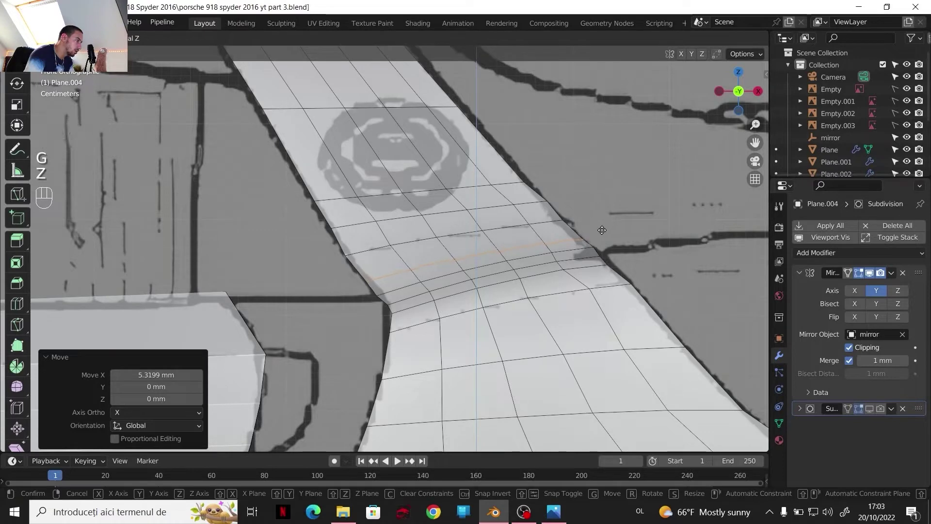
pyautogui.click(596, 223)
pyautogui.moveTo(497, 201); pyautogui.dragTo(543, 215)
pyautogui.press('x')
pyautogui.press('s')
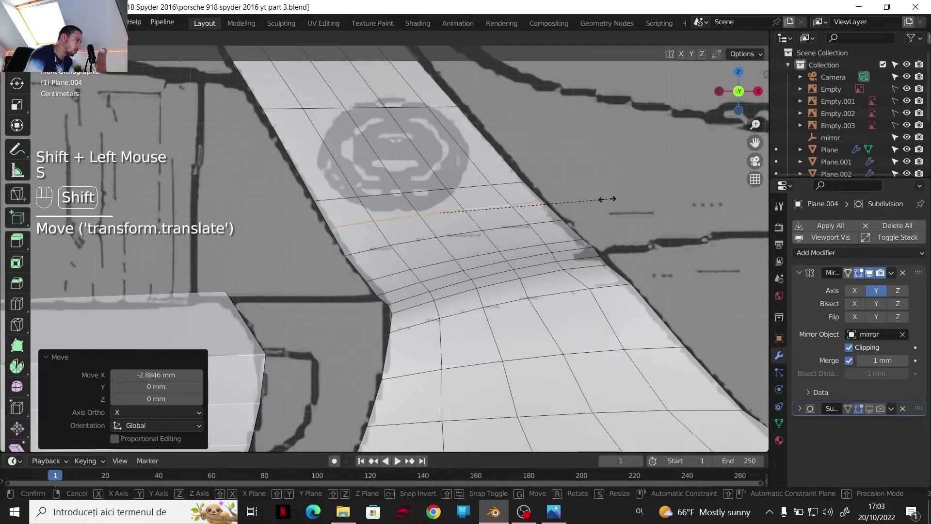
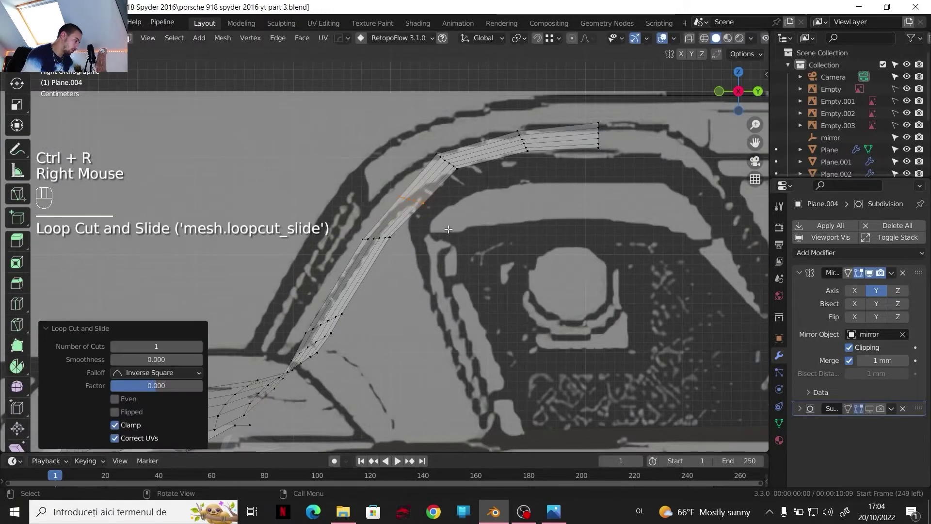
# - Leave Edit Mode and orbit around the side panel to check its shape around the wheel arch
pyautogui.press('g')
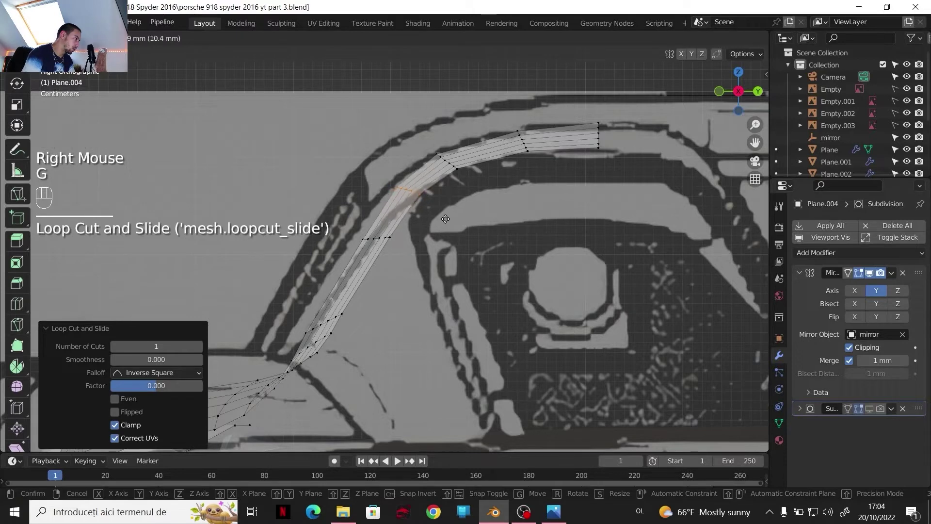
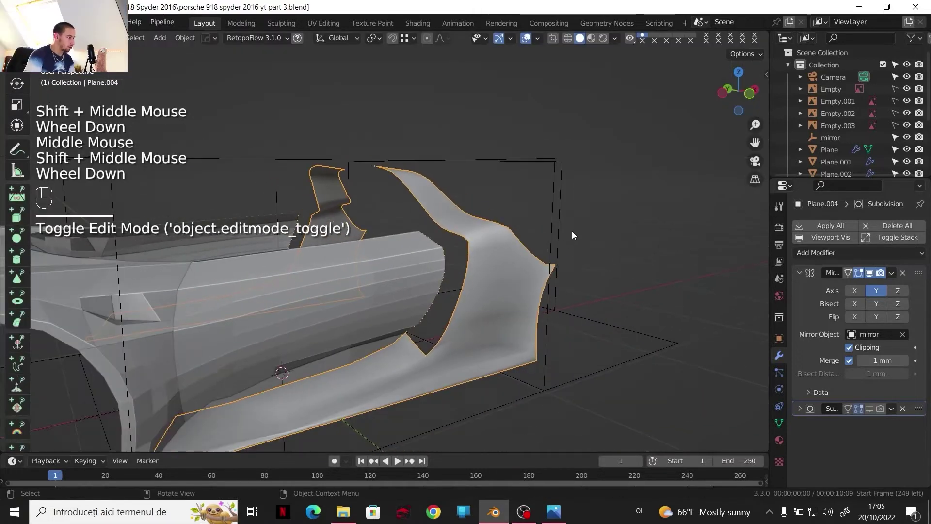
pyautogui.moveTo(530, 277); pyautogui.dragTo(478, 284)
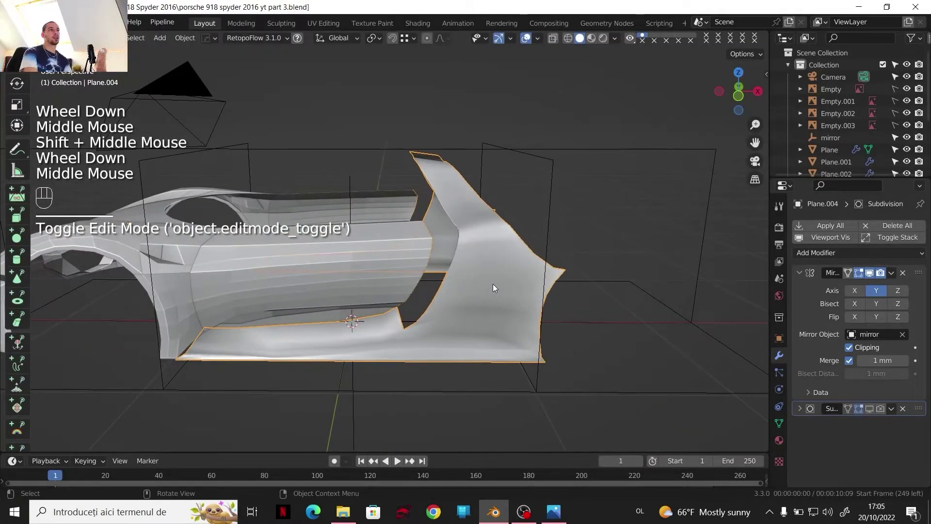
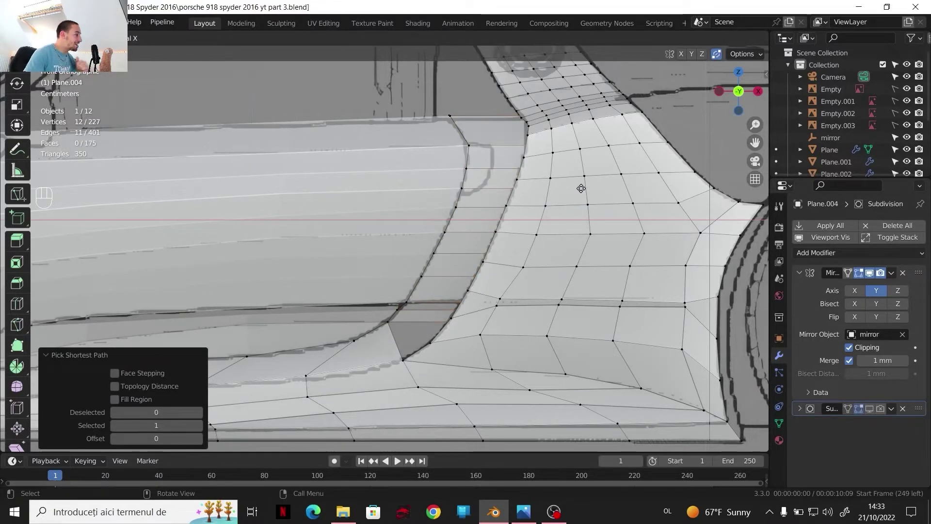
# - Confirm the extruded panel edge in place, about 178 mm along X
pyautogui.click(580, 192)
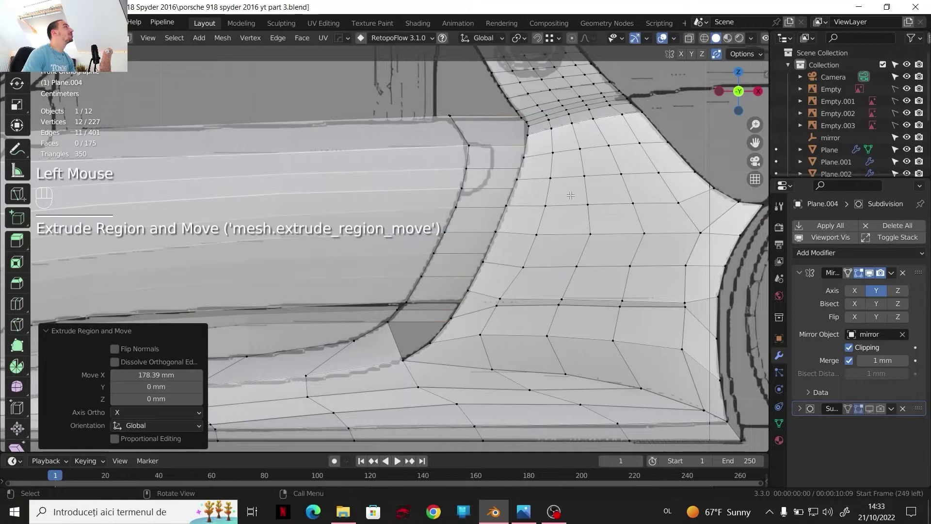
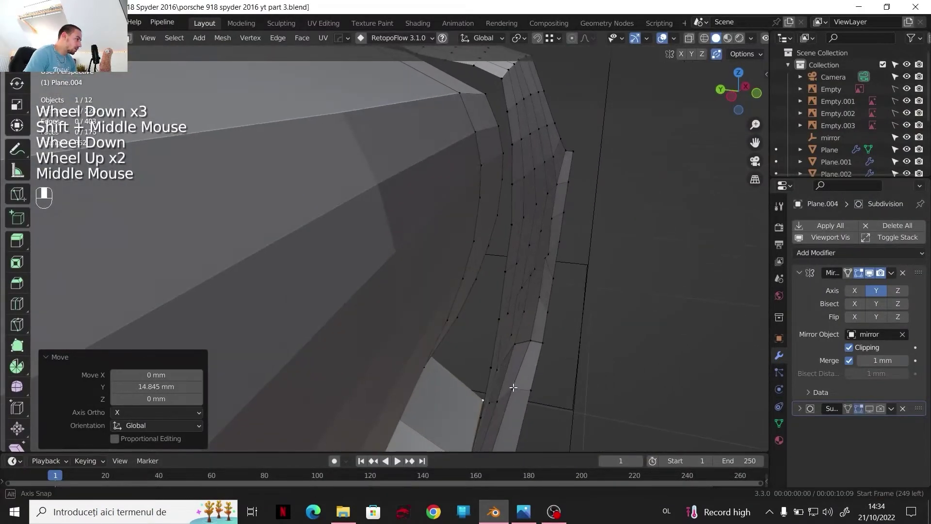
# - Move the extruded edge strip about 14.8 mm along Y to form the flange
pyautogui.press('g')
pyautogui.press('y')
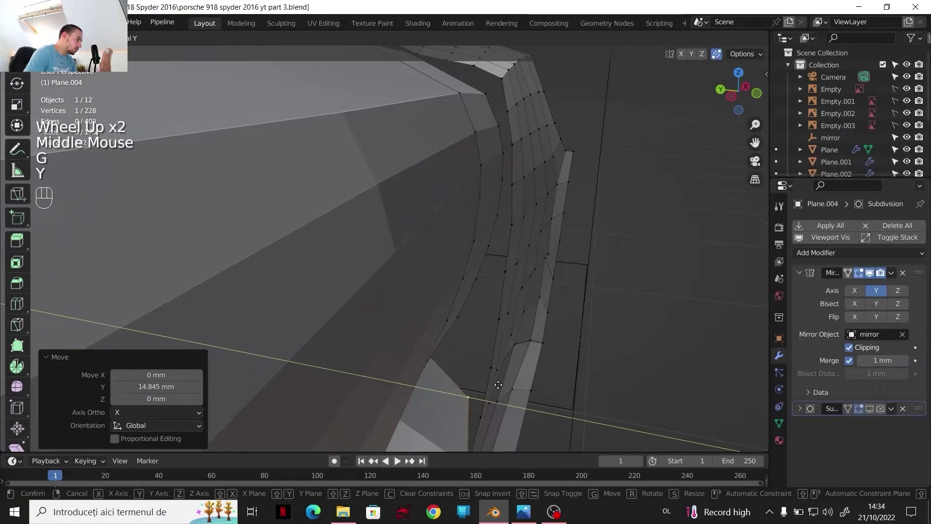
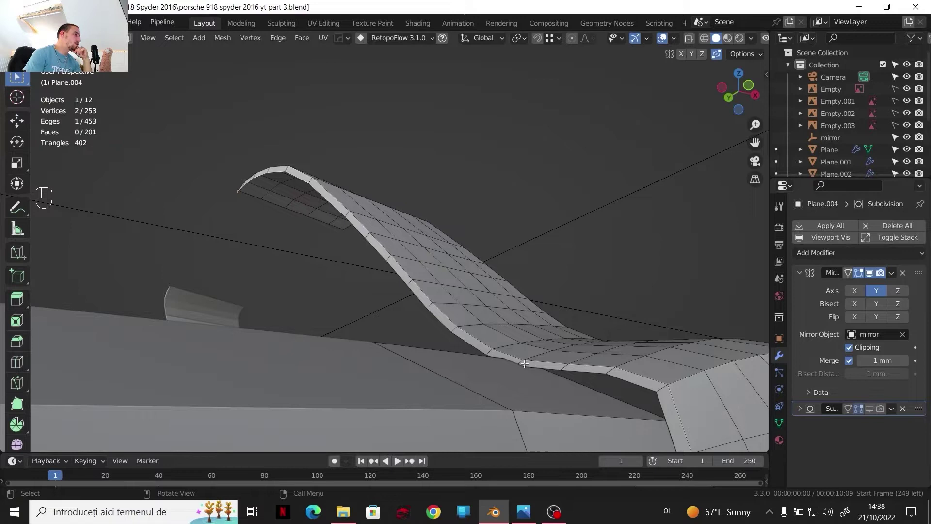
# - Edge-slide the strip's loops along the flange to tighten the rounded panel edge
pyautogui.scroll(-3)
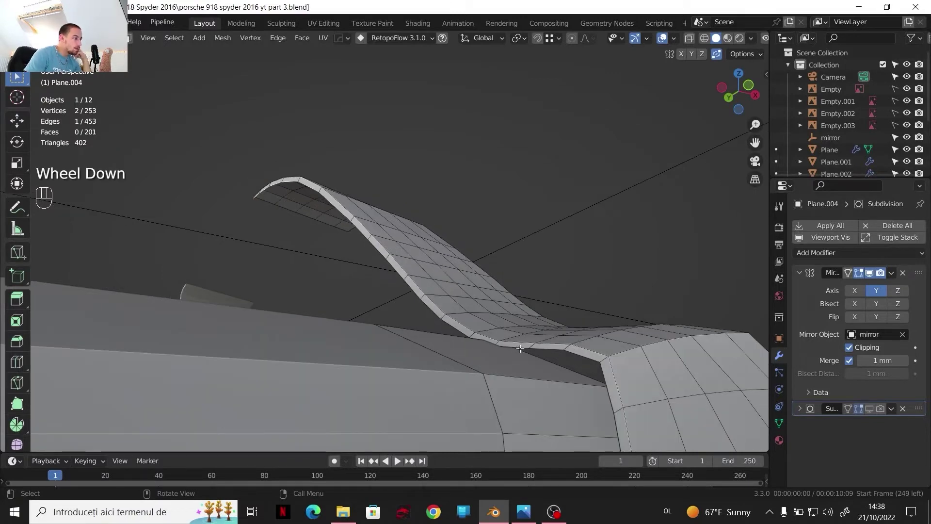
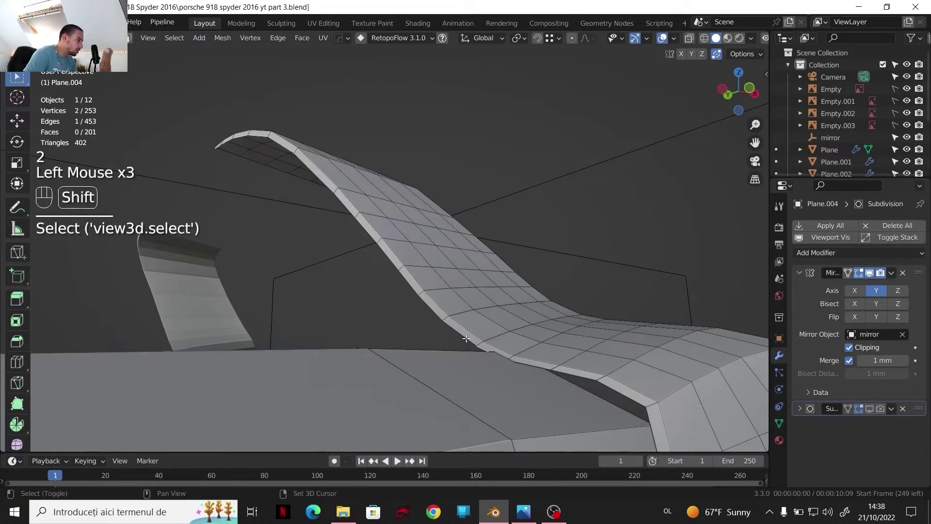
pyautogui.press('g')
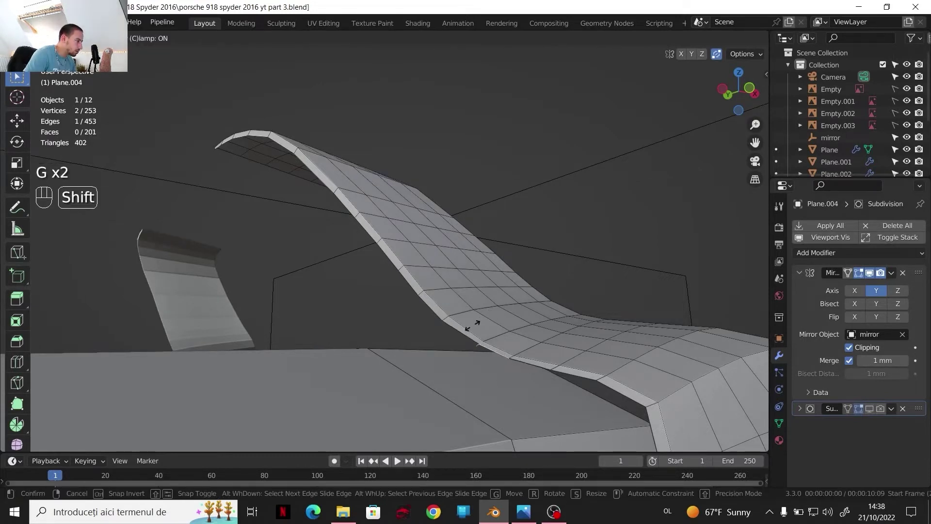
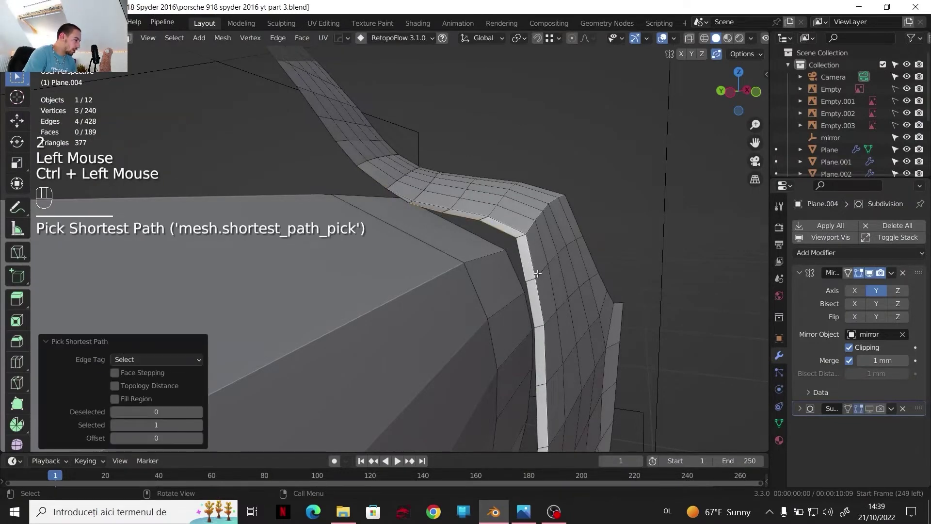
pyautogui.press('g')
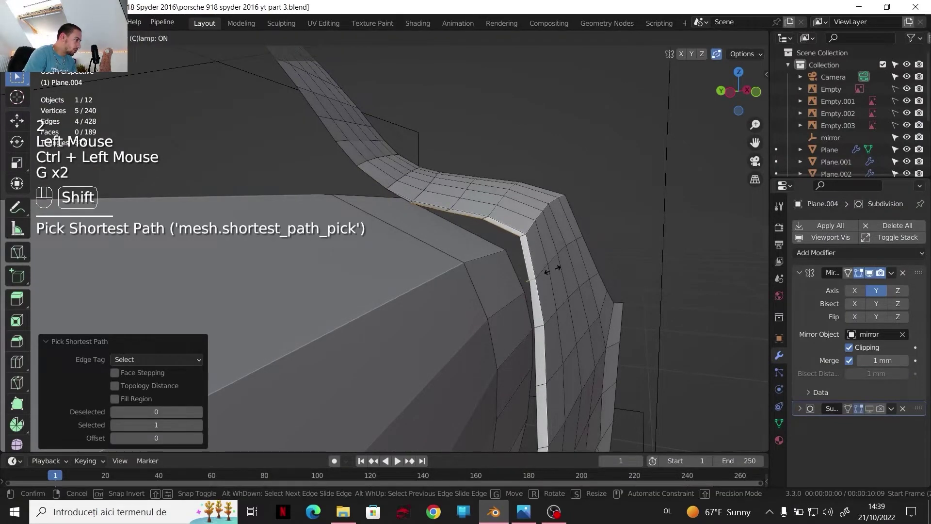
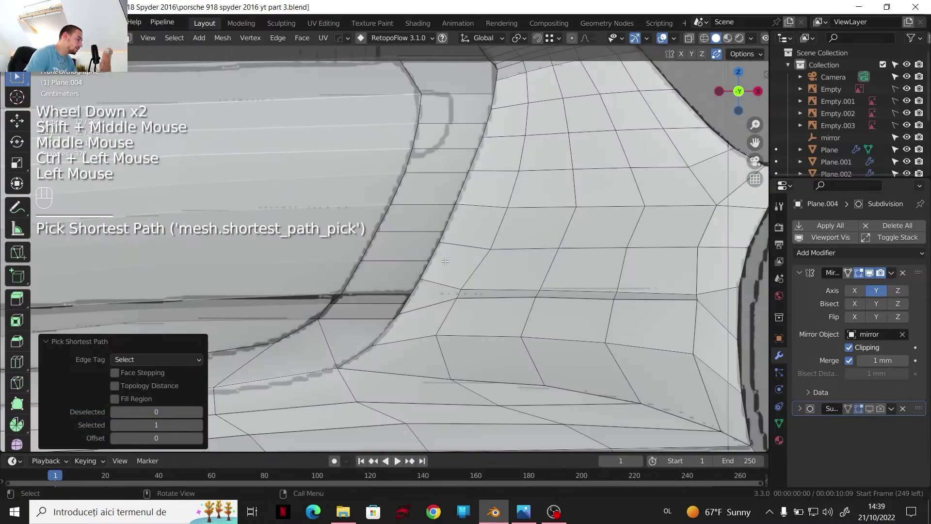
# - Move the selected panel vertices along X to match the blueprint
pyautogui.press('g')
pyautogui.press('x')
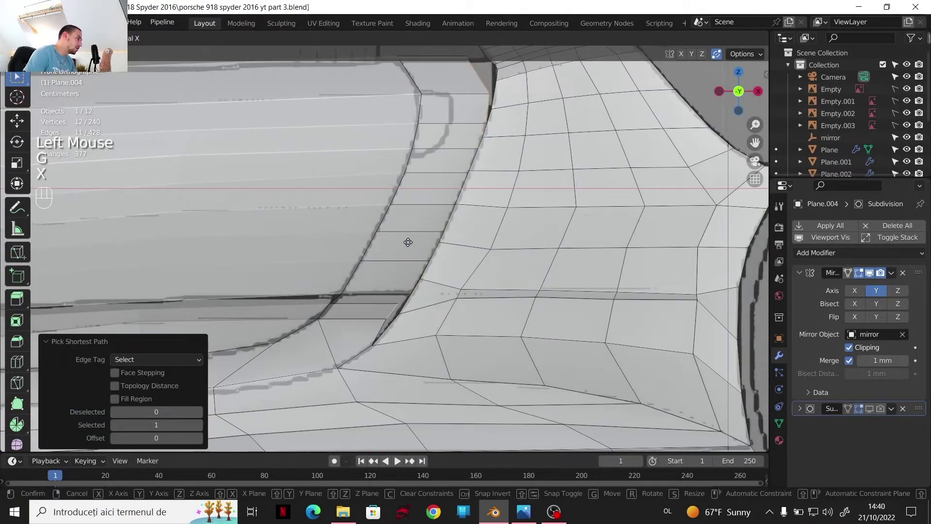
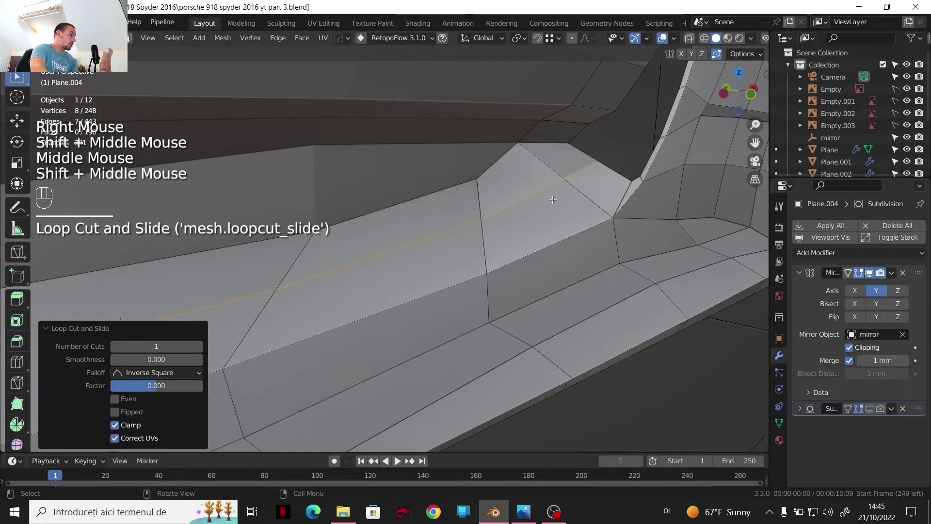
# - Select a lower-panel edge and orbit around the wheel-arch flange and door gap to check it
pyautogui.press('2')
pyautogui.click(568, 172)
pyautogui.middleClick(594, 210)
pyautogui.moveTo(609, 230); pyautogui.dragTo(586, 230)
pyautogui.moveTo(602, 229); pyautogui.dragTo(632, 207)
pyautogui.scroll(3)
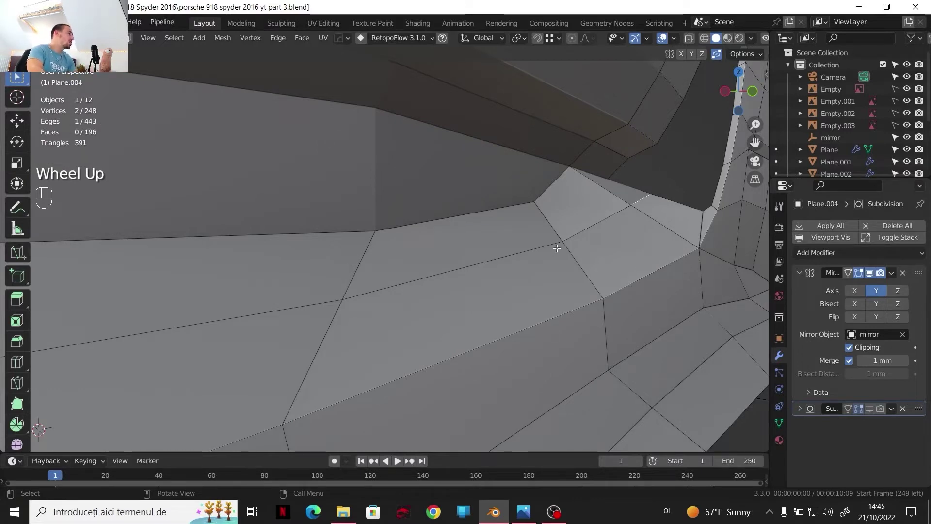
pyautogui.scroll(-3)
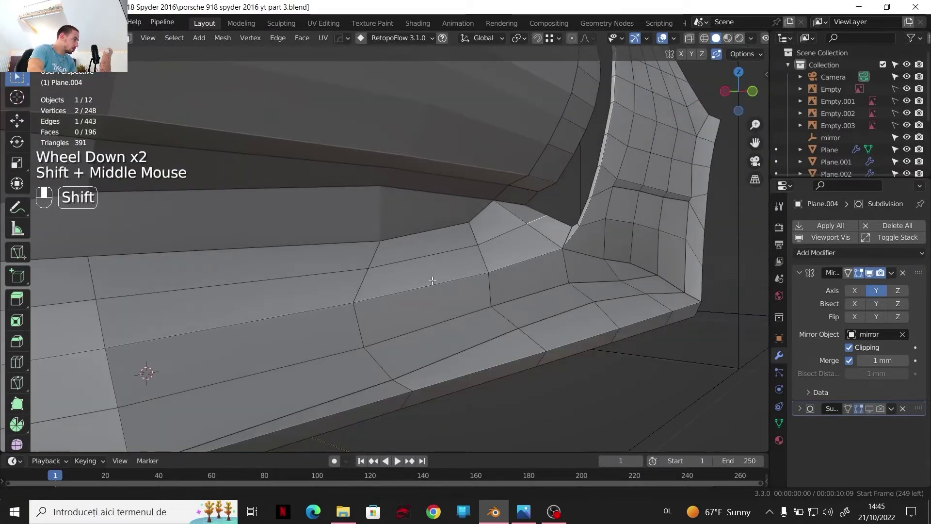
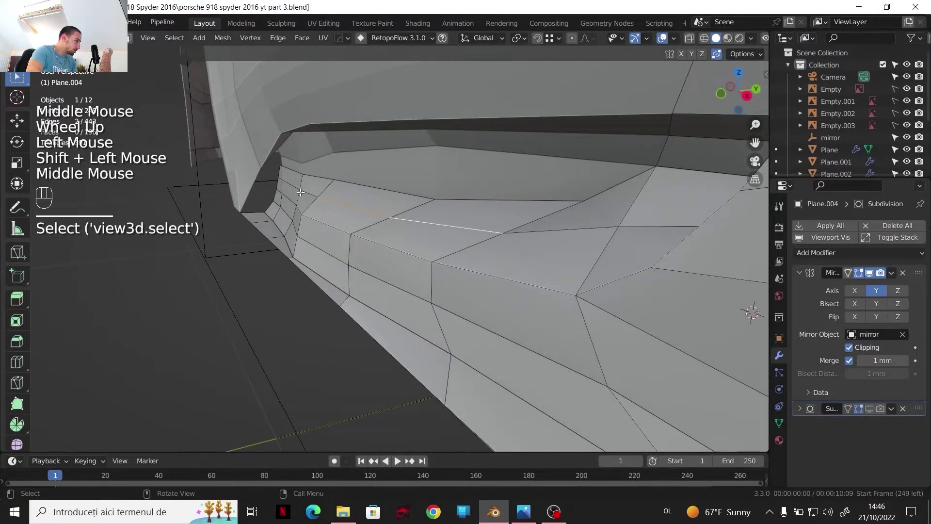
pyautogui.scroll(3)
pyautogui.moveTo(322, 212); pyautogui.dragTo(281, 214)
pyautogui.middleClick(322, 212)
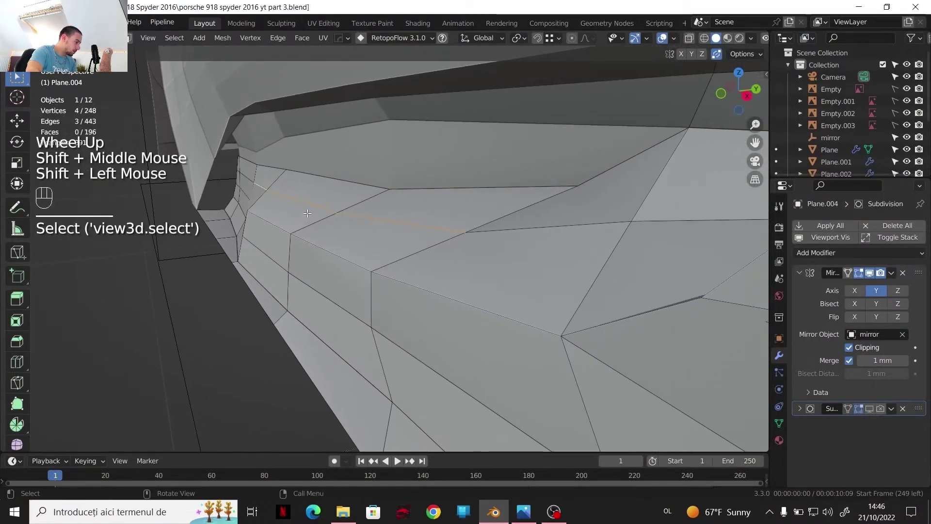
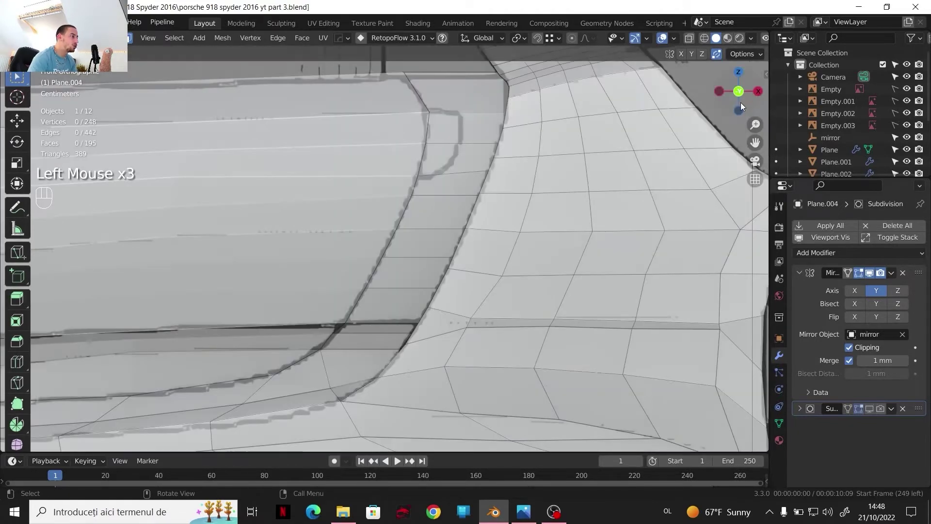
pyautogui.press('ctrl+r')
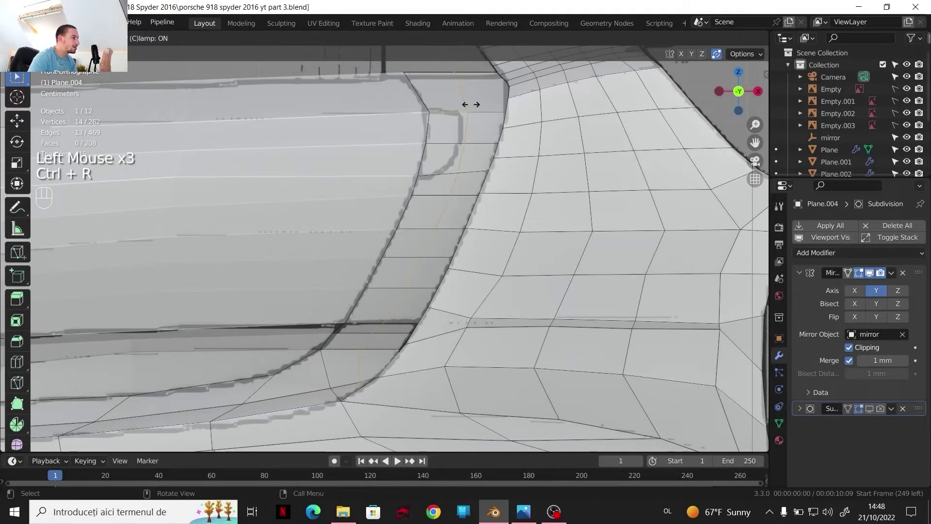
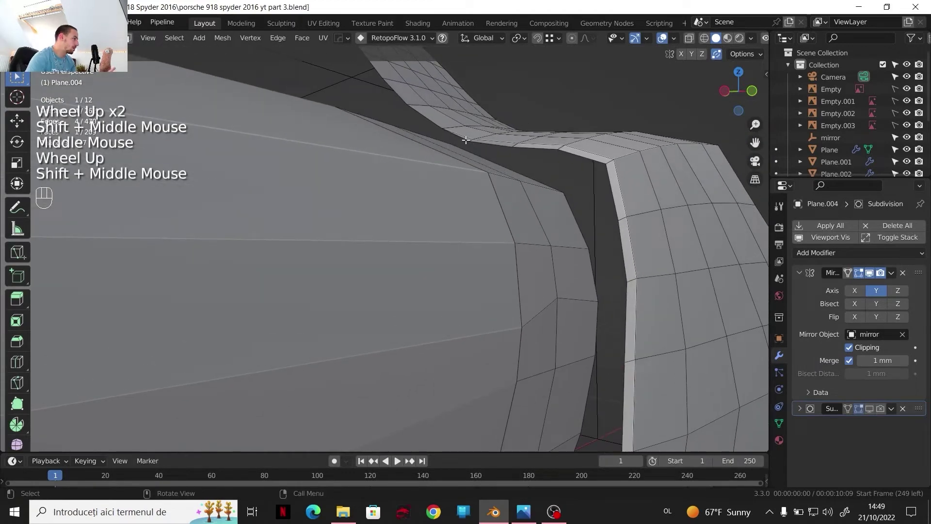
pyautogui.press('2')
pyautogui.click(488, 162)
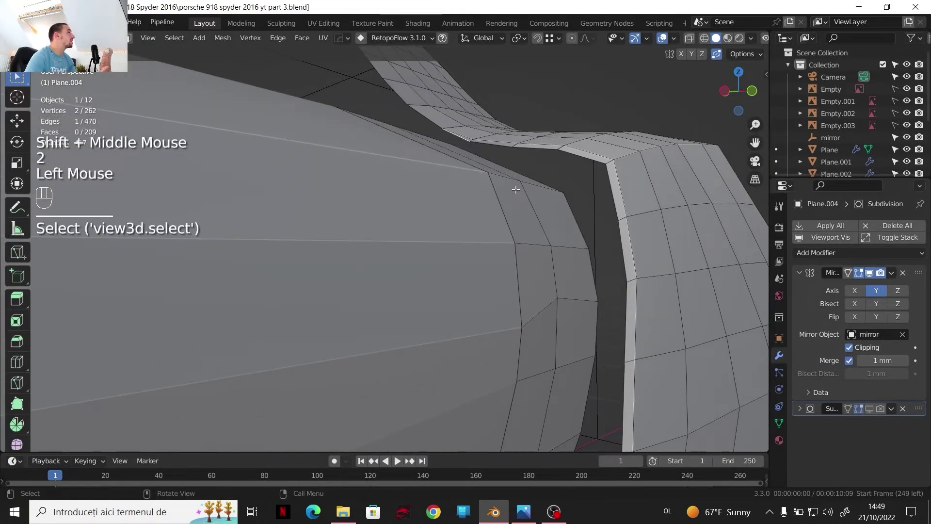
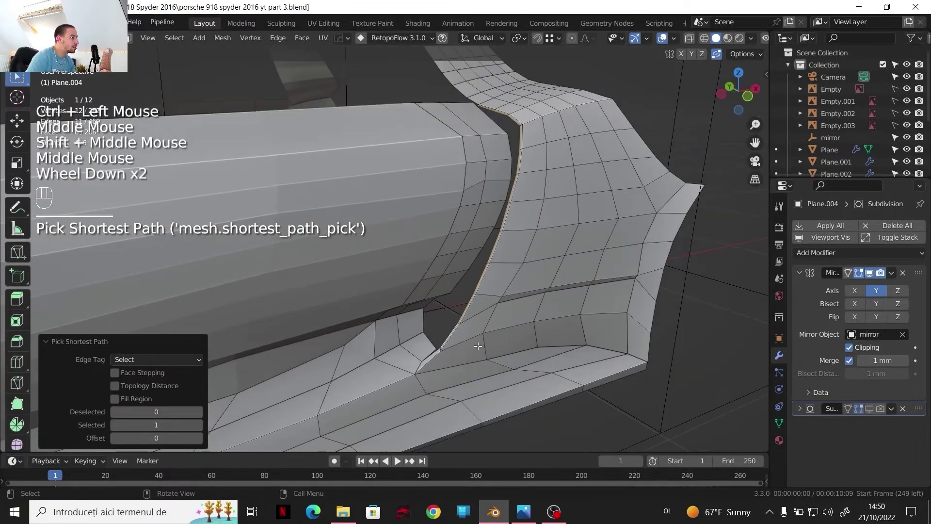
# - Switch to Object Mode and view the smoothed lower panel from several angles
pyautogui.moveTo(502, 332); pyautogui.dragTo(517, 330)
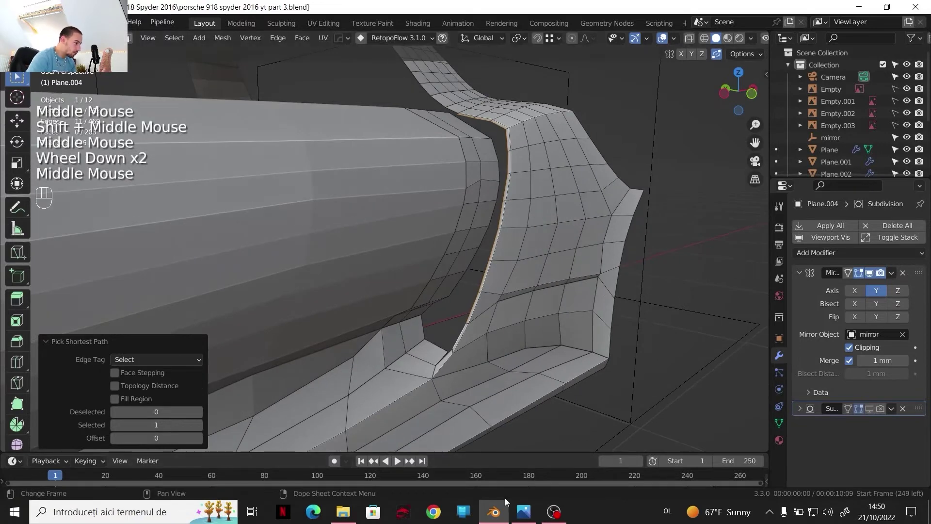
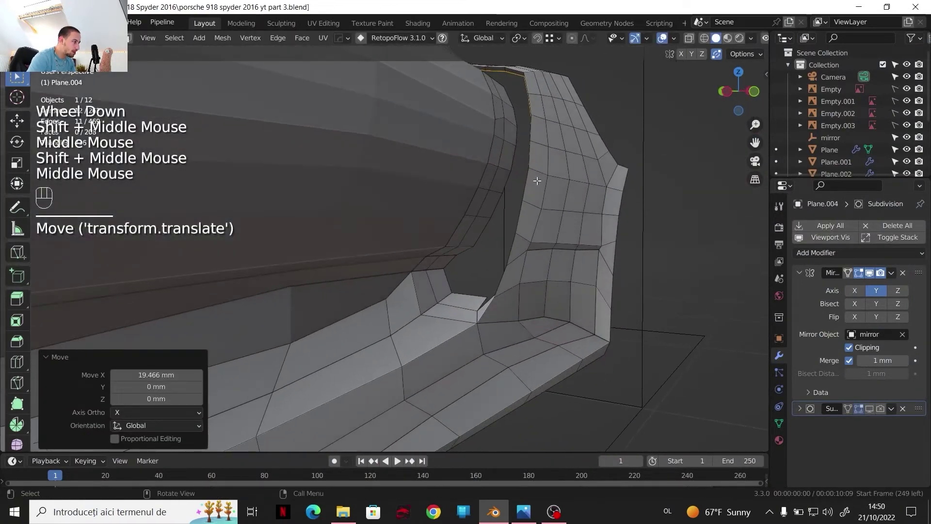
pyautogui.press('Tab')
pyautogui.click(871, 412)
pyautogui.moveTo(596, 295); pyautogui.dragTo(610, 306)
pyautogui.moveTo(599, 296); pyautogui.dragTo(581, 249)
pyautogui.moveTo(573, 246); pyautogui.dragTo(556, 248)
pyautogui.scroll(-3)
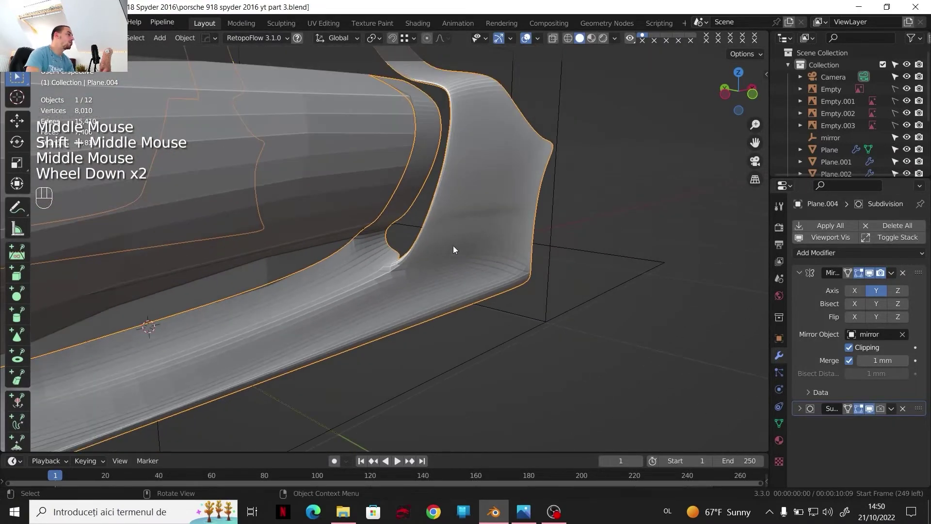
# - Orbit and zoom around the smoothed side intake to inspect its curve
pyautogui.scroll(3)
pyautogui.scroll(3)
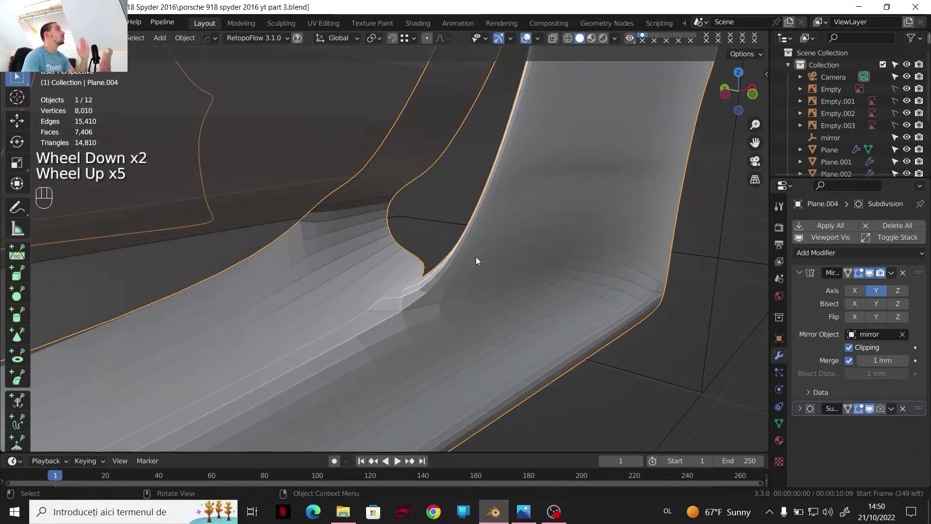
pyautogui.scroll(-3)
pyautogui.moveTo(561, 334); pyautogui.dragTo(526, 317)
pyautogui.moveTo(499, 331); pyautogui.dragTo(511, 292)
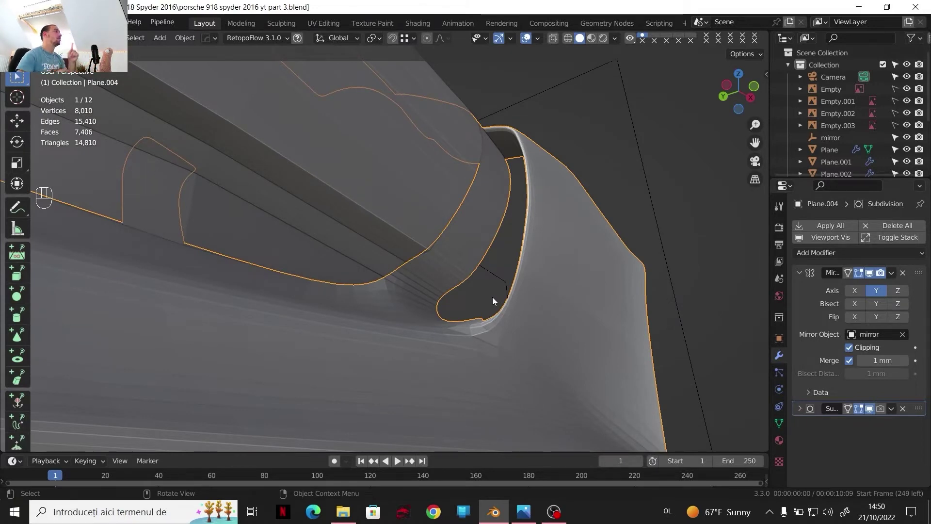
pyautogui.scroll(-3)
pyautogui.moveTo(517, 267); pyautogui.dragTo(488, 349)
pyautogui.moveTo(476, 279); pyautogui.dragTo(461, 299)
pyautogui.scroll(3)
# - Return to Edit Mode and preview a loop cut through the intake near the side sill
pyautogui.press('Tab')
pyautogui.press('ctrl+r')
pyautogui.scroll(-3)
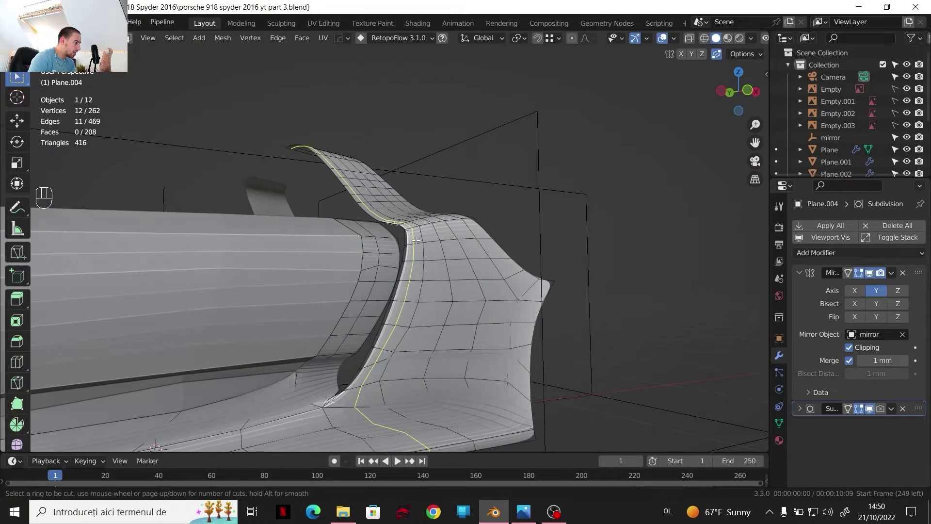
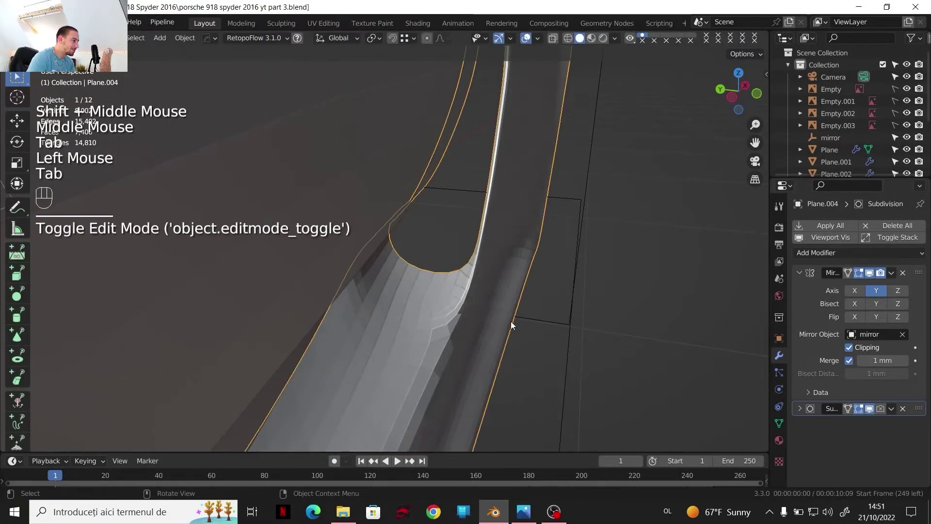
pyautogui.scroll(-3)
pyautogui.moveTo(476, 315); pyautogui.dragTo(439, 305)
pyautogui.press('Tab')
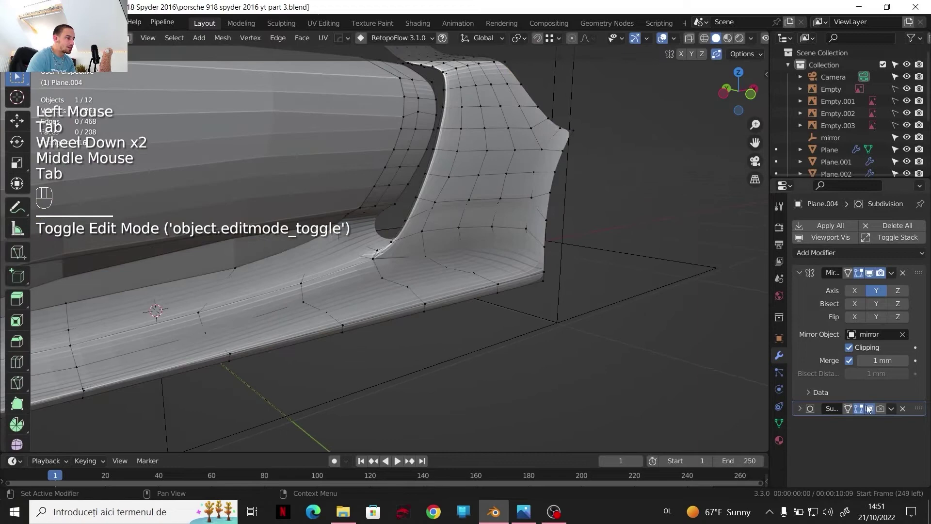
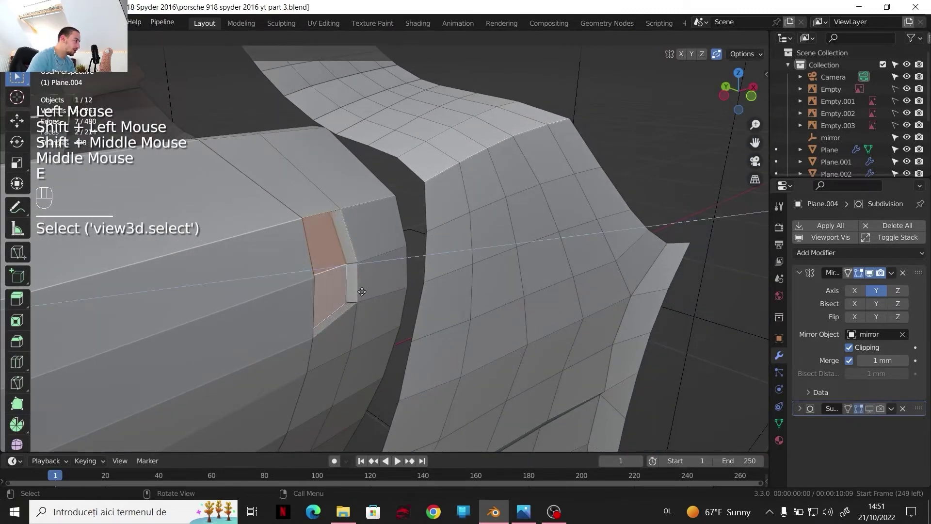
# - Extrude the small intake face about 36.9 mm deeper along Y
pyautogui.press('y')
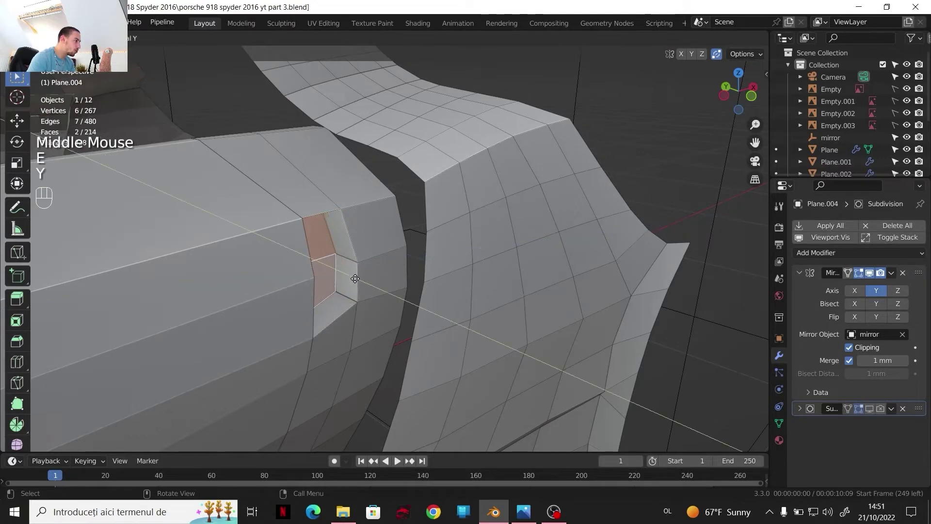
pyautogui.moveTo(356, 276); pyautogui.dragTo(753, 95)
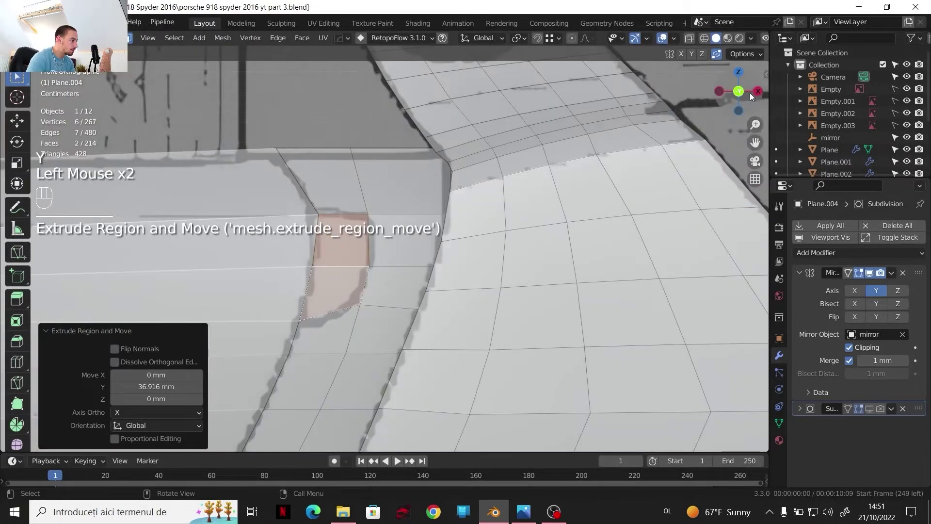
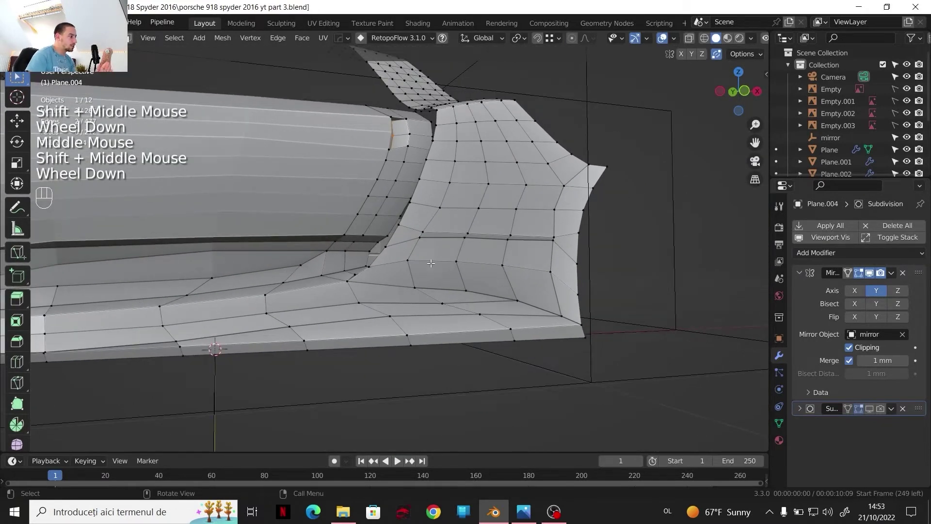
pyautogui.scroll(-3)
# - Add a loop cut across the side sill faces, adjusting its cut count
pyautogui.press('ctrl+r')
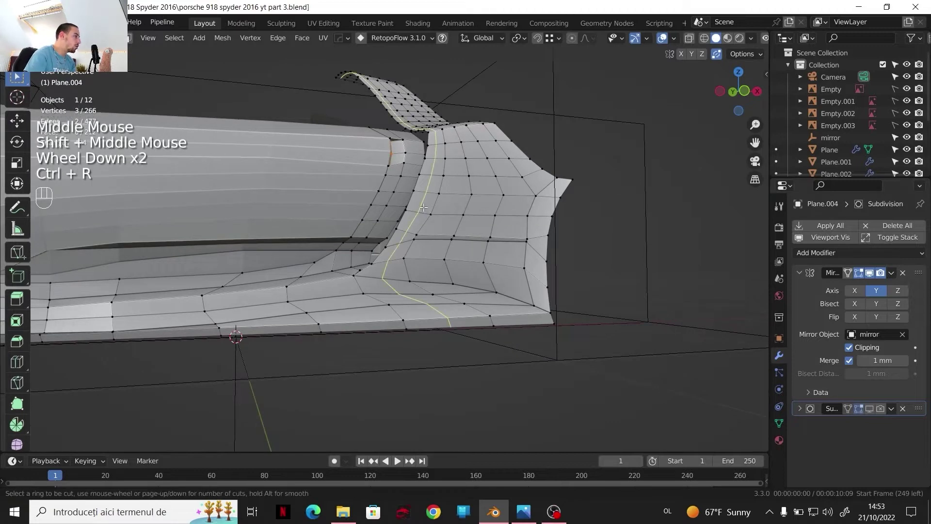
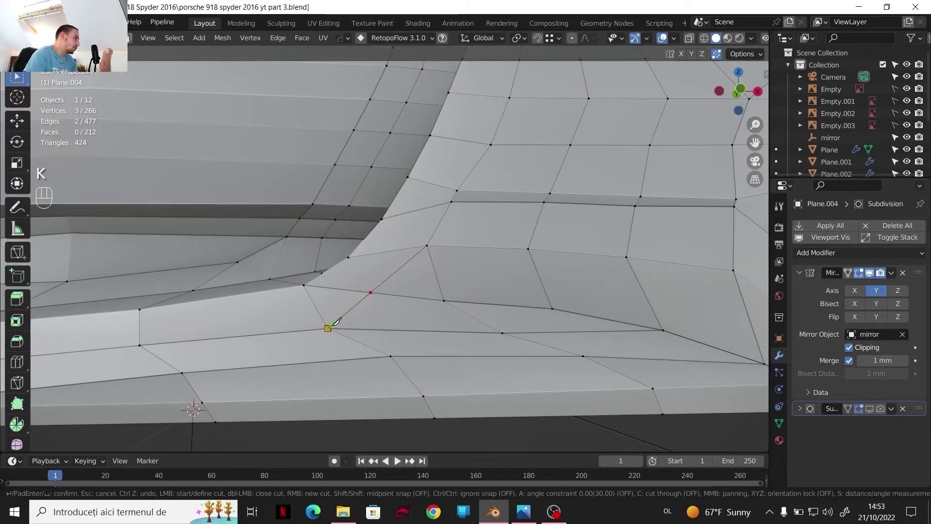
pyautogui.scroll(-3)
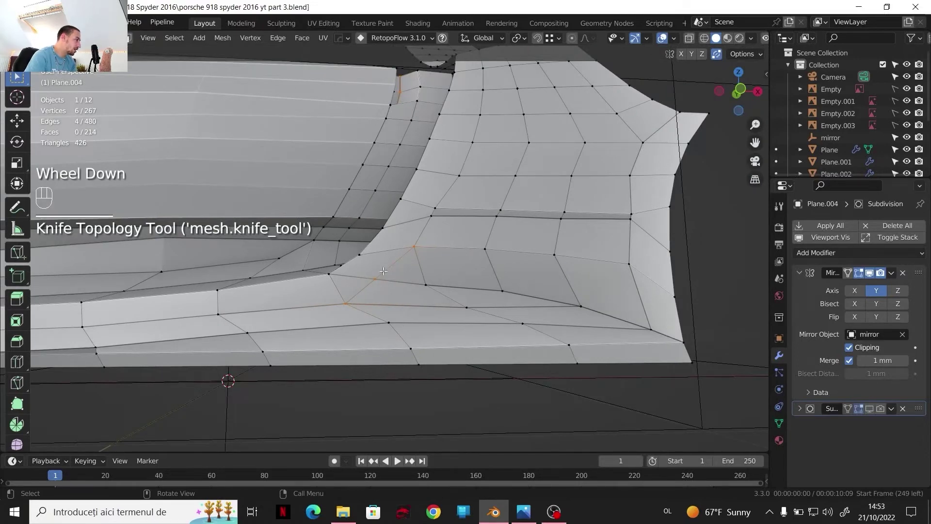
pyautogui.scroll(3)
pyautogui.scroll(3)
pyautogui.scroll(-3)
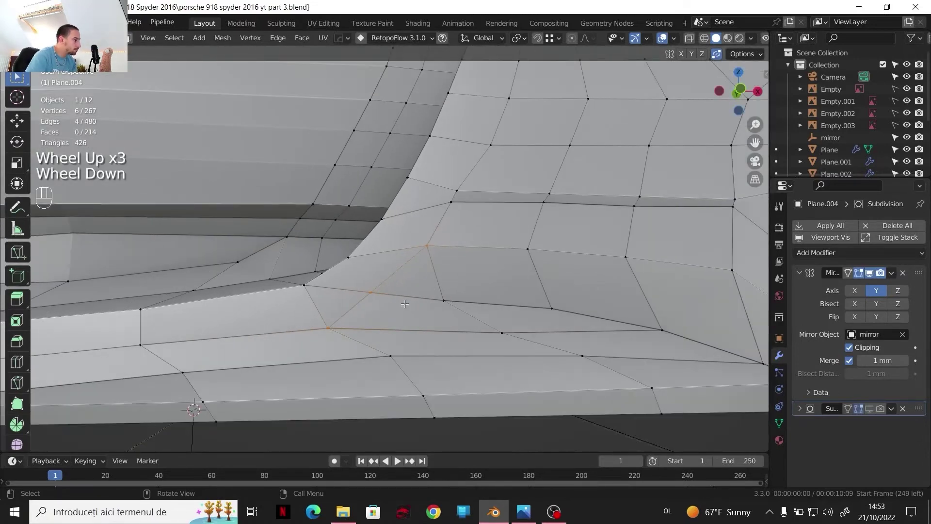
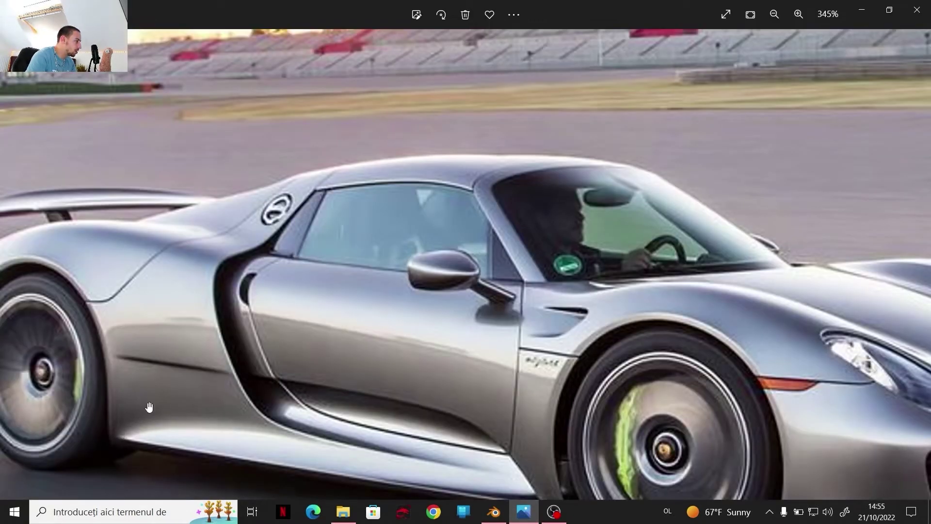
# - Cut an edge loop through the sill and move its vertices along Y to the blueprint
pyautogui.press('ctrl+r')
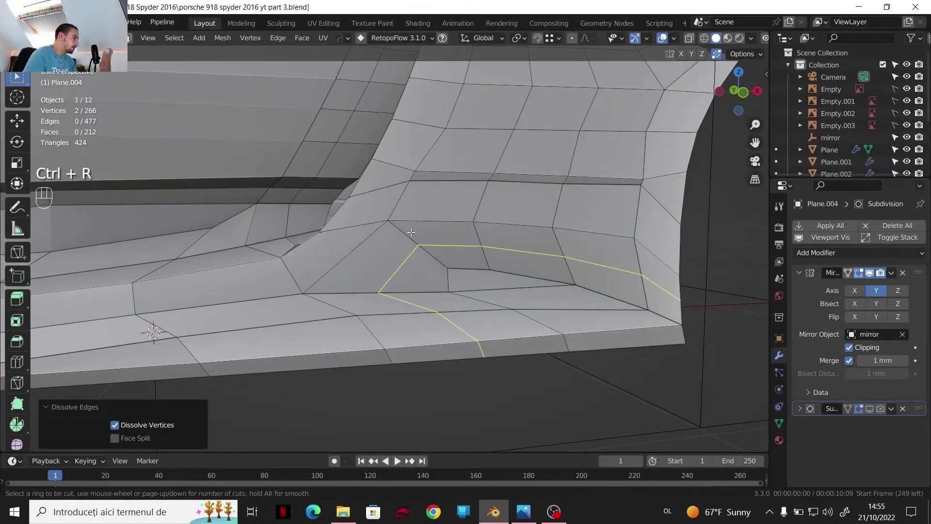
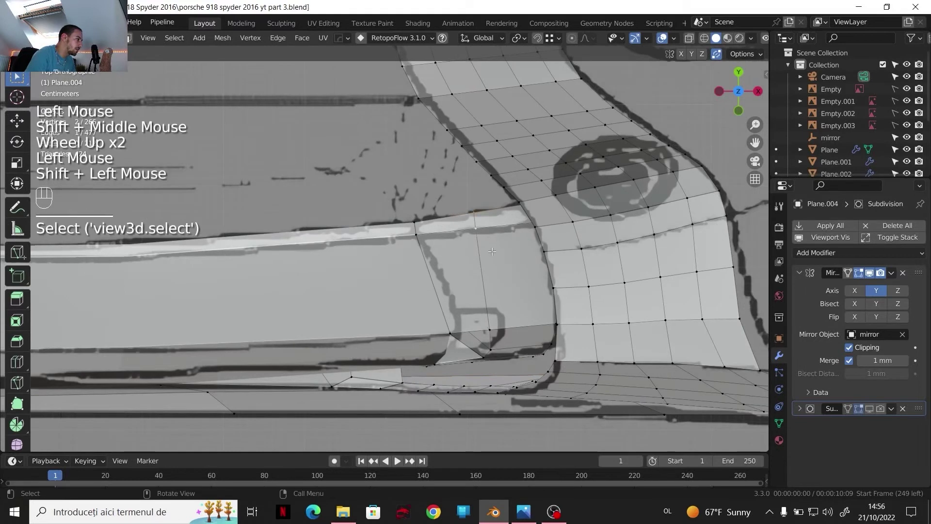
pyautogui.press('g')
pyautogui.press('y')
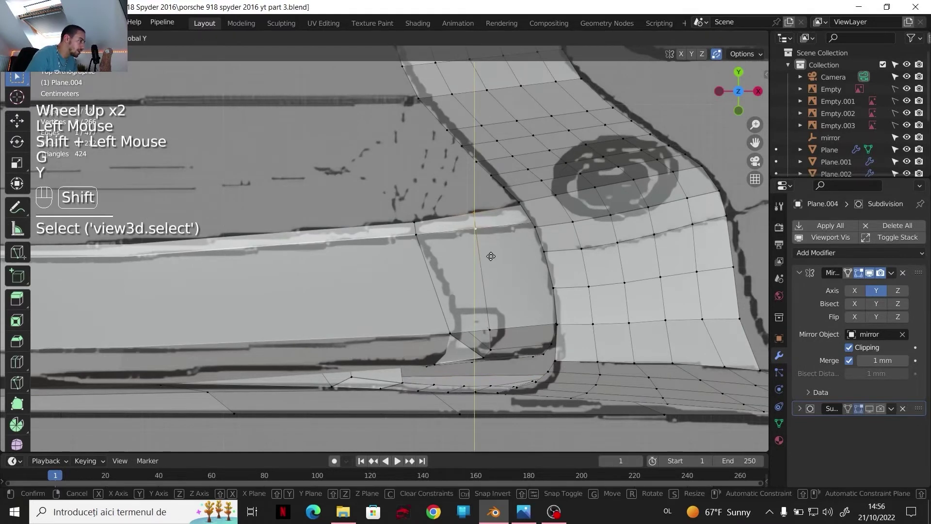
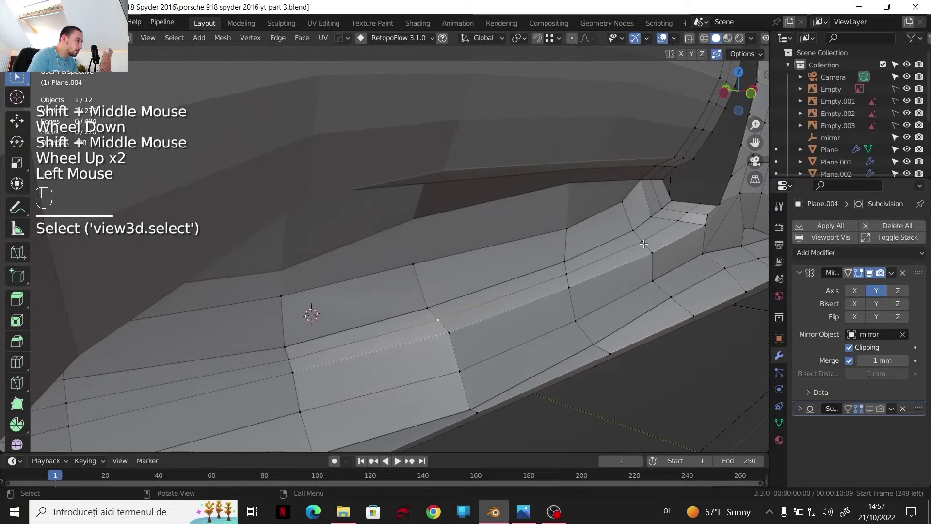
# - Select the shortest edge path along the inner sill near the rear corner
pyautogui.click(695, 204)
pyautogui.middleClick(590, 244)
pyautogui.moveTo(579, 241); pyautogui.dragTo(602, 232)
pyautogui.scroll(3)
pyautogui.middleClick(605, 227)
pyautogui.middleClick(599, 216)
# - Lower the selected sill edge path about 6.33 mm along Z
pyautogui.press('g')
pyautogui.press('z')
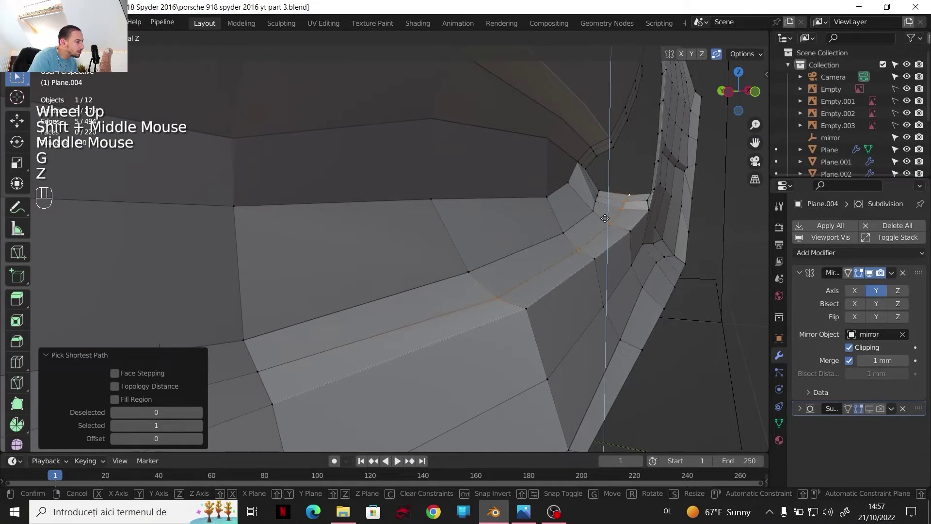
pyautogui.moveTo(606, 215); pyautogui.dragTo(584, 255)
pyautogui.press('g')
pyautogui.press('z')
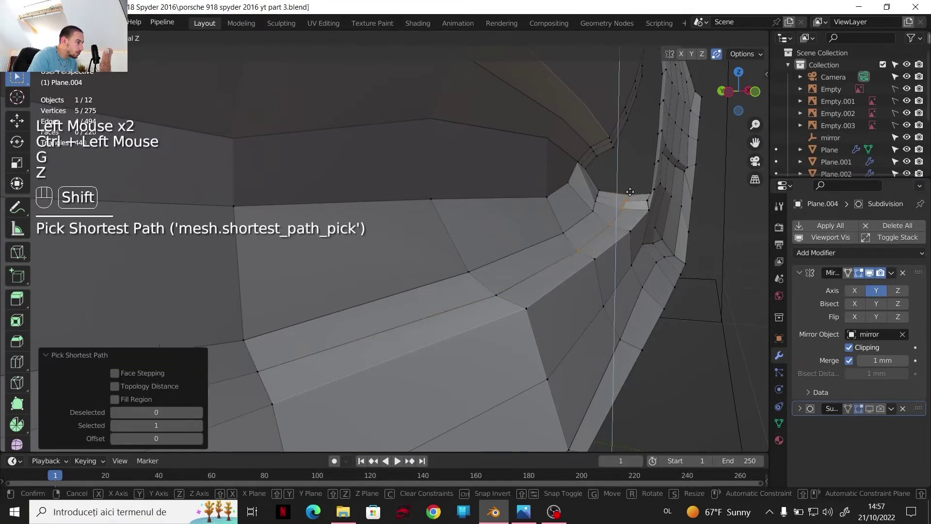
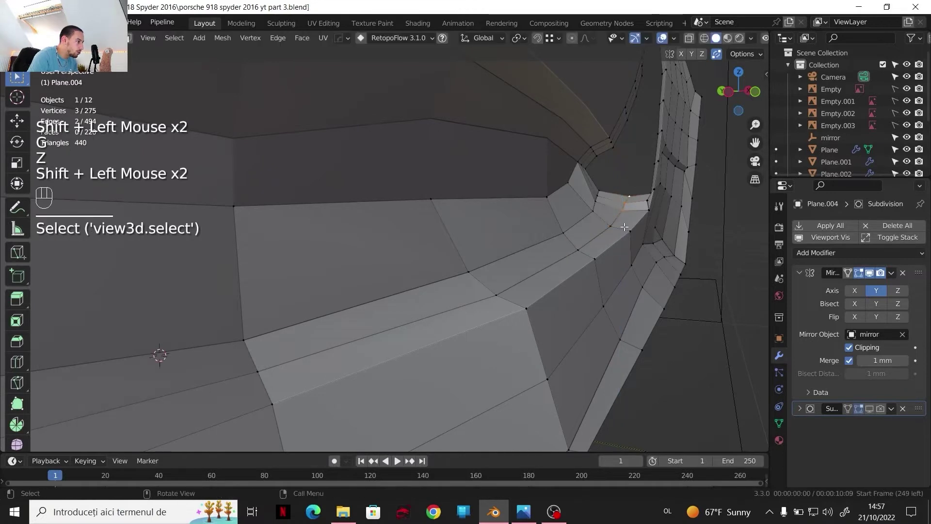
pyautogui.press('g')
pyautogui.press('z')
pyautogui.click(629, 245)
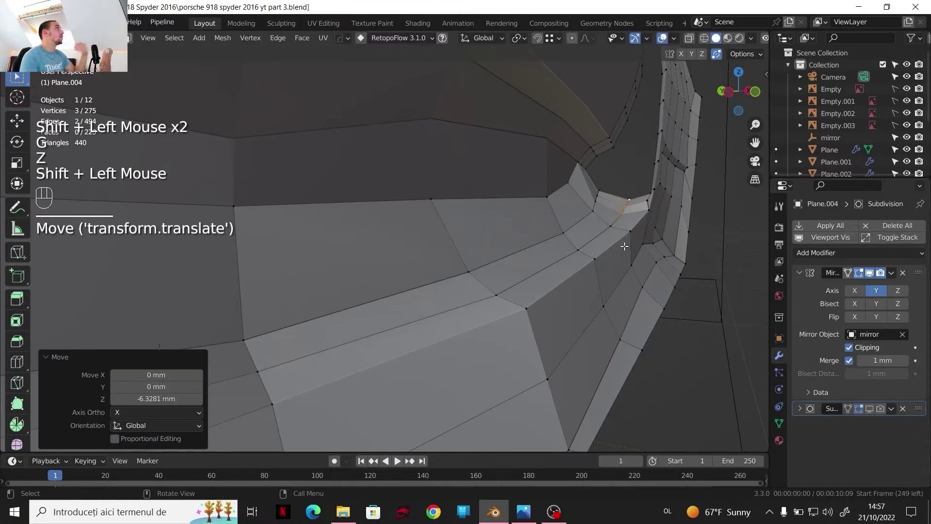
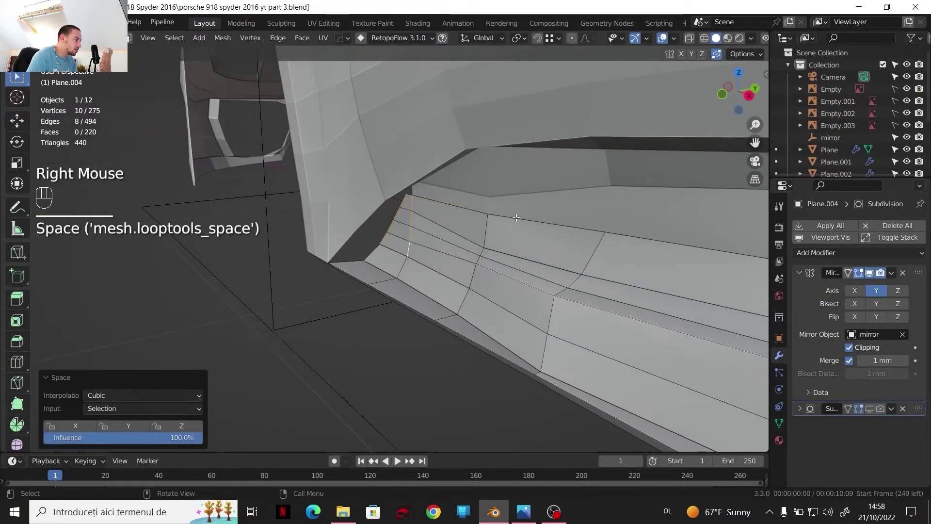
# - Pick the sill corner edge and bring up its edge operations before previewing the smoothed sill
pyautogui.moveTo(408, 257); pyautogui.dragTo(414, 264)
pyautogui.click(464, 263)
pyautogui.moveTo(457, 257); pyautogui.dragTo(444, 244)
pyautogui.moveTo(464, 275); pyautogui.dragTo(485, 288)
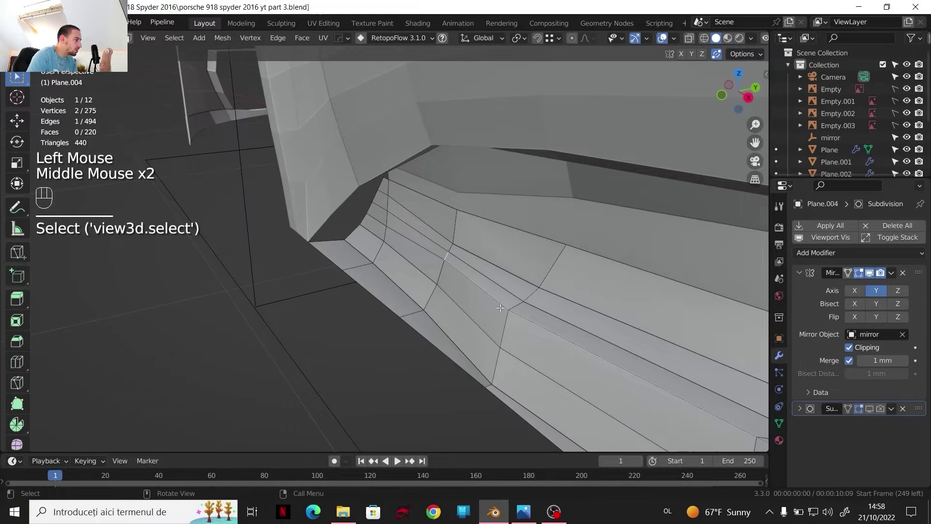
pyautogui.click(458, 224)
pyautogui.rightClick(457, 238)
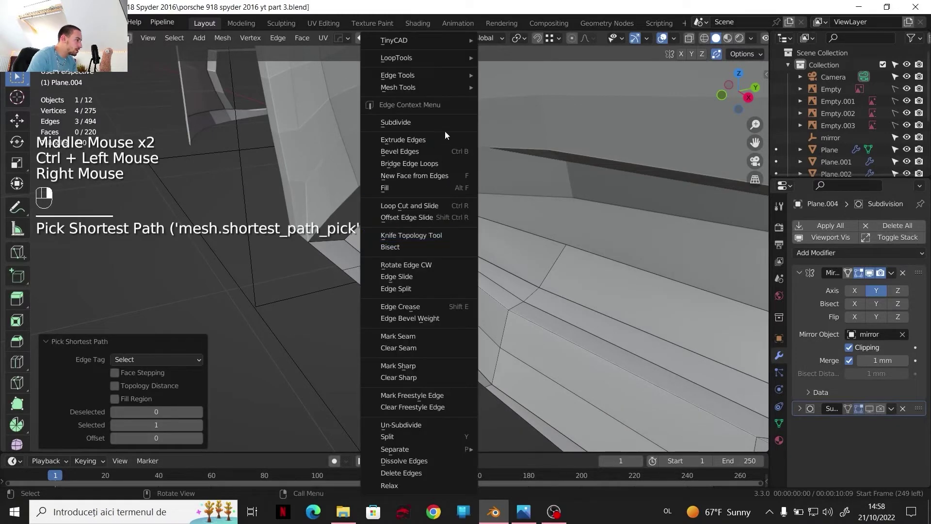
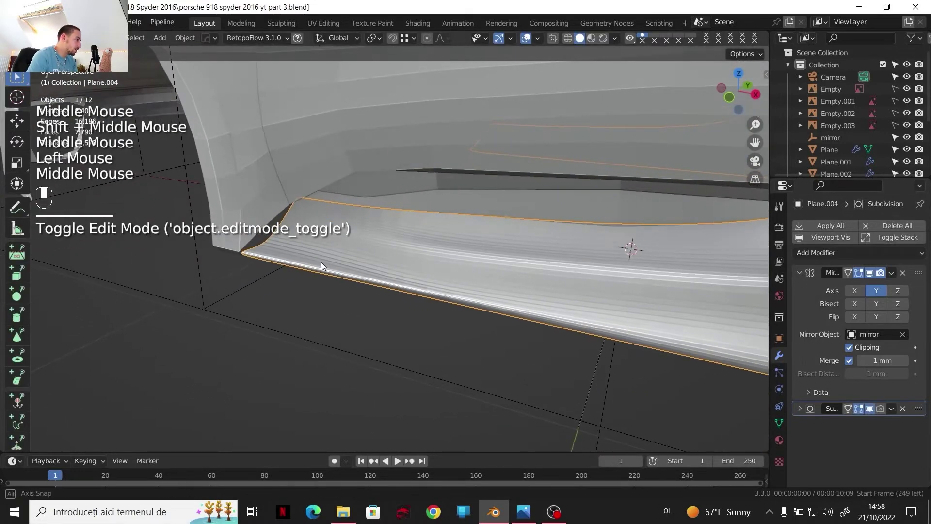
# - Orbit and zoom out to view the smoothed side panel whole against the side blueprint
pyautogui.moveTo(322, 262); pyautogui.dragTo(366, 273)
pyautogui.moveTo(363, 271); pyautogui.dragTo(343, 249)
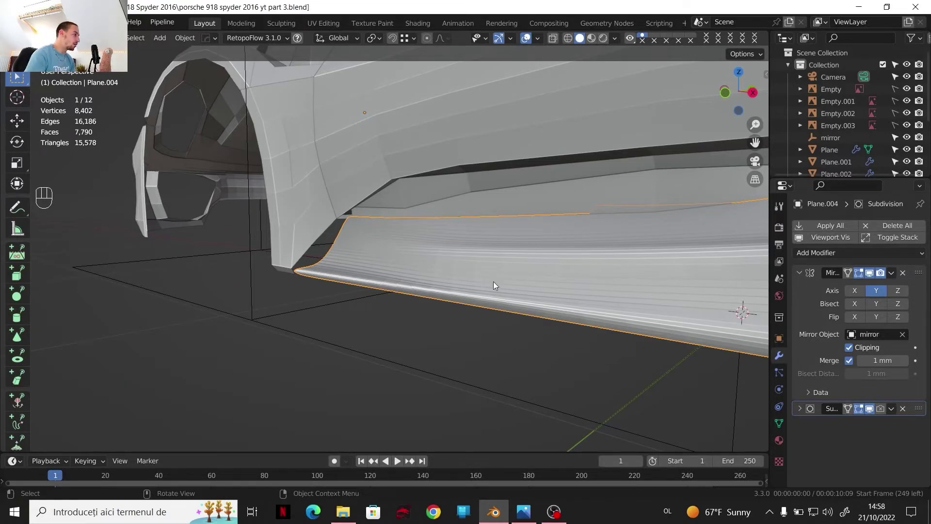
pyautogui.scroll(-3)
pyautogui.moveTo(501, 285); pyautogui.dragTo(626, 308)
pyautogui.scroll(-3)
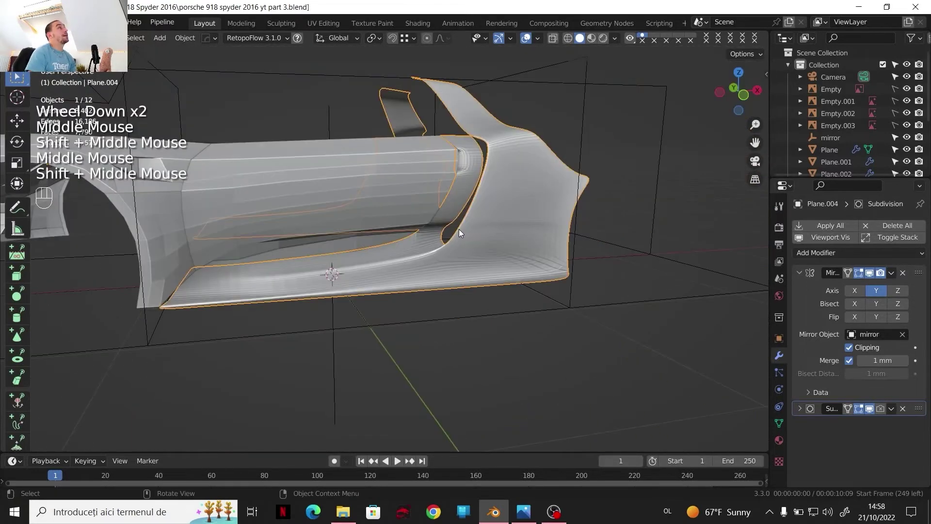
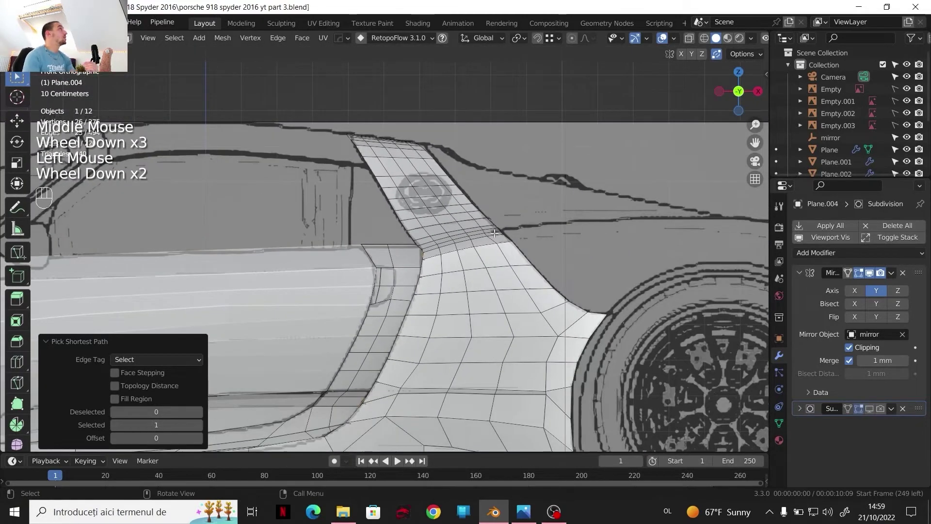
pyautogui.scroll(-3)
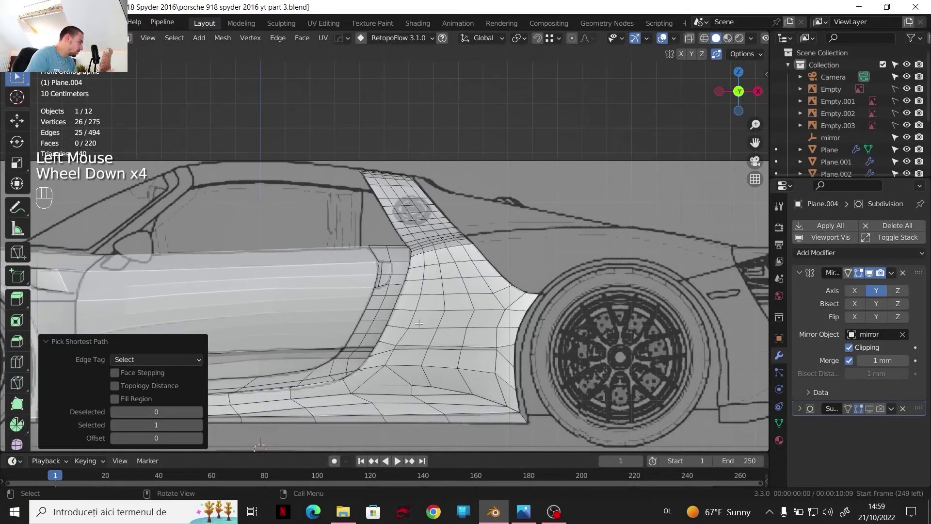
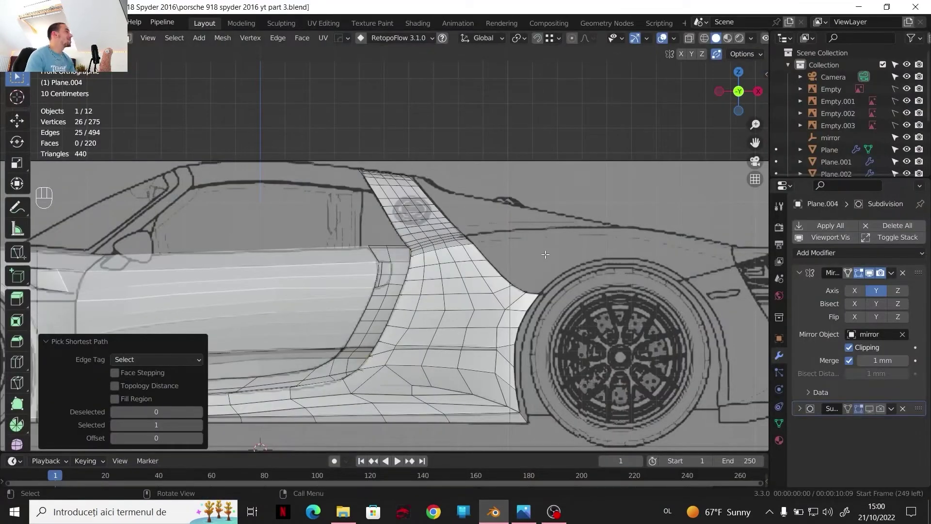
pyautogui.scroll(3)
pyautogui.scroll(3)
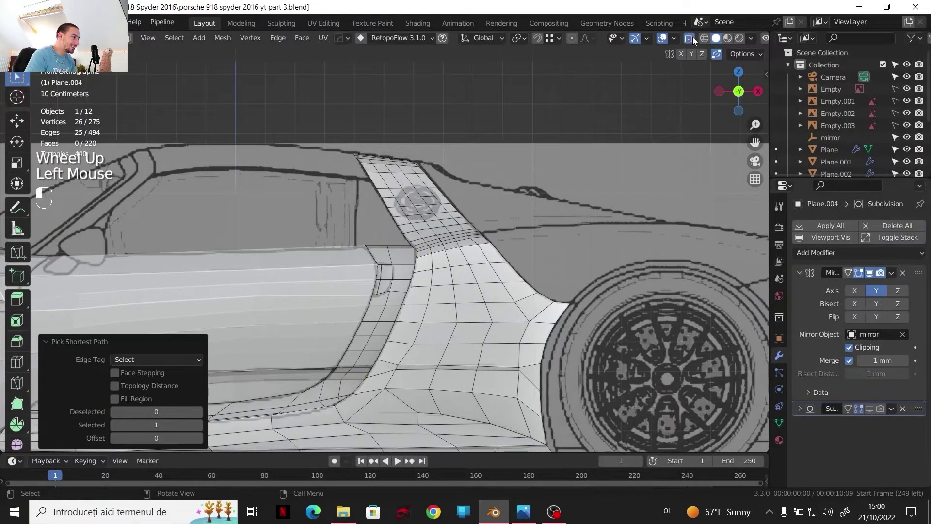
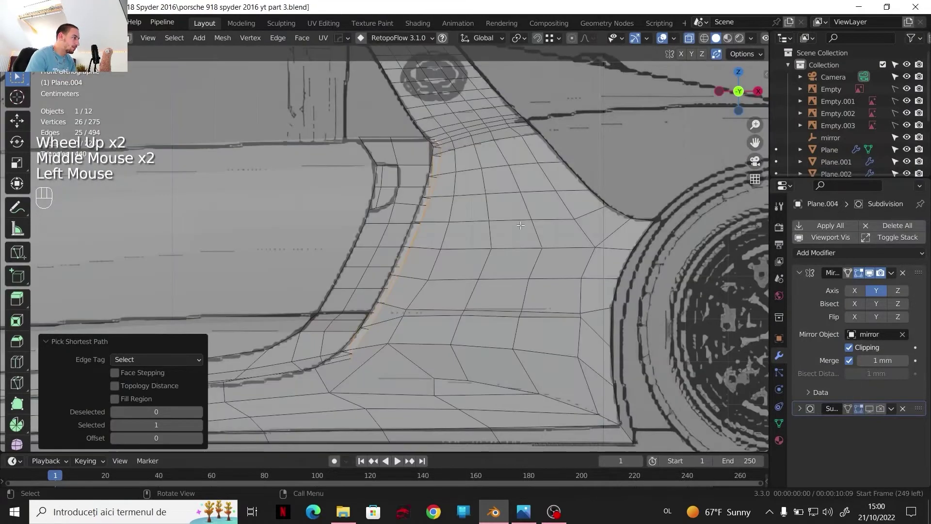
pyautogui.press('e')
pyautogui.press('x')
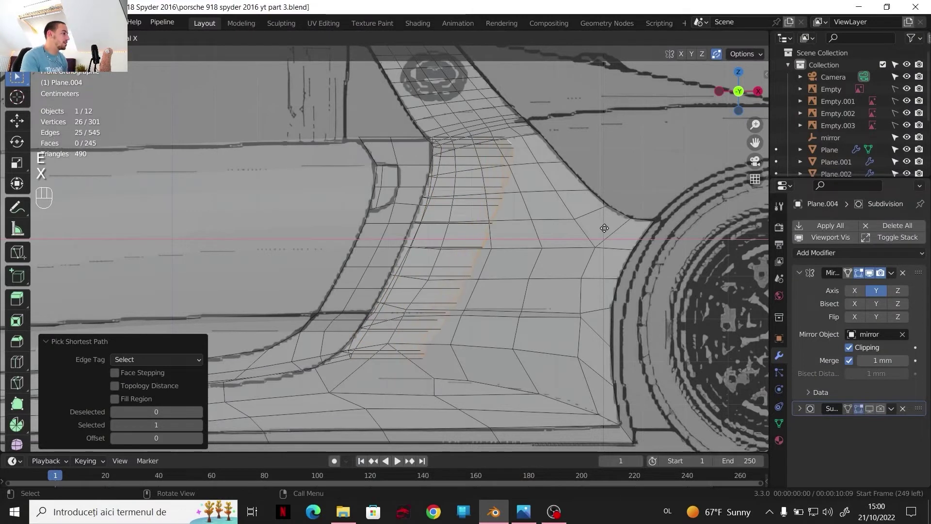
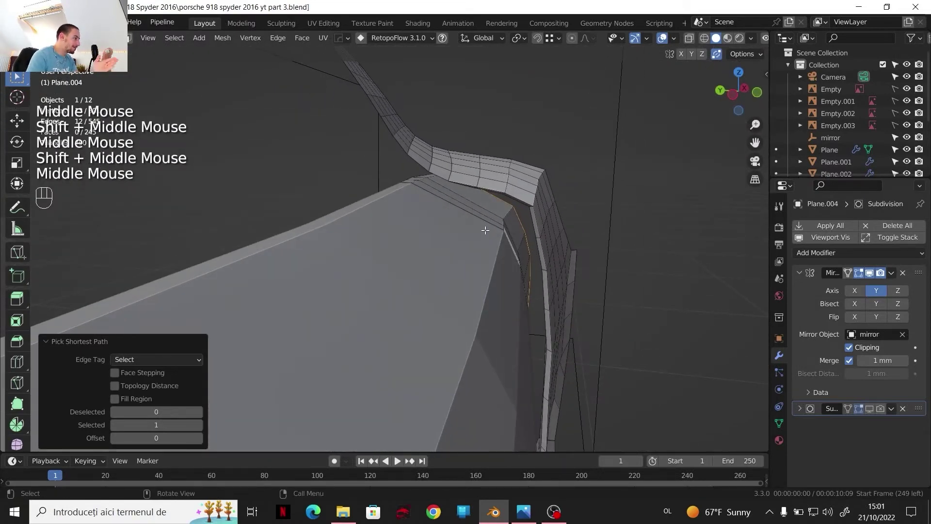
# - Move the selected side-panel edge vertices along Y toward the rear deck outline
pyautogui.press('g')
pyautogui.press('y')
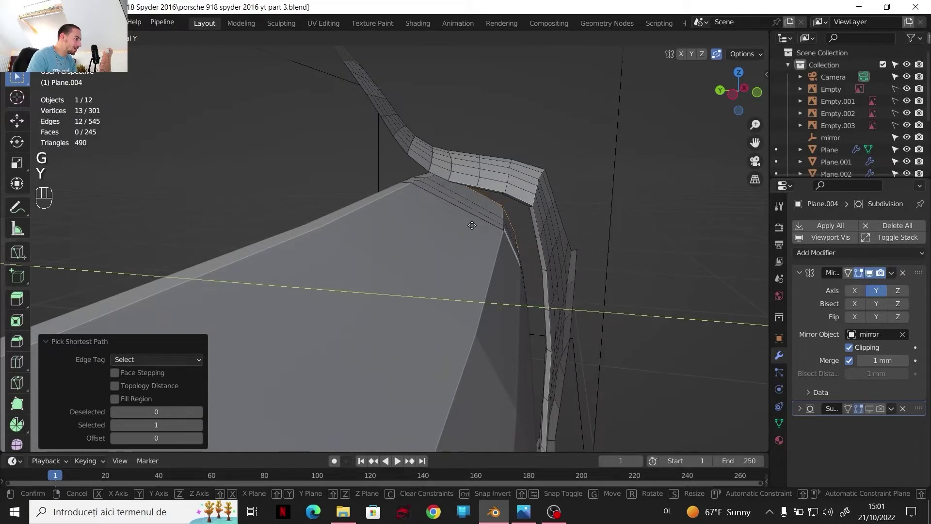
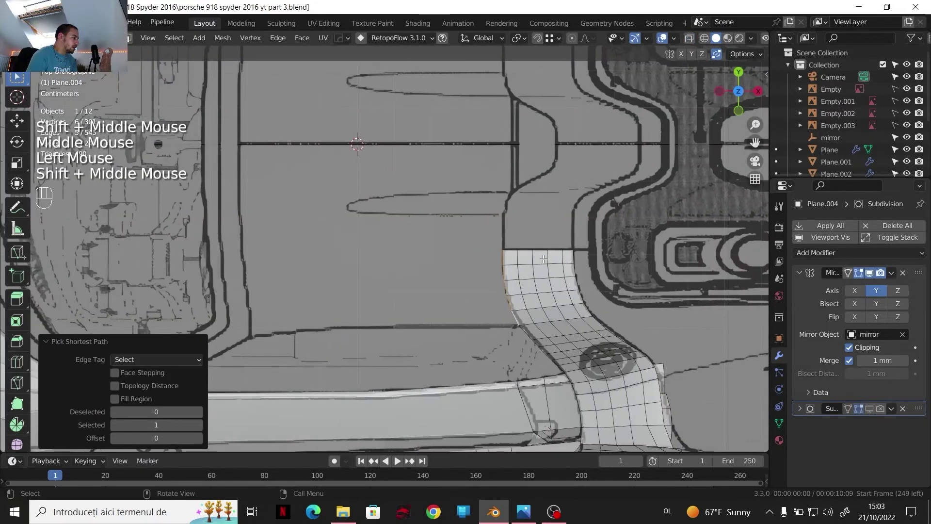
# - Duplicate part of the rear strip in place and separate it as new object Plane.006
pyautogui.press('shift+d')
pyautogui.rightClick(475, 280)
pyautogui.press('p')
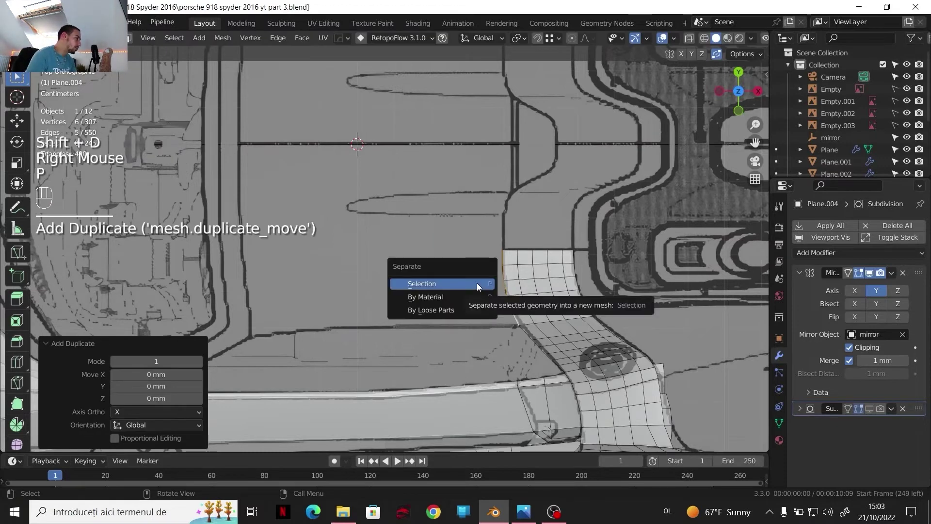
pyautogui.press('Tab')
pyautogui.click(506, 284)
pyautogui.press('Tab')
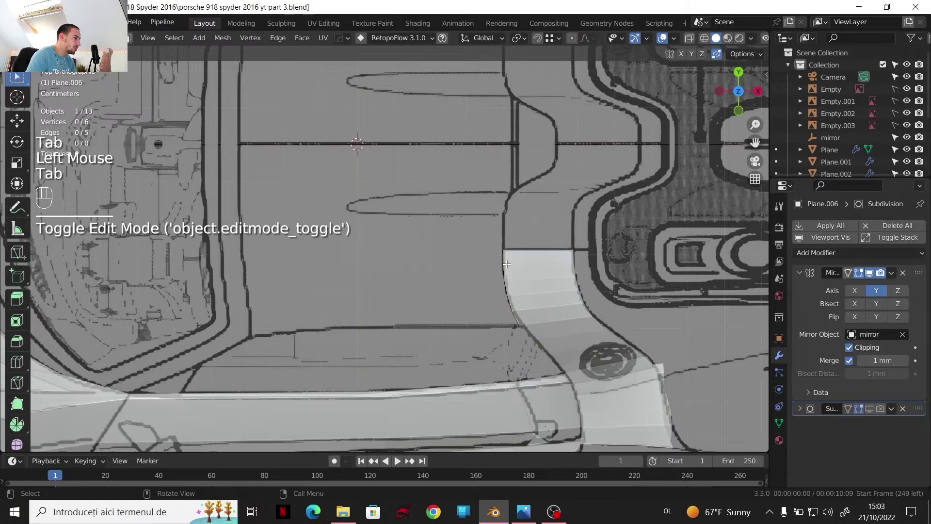
pyautogui.press('1')
pyautogui.moveTo(505, 251); pyautogui.dragTo(525, 257)
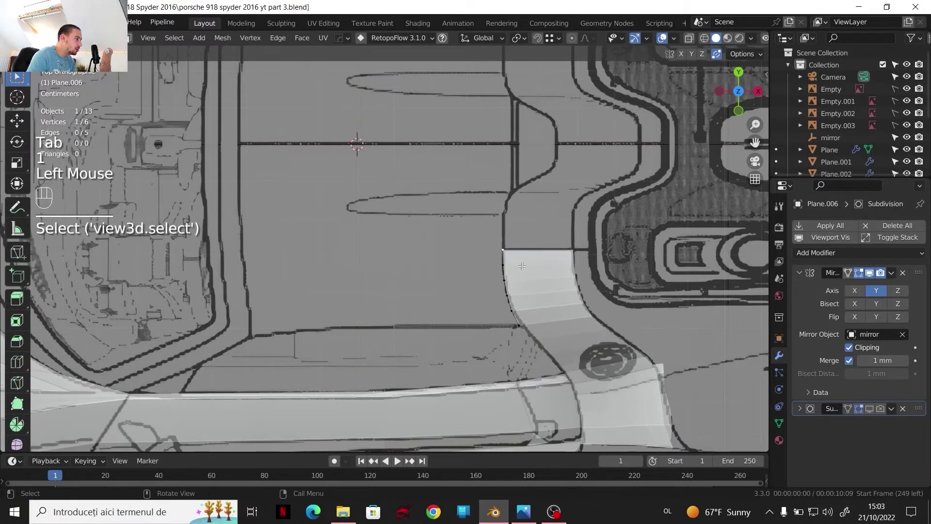
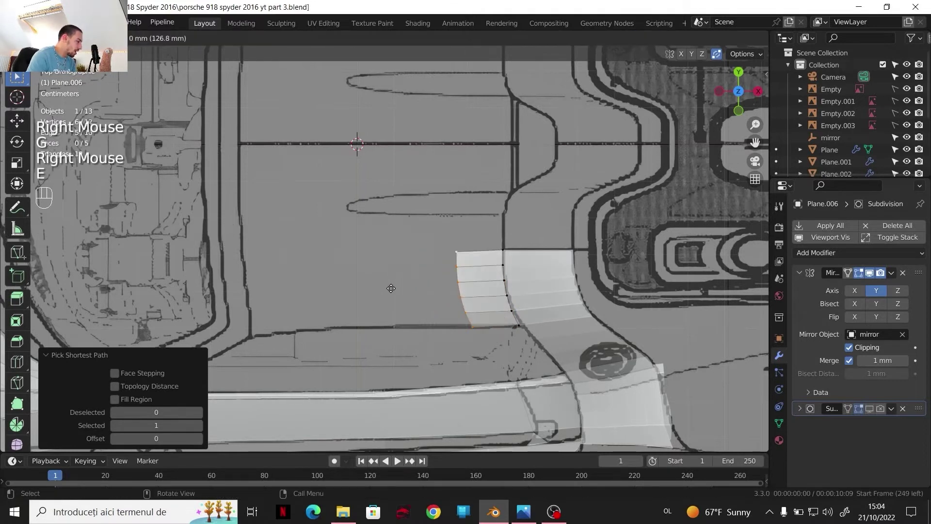
# - Extrude Plane.006's open edge about 710 mm along X across the rear deck
pyautogui.press('x')
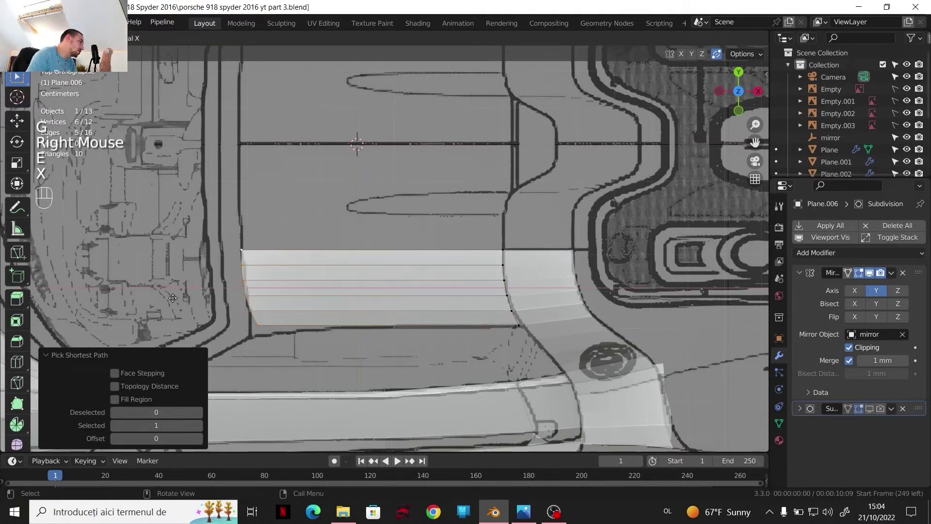
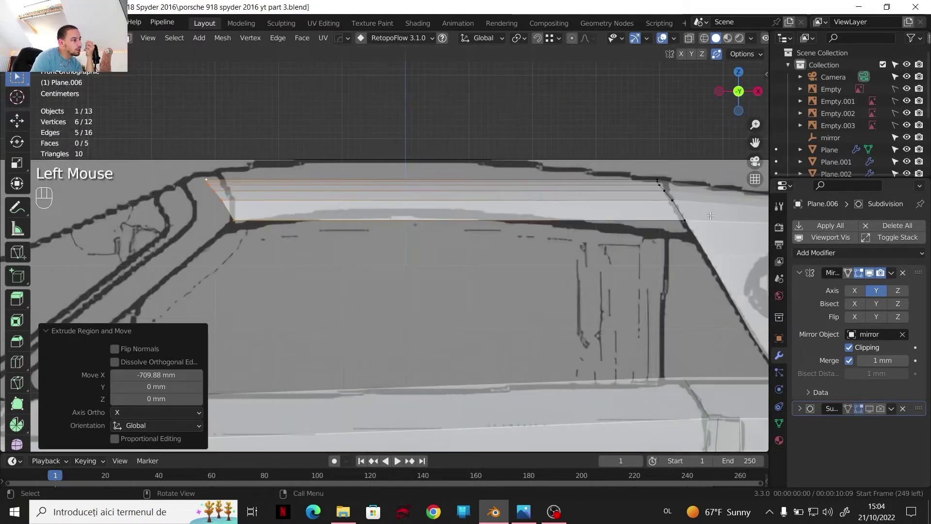
pyautogui.click(738, 77)
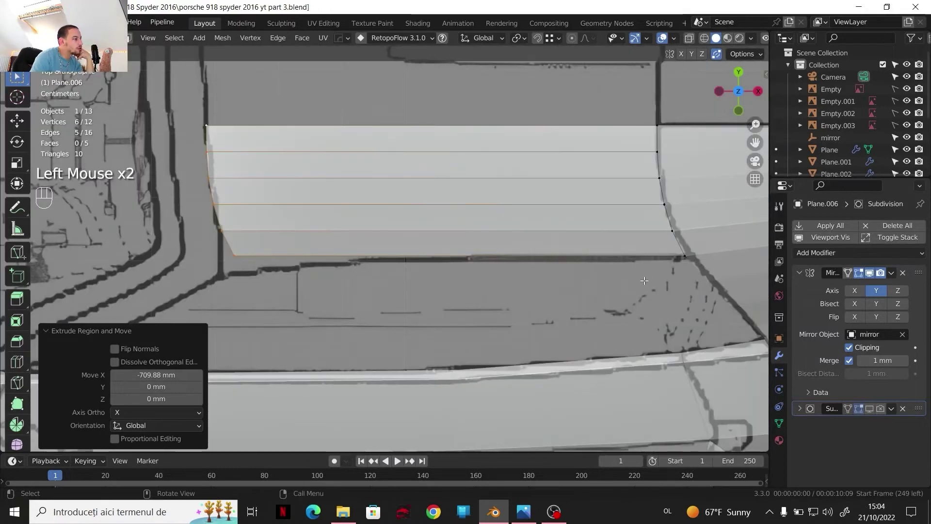
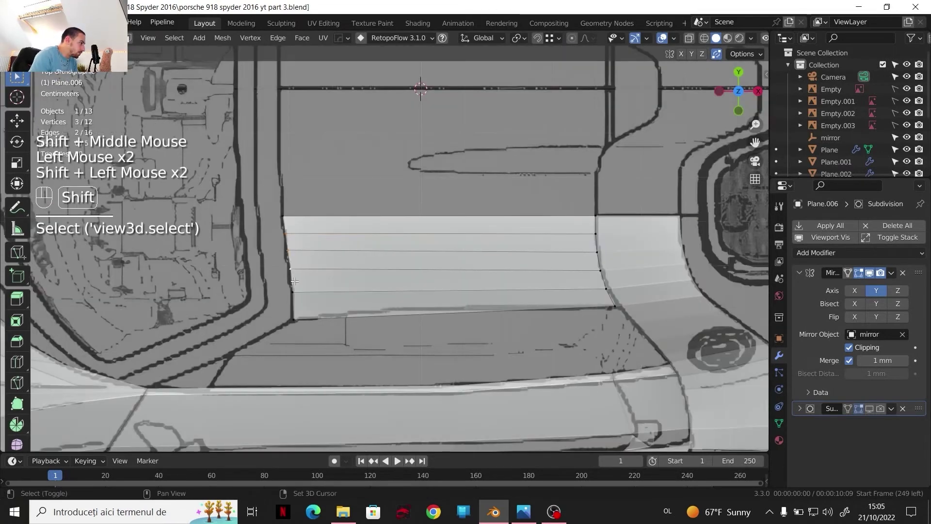
# - Slide the deck panel's outer edge along X to meet the blueprint line
pyautogui.press('g')
pyautogui.press('x')
pyautogui.click(314, 281)
pyautogui.press('g')
pyautogui.press('x')
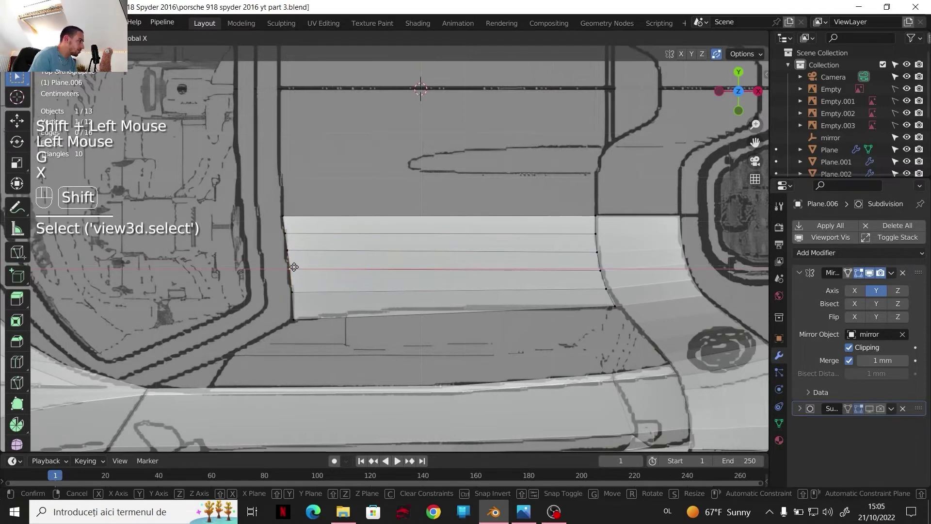
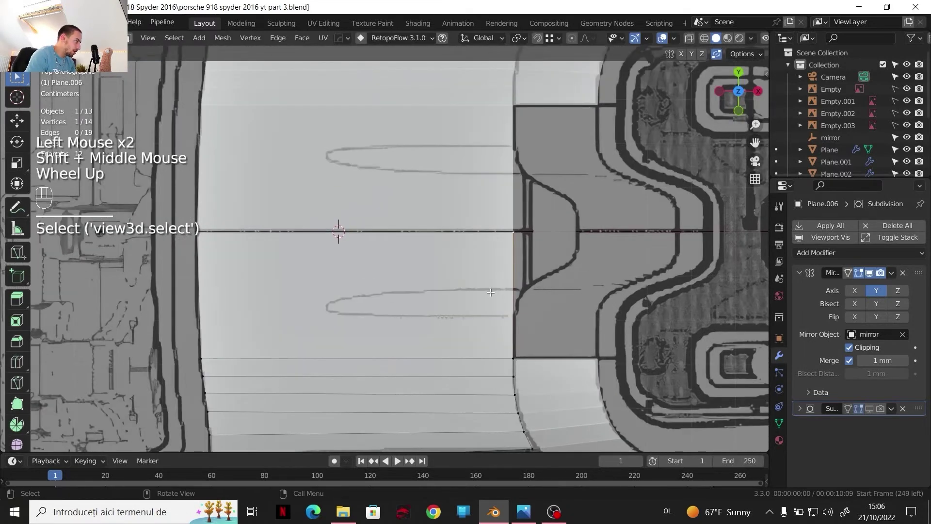
# - Cut a new edge loop across Plane.006 and raise it about 22.9 mm along Z
pyautogui.press('ctrl+r')
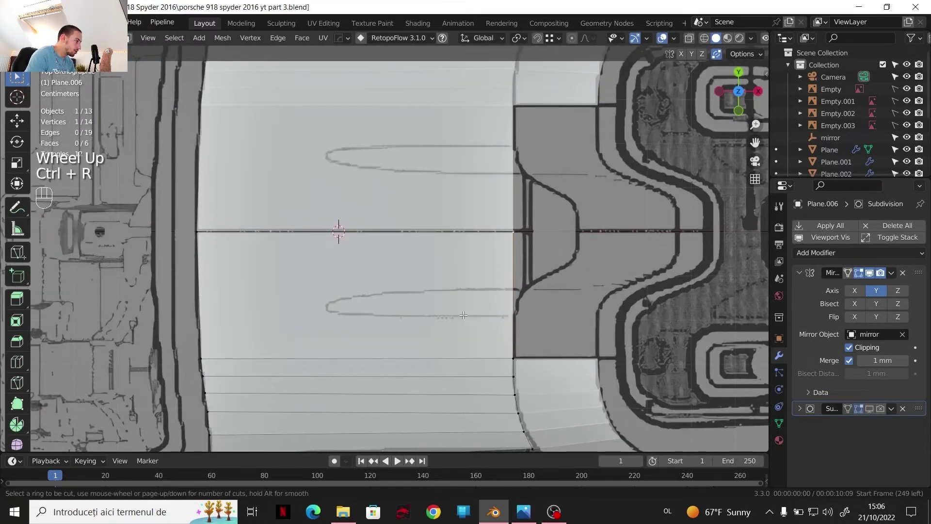
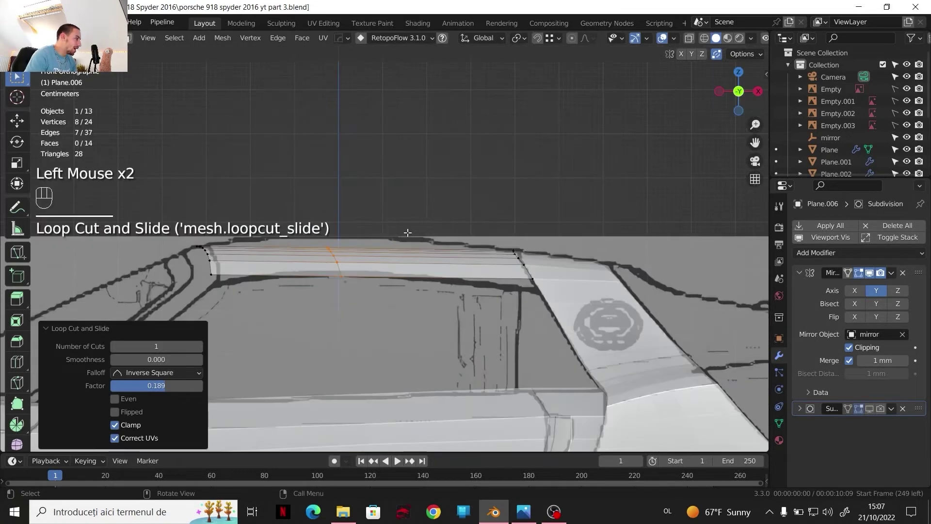
pyautogui.scroll(3)
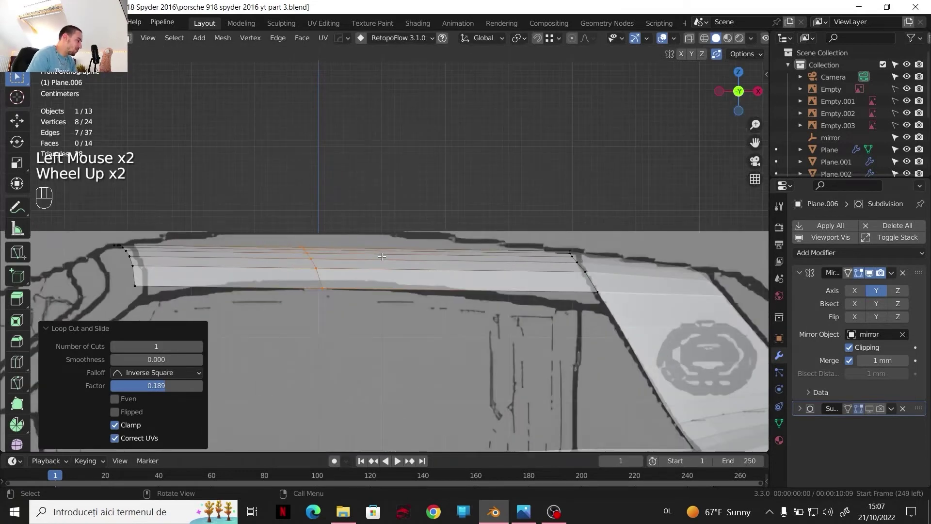
pyautogui.scroll(3)
pyautogui.press('g')
pyautogui.press('z')
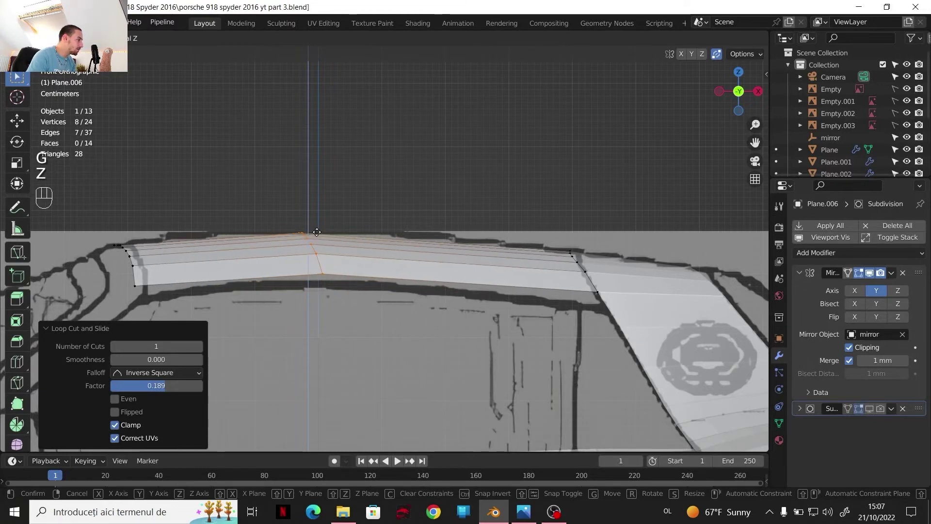
pyautogui.moveTo(318, 230); pyautogui.dragTo(365, 255)
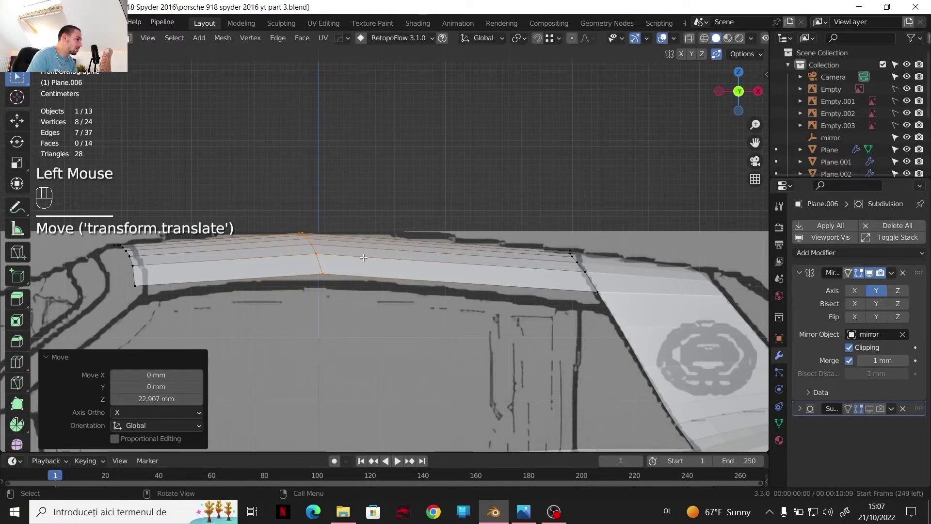
pyautogui.scroll(3)
pyautogui.click(759, 91)
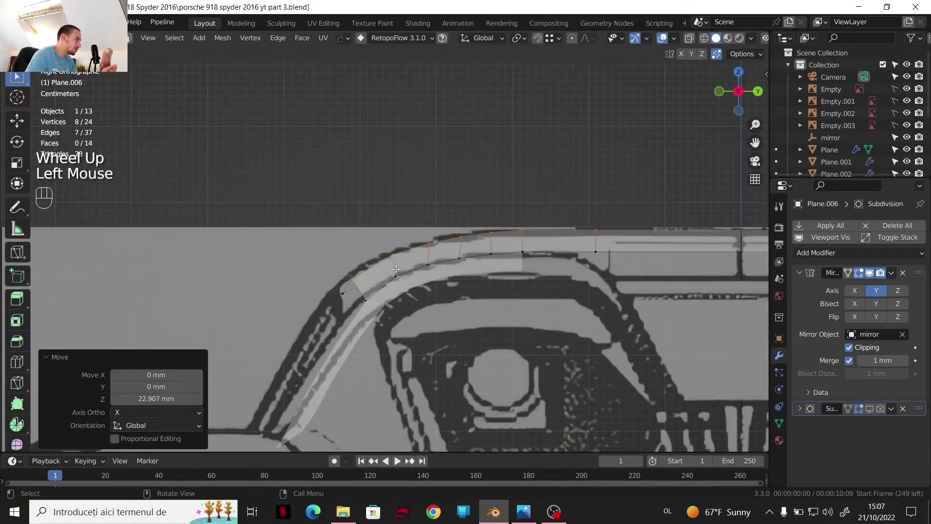
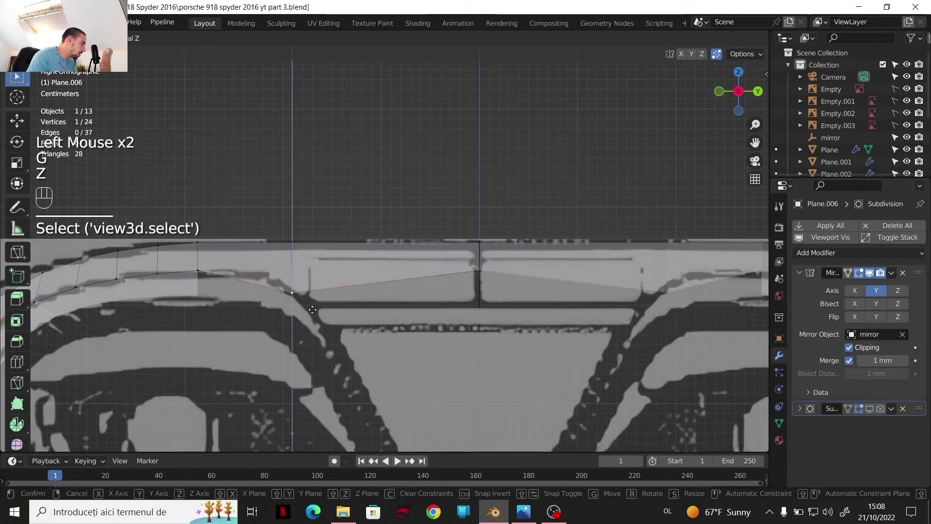
# - Adjust vertices on the rear deck's top edge along Z toward the blueprint outline
pyautogui.click(336, 274)
pyautogui.moveTo(484, 265); pyautogui.dragTo(526, 509)
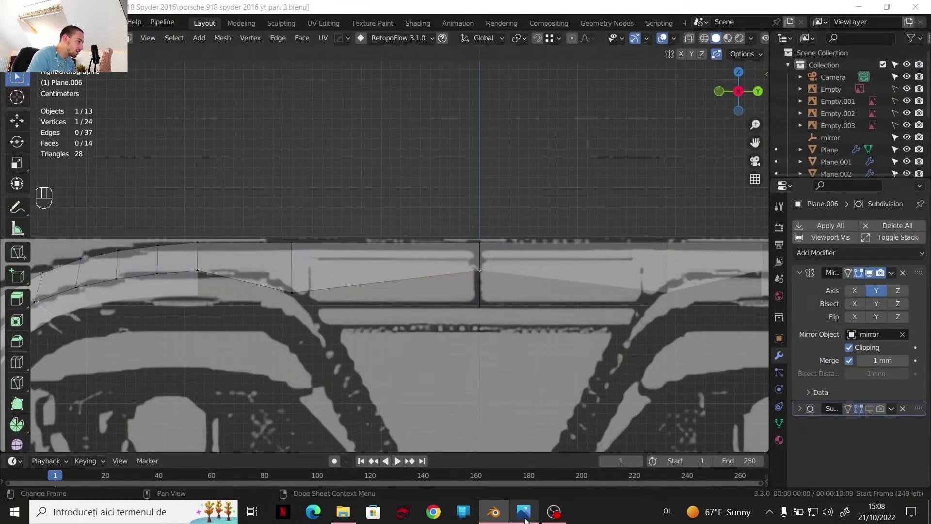
pyautogui.press('g')
pyautogui.press('z')
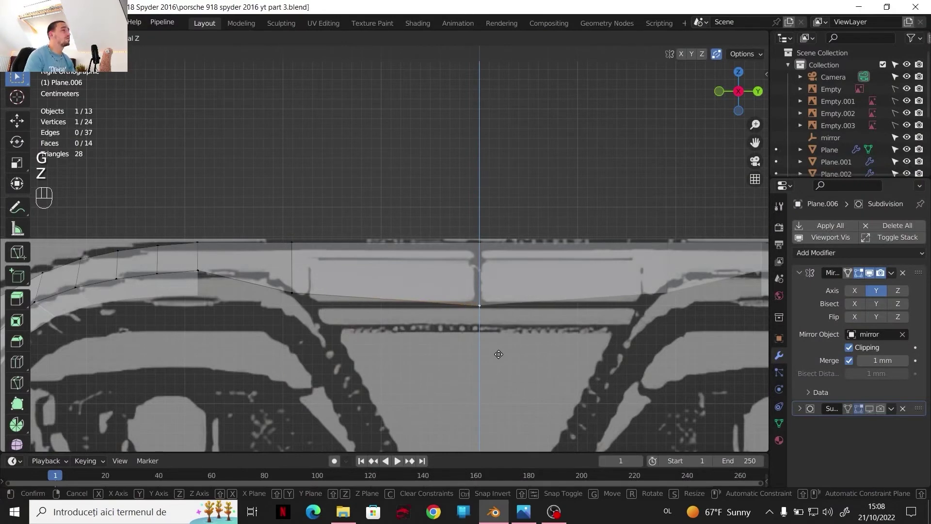
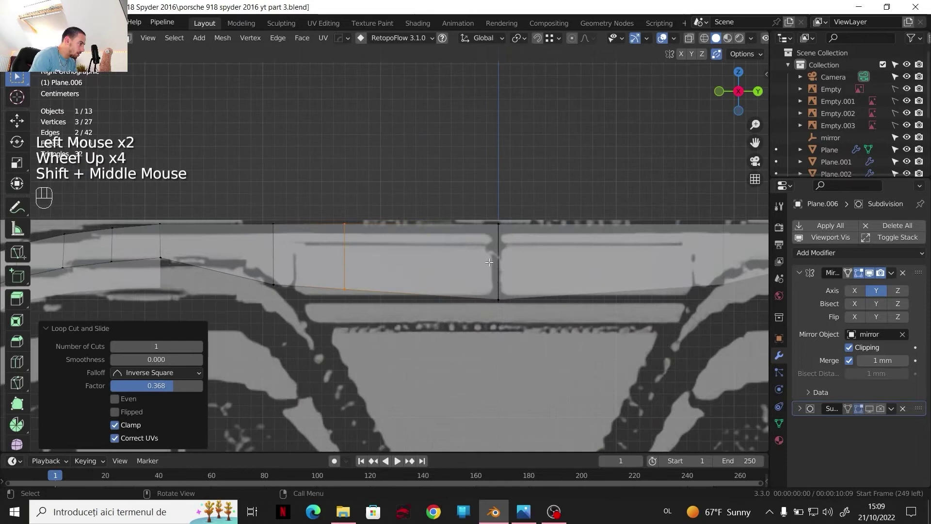
pyautogui.click(347, 288)
pyautogui.press('g')
pyautogui.press('z')
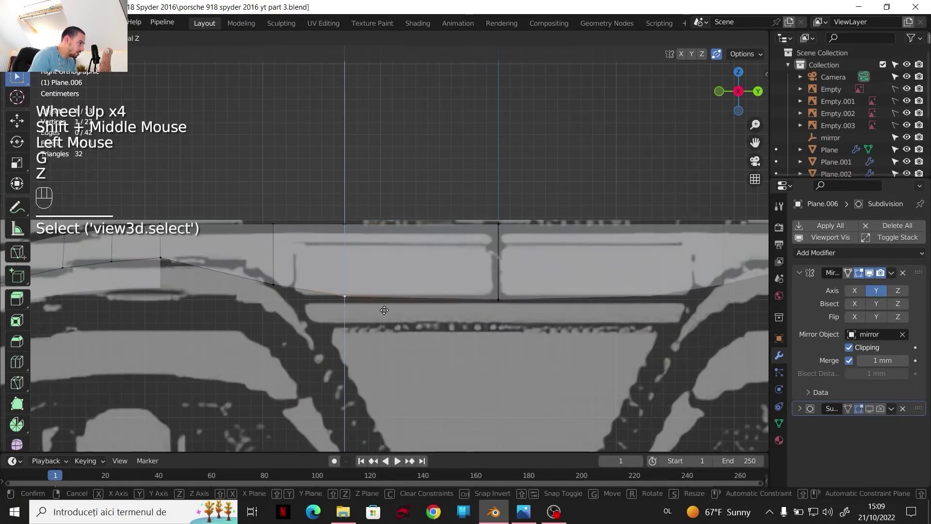
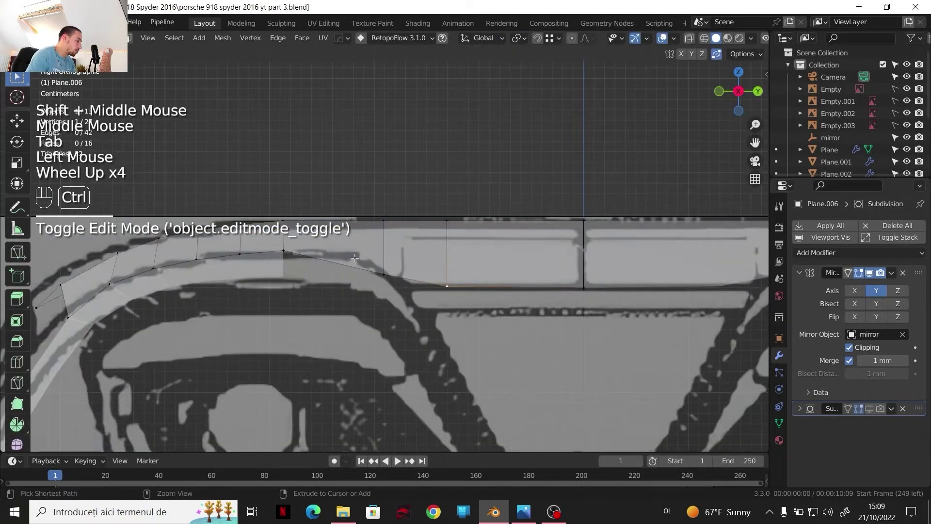
# - Add cuts along the top edge path and raise the new vertices about 9.3 mm along Z
pyautogui.press('ctrl+r')
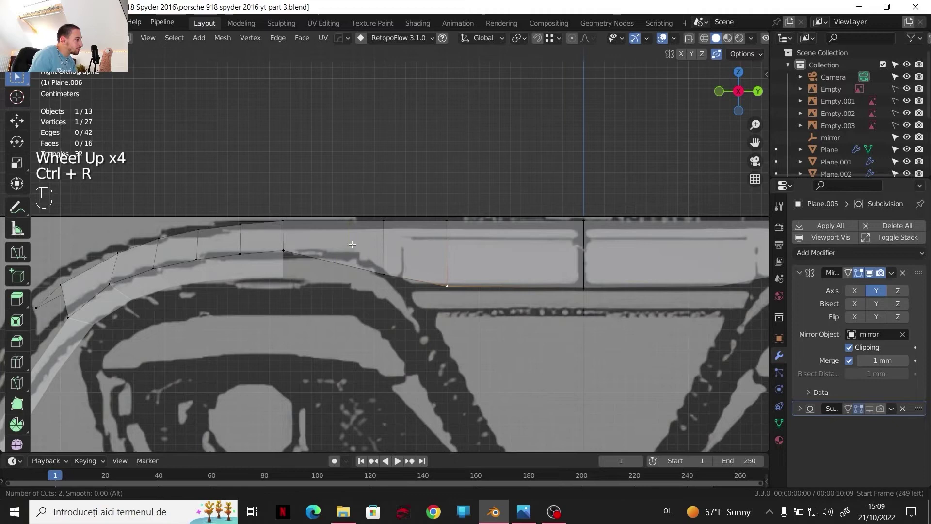
pyautogui.rightClick(348, 248)
pyautogui.moveTo(338, 262); pyautogui.dragTo(371, 268)
pyautogui.press('g')
pyautogui.press('z')
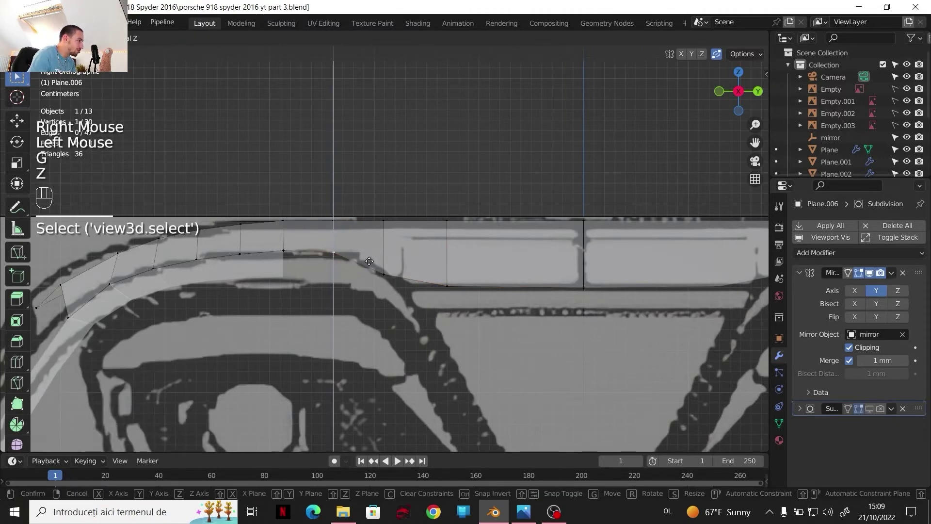
pyautogui.click(375, 259)
pyautogui.scroll(-3)
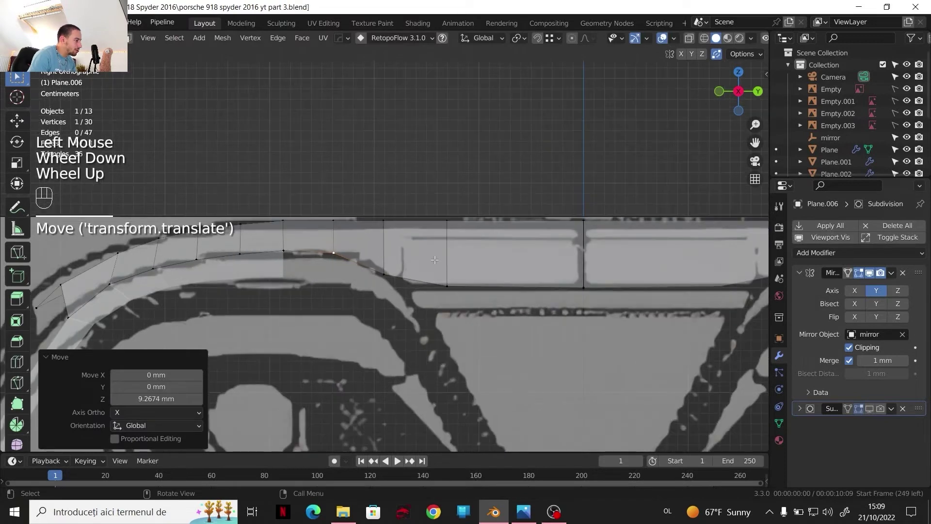
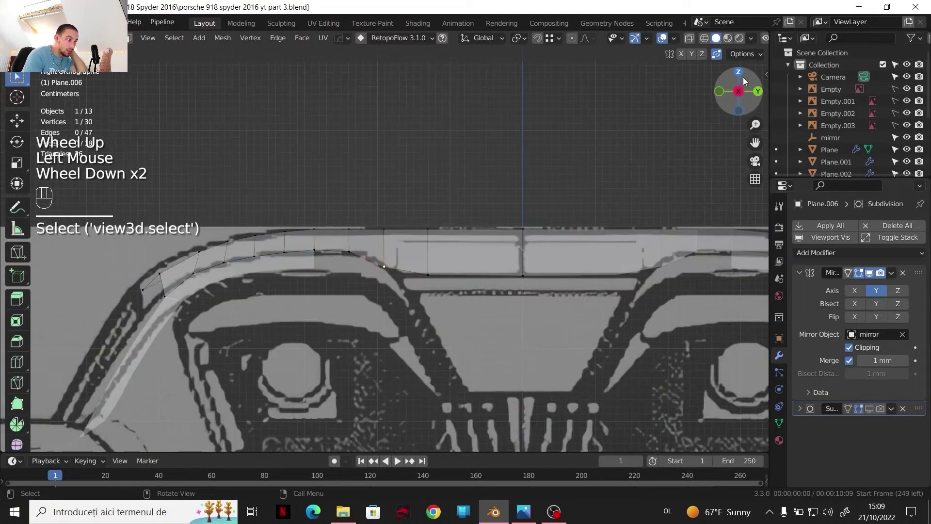
# - Inspect the rear deck panel from above and against the rear photo after lowering its top edge
pyautogui.click(744, 77)
pyautogui.scroll(-3)
pyautogui.scroll(-3)
pyautogui.middleClick(385, 261)
pyautogui.scroll(3)
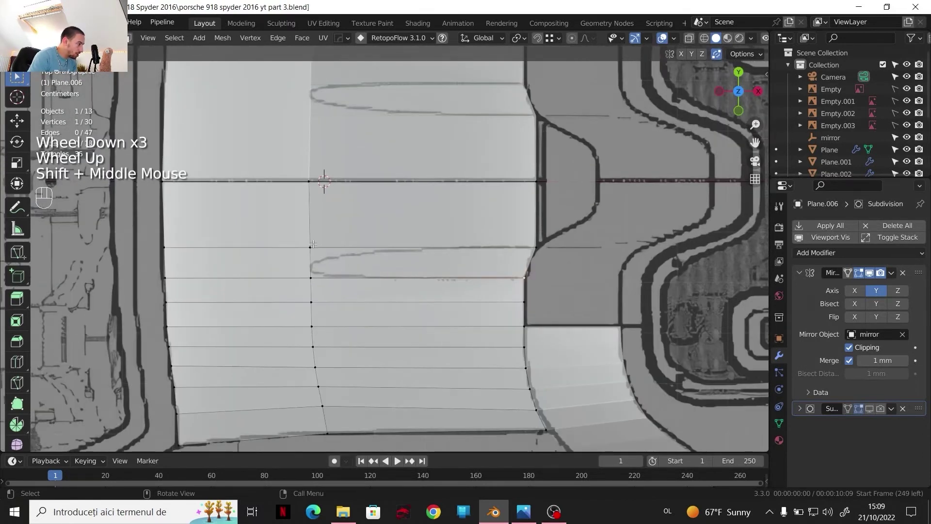
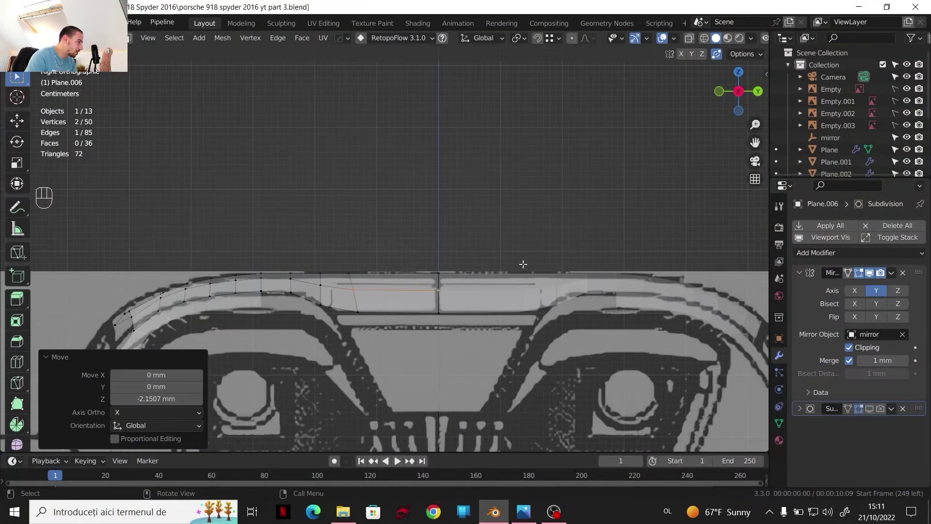
pyautogui.scroll(-3)
pyautogui.scroll(-3)
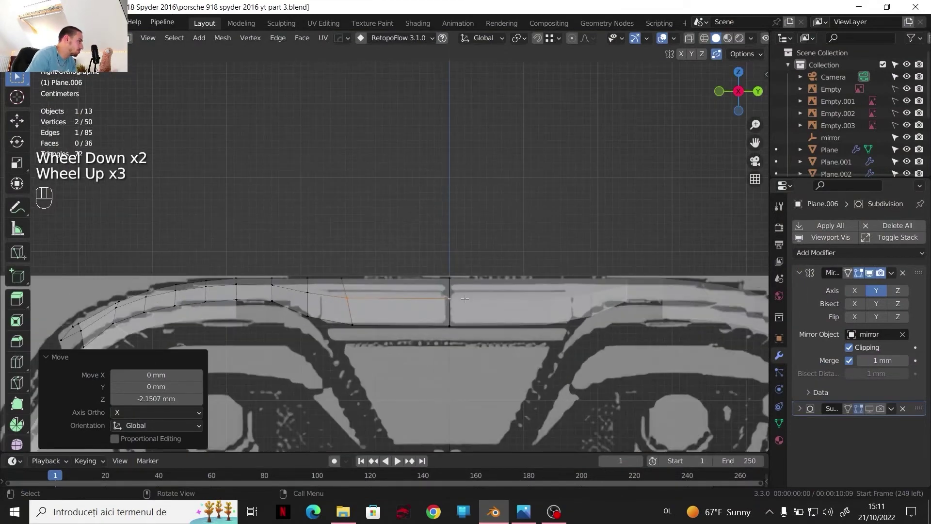
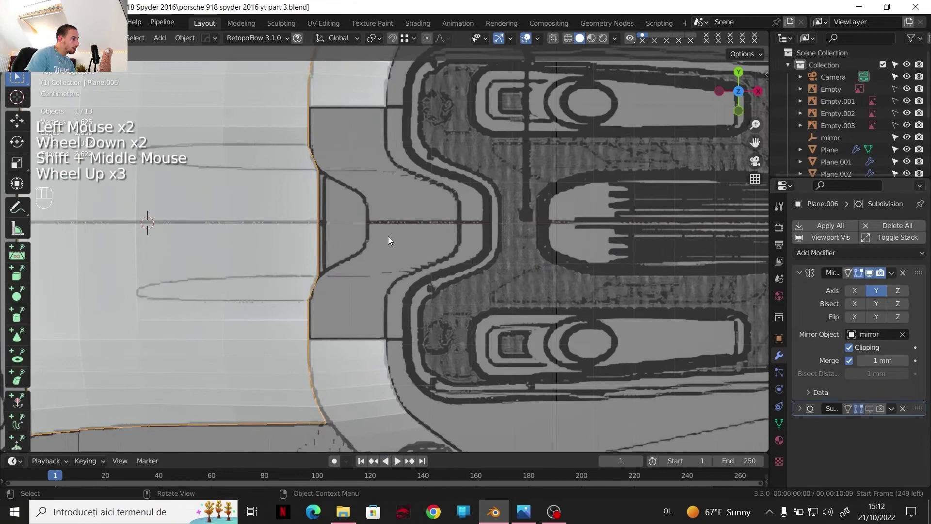
# - Select the curved side panel near the tail and enter Edit Mode on its mesh
pyautogui.click(355, 367)
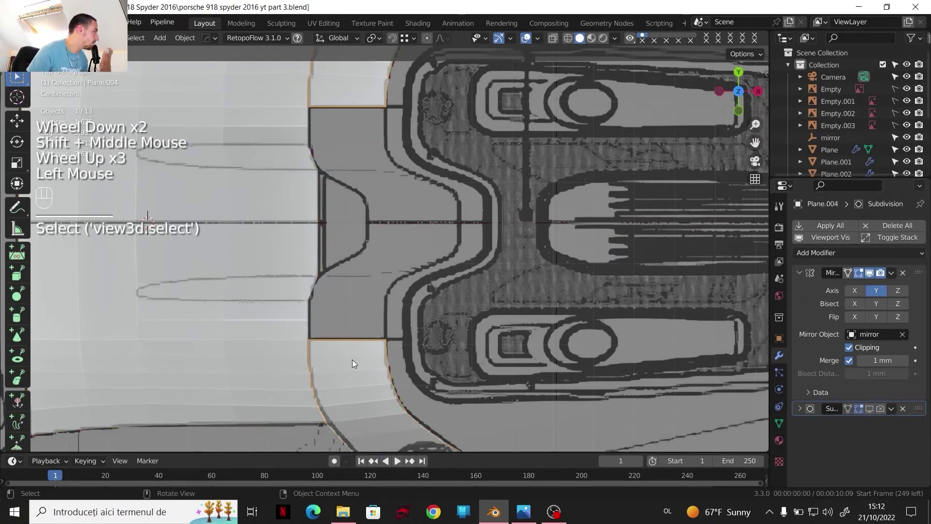
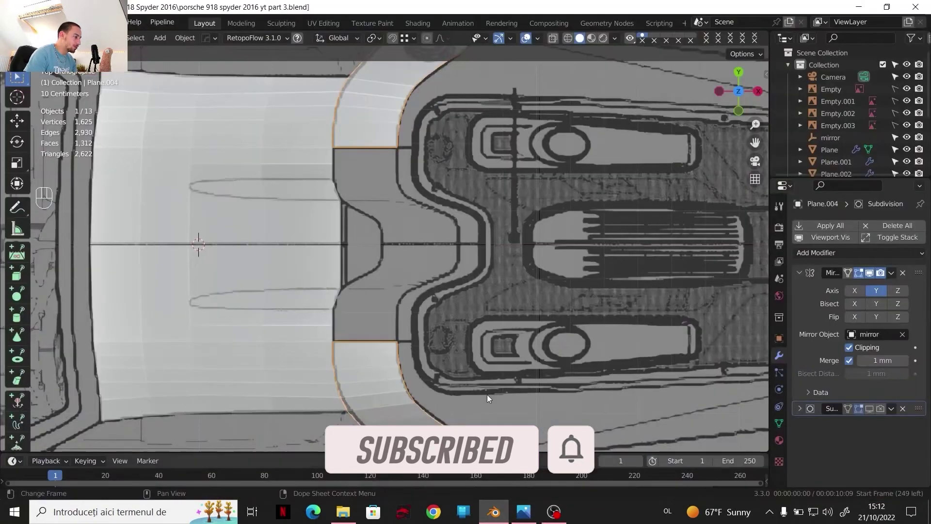
pyautogui.scroll(3)
pyautogui.scroll(-3)
pyautogui.scroll(3)
pyautogui.click(389, 371)
pyautogui.press('Tab')
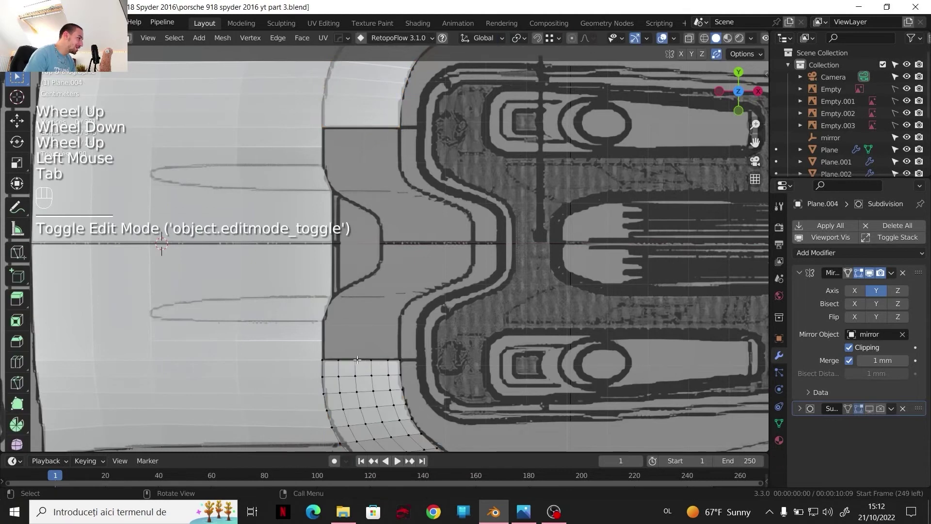
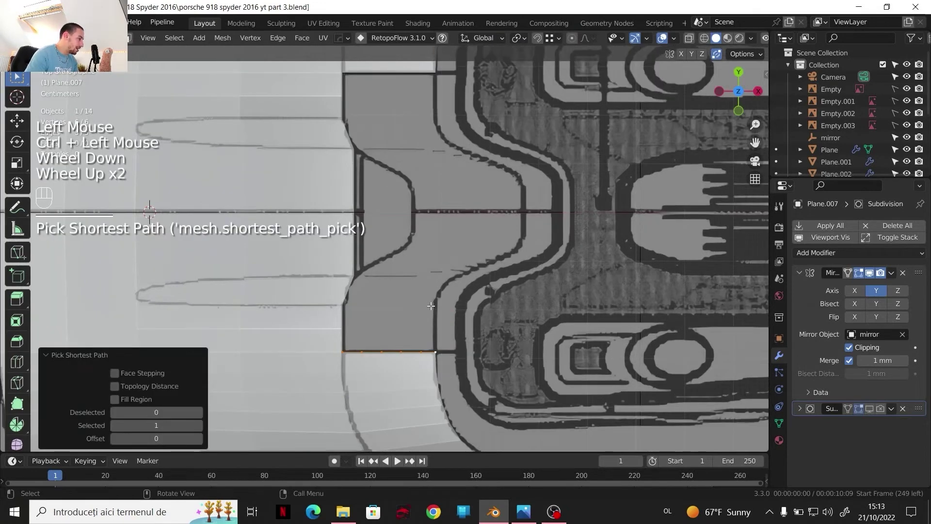
# - Cut the small panel into strips, flatten its vertices along Z and raise them about 12.6 mm
pyautogui.press('e')
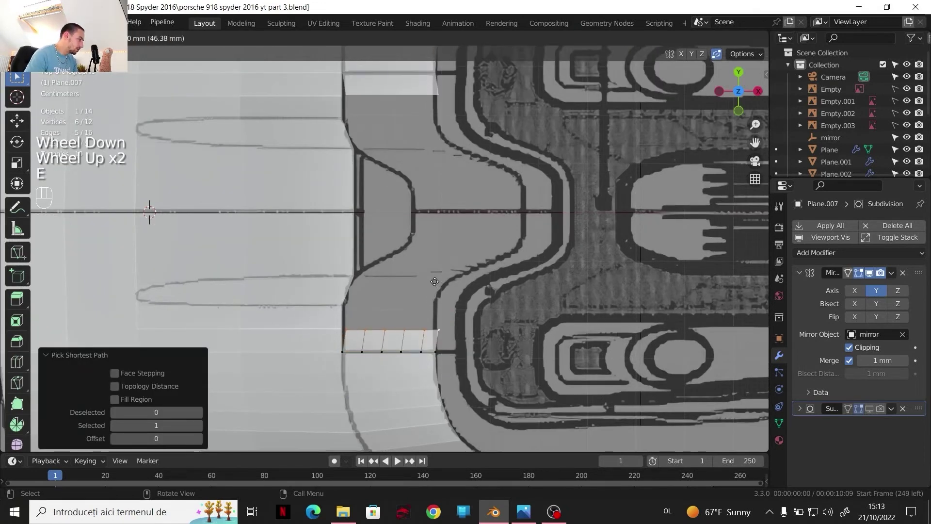
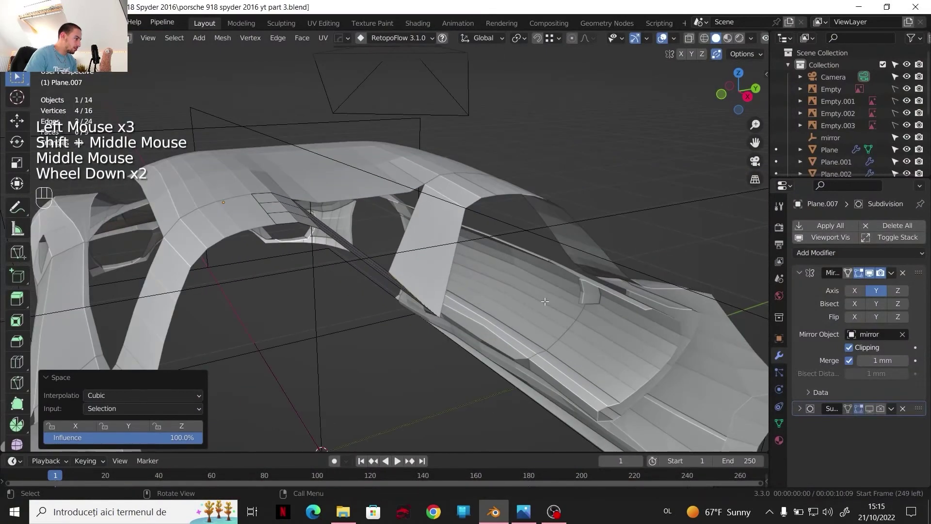
pyautogui.press('s')
pyautogui.press('z')
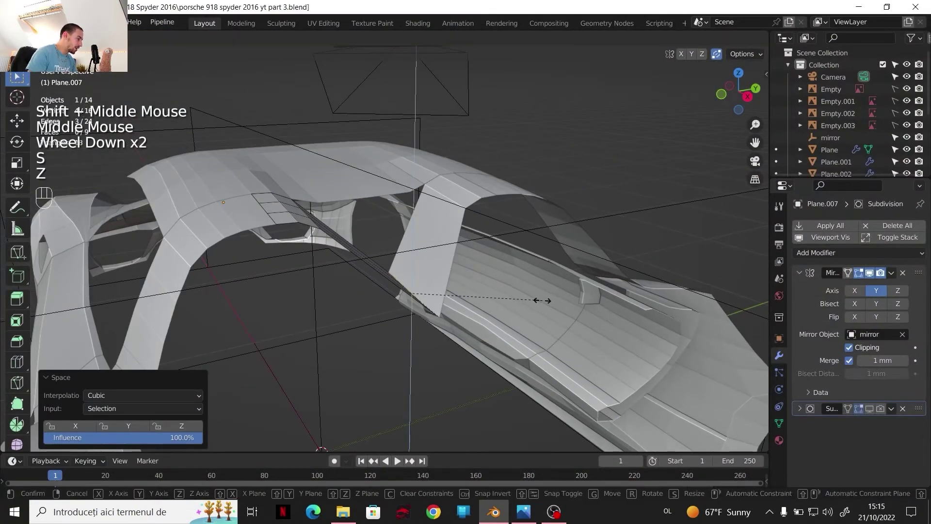
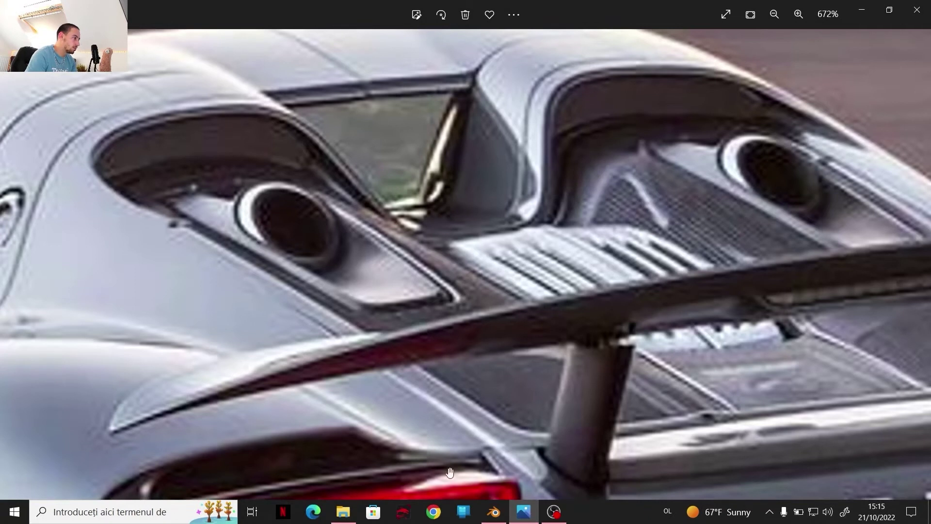
pyautogui.scroll(3)
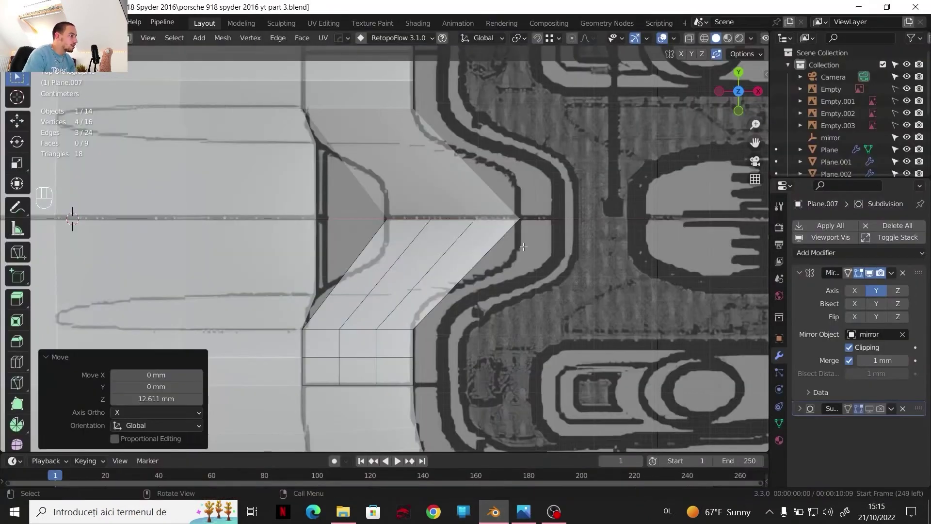
# - Shift Plane.007's upper edge and selected vertices sideways along one axis across the car
pyautogui.scroll(3)
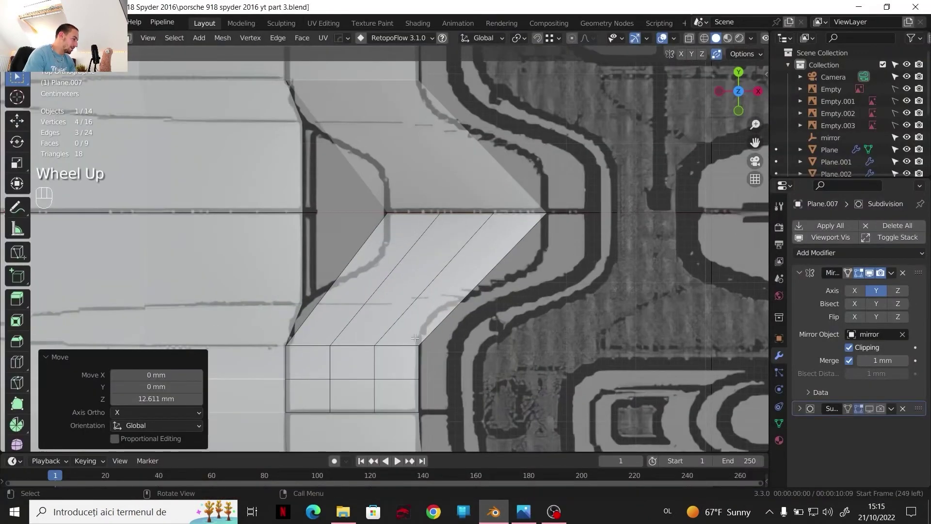
pyautogui.press('ctrl+r')
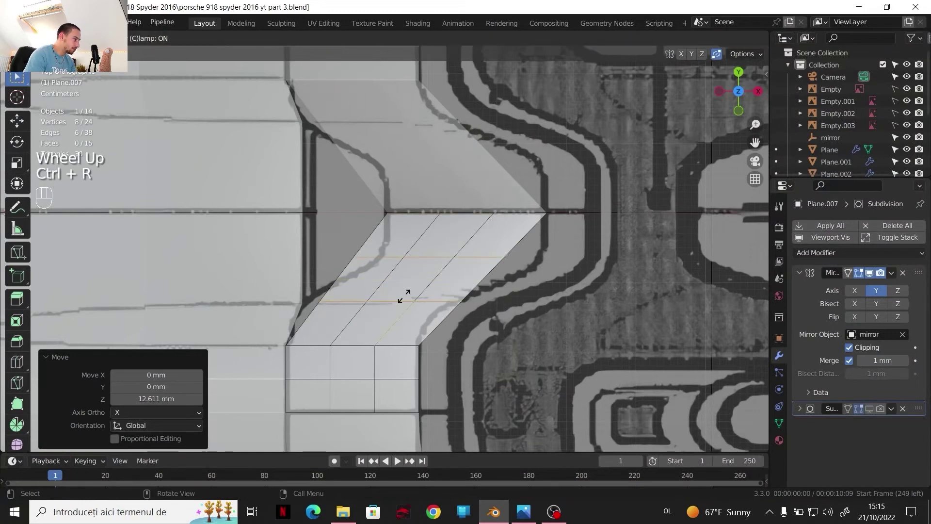
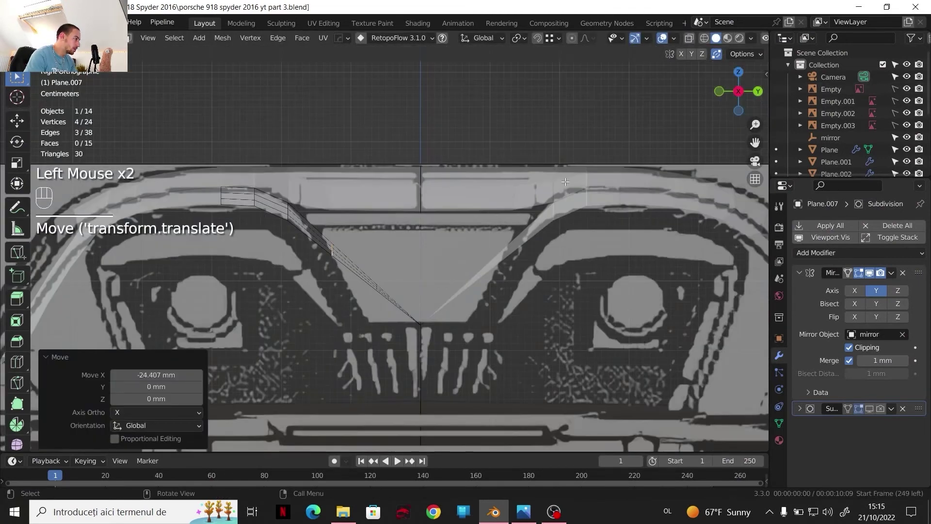
pyautogui.scroll(3)
pyautogui.press('g')
pyautogui.press('y')
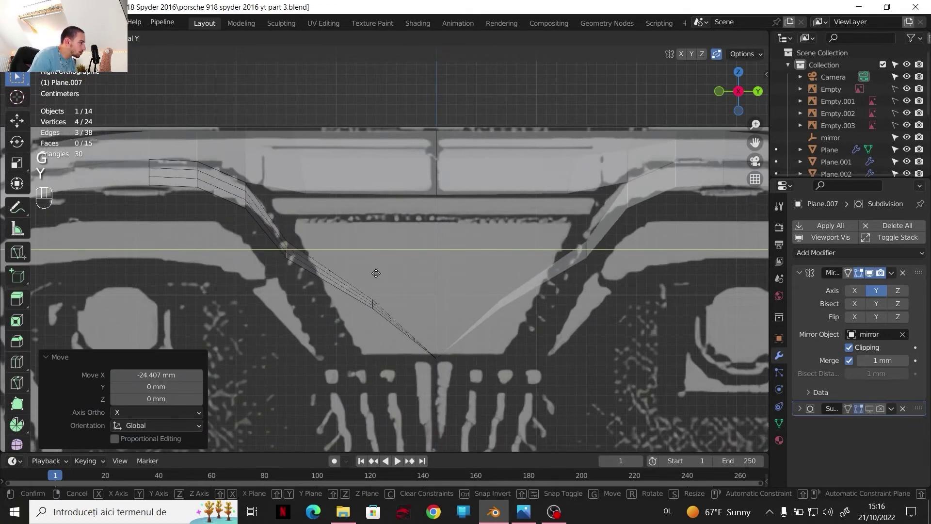
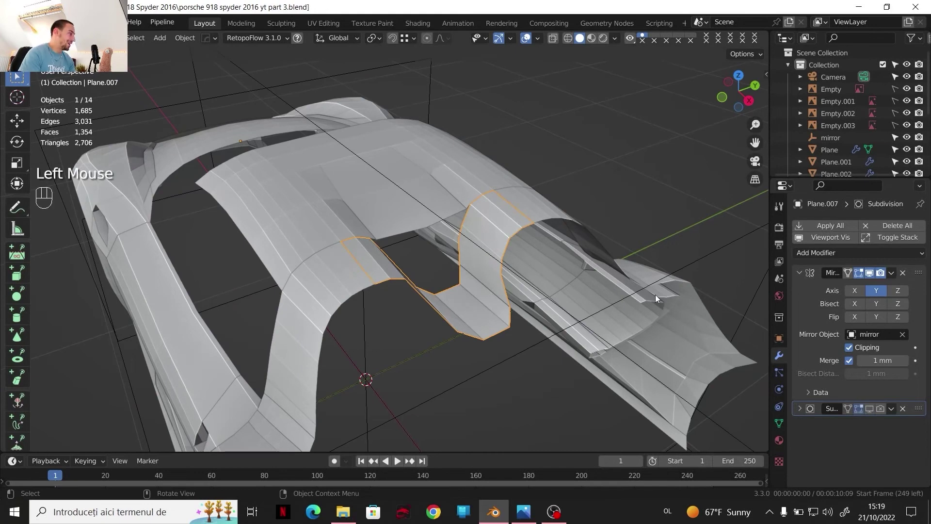
# - Orbit around the rear body and view it straight from above over the top blueprint
pyautogui.middleClick(498, 250)
pyautogui.scroll(-3)
pyautogui.scroll(-3)
pyautogui.moveTo(364, 285); pyautogui.dragTo(415, 284)
pyautogui.middleClick(452, 286)
pyautogui.moveTo(410, 242); pyautogui.dragTo(377, 255)
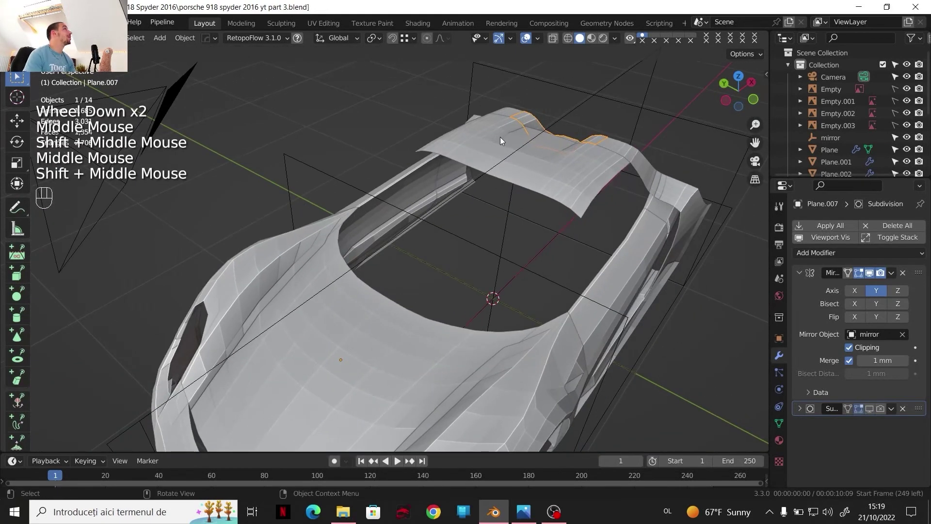
pyautogui.click(742, 87)
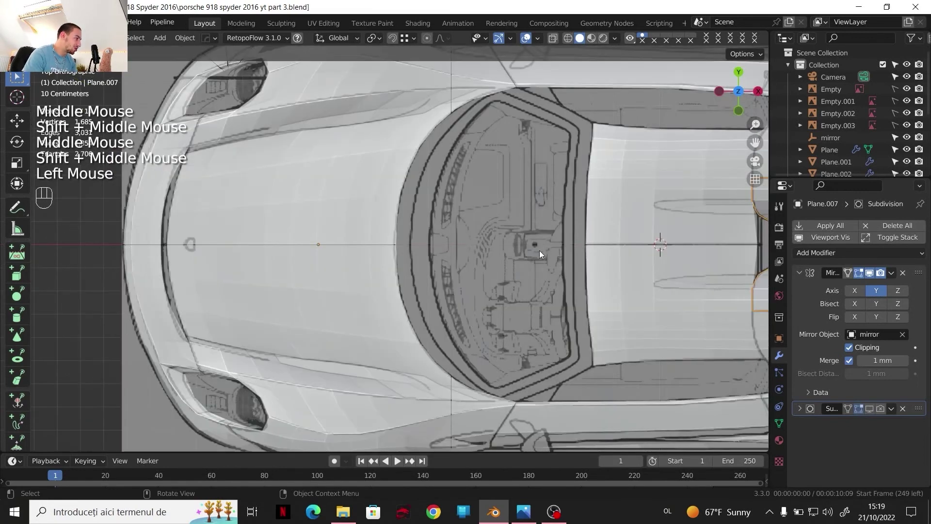
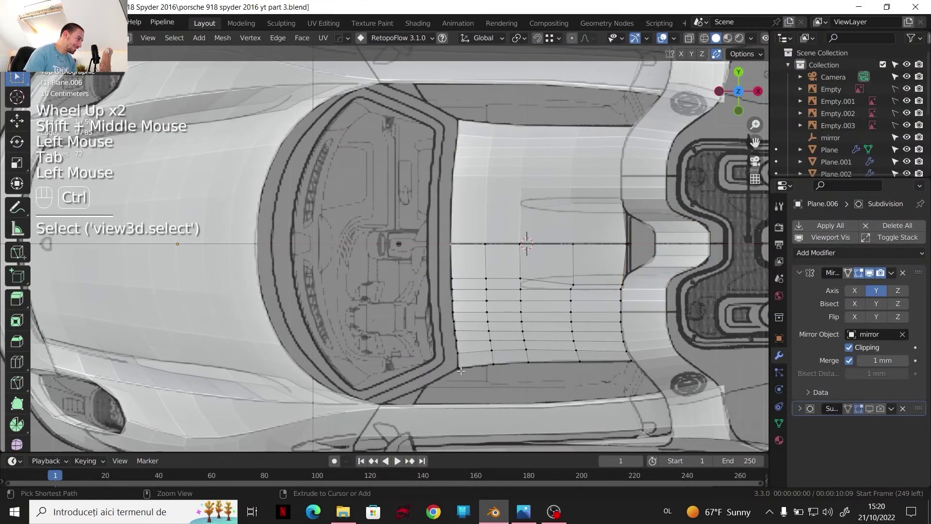
# - Pick an edge path on side panel Plane.006 and orbit to inspect it
pyautogui.click(458, 368)
pyautogui.moveTo(474, 347); pyautogui.dragTo(486, 303)
pyautogui.moveTo(484, 287); pyautogui.dragTo(469, 235)
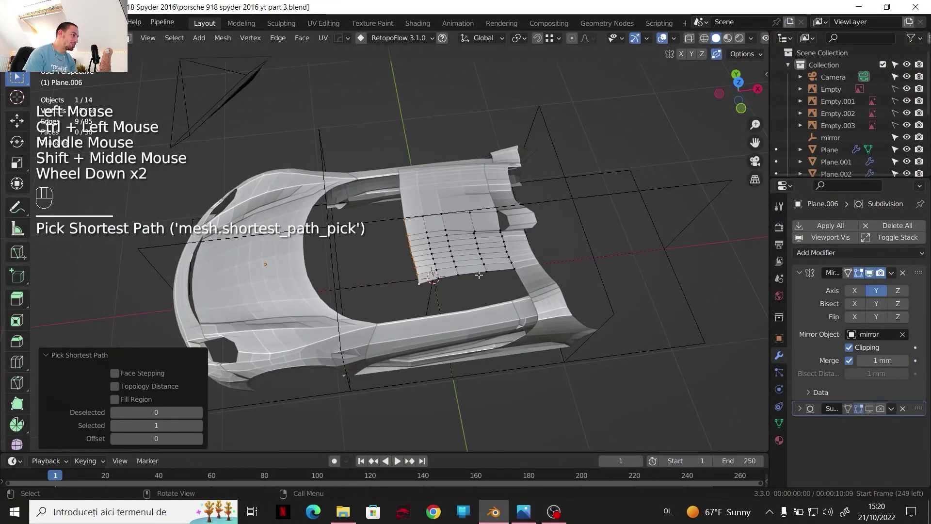
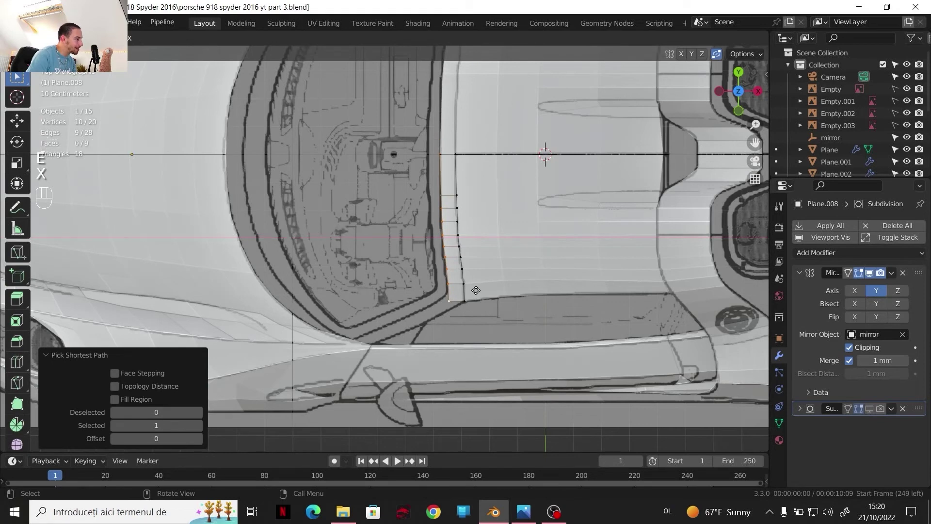
# - Select the intake vertices behind the door, orbiting around the body to reach them
pyautogui.click(477, 288)
pyautogui.scroll(3)
pyautogui.middleClick(462, 234)
pyautogui.click(452, 237)
pyautogui.scroll(3)
pyautogui.moveTo(586, 258); pyautogui.dragTo(642, 224)
pyautogui.scroll(-3)
pyautogui.scroll(-3)
pyautogui.middleClick(613, 250)
pyautogui.scroll(3)
# - Lower the intake vertices along Z to match the close-up reference photo
pyautogui.press('g')
pyautogui.press('z')
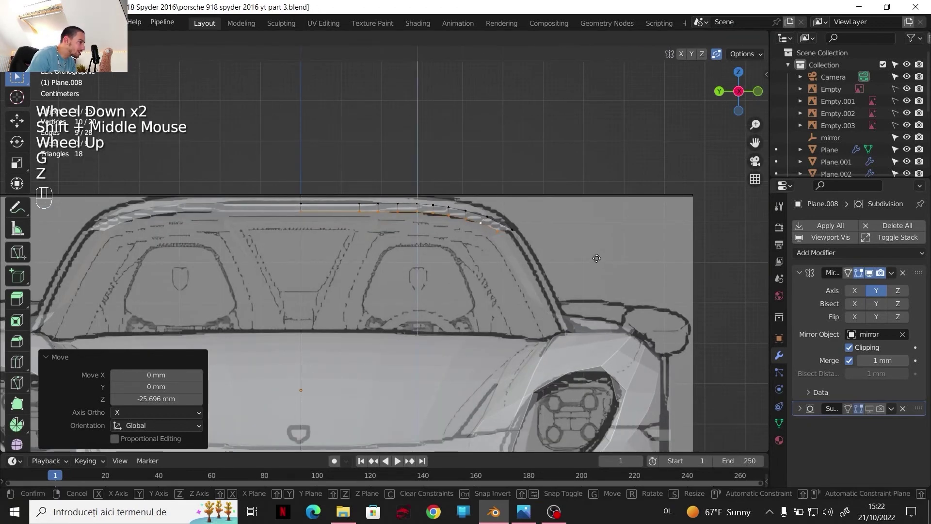
pyautogui.click(598, 256)
pyautogui.scroll(3)
pyautogui.scroll(-3)
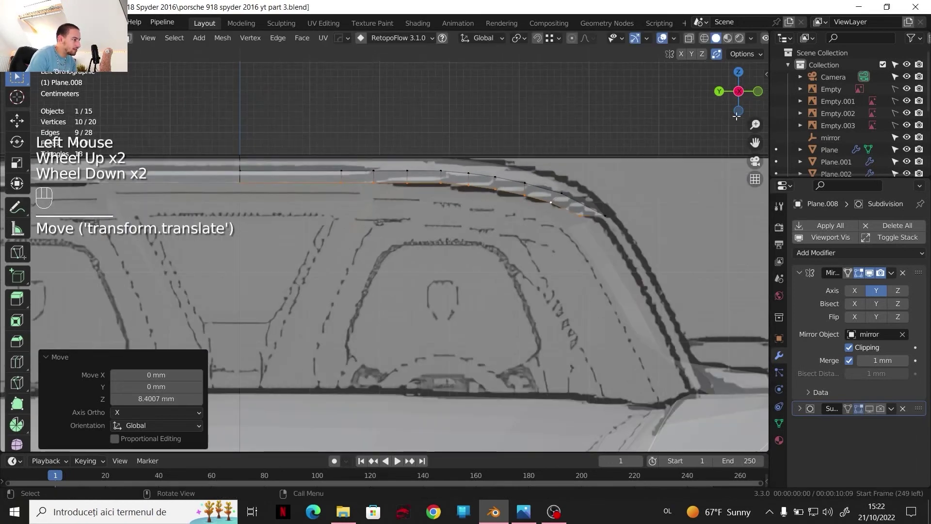
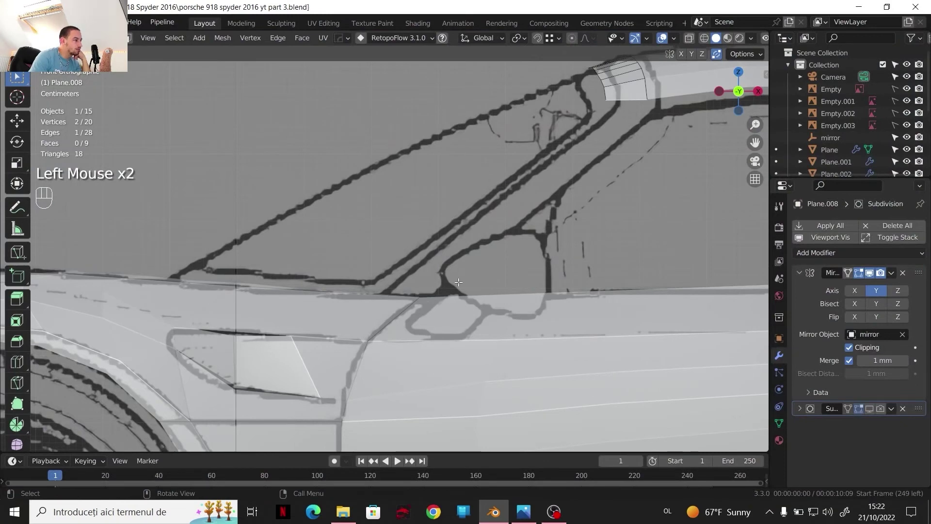
pyautogui.scroll(-3)
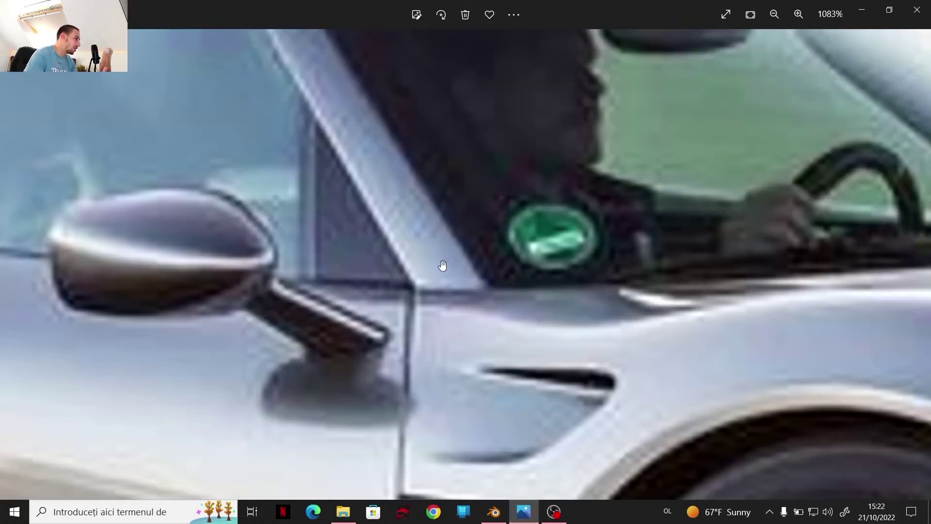
pyautogui.scroll(-3)
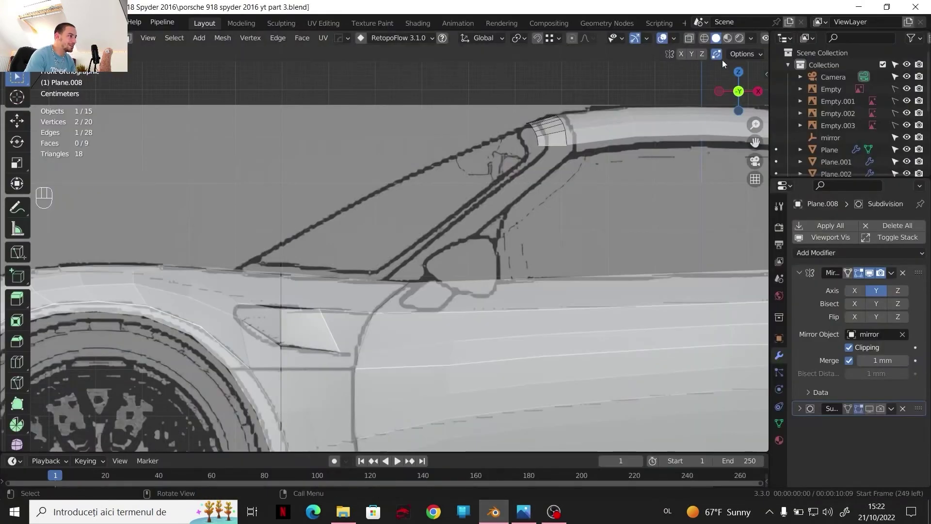
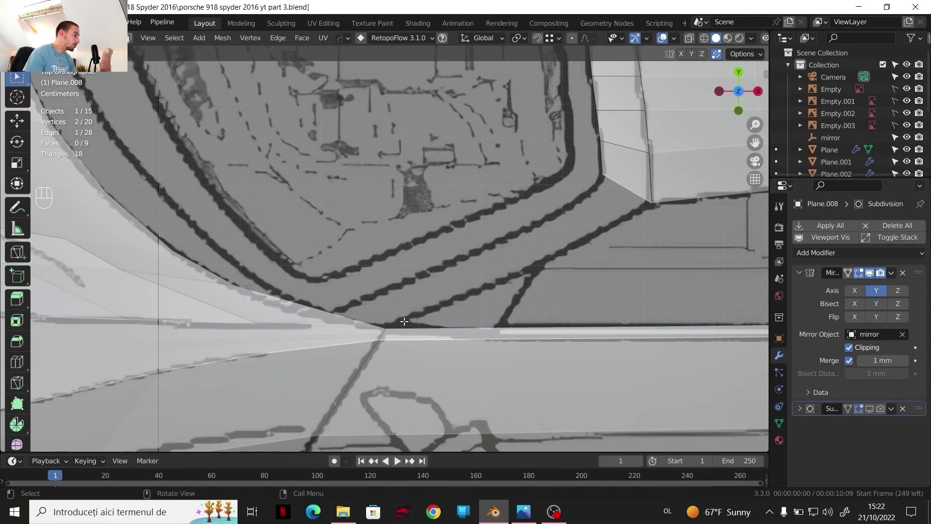
# - Leave Edit Mode, pan along the body's side edge and select the main body mesh
pyautogui.scroll(-3)
pyautogui.press('F5')
pyautogui.moveTo(531, 228); pyautogui.dragTo(514, 239)
pyautogui.scroll(3)
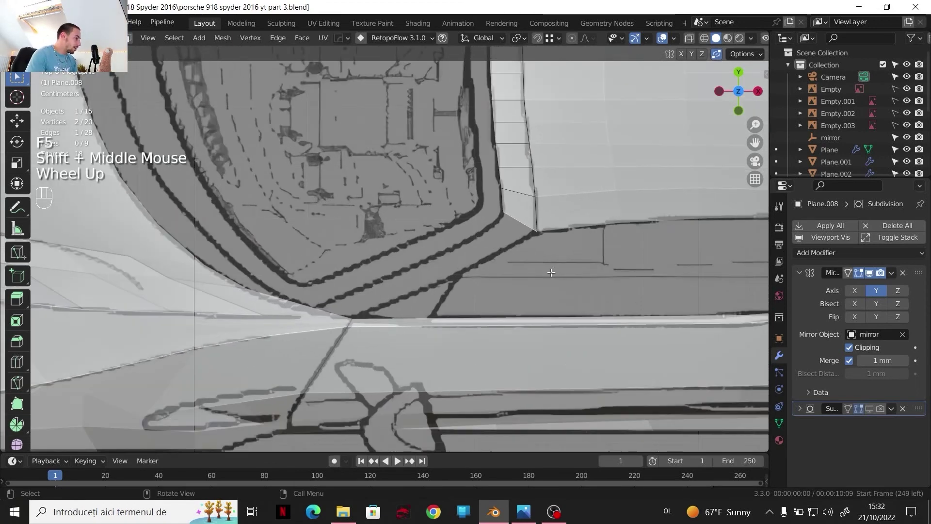
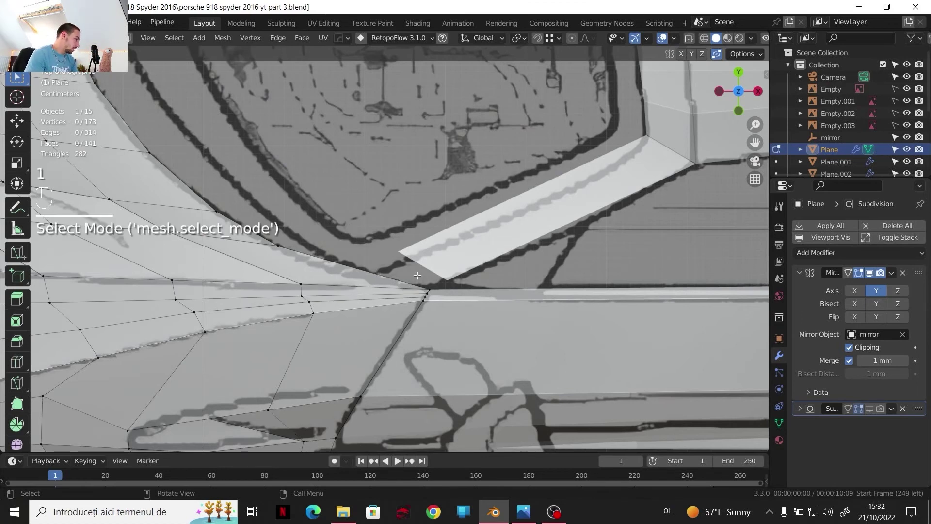
pyautogui.press('1')
pyautogui.press('Tab')
pyautogui.click(438, 251)
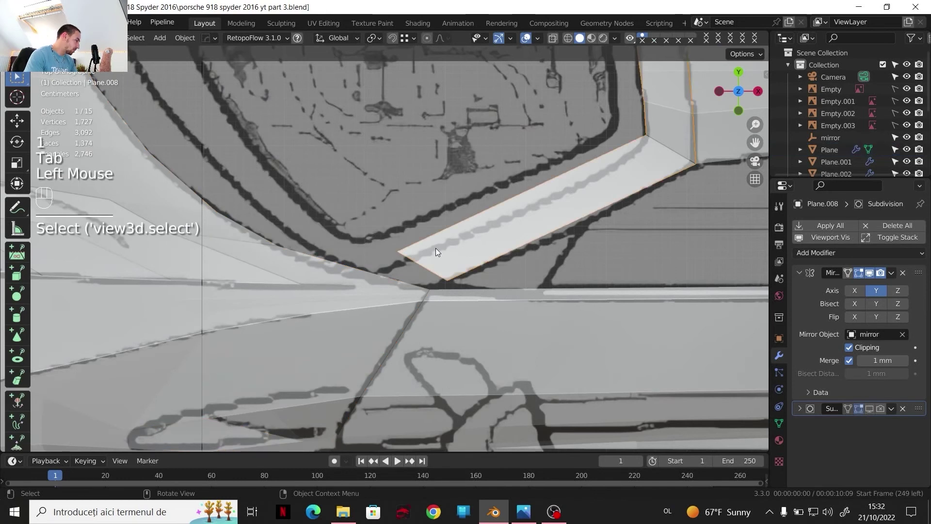
# - Re-enter Edit Mode on Plane.008 and begin sliding its edge vertices onto the blueprint lines
pyautogui.press('Tab')
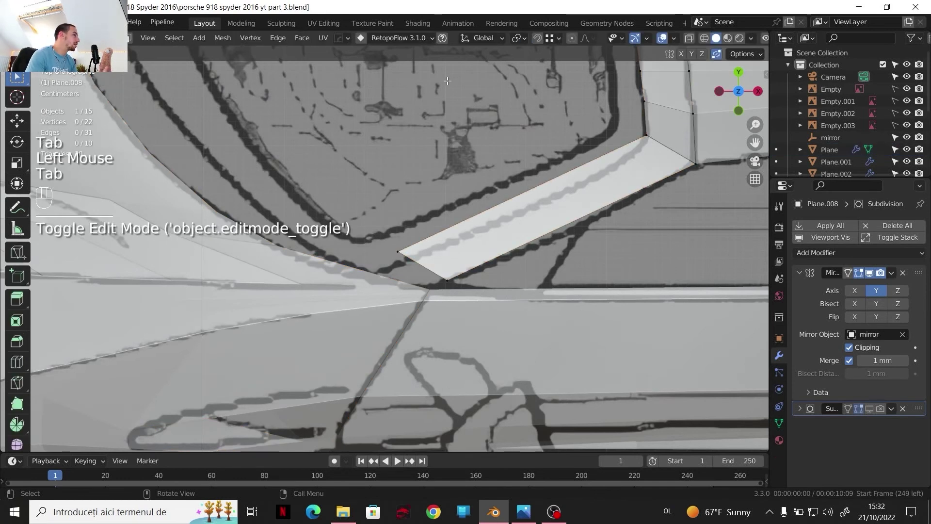
pyautogui.moveTo(537, 44); pyautogui.dragTo(512, 159)
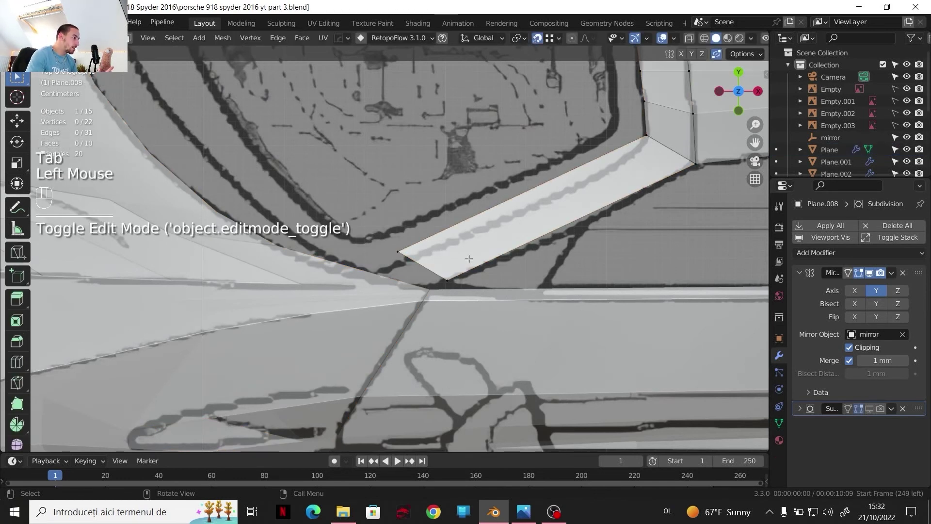
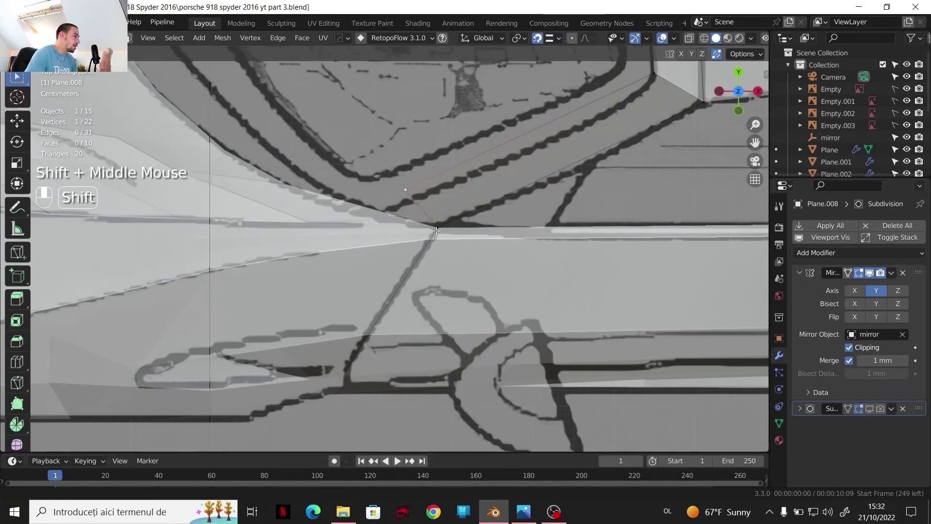
pyautogui.scroll(3)
pyautogui.press('g')
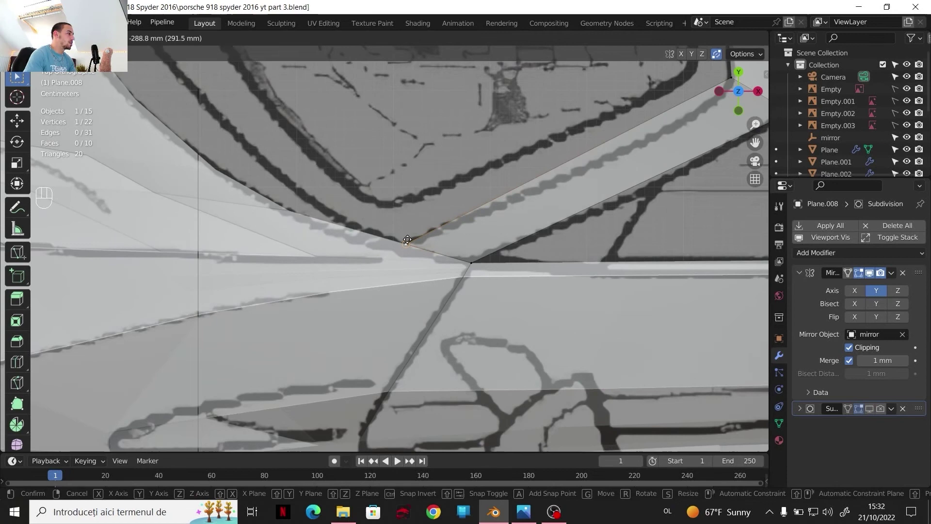
# - Confirm the edge-vertex move and check it from straight side and front views
pyautogui.click(408, 237)
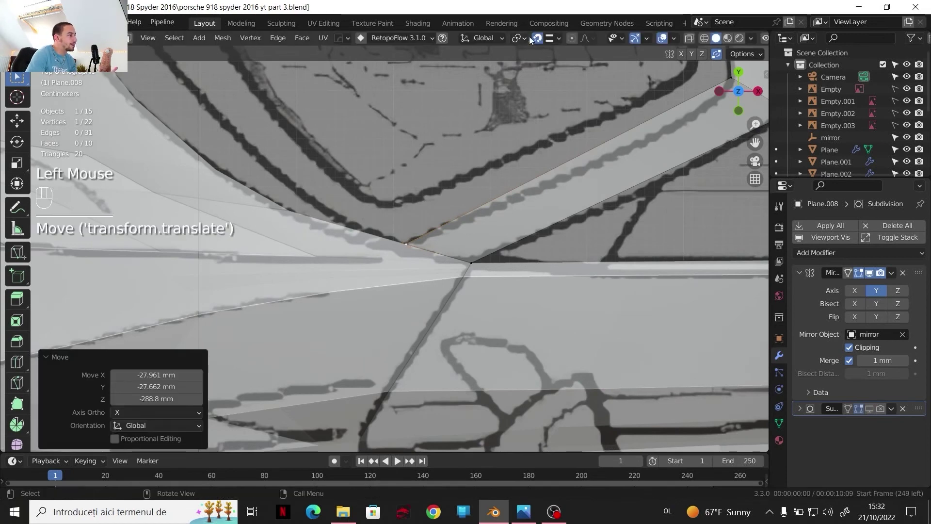
pyautogui.click(547, 42)
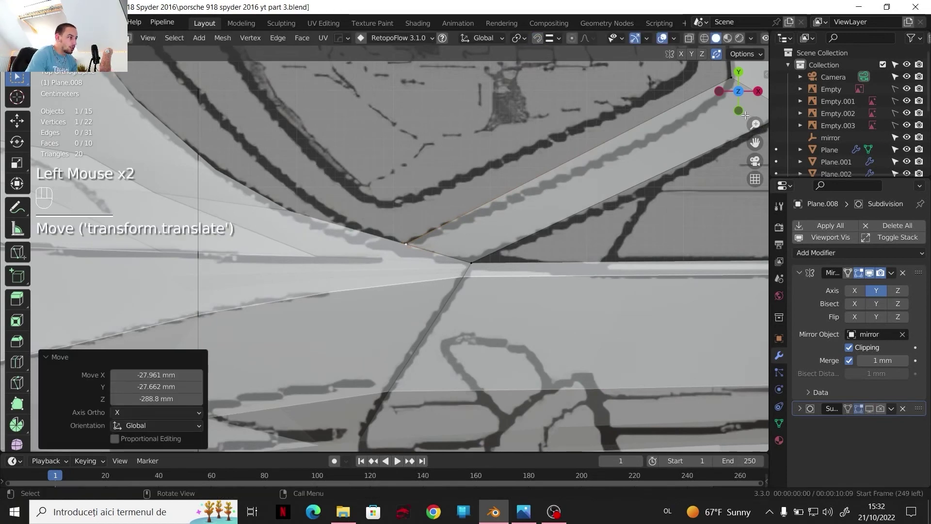
pyautogui.click(742, 114)
pyautogui.scroll(-3)
pyautogui.moveTo(503, 263); pyautogui.dragTo(533, 206)
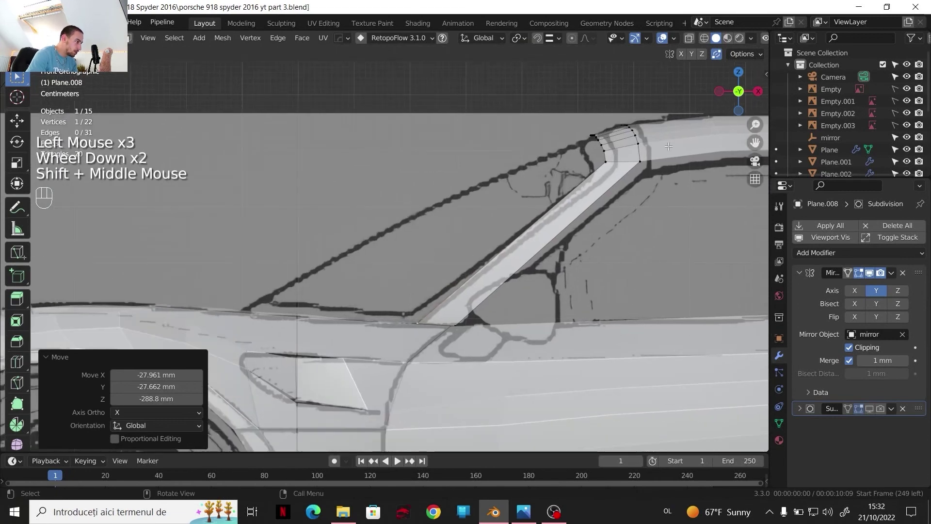
pyautogui.click(726, 94)
pyautogui.middleClick(531, 213)
pyautogui.scroll(3)
pyautogui.scroll(3)
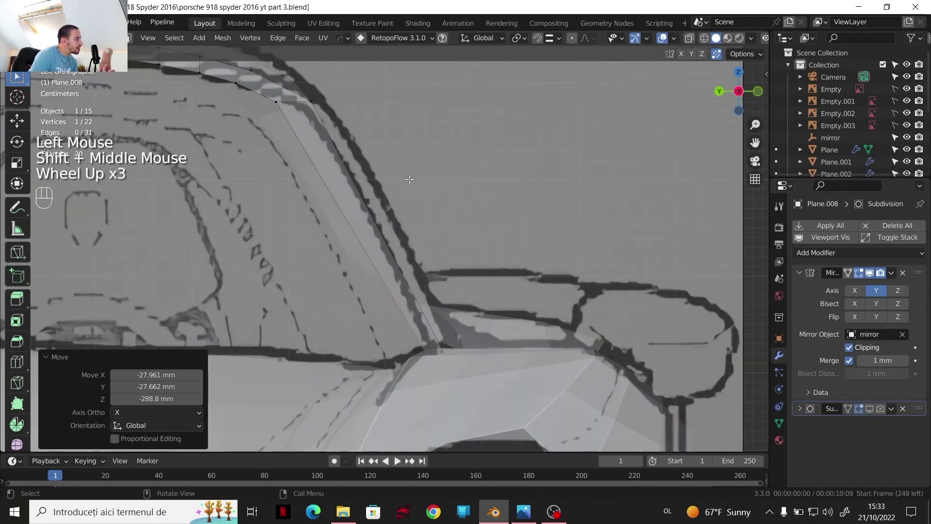
# - Box-select the door-edge vertices and move them about 2.6 mm along Y
pyautogui.press('ctrl+r')
pyautogui.rightClick(349, 203)
pyautogui.press('g')
pyautogui.press('y')
pyautogui.moveTo(460, 244); pyautogui.dragTo(364, 193)
pyautogui.click(364, 193)
pyautogui.press('g')
pyautogui.press('y')
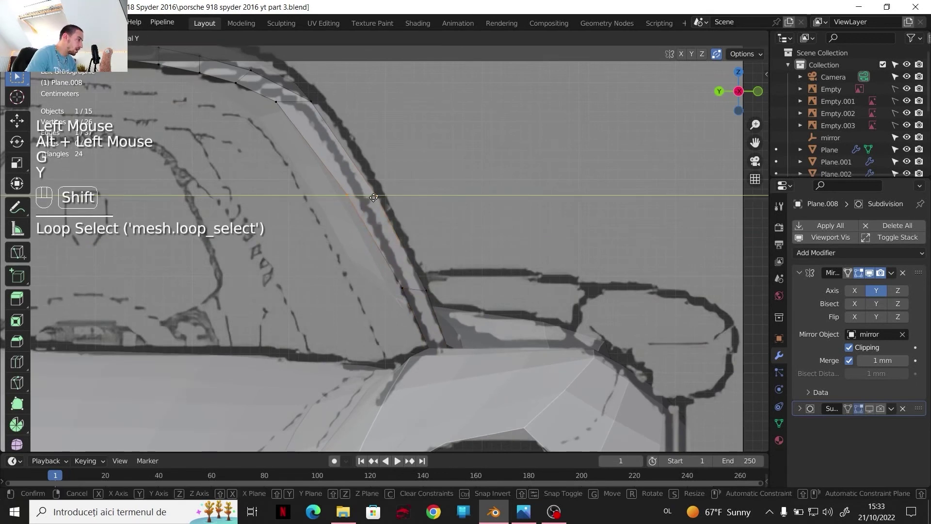
pyautogui.click(392, 192)
# - From top view, shift two side-panel vertices about 4.3 mm along X onto the blueprint line
pyautogui.click(759, 94)
pyautogui.scroll(-3)
pyautogui.click(744, 76)
pyautogui.middleClick(745, 76)
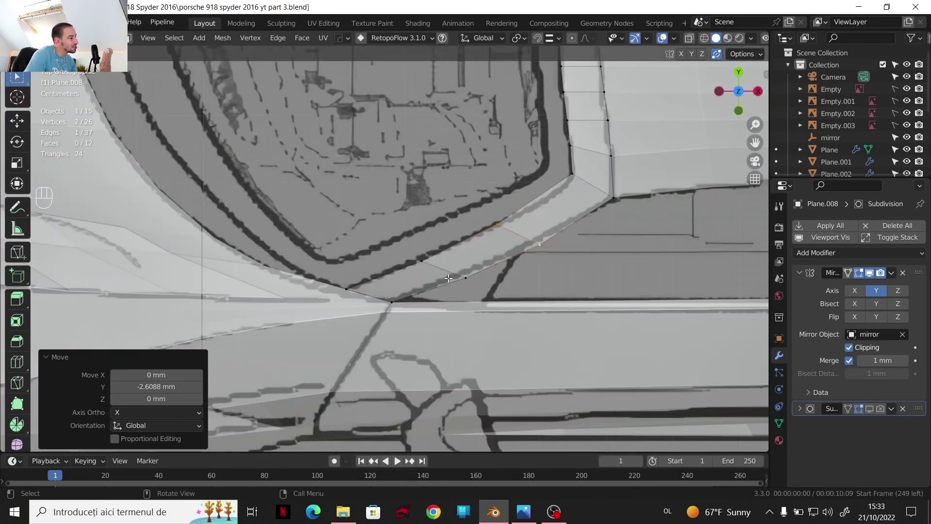
pyautogui.click(443, 272)
pyautogui.click(470, 271)
pyautogui.press('g')
pyautogui.press('x')
pyautogui.moveTo(481, 271); pyautogui.dragTo(507, 235)
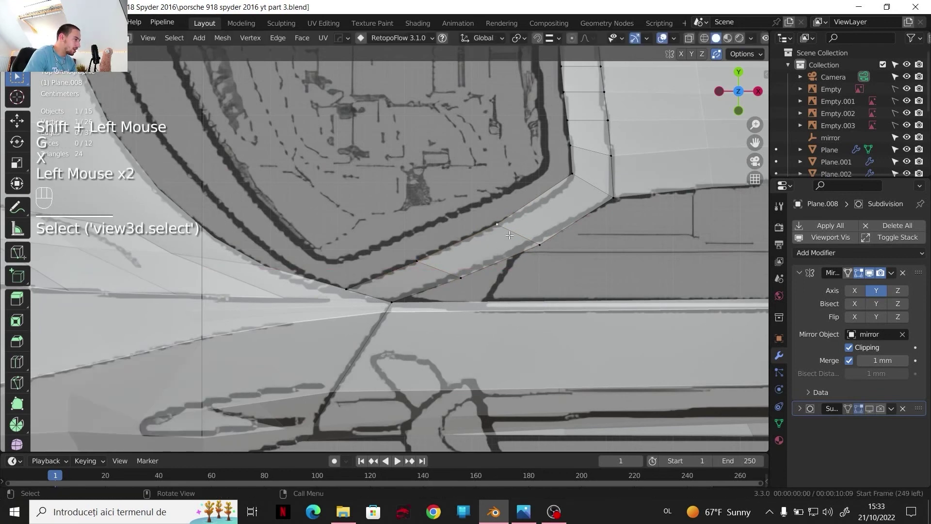
pyautogui.click(538, 246)
pyautogui.press('g')
pyautogui.press('x')
pyautogui.click(541, 248)
# - Return to front view and start a loop cut across Plane.008
pyautogui.click(726, 95)
pyautogui.middleClick(726, 96)
pyautogui.scroll(3)
pyautogui.press('ctrl+r')
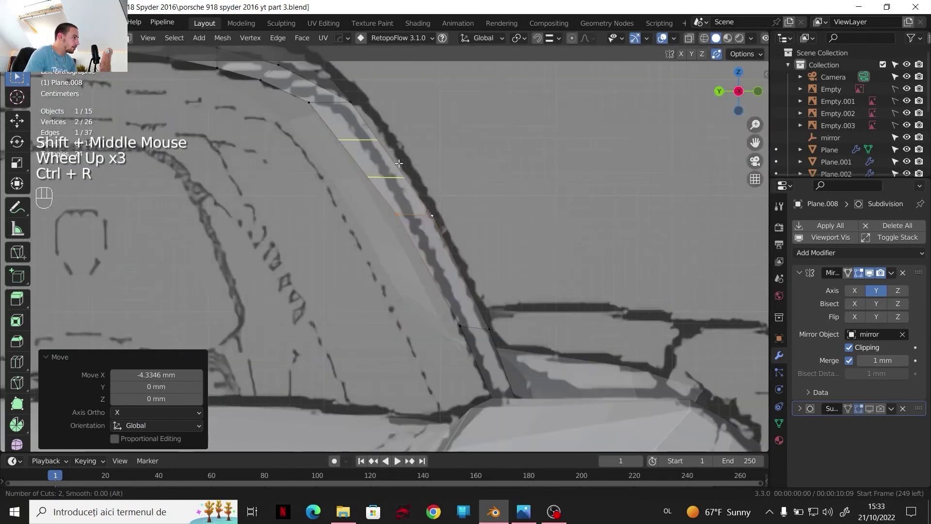
# - Place two edge loops near the door opening without sliding and begin a Y-axis move
pyautogui.rightClick(402, 163)
pyautogui.press('g')
pyautogui.press('y')
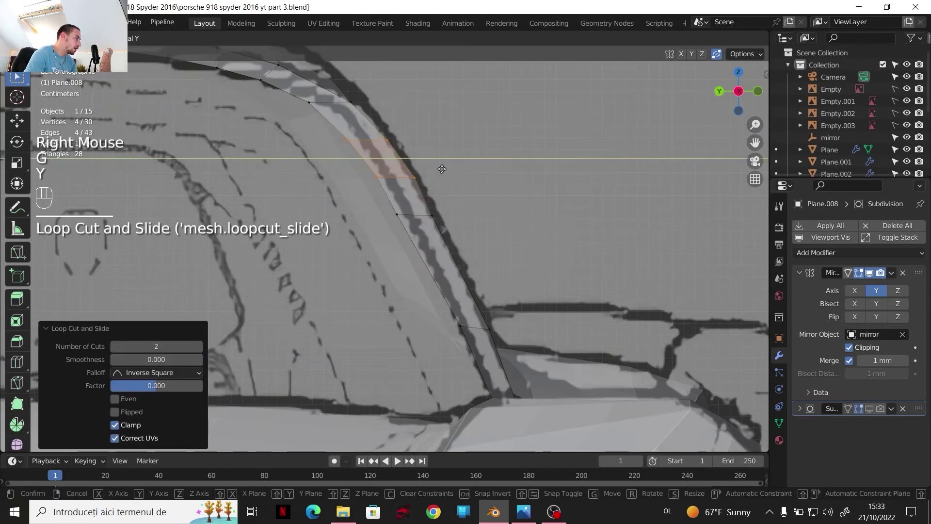
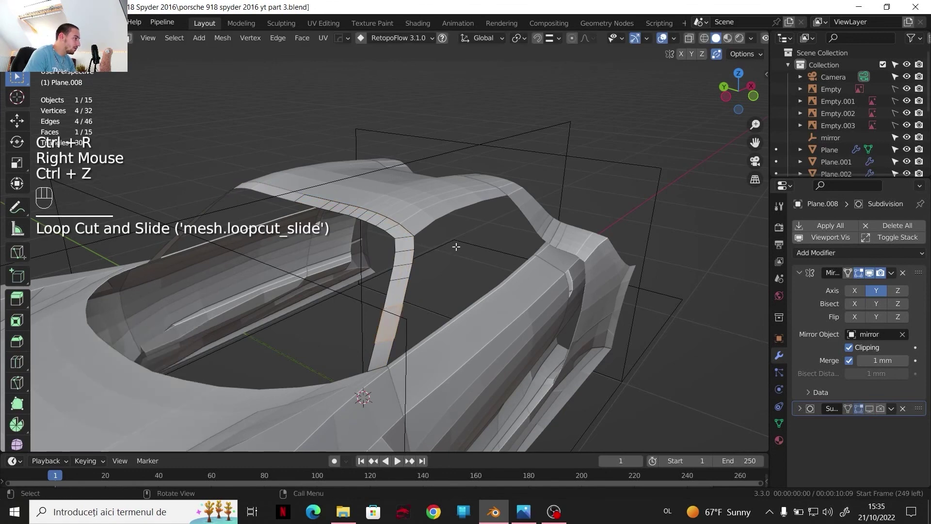
pyautogui.scroll(-3)
pyautogui.press('Tab')
pyautogui.middleClick(537, 191)
pyautogui.scroll(3)
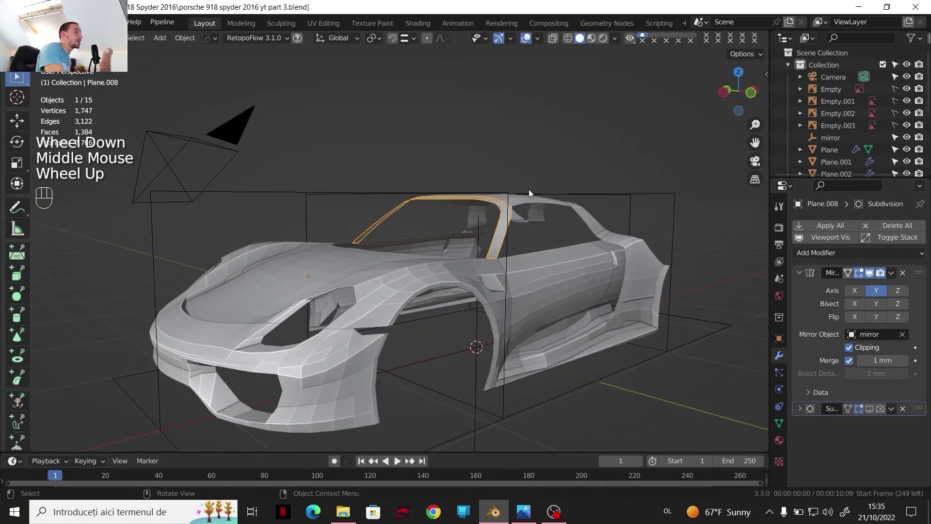
pyautogui.press('\\')
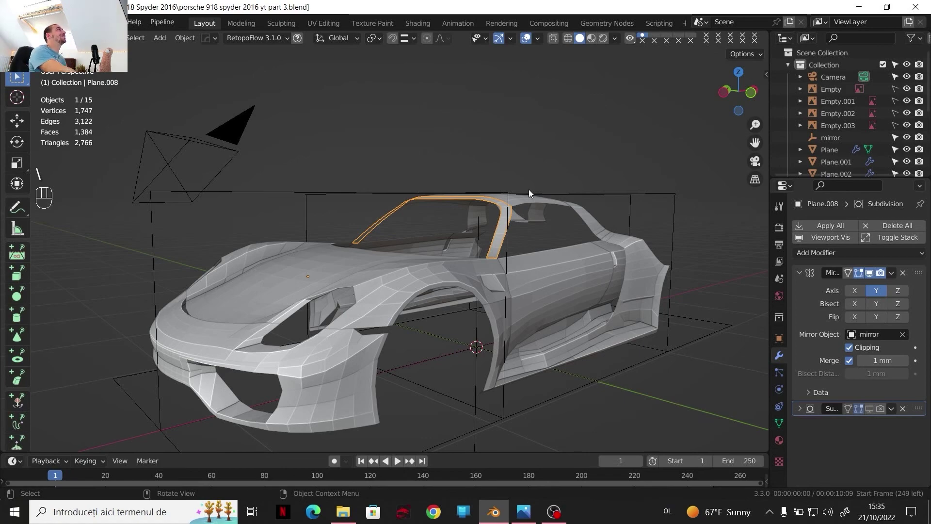
pyautogui.press(';')
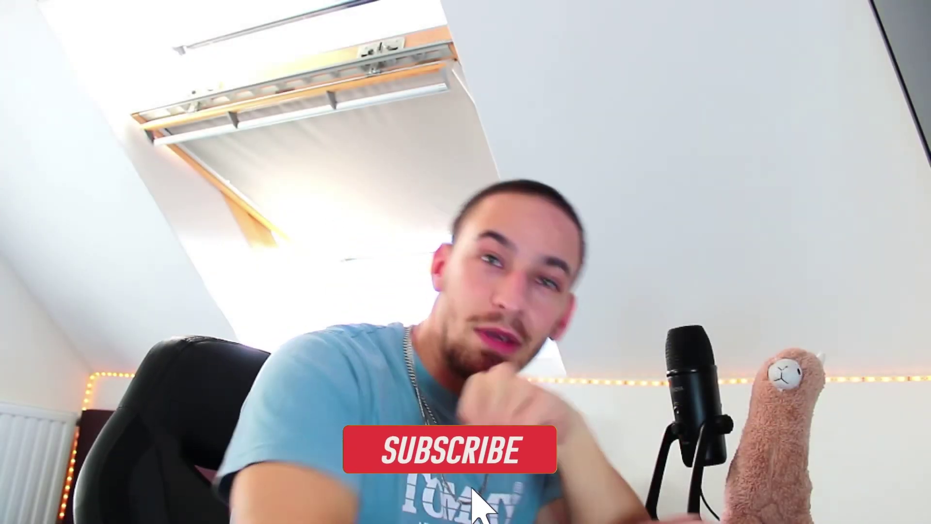